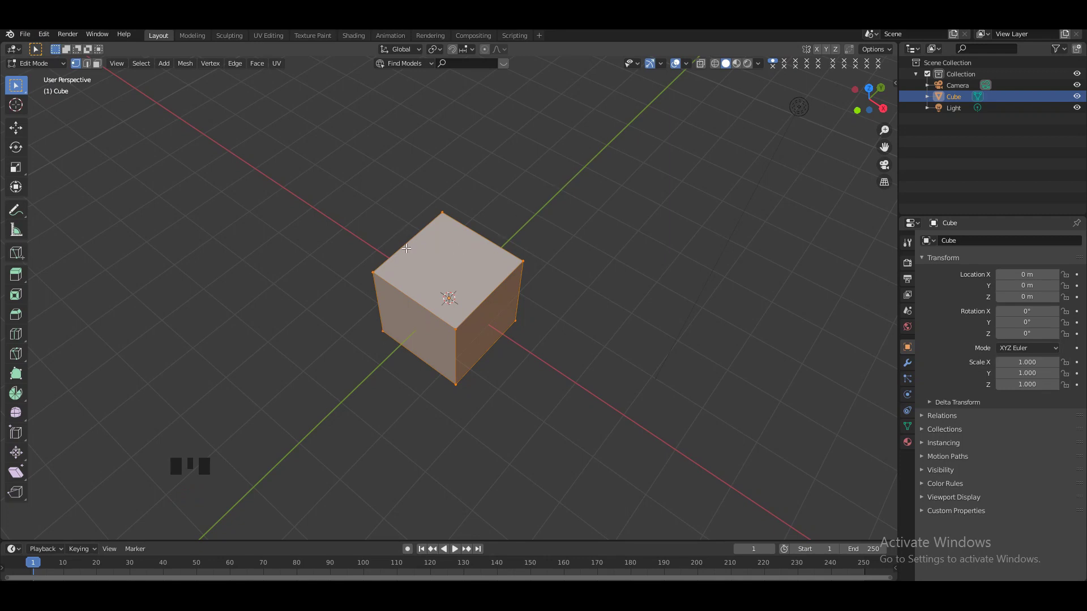
Step: Add loop cuts in both directions so the cube's faces form a grid of small squares
key("ctrl+r")
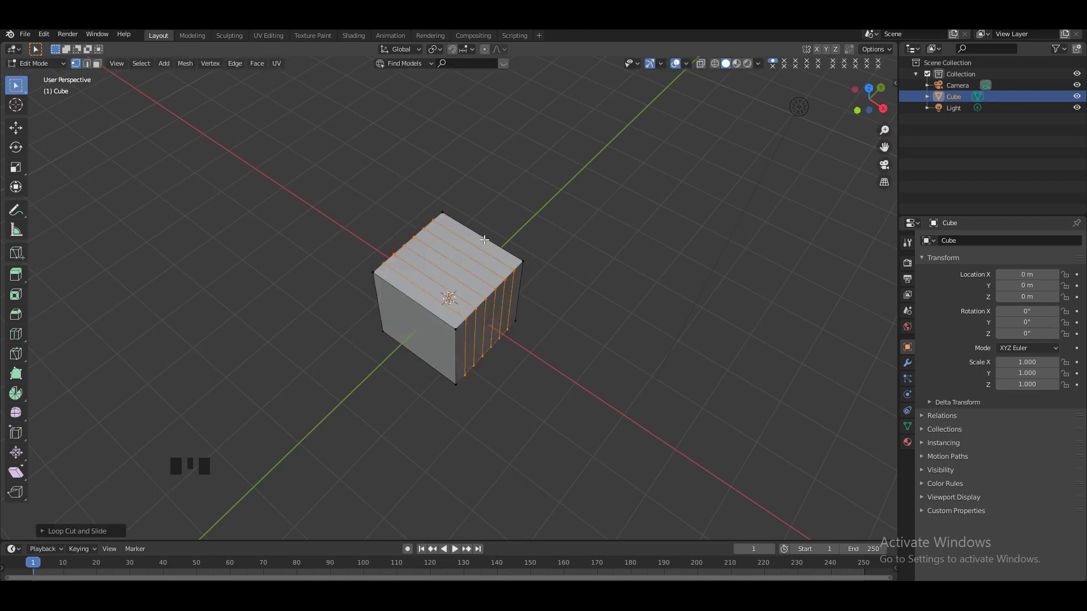
key("ctrl+r")
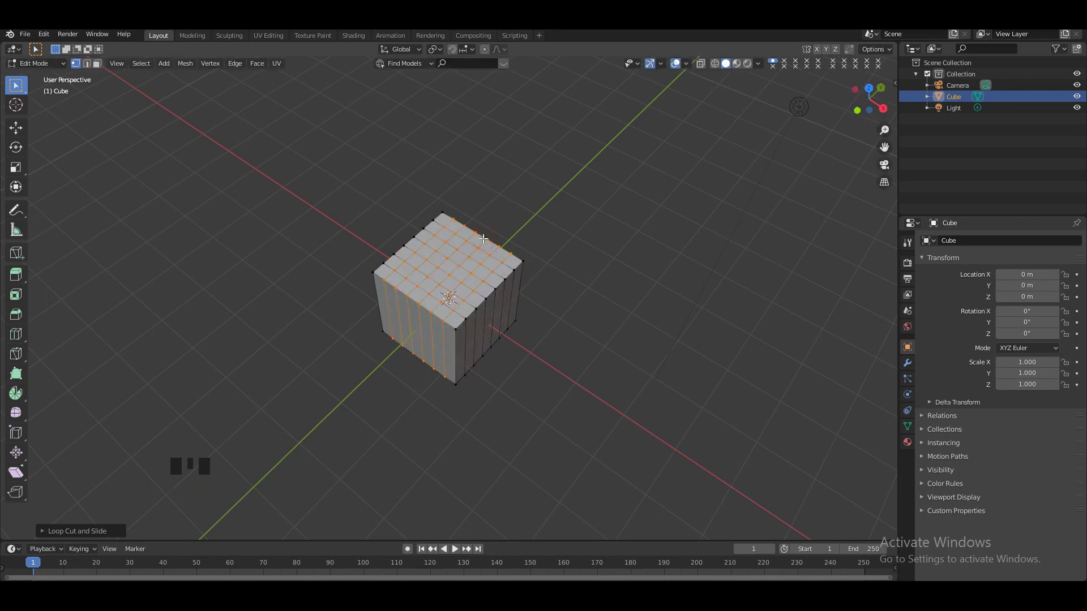
key("KP_Add")
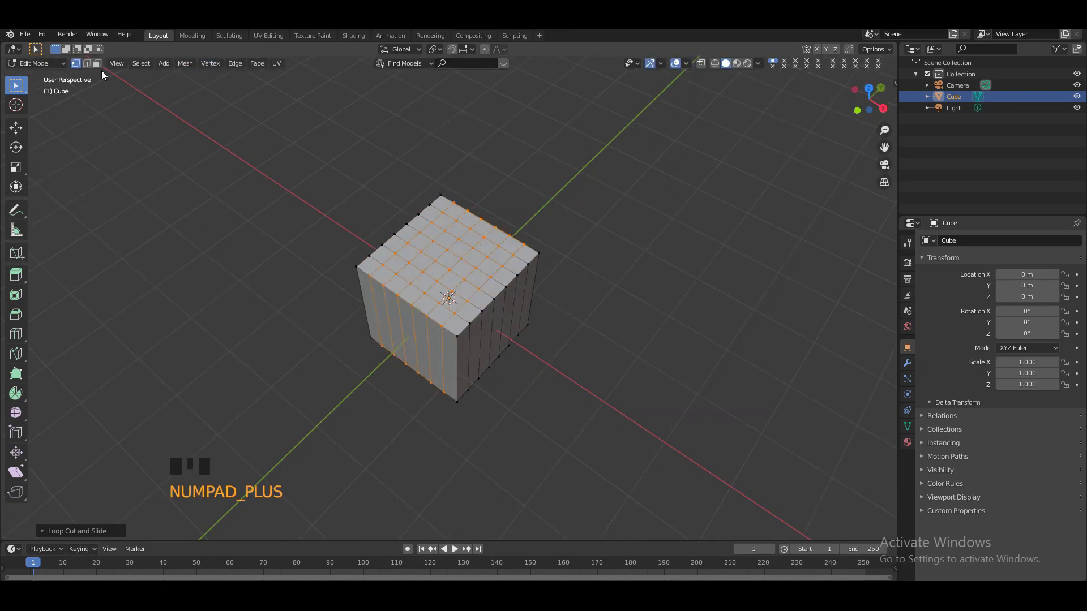
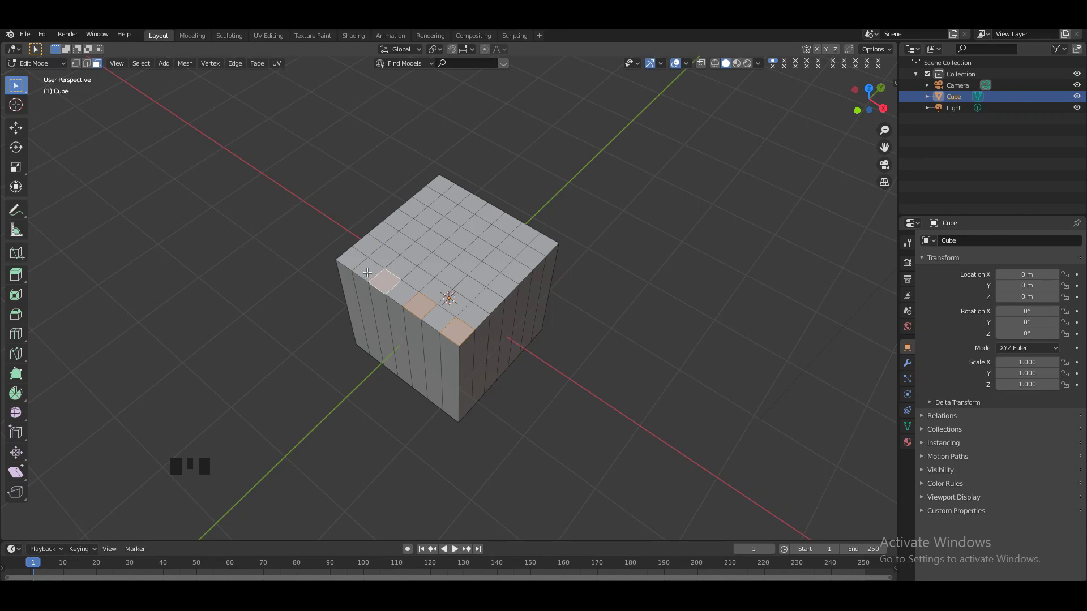
Step: Select every other face around the top rim, orbiting to reach all sides
left_click_drag(354, 257, 354, 257)
left_click(389, 227)
left_click_drag(417, 209, 418, 209)
left_click(441, 184)
left_click(520, 271)
left_click(489, 299)
left_click(884, 148)
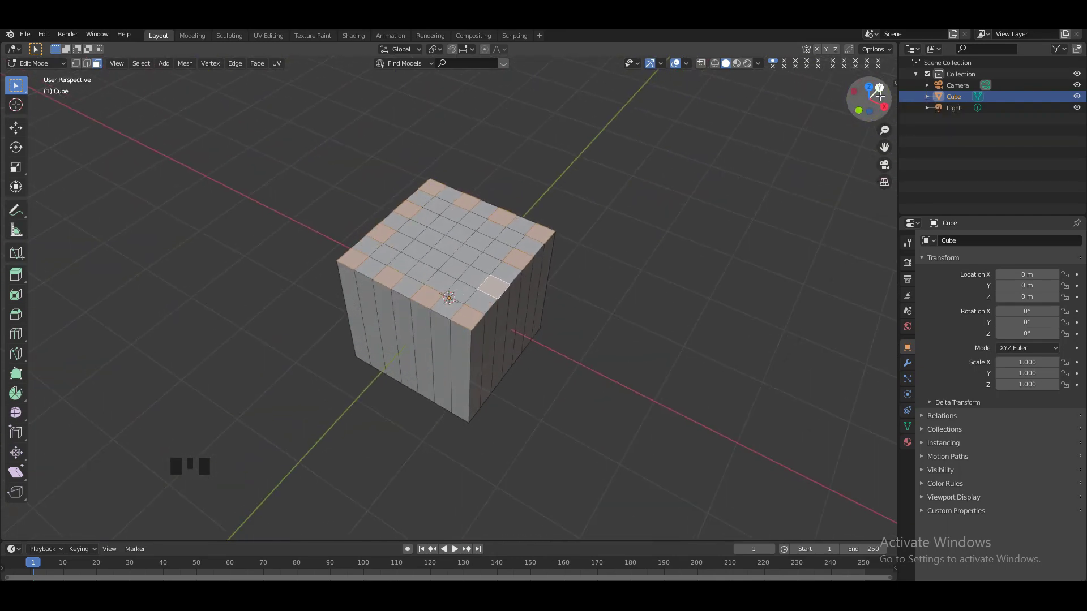
key("KP_Add")
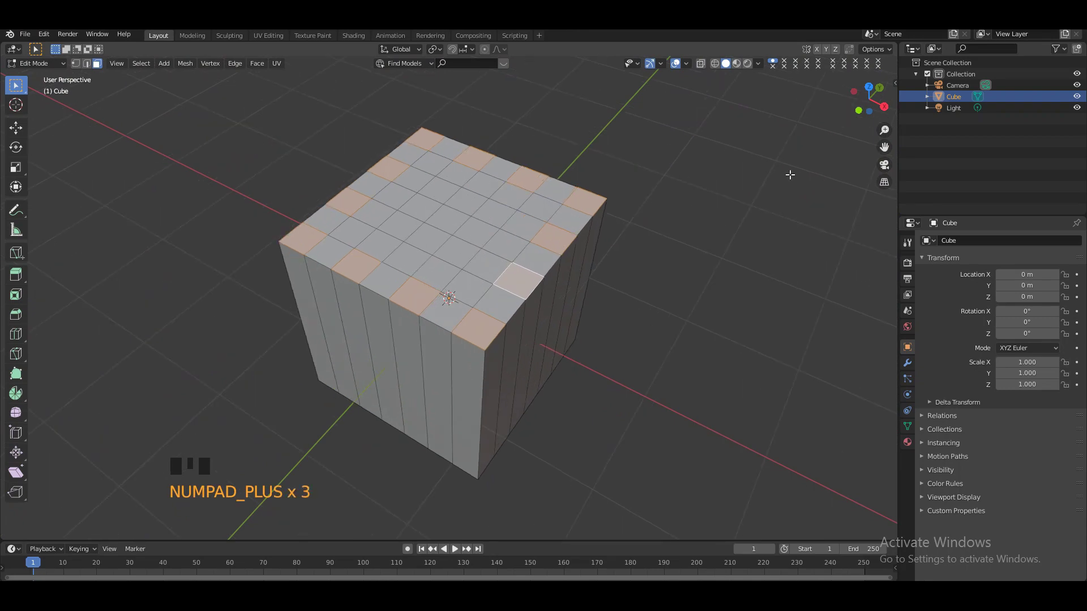
left_click(868, 98)
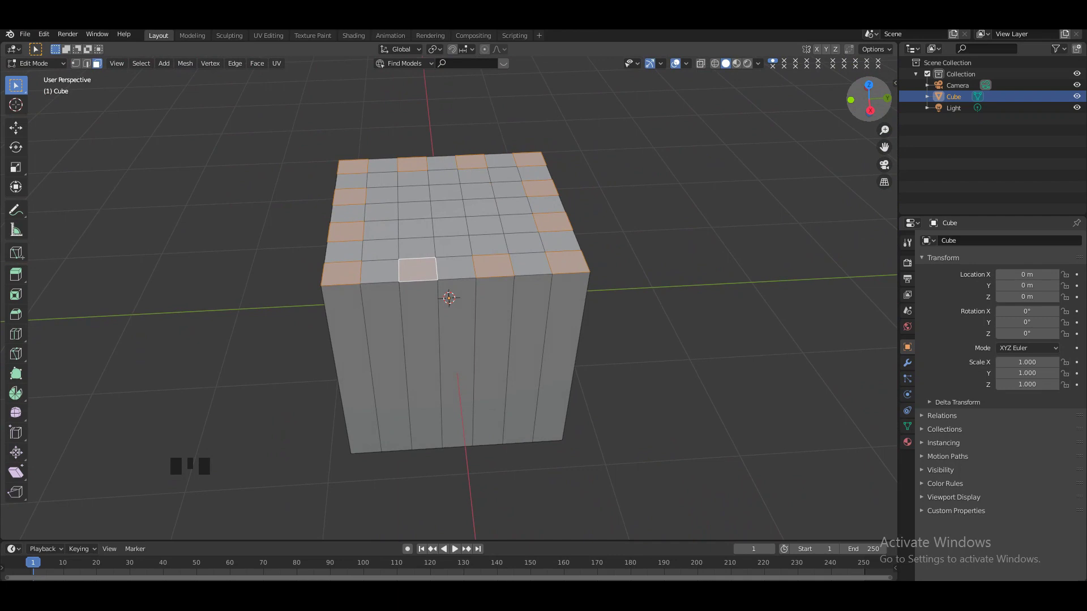
Step: Extrude the alternating rim faces upward into tall merlons and inspect them from other angles
key("e")
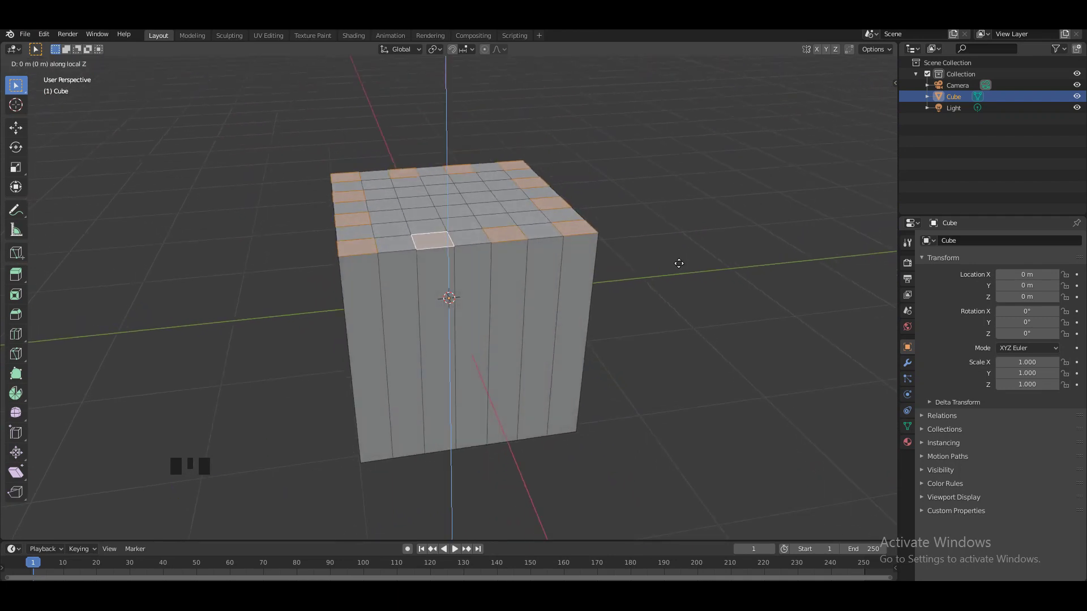
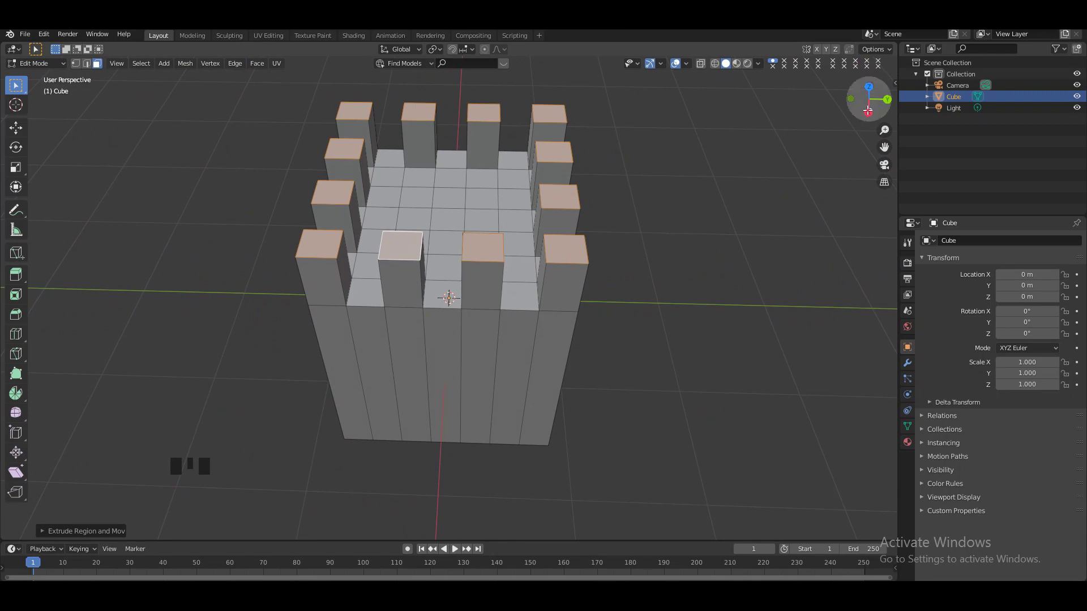
left_click(448, 294)
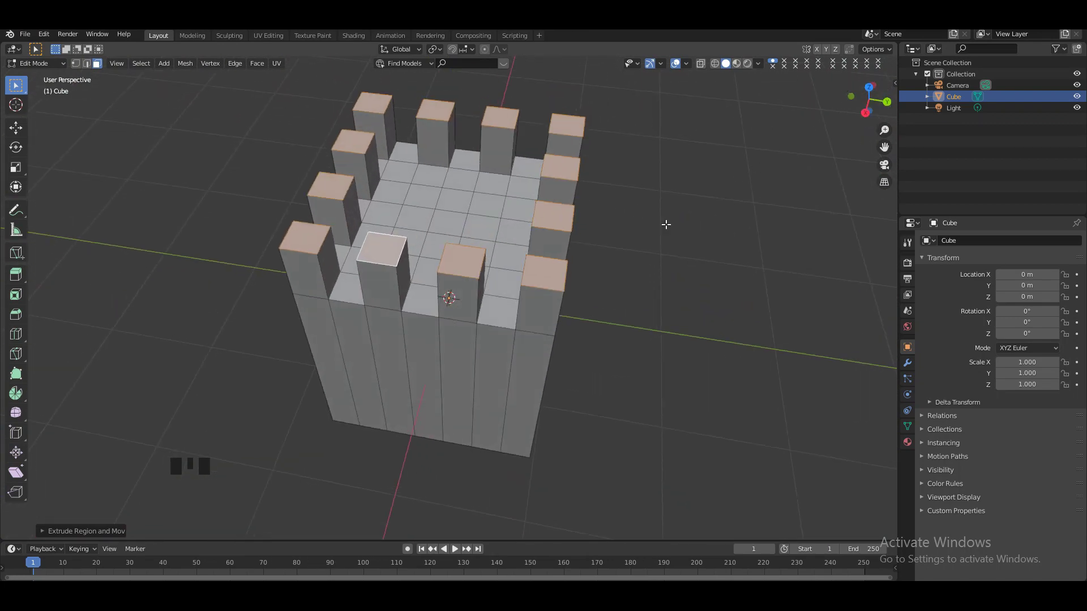
left_click(864, 105)
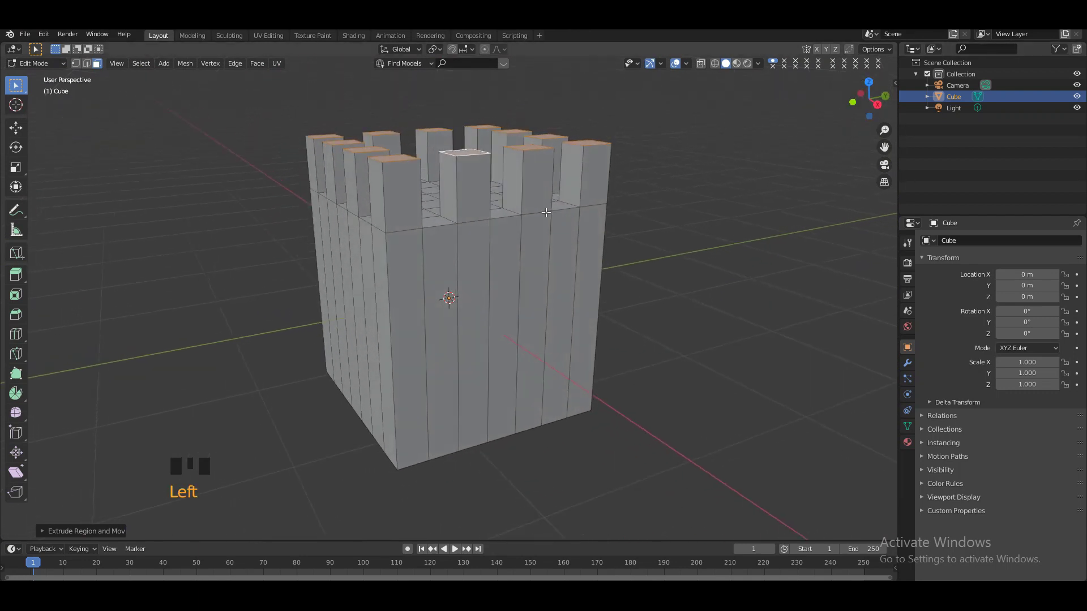
Step: Add several horizontal loop cuts through the merlons and around the tower body
key("ctrl+r")
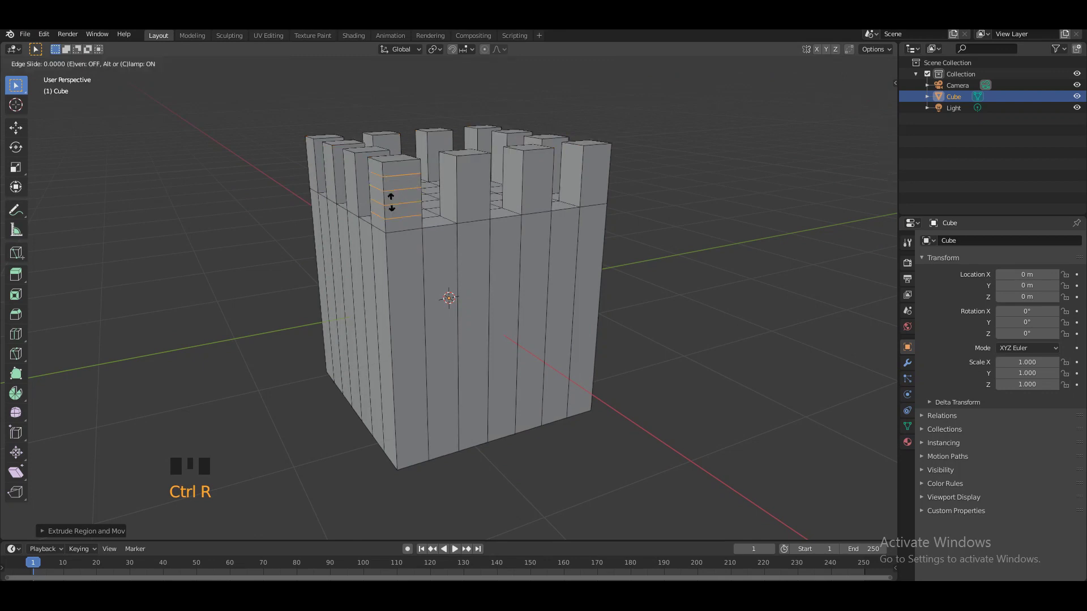
key("ctrl+r")
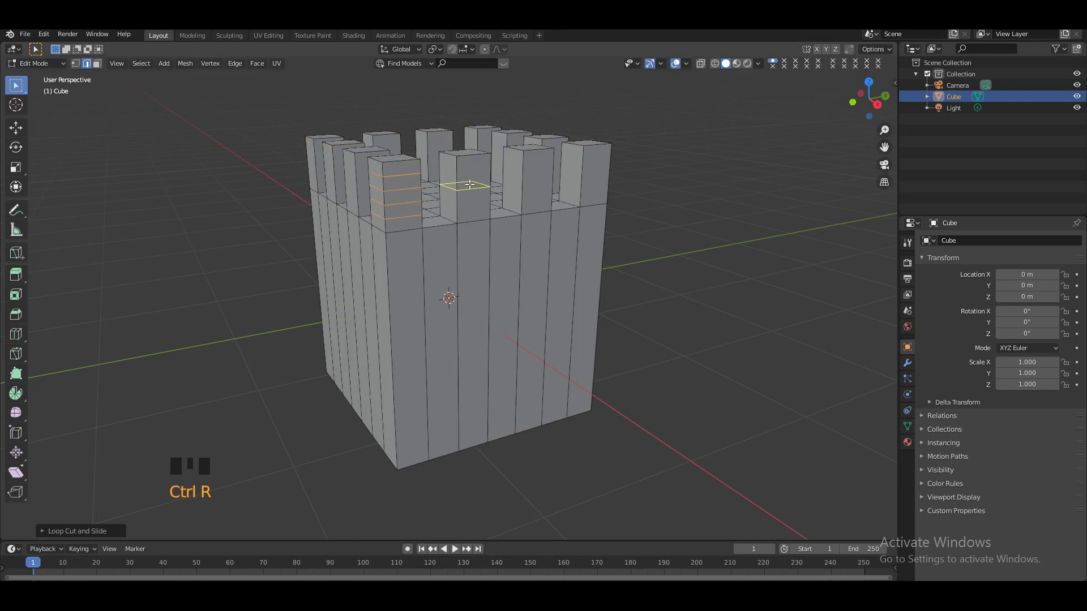
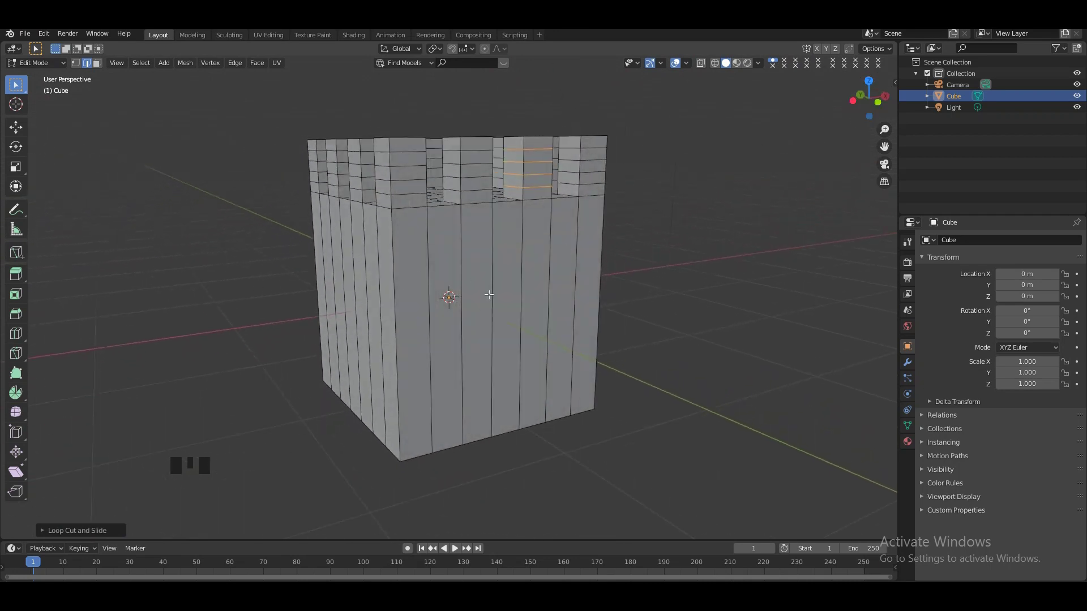
key("ctrl+r")
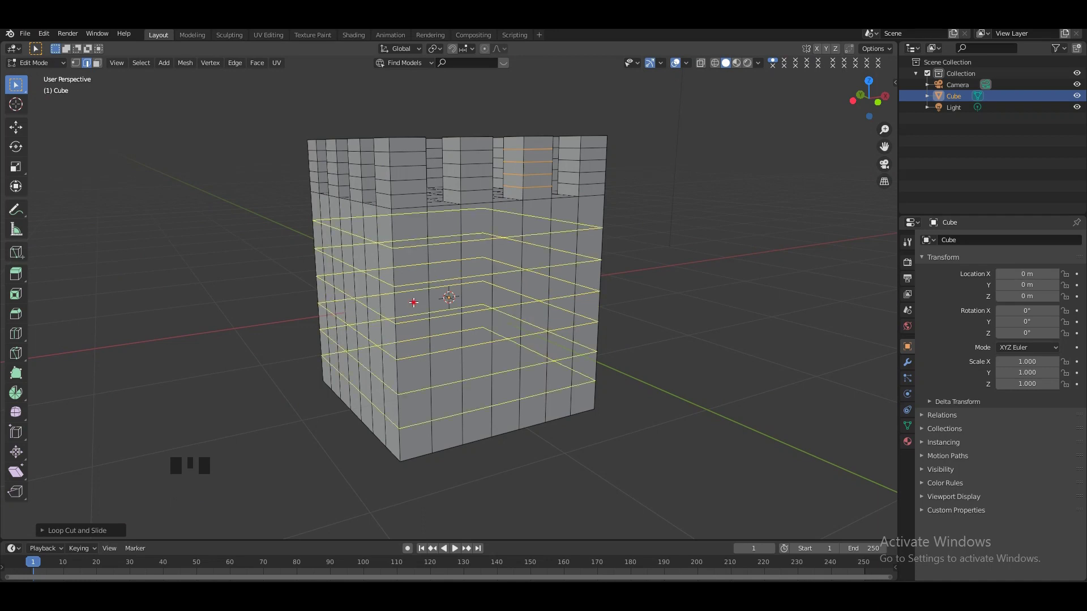
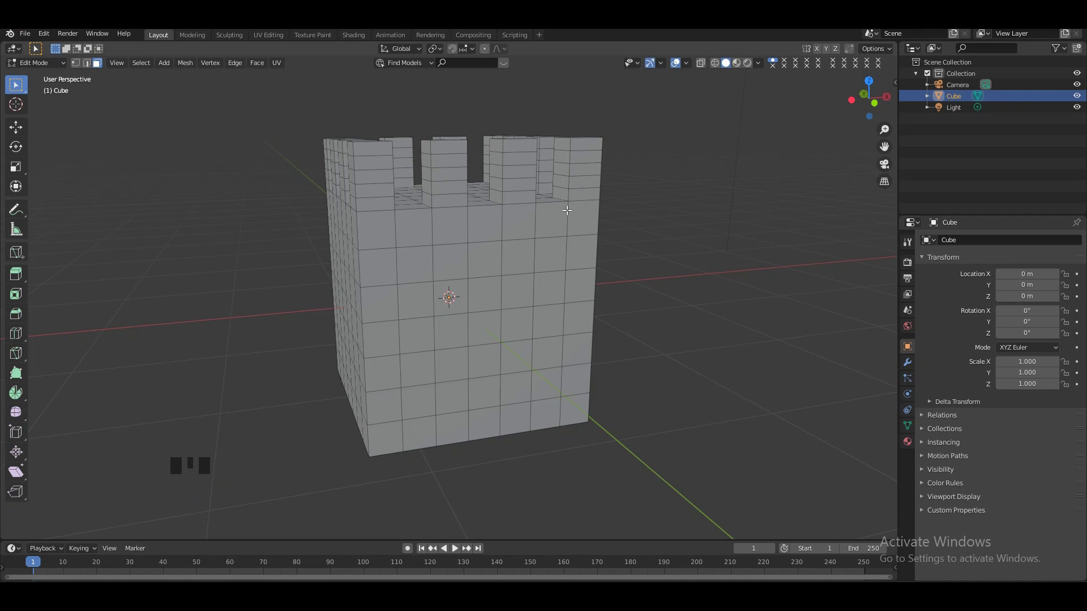
Step: Select two face rings below the battlements, extrude them and scale outward into a ledge
left_click(445, 214)
left_click(362, 189)
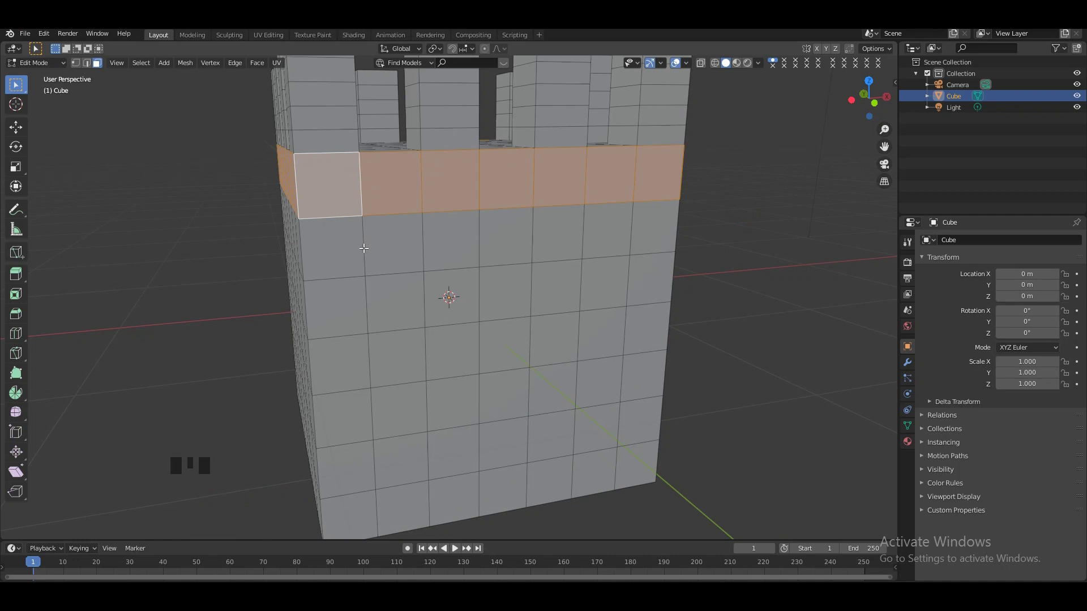
left_click(366, 247)
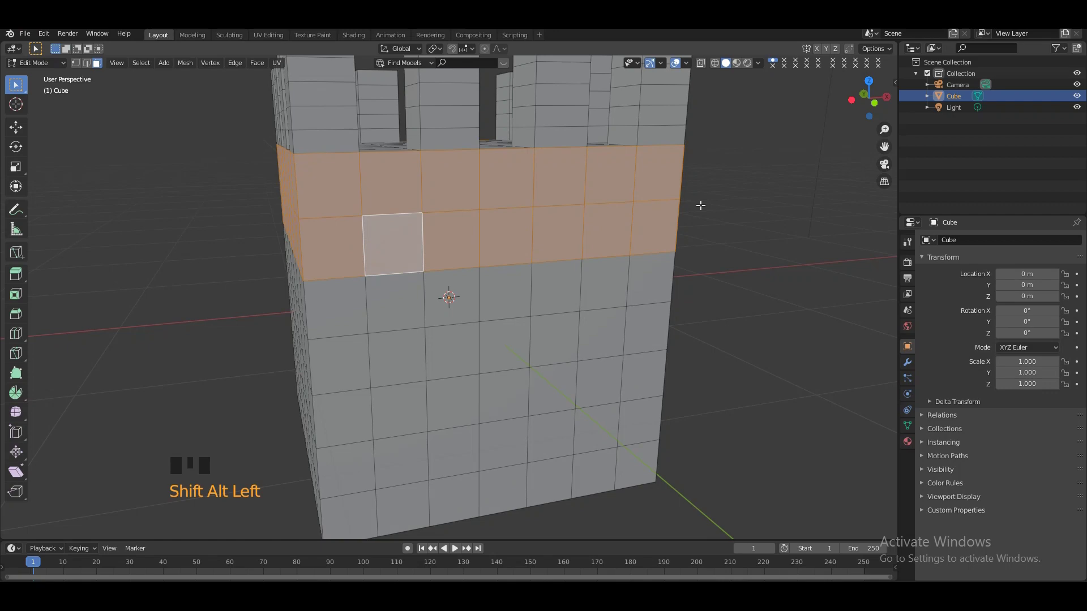
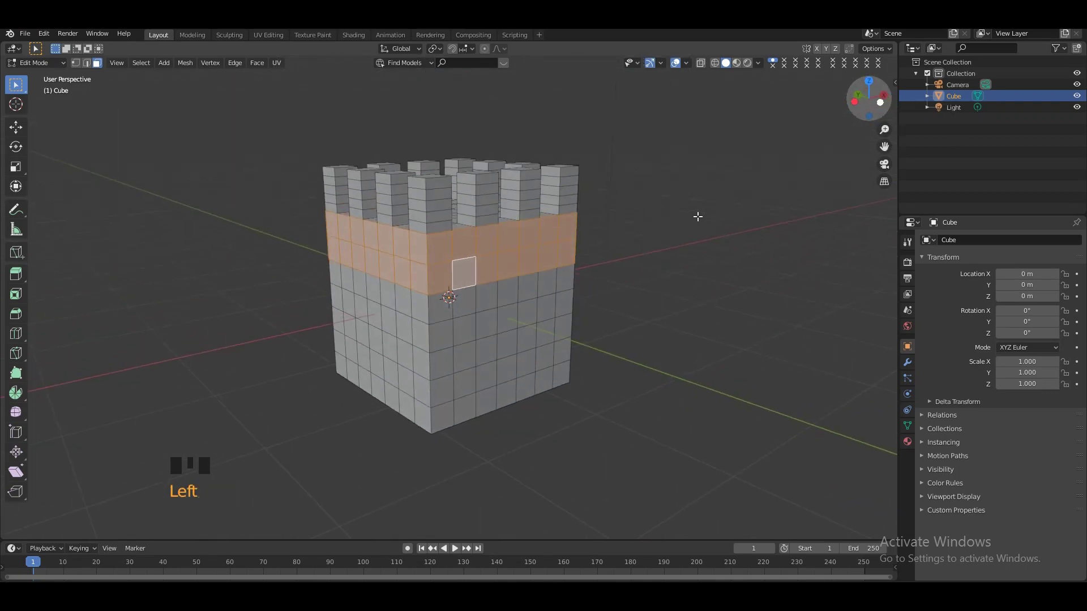
key("e")
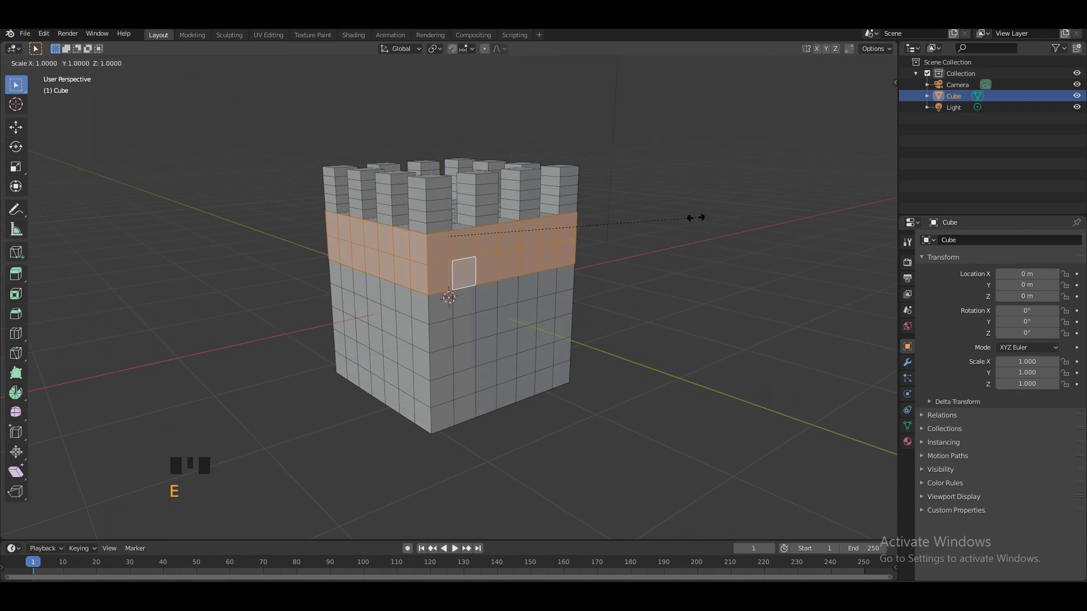
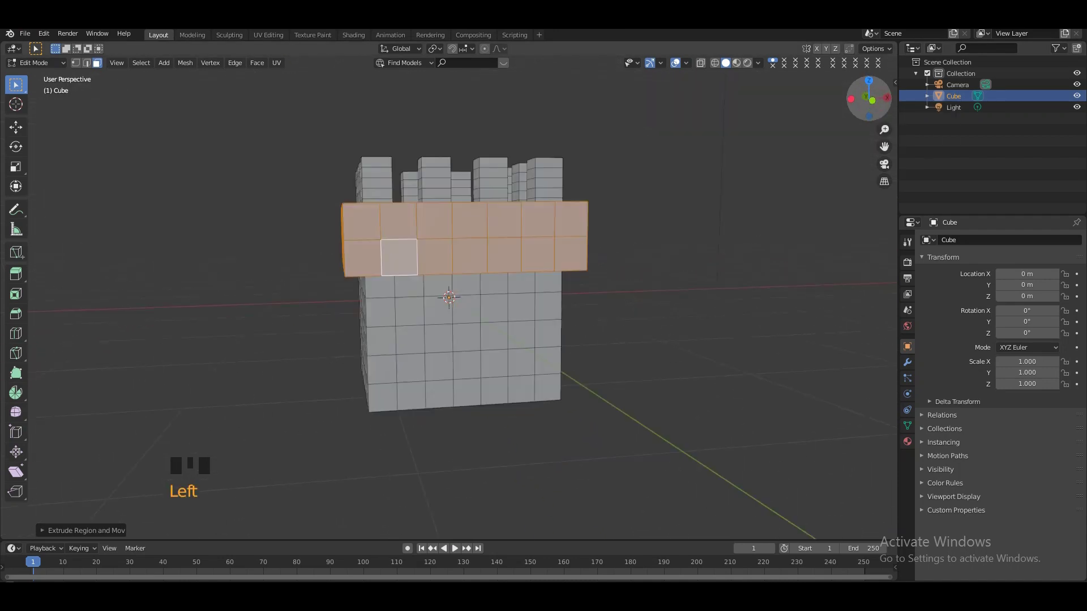
key("s")
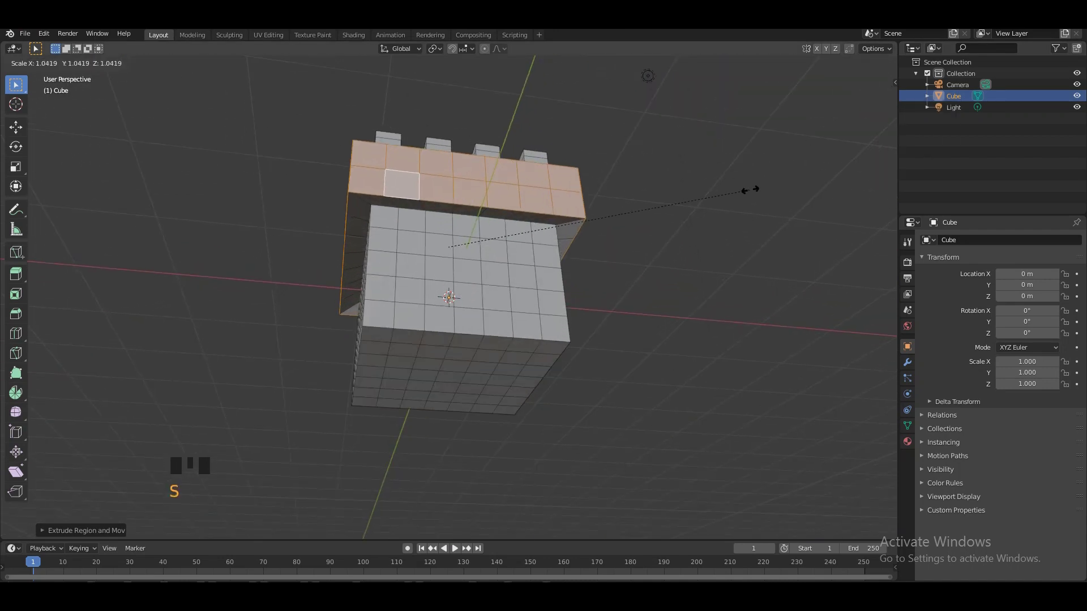
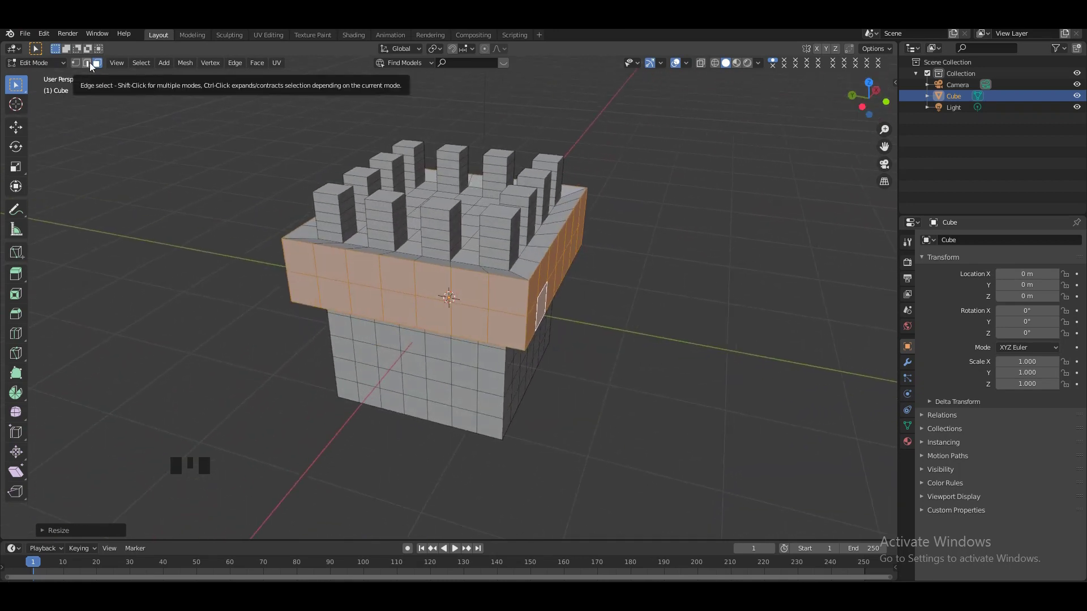
Step: Scale the ledge's lower edge loop inward and round it with a multi-segment bevel
left_click(92, 66)
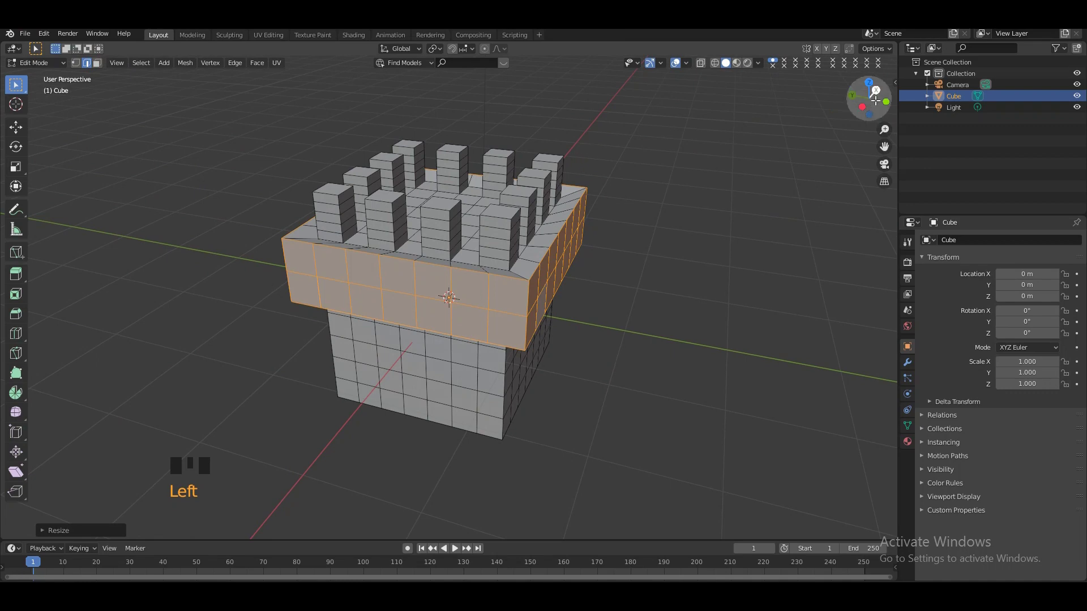
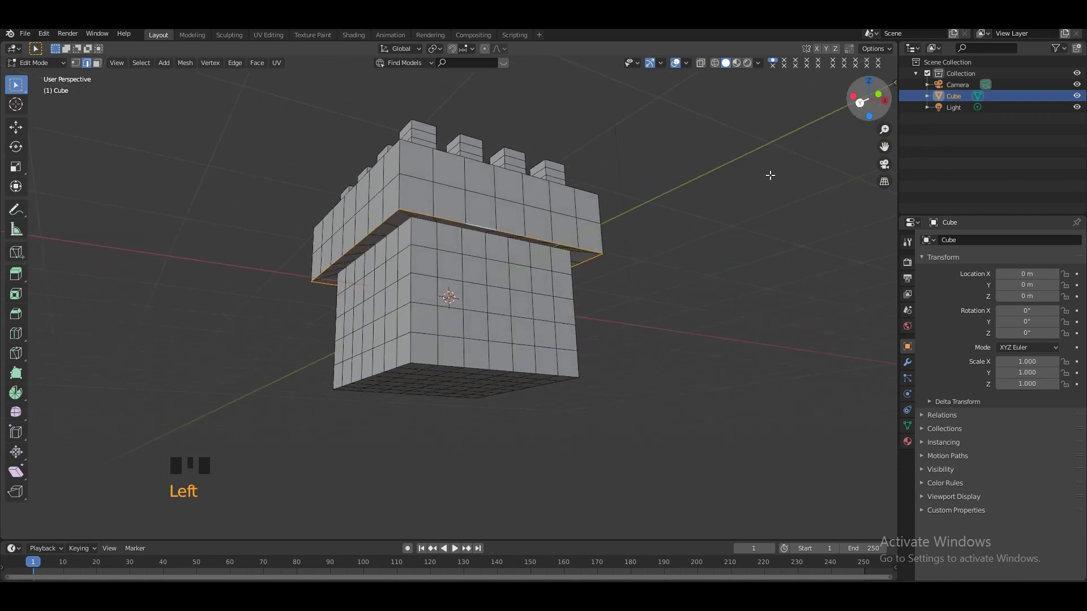
key("s")
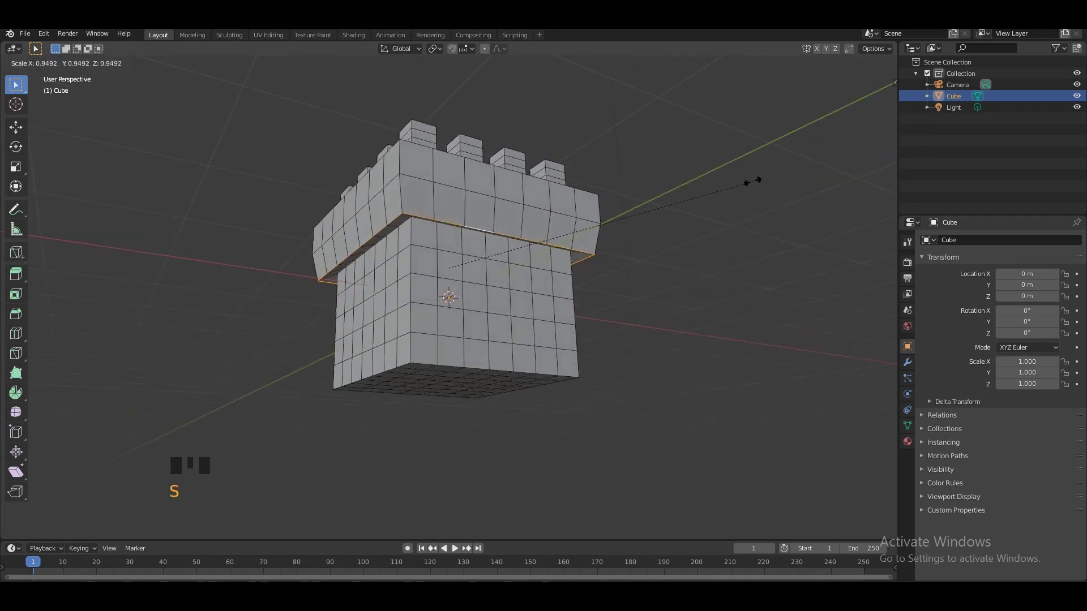
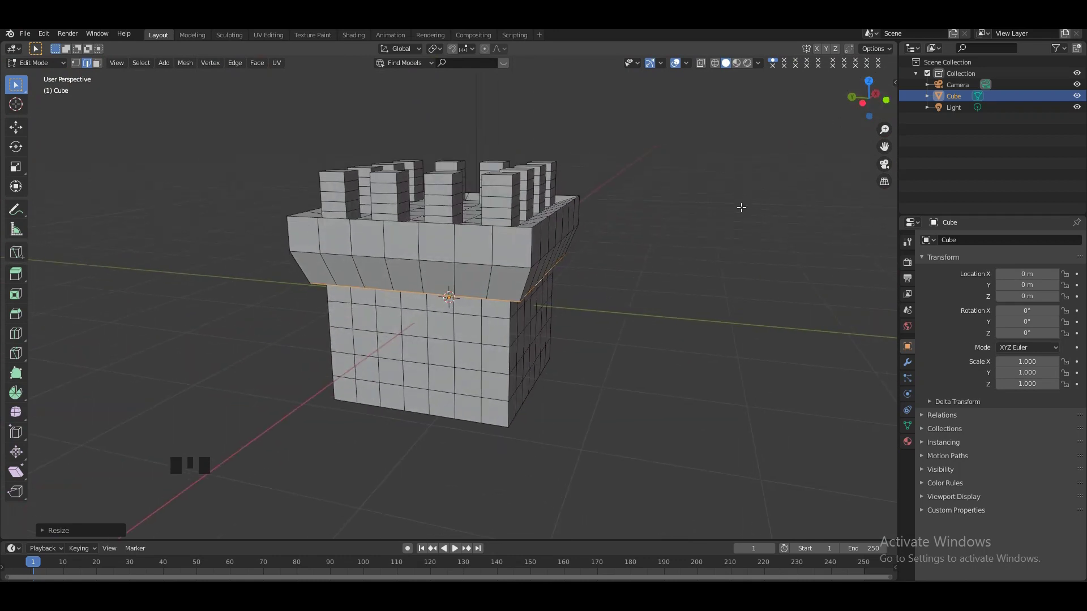
key("ctrl+b")
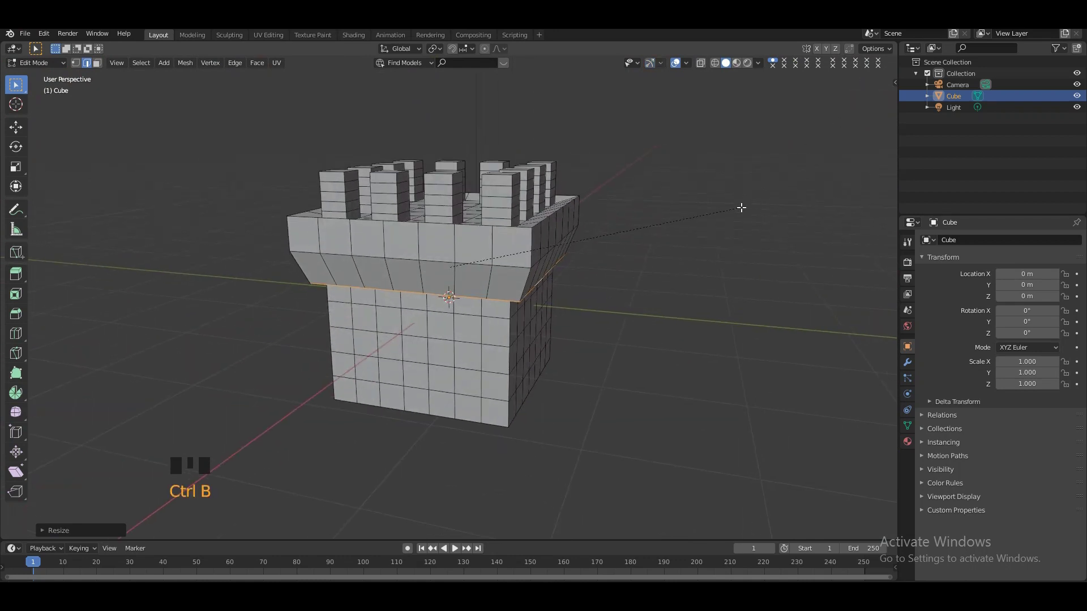
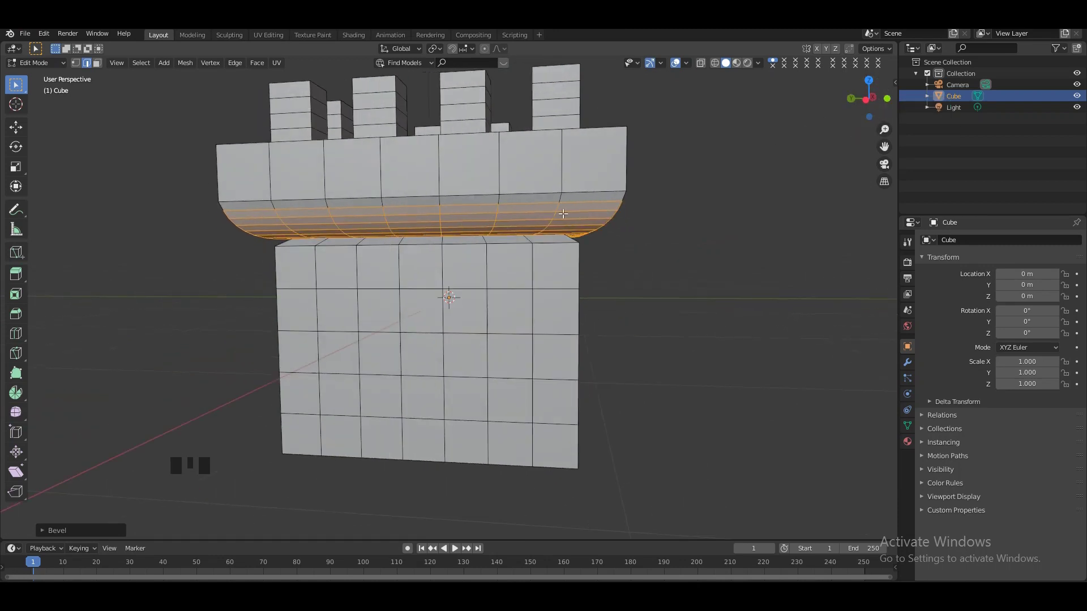
Step: Bevel the ledge's upper edge loop so the band becomes a smooth rounded rim
key("KP_Subtract")
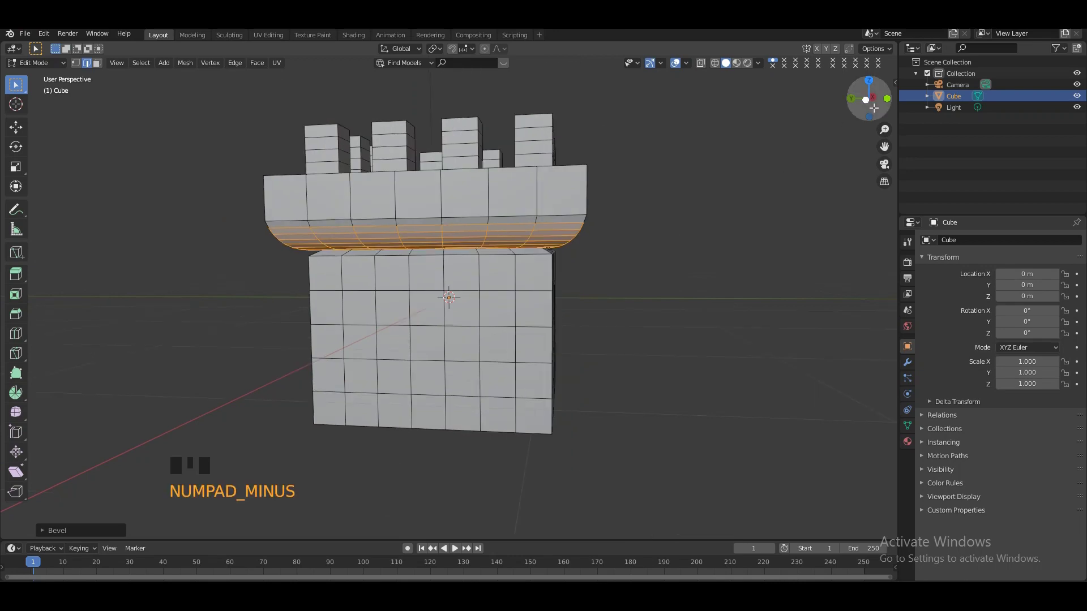
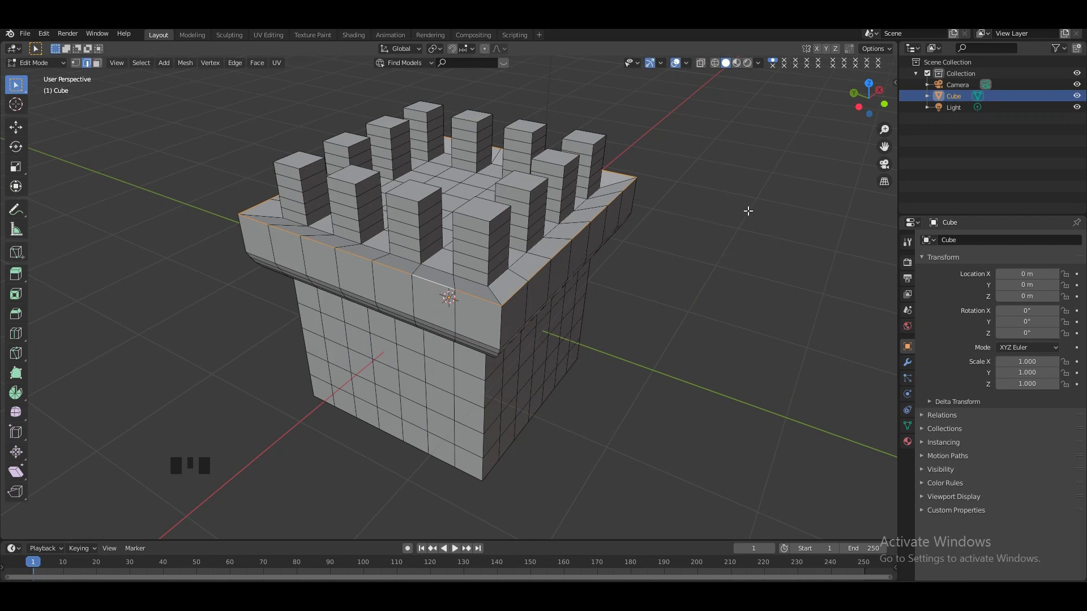
key("ctrl+b")
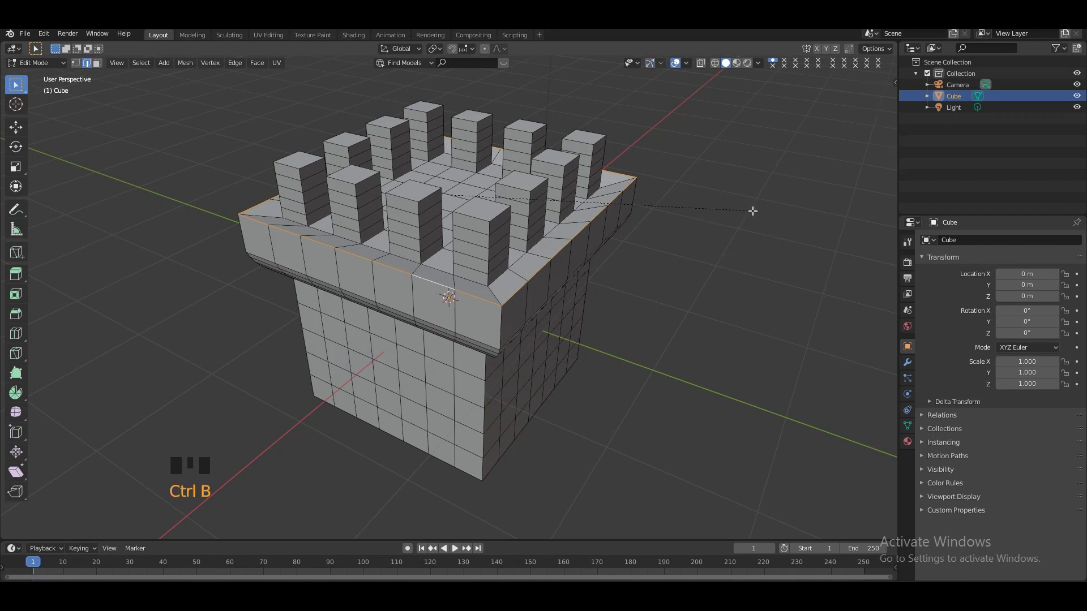
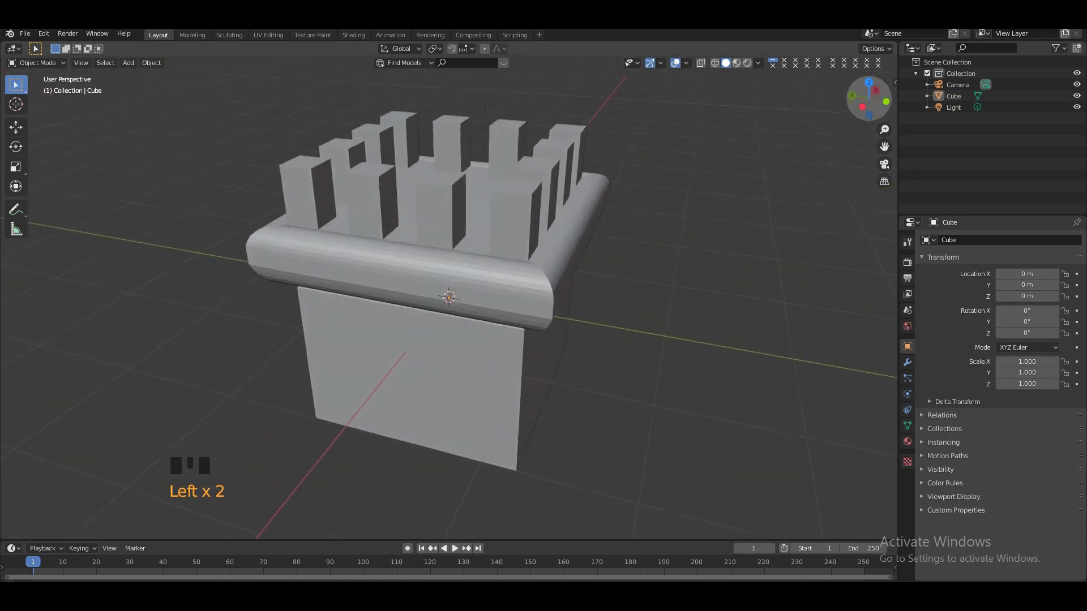
Step: Edit the tower mesh and extrude each merlon's top face into a wider cap block
left_click(506, 223)
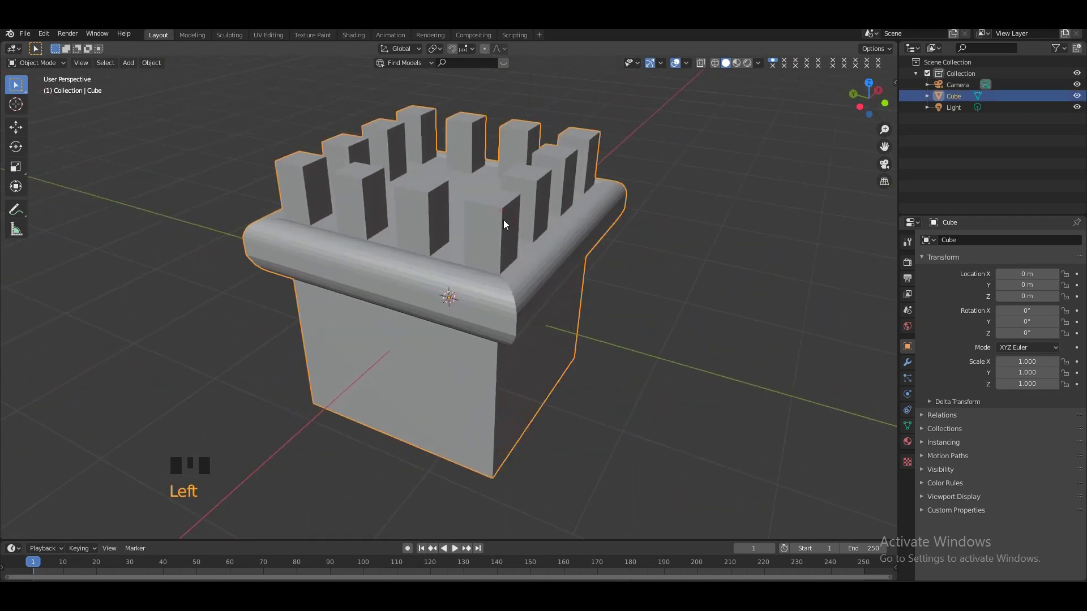
key("Tab")
key("KP_Add")
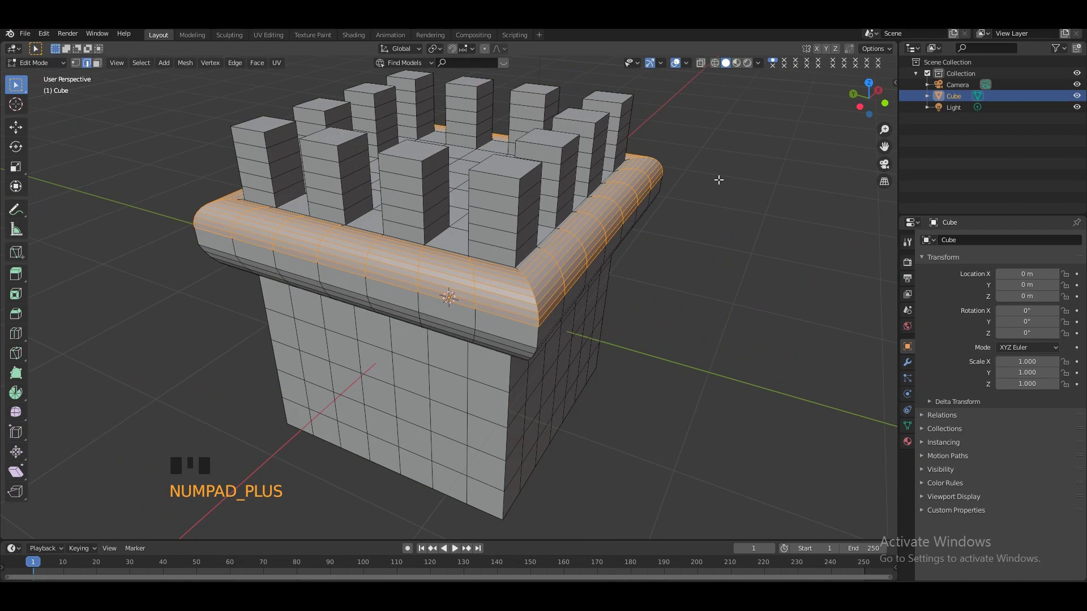
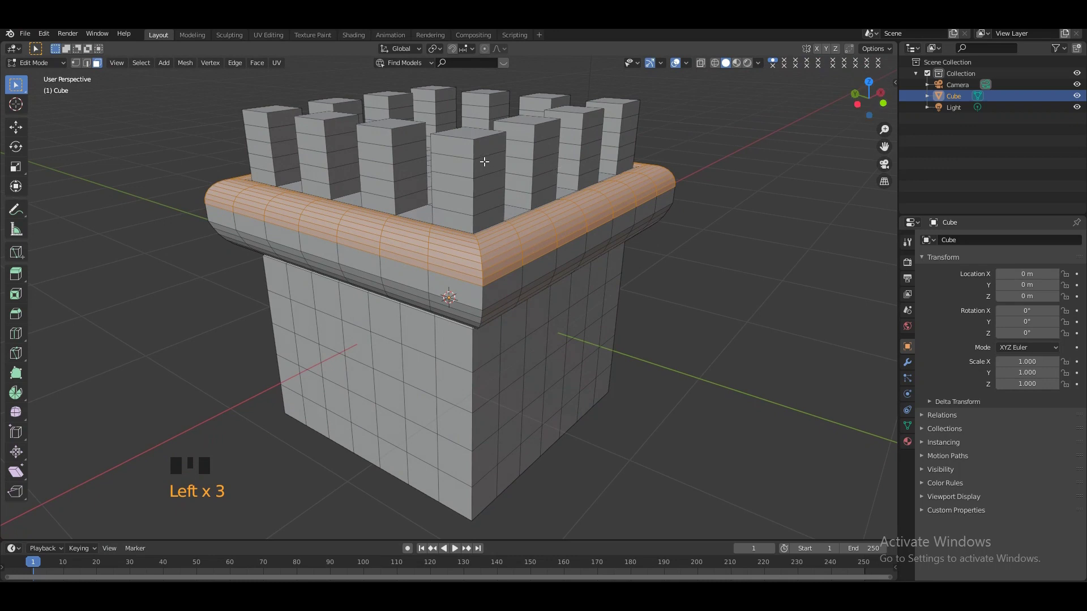
left_click(475, 148)
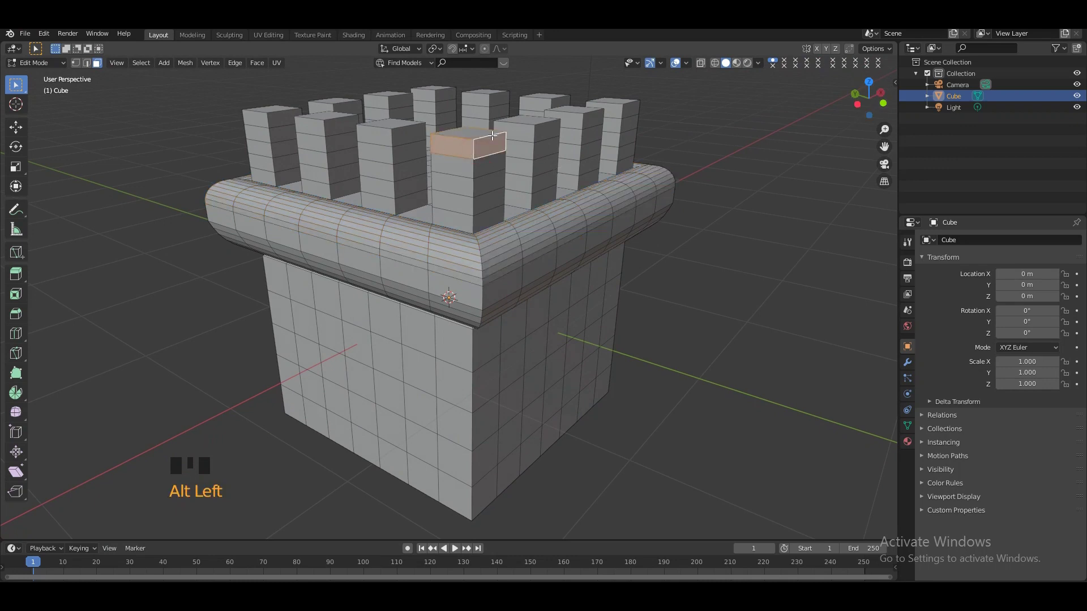
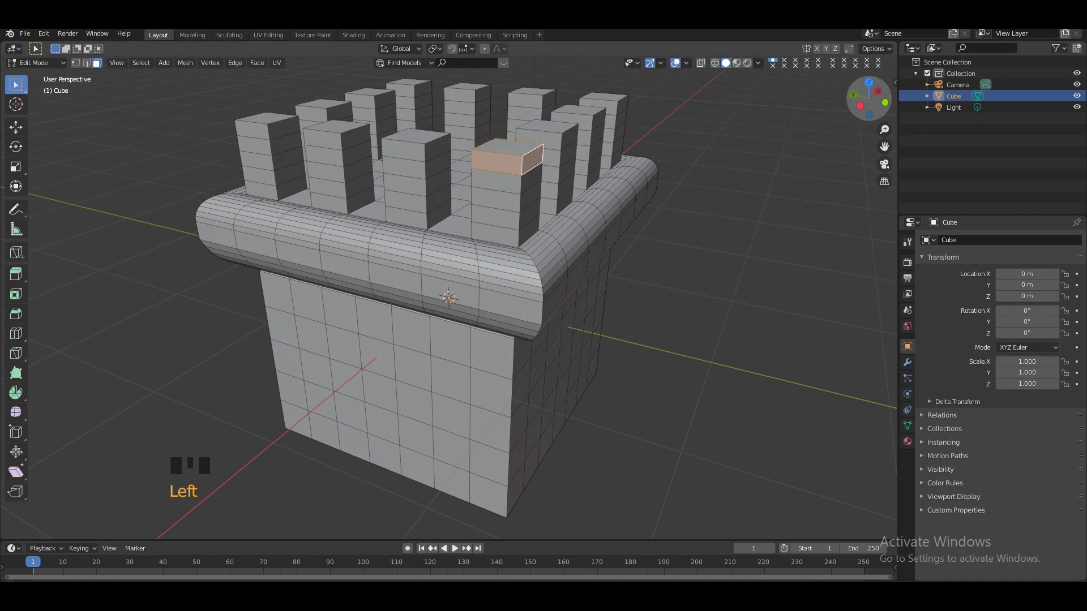
key("e")
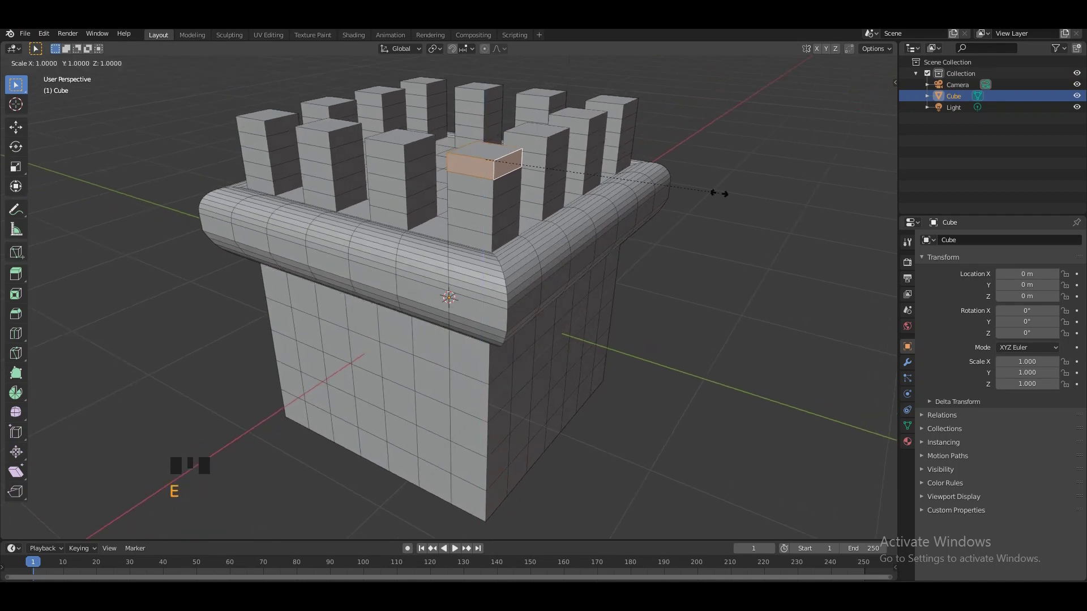
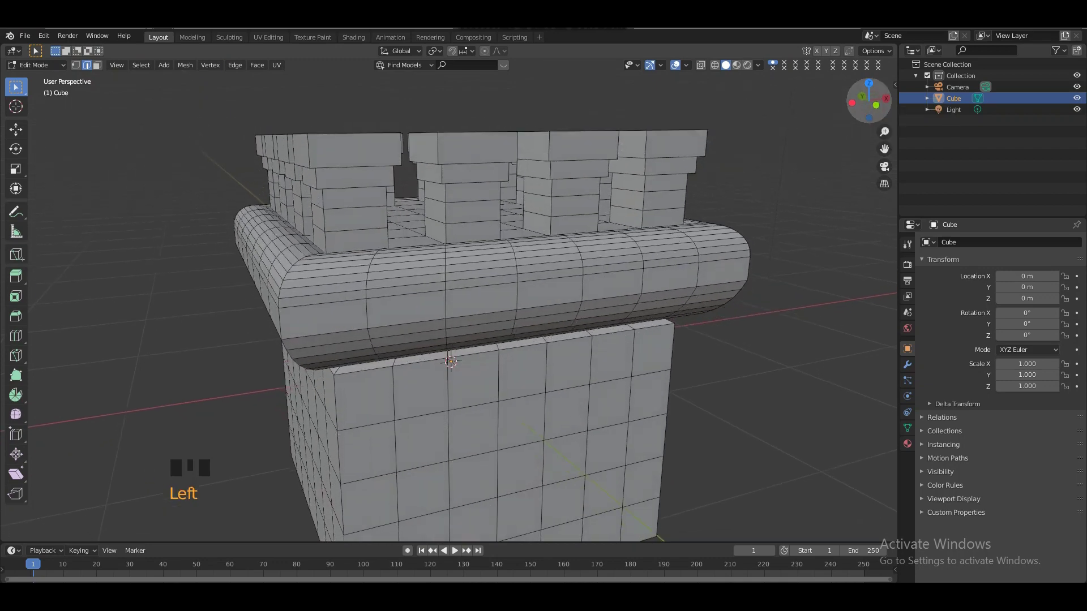
Step: Select the bottom edge loop of each merlon cap
left_click(863, 103)
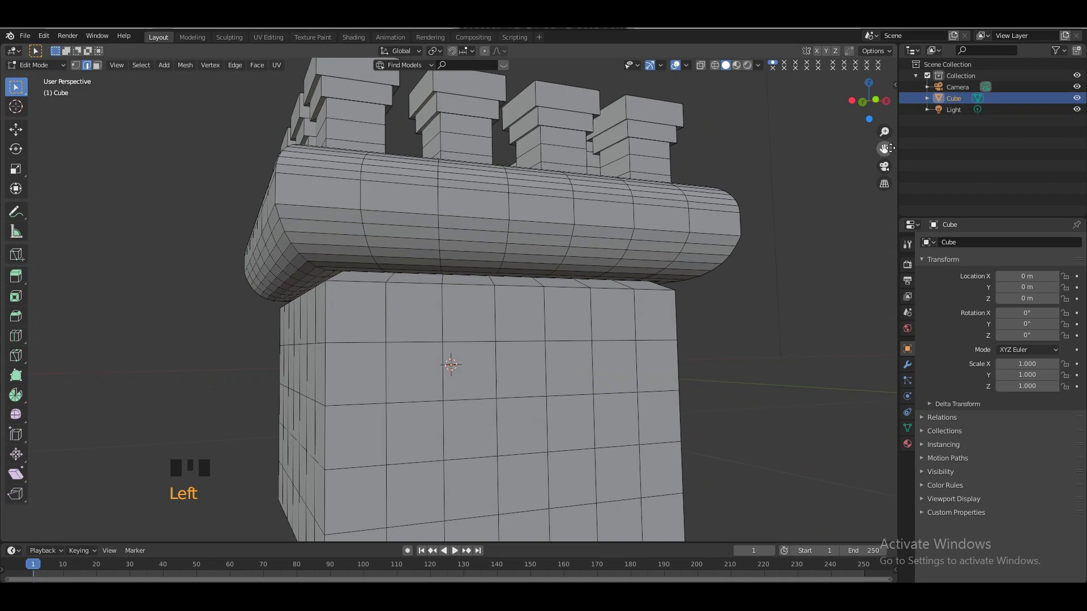
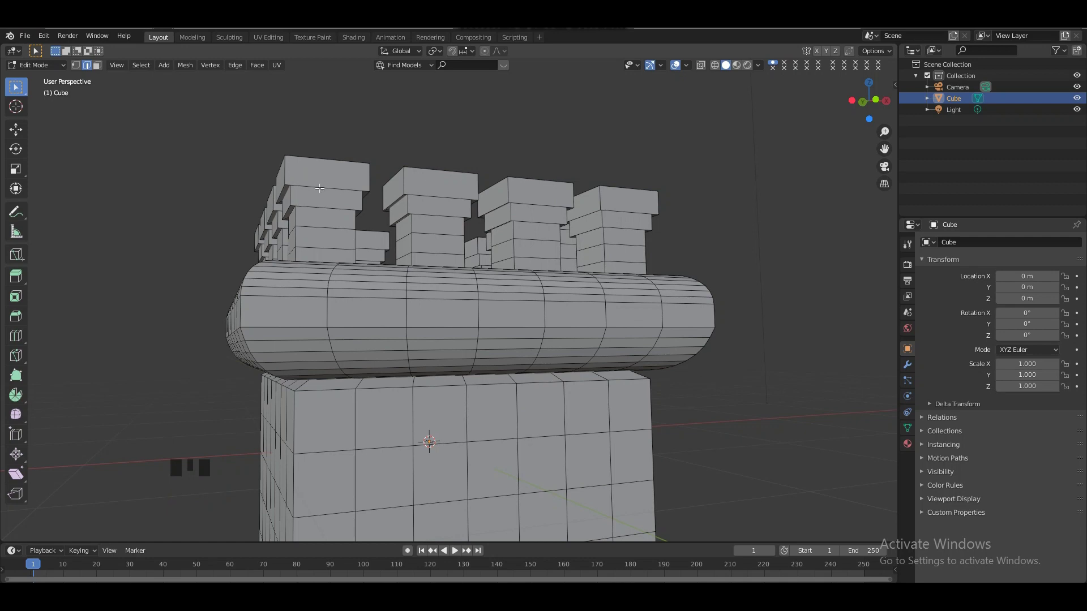
left_click(314, 185)
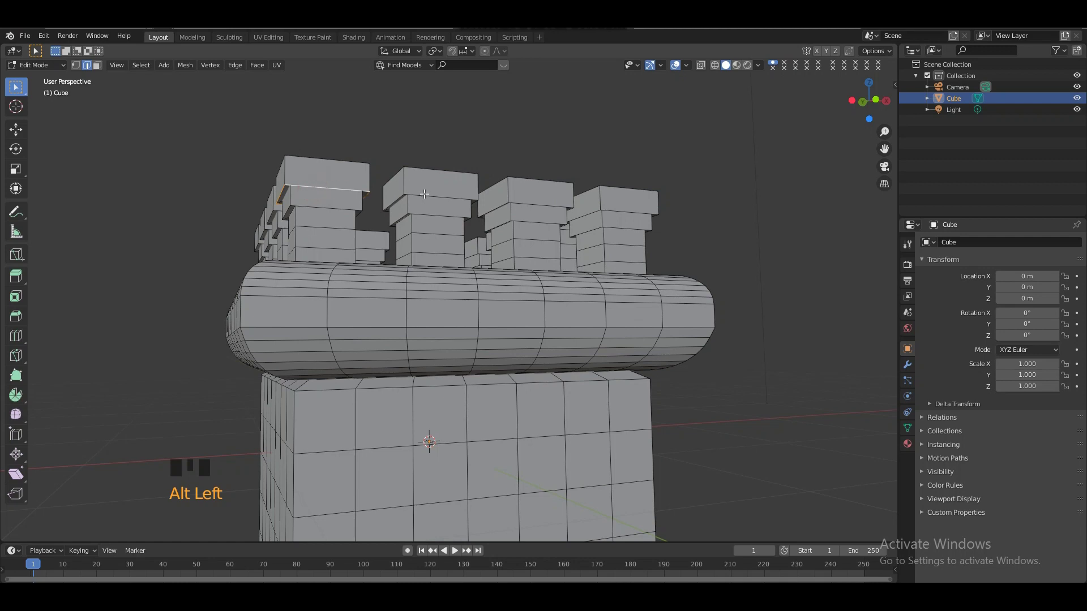
left_click(427, 193)
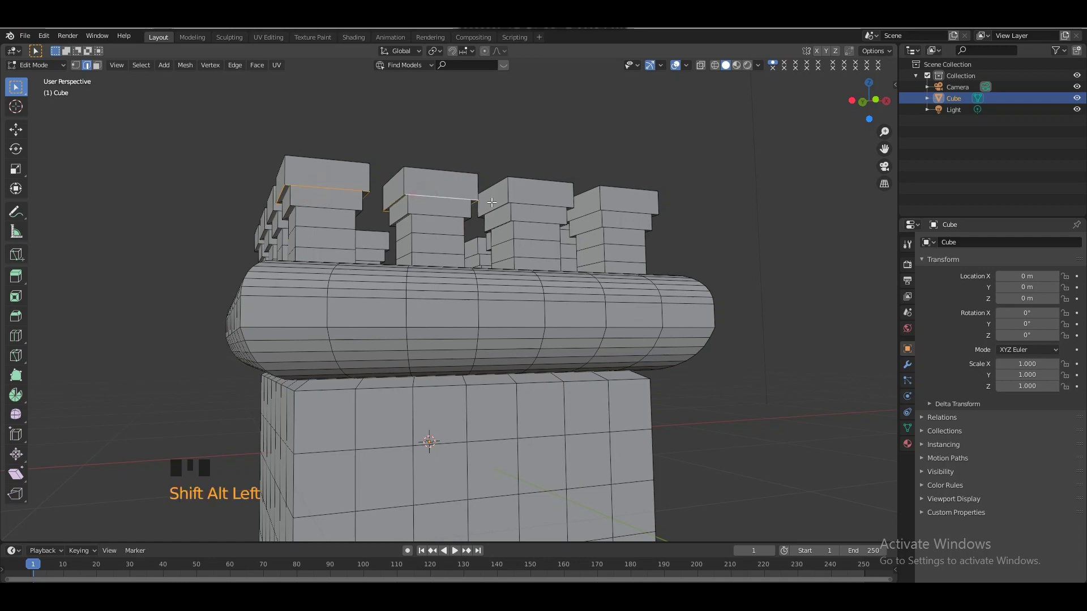
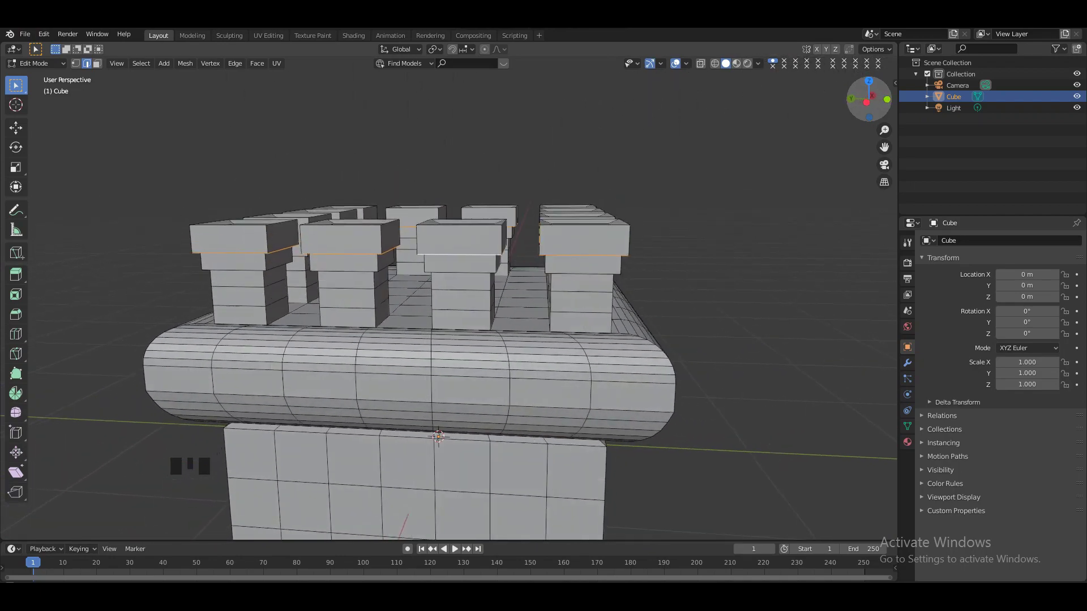
Step: Bevel the caps' bottom edges with extra segments into rounded undersides
key("ctrl+b")
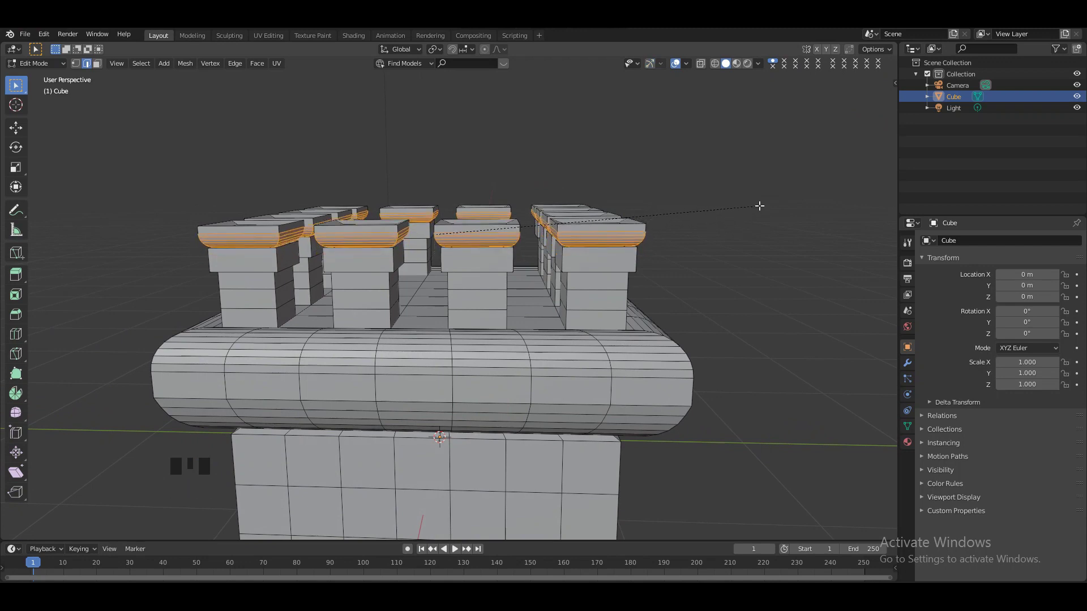
key("KP_Add")
key("KP_Add")
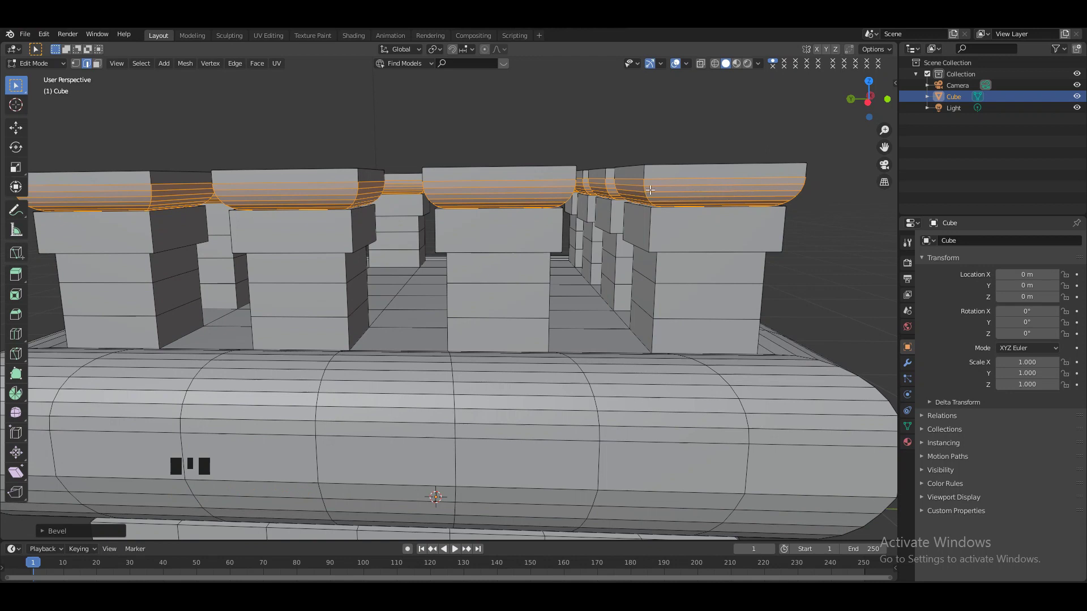
key("KP_Subtract")
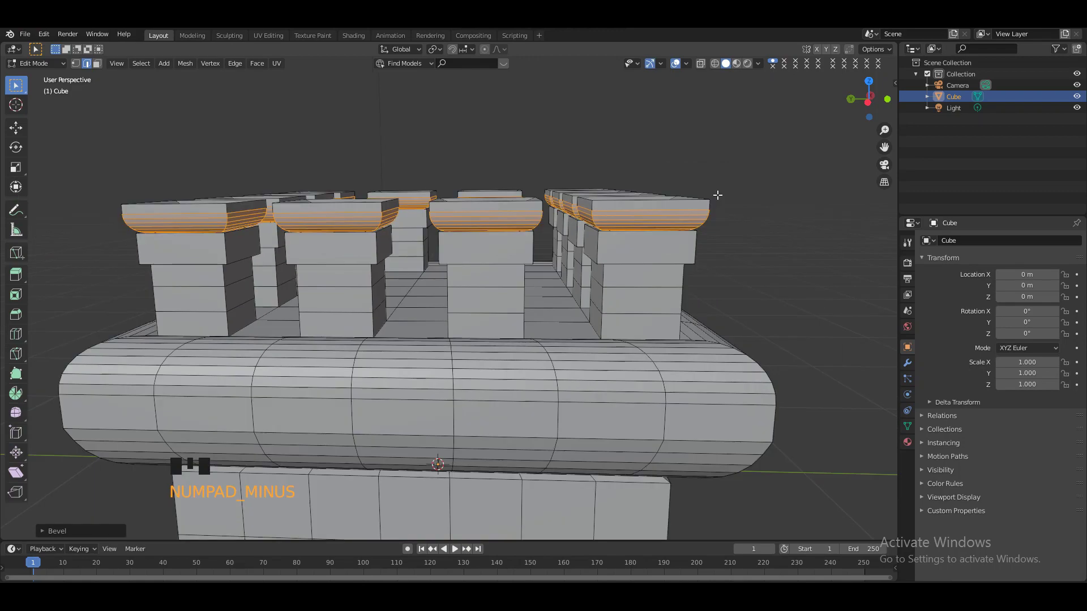
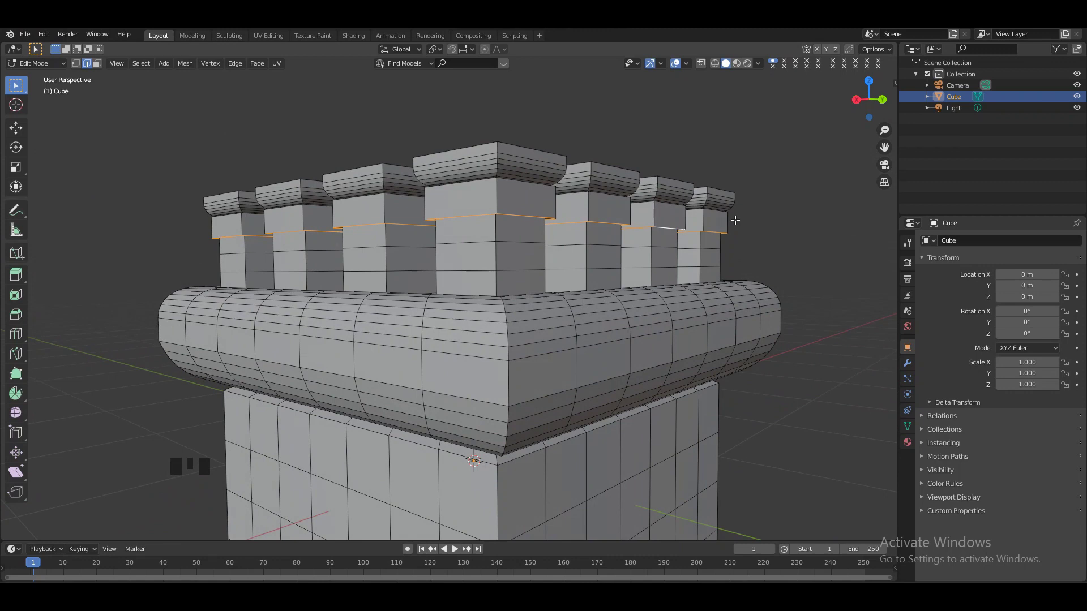
Step: Bevel the edge loops just below the merlon caps into a narrow band
key("ctrl+b")
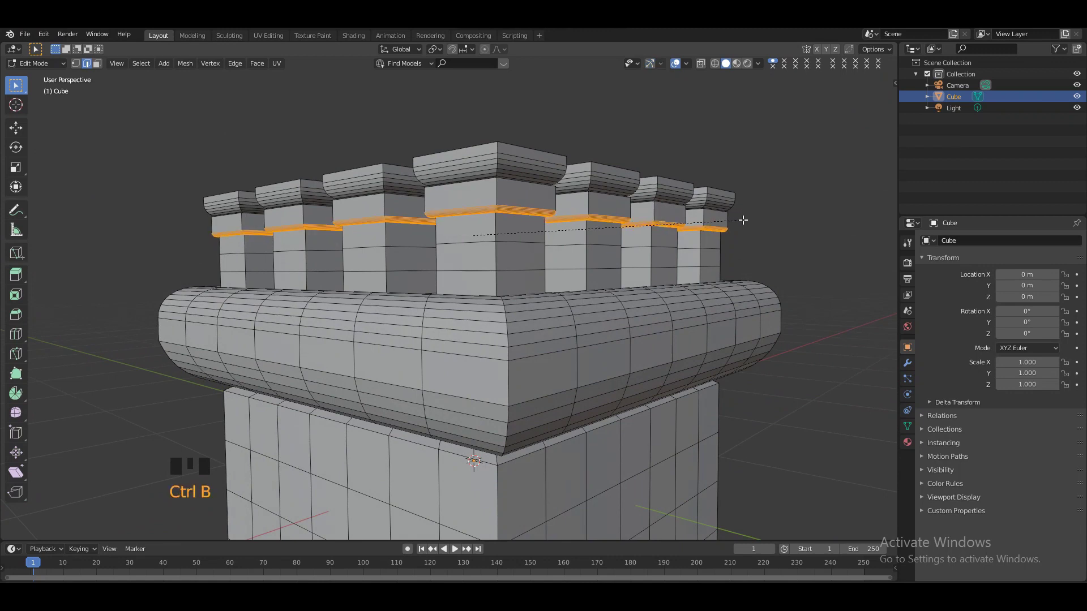
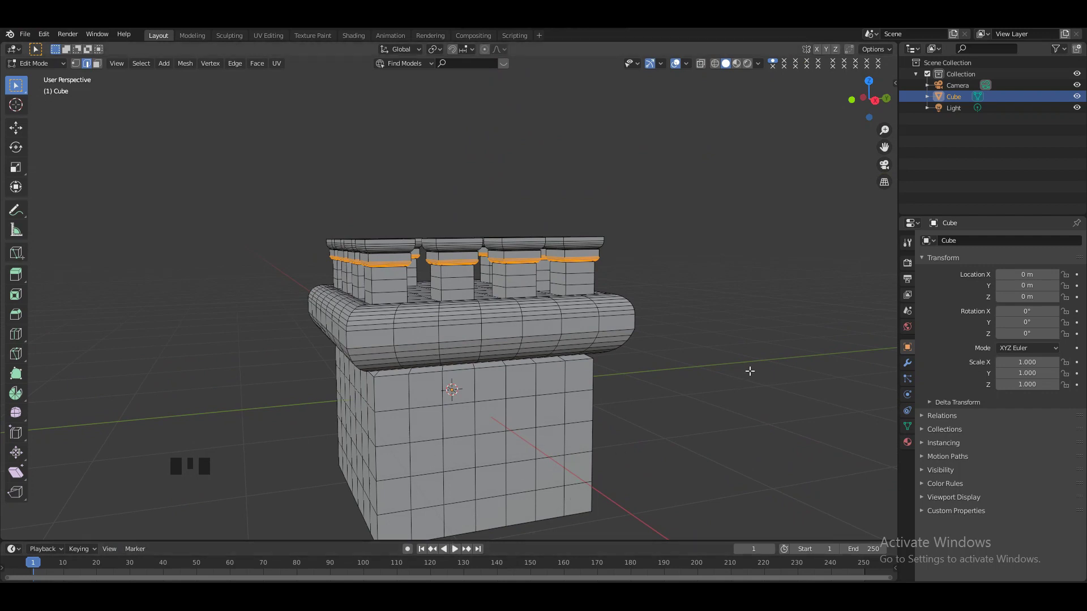
Step: Add a new cube, move it against the tower's front base and shrink it to scale 0.118
key("Tab")
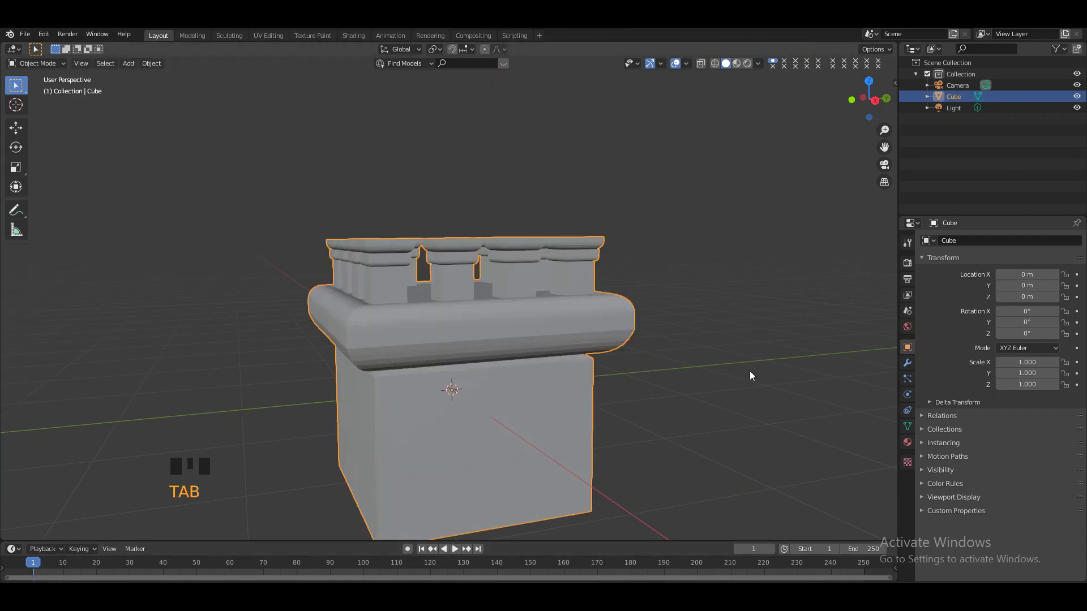
key("shift+a")
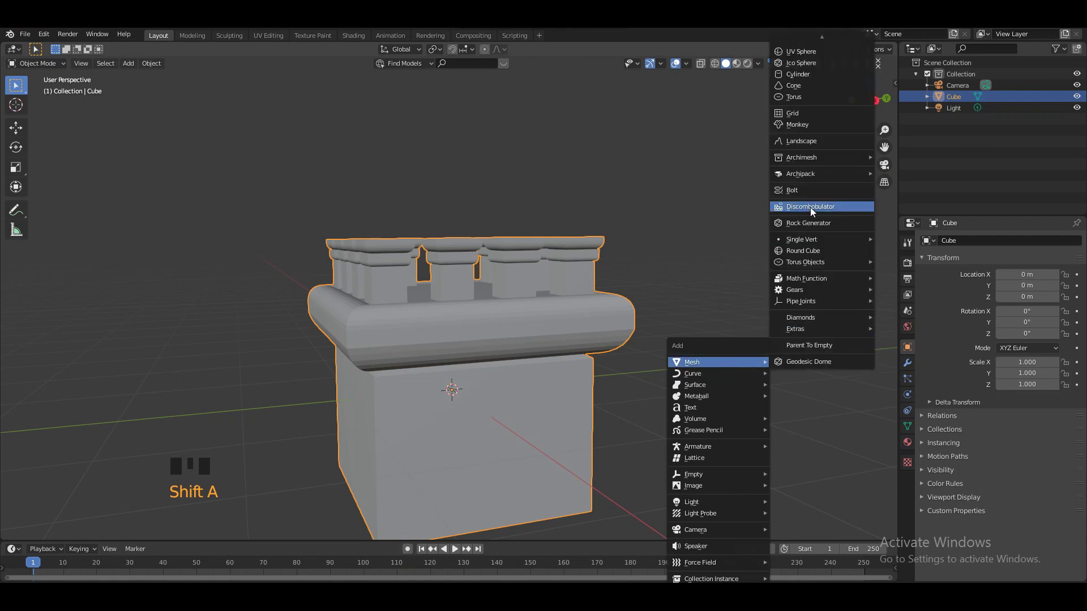
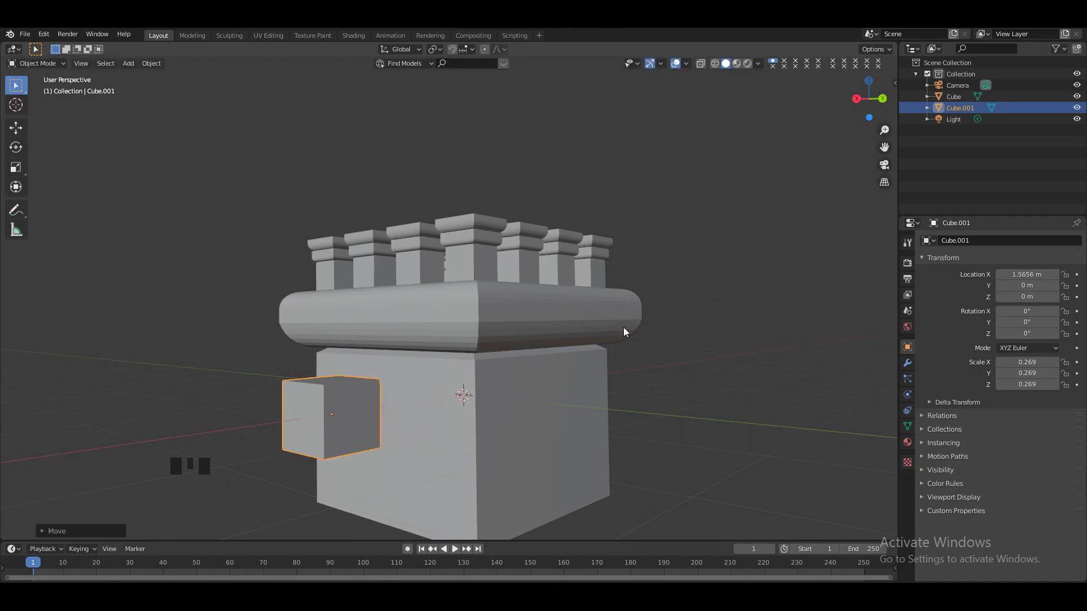
key("KP_1")
key("g")
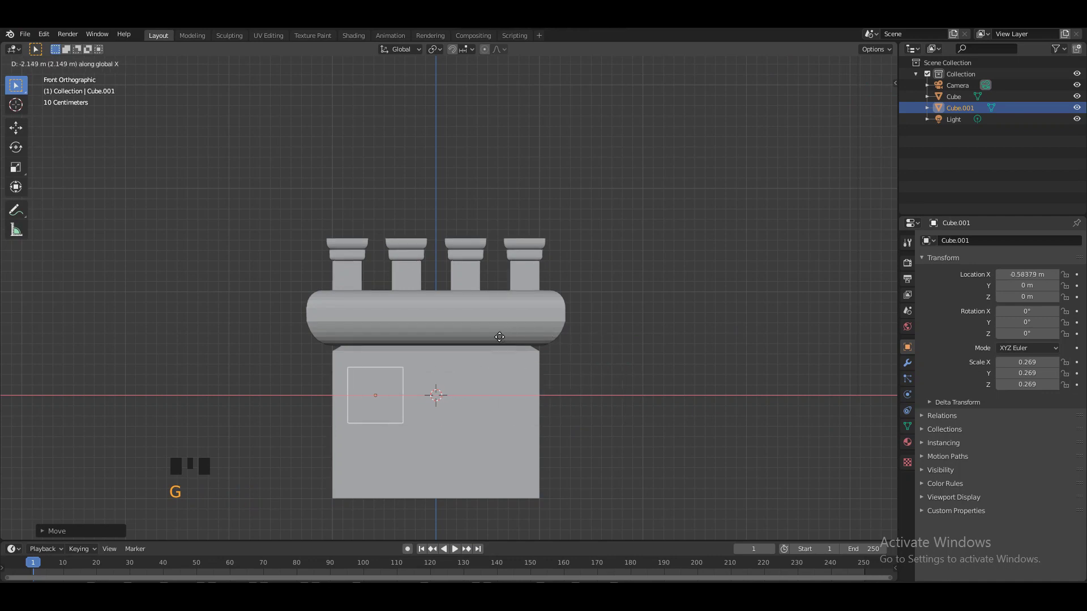
key("g")
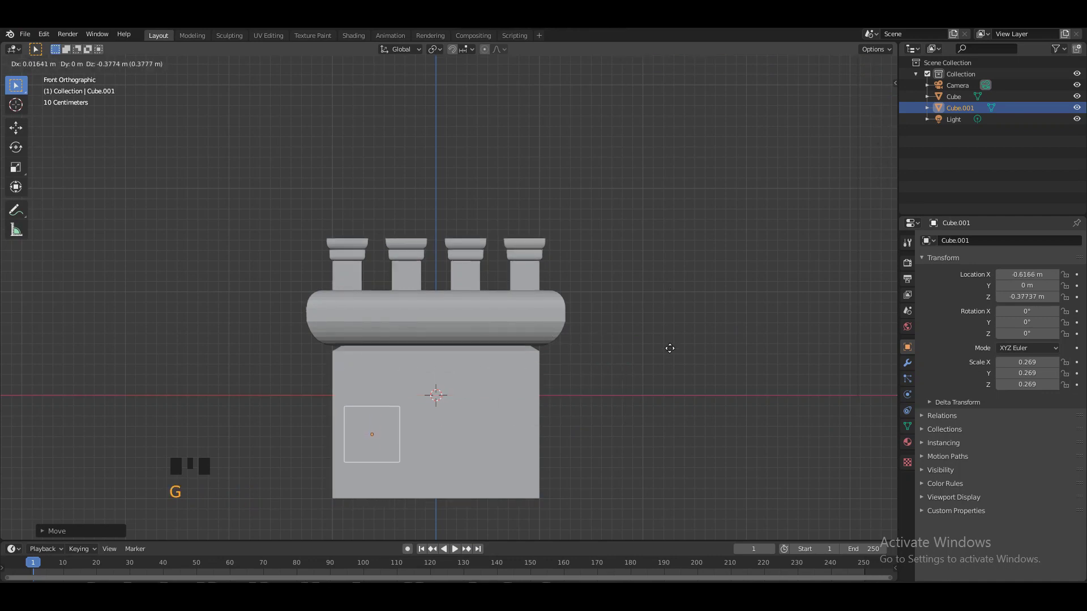
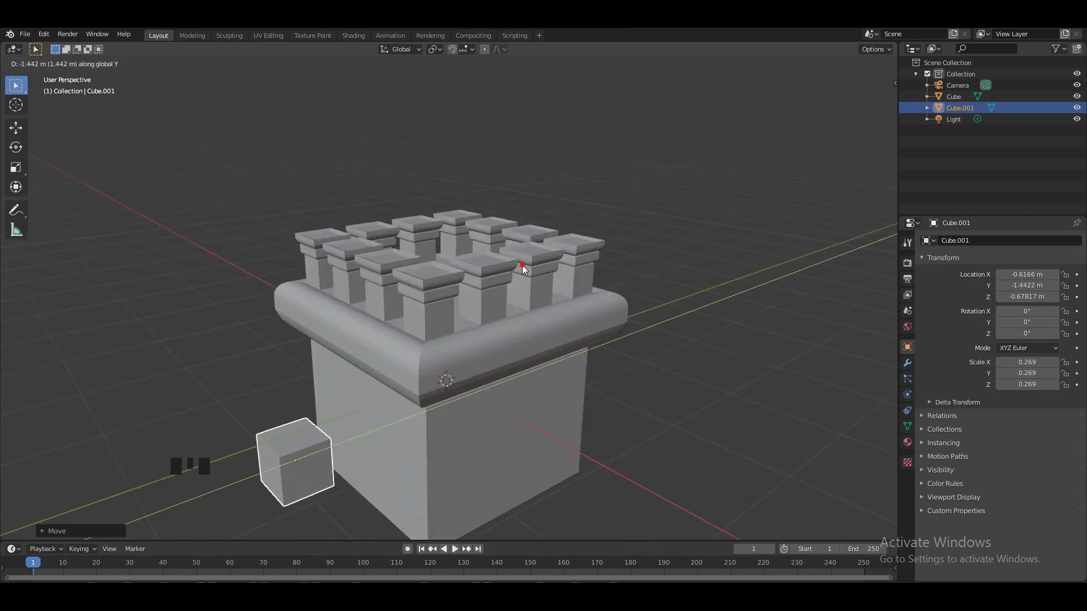
key("KP_1")
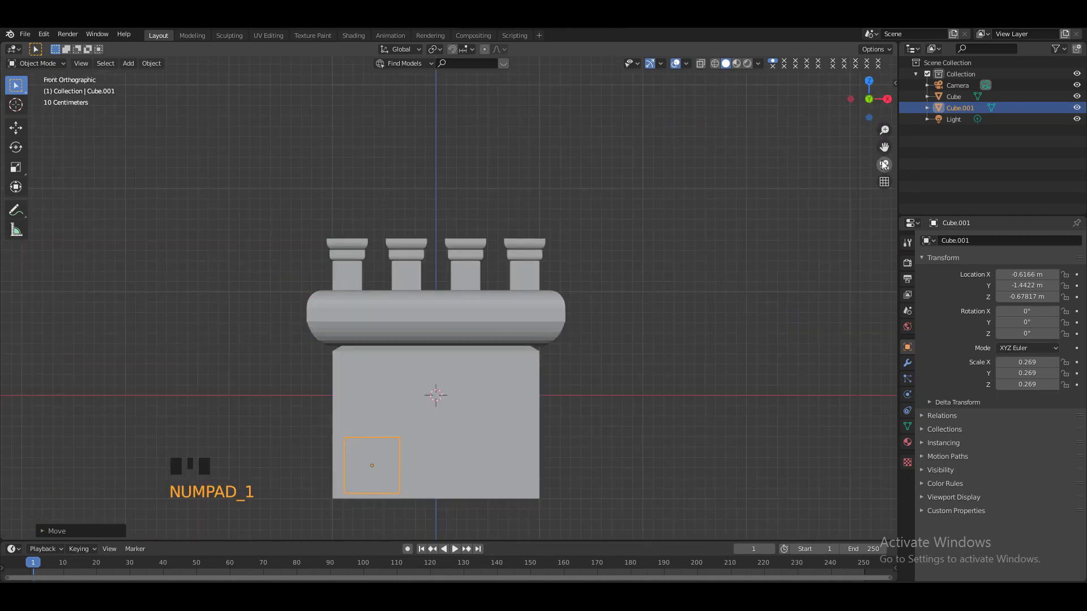
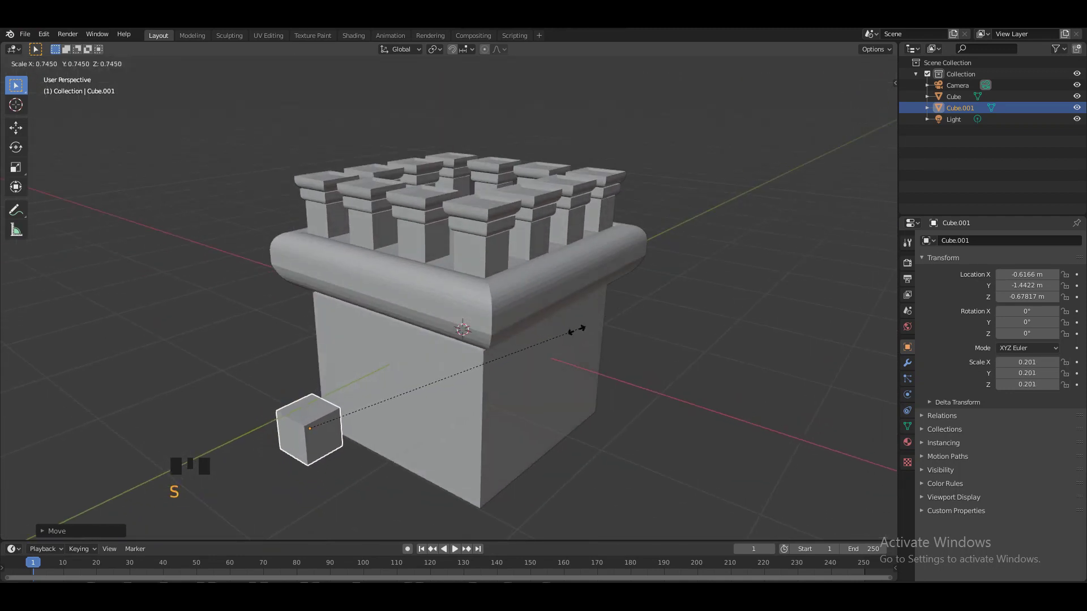
key("KP_1")
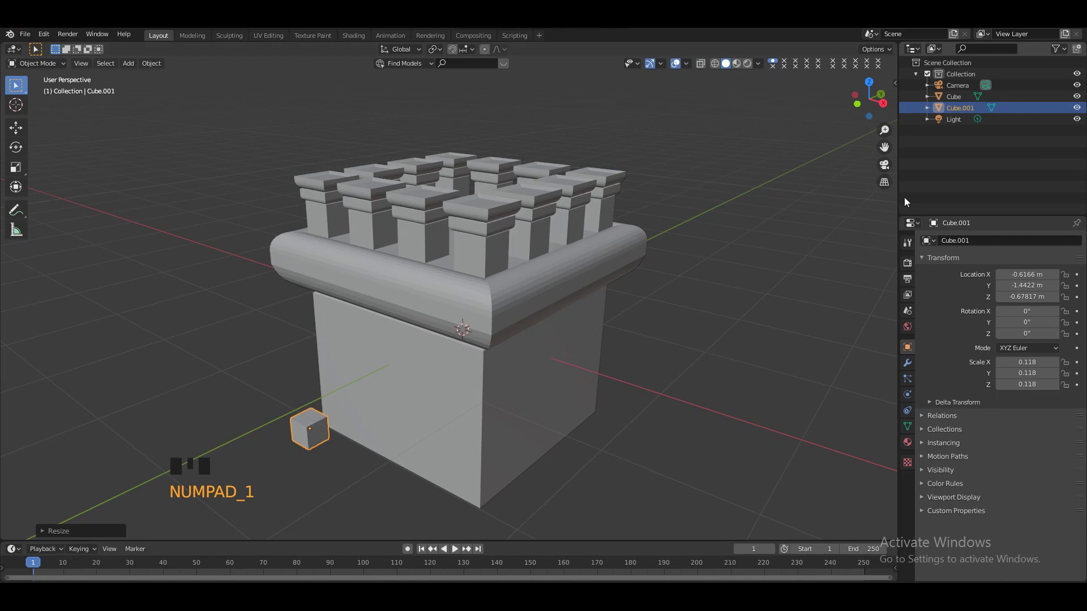
key("KP_1")
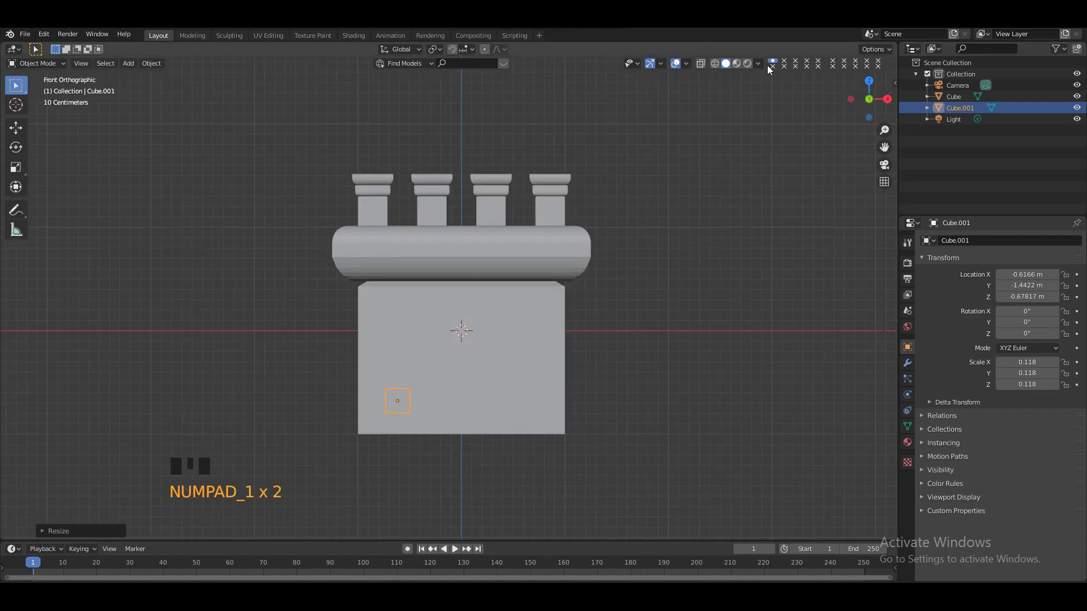
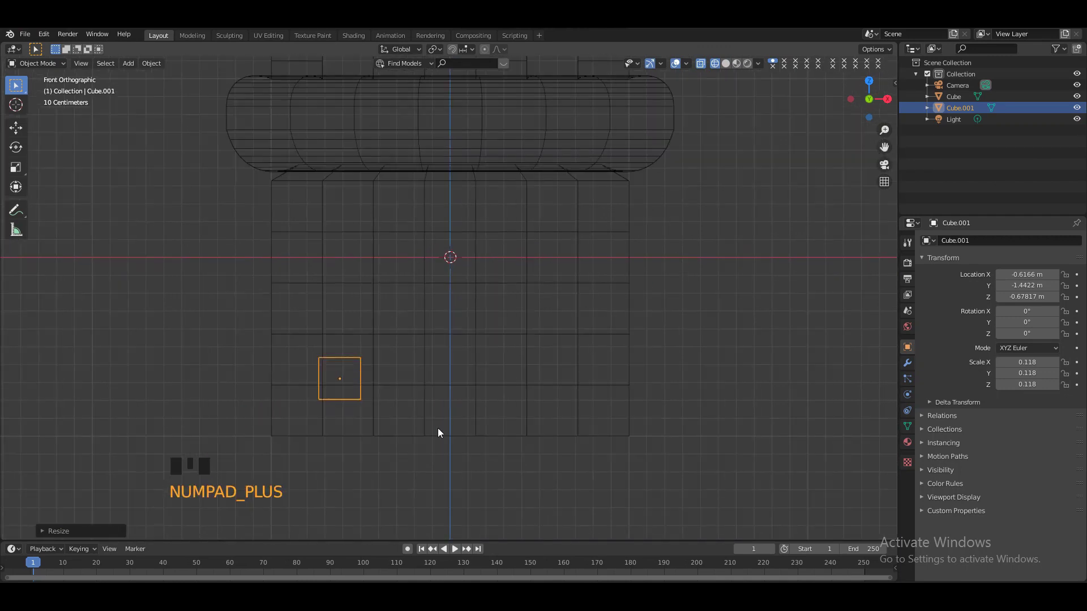
Step: Position the small block at the tower's bottom front edge and duplicate it to the left
key("g")
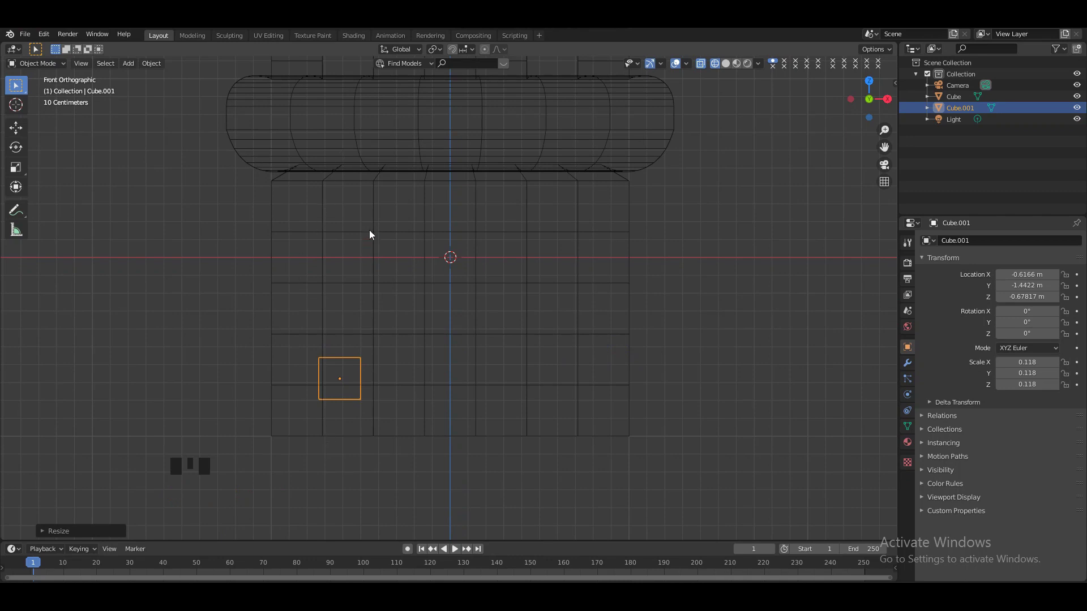
key("g")
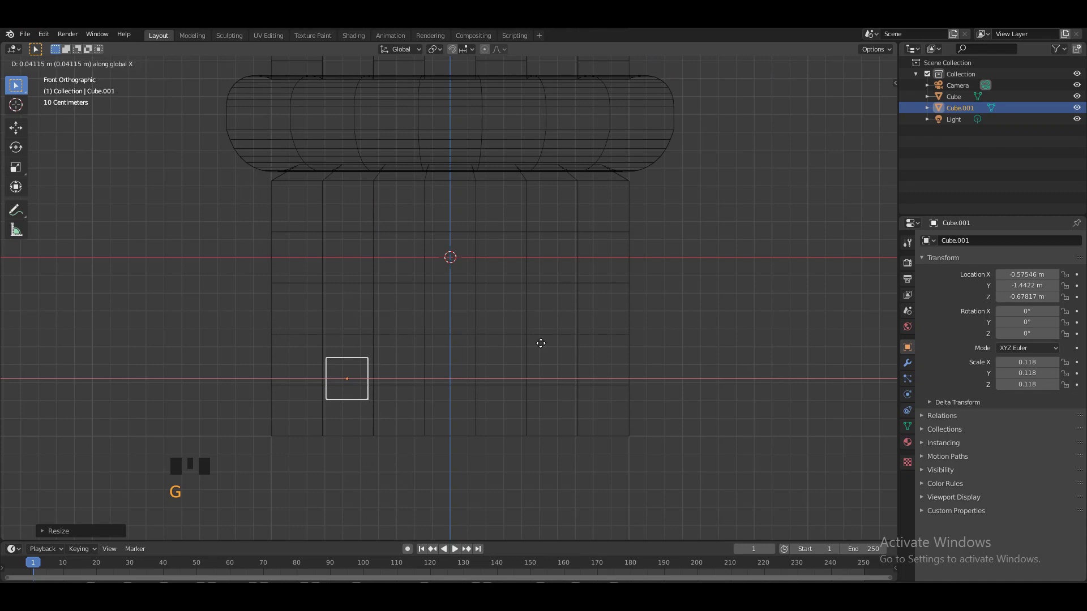
key("g")
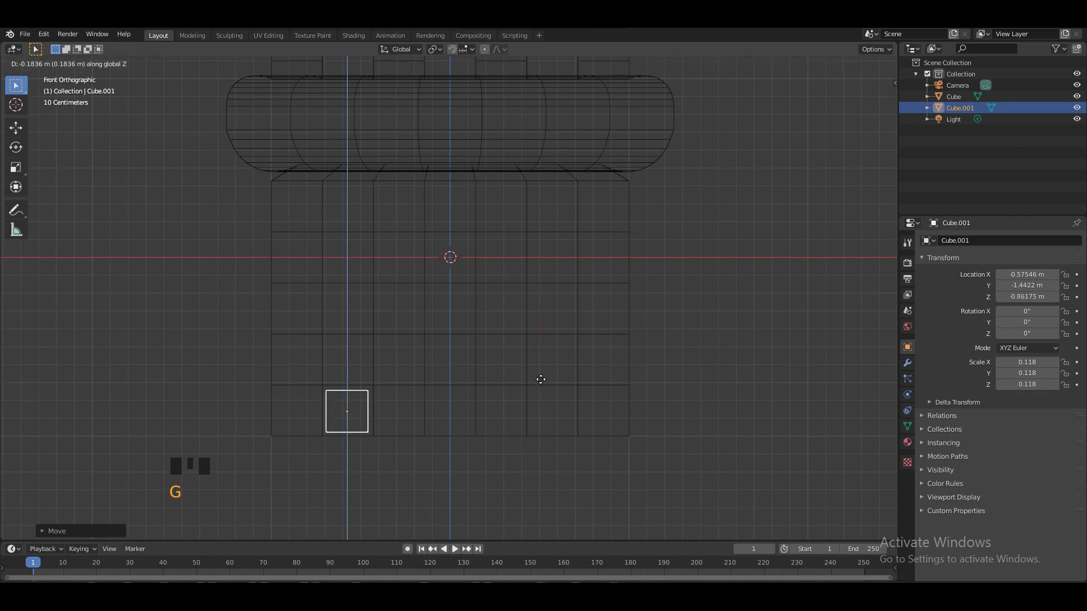
key("g")
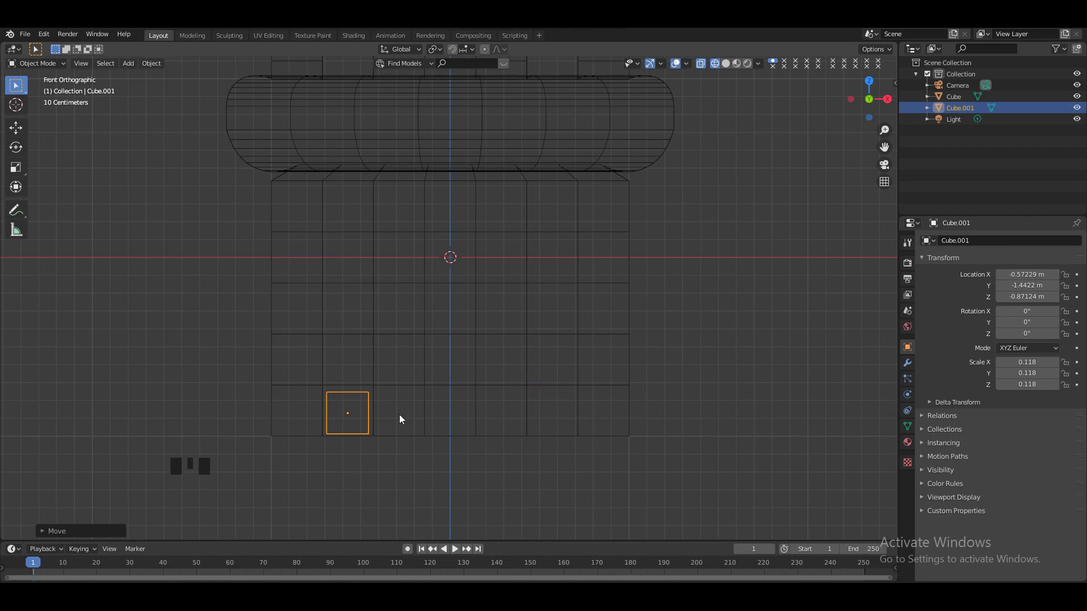
key("g")
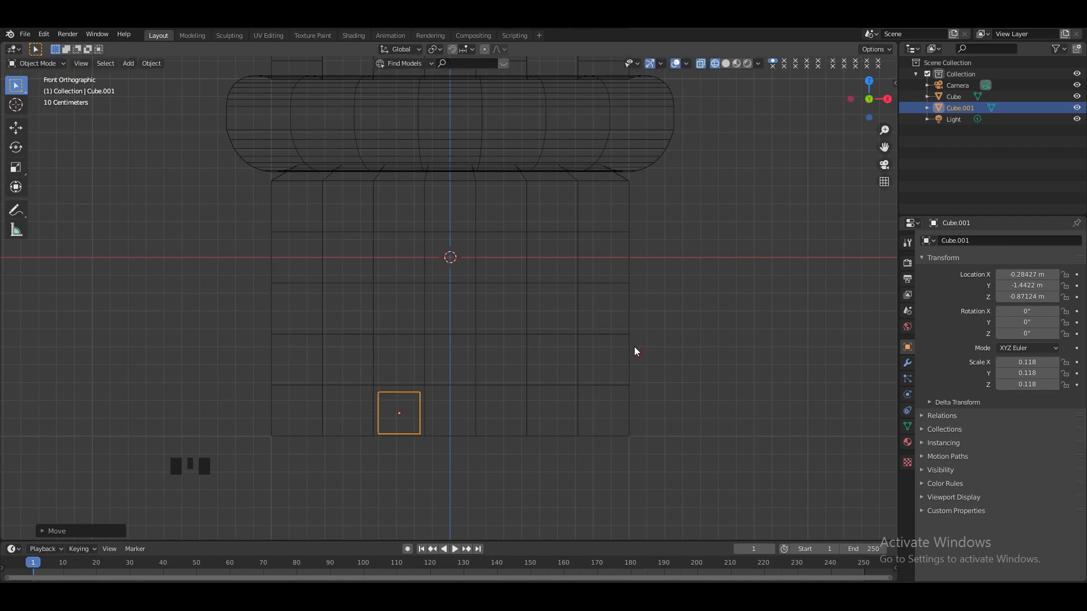
key("shift+d")
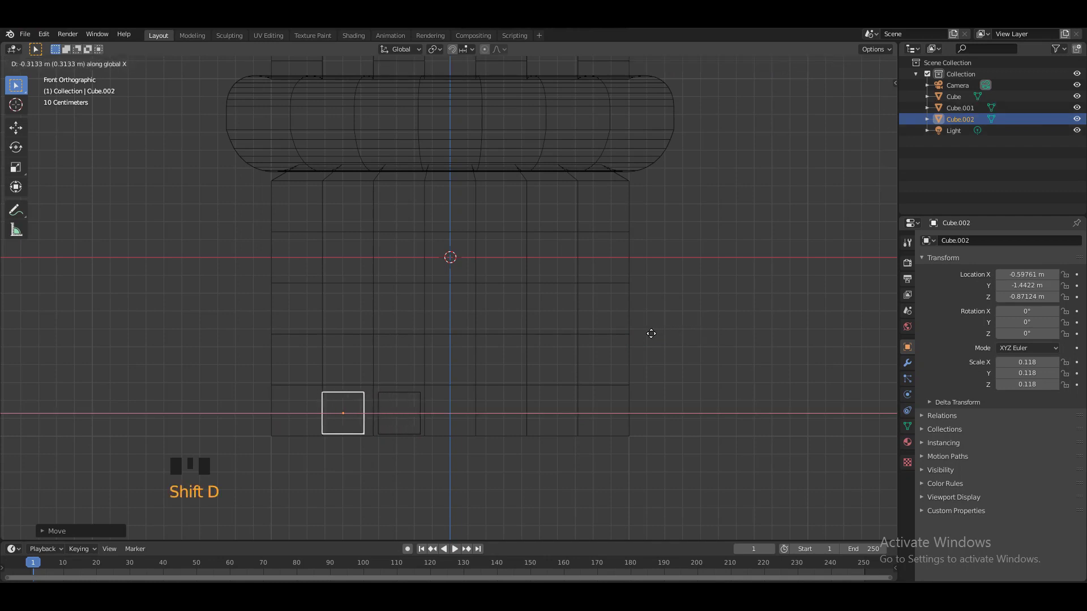
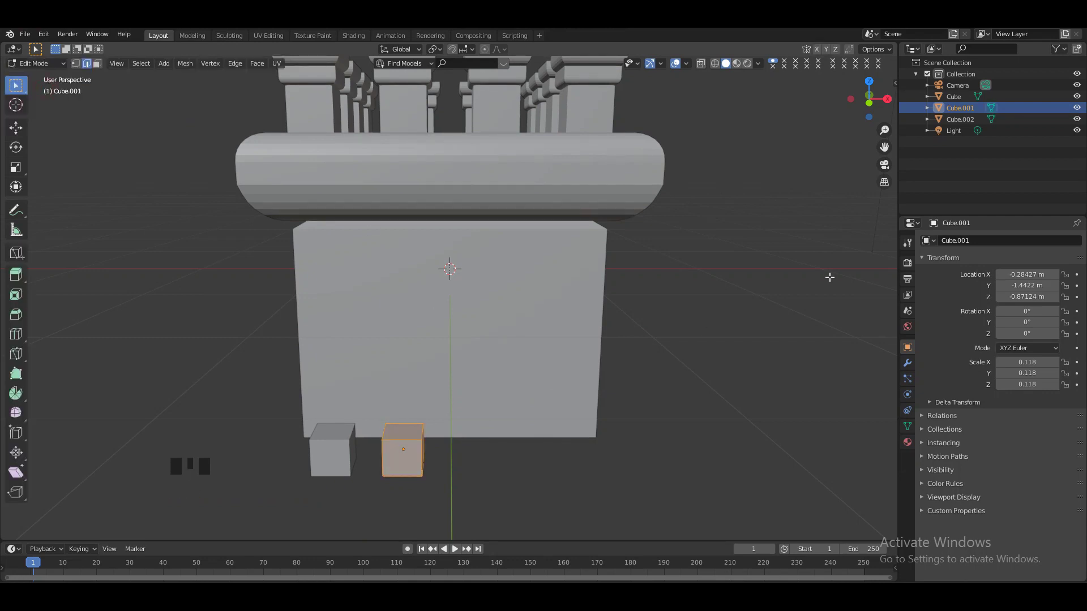
Step: Duplicate the block mesh further right along the base and bring up the modifier panel
key("KP_1")
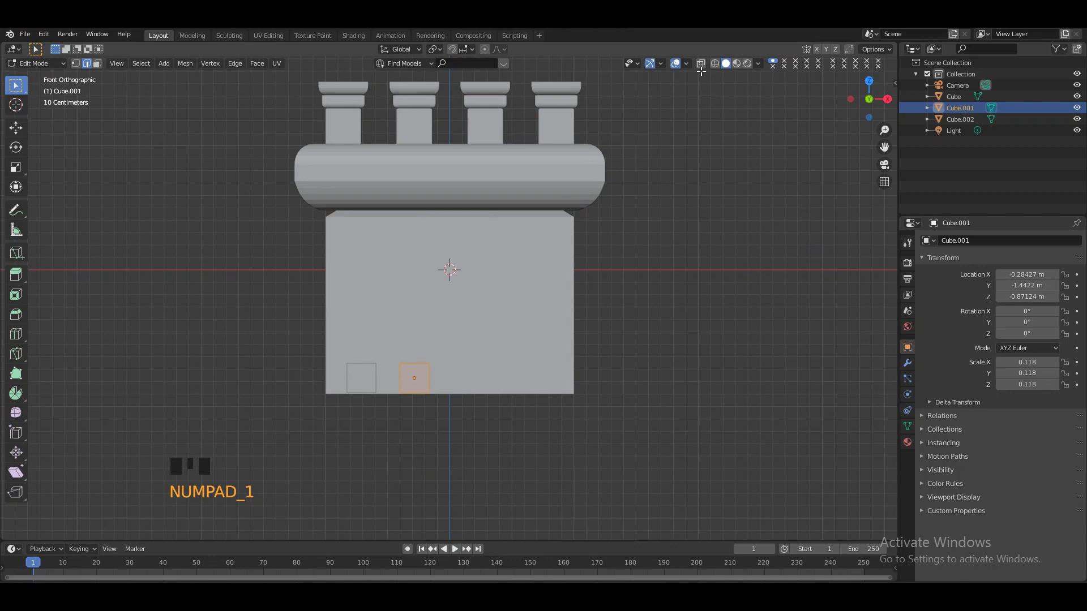
left_click(718, 64)
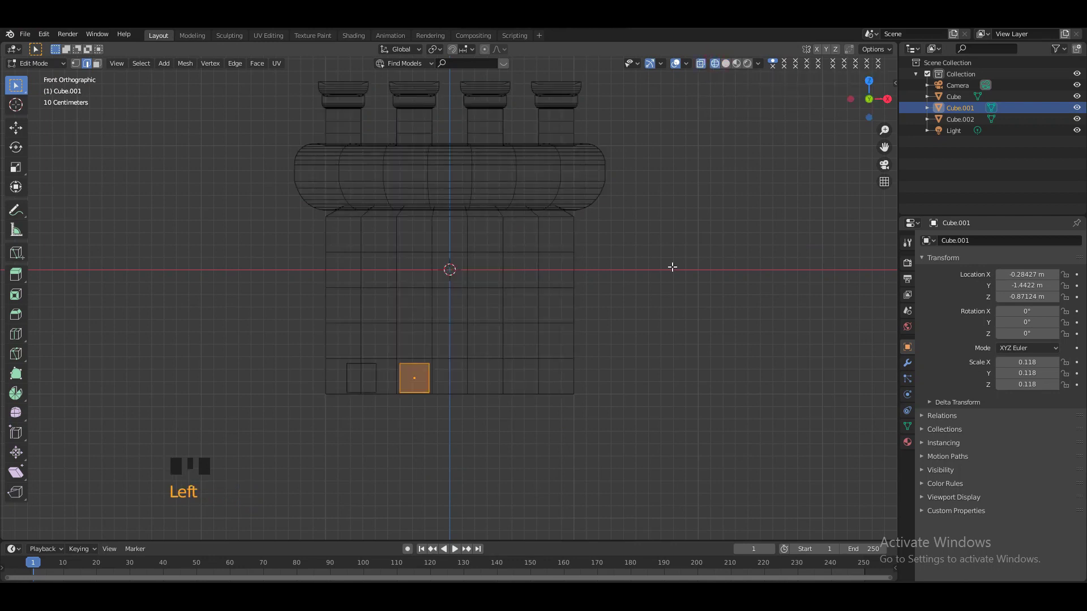
key("shift+d")
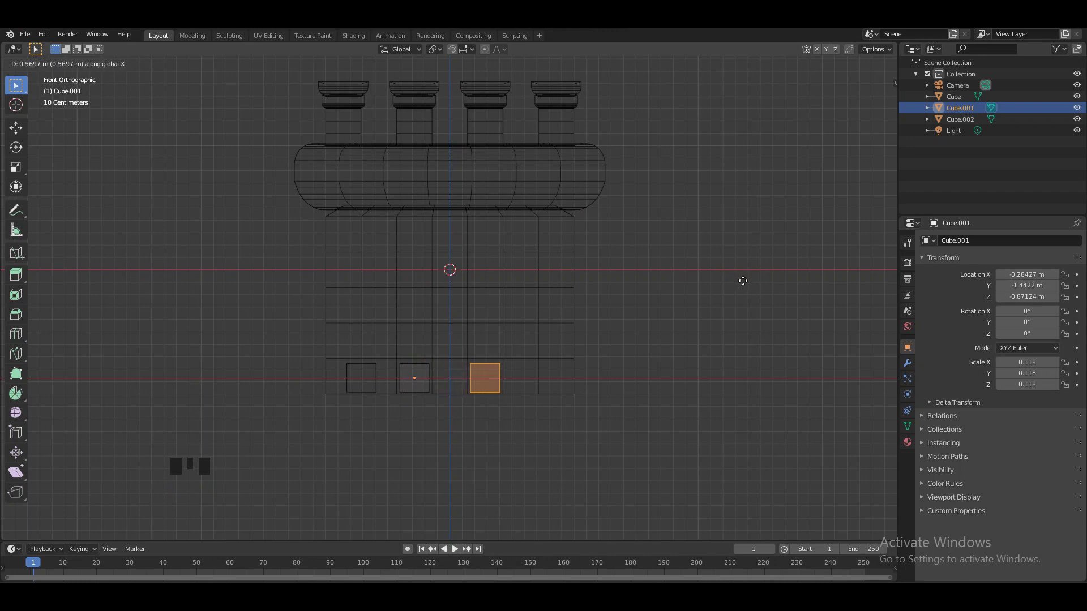
key("KP_Add")
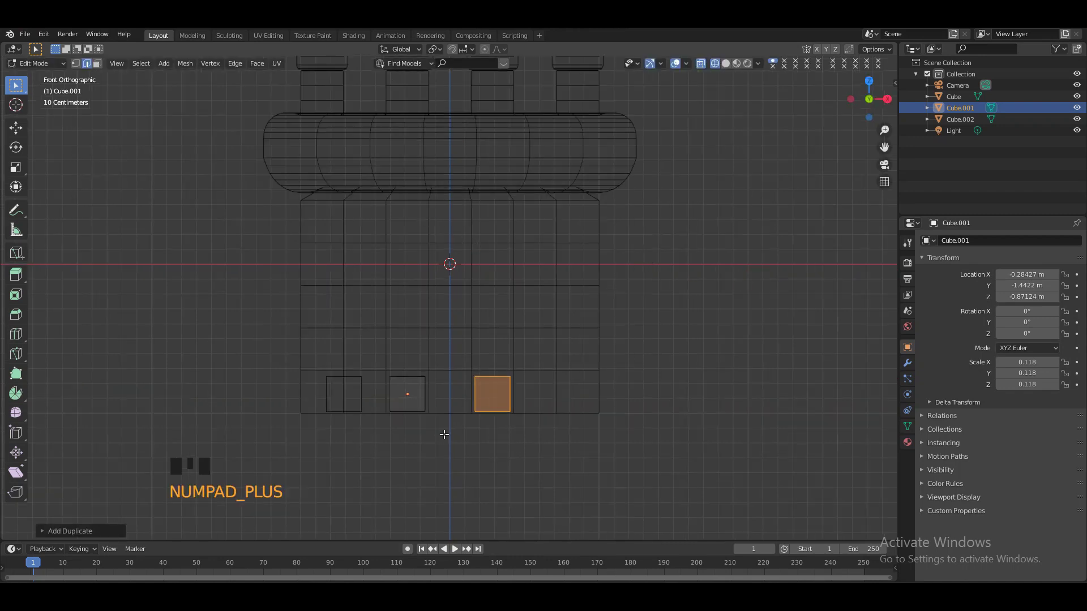
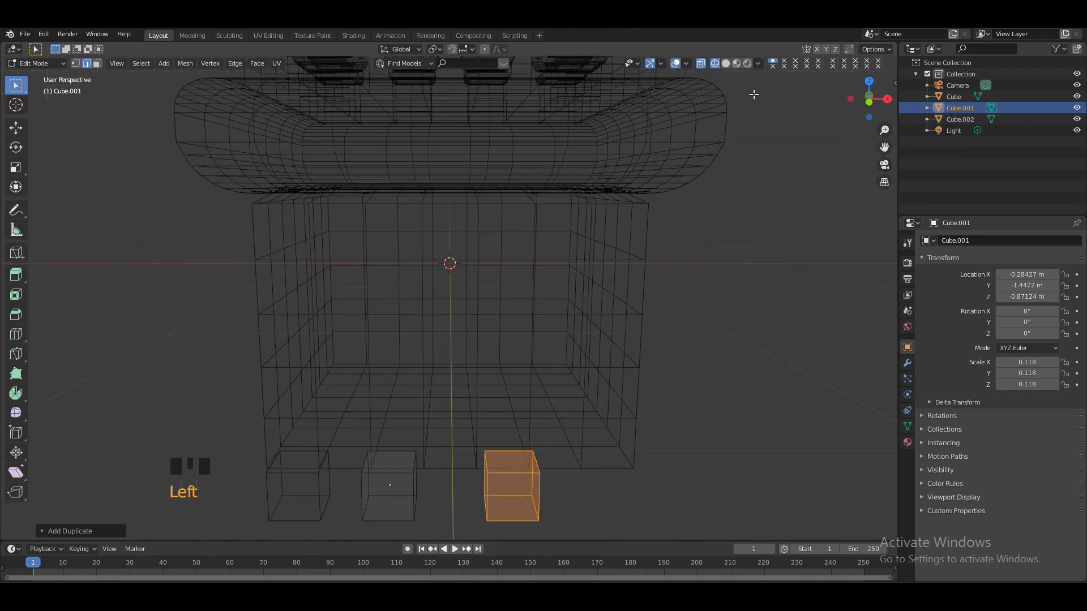
left_click(727, 65)
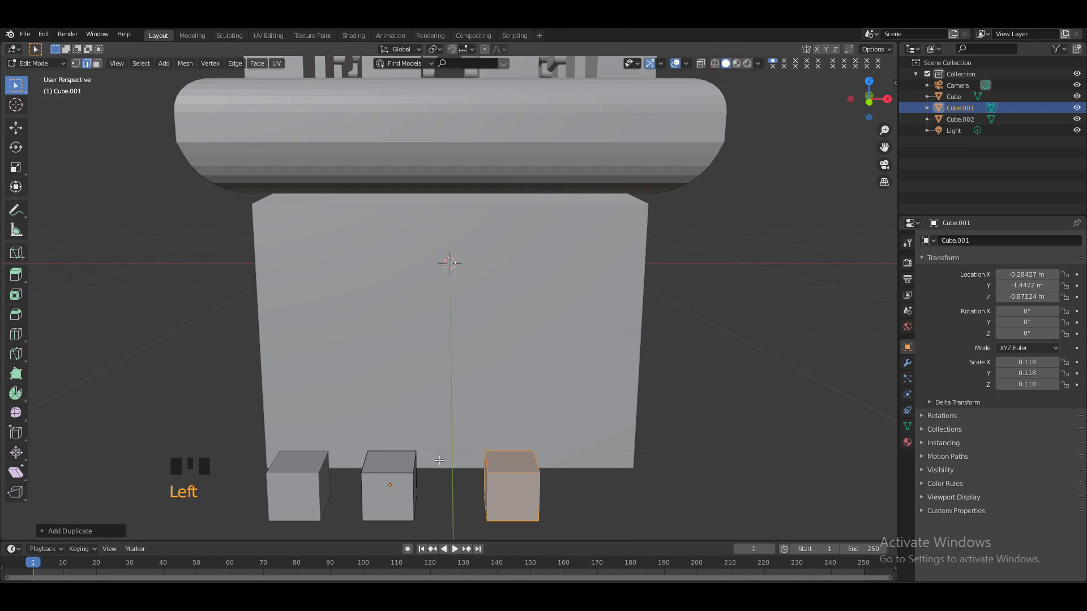
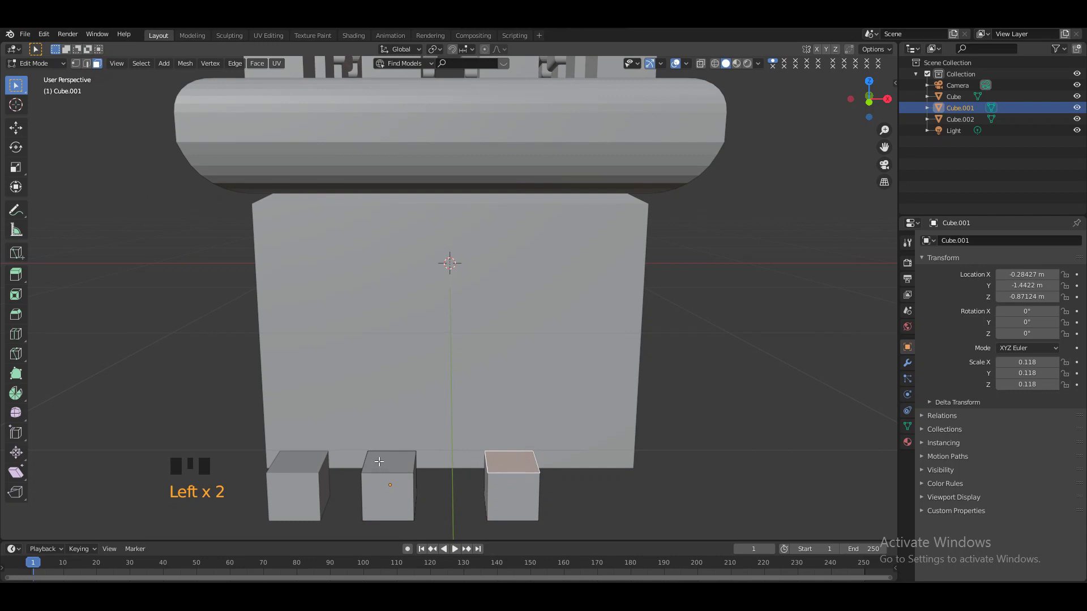
left_click(400, 459)
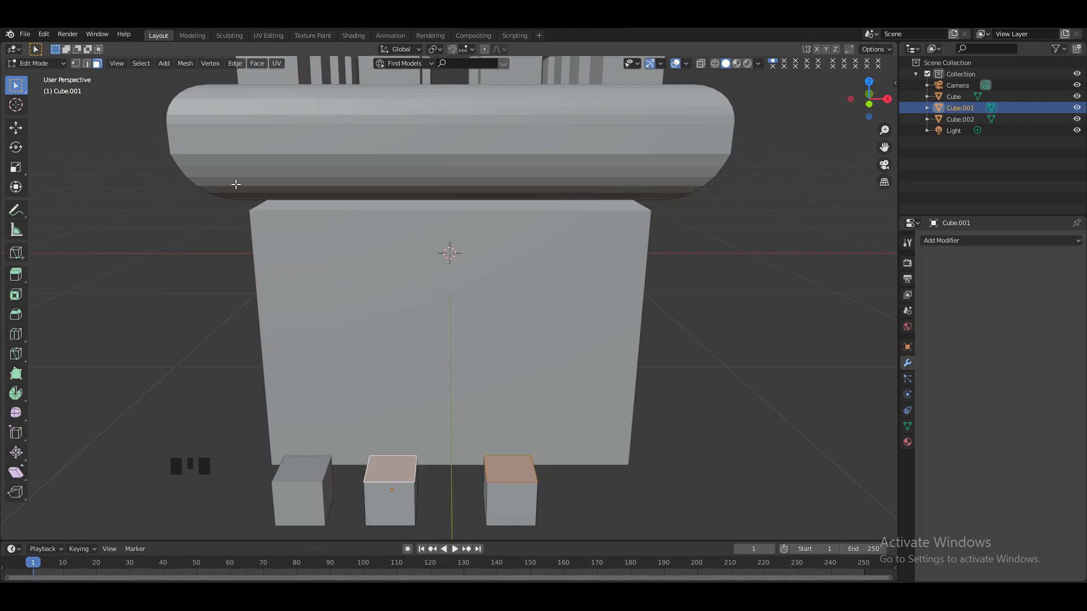
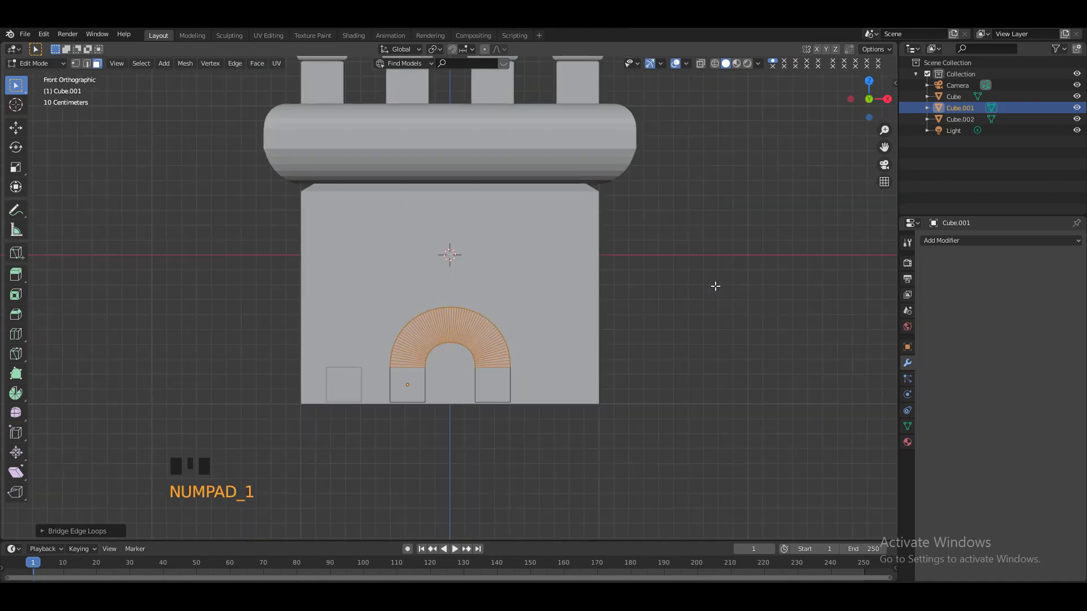
Step: Bridge the blocks into an arched gateway, adjust its height and leave Edit Mode
key("g")
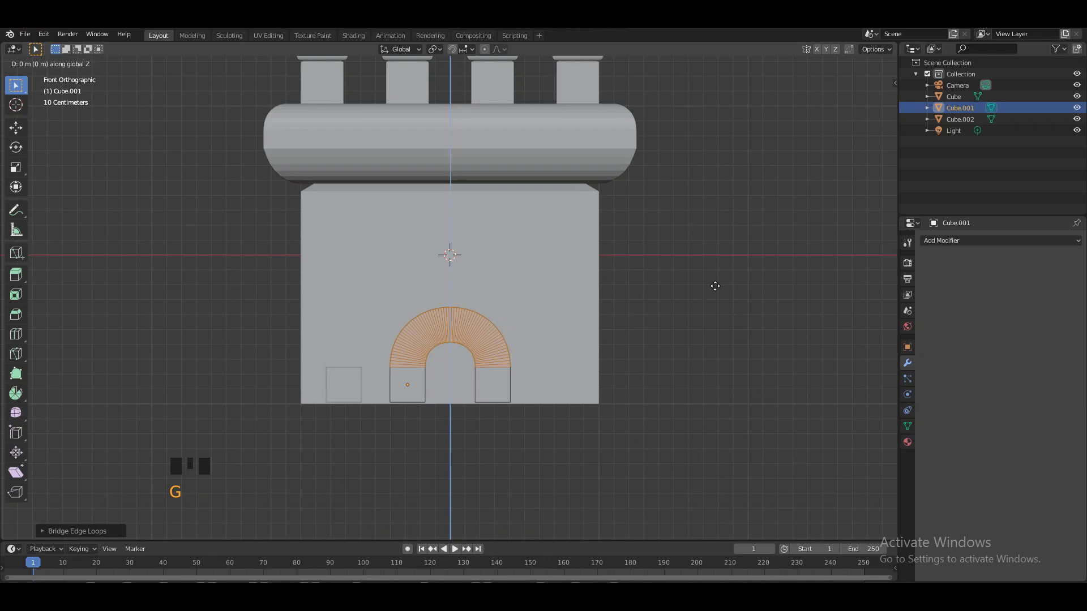
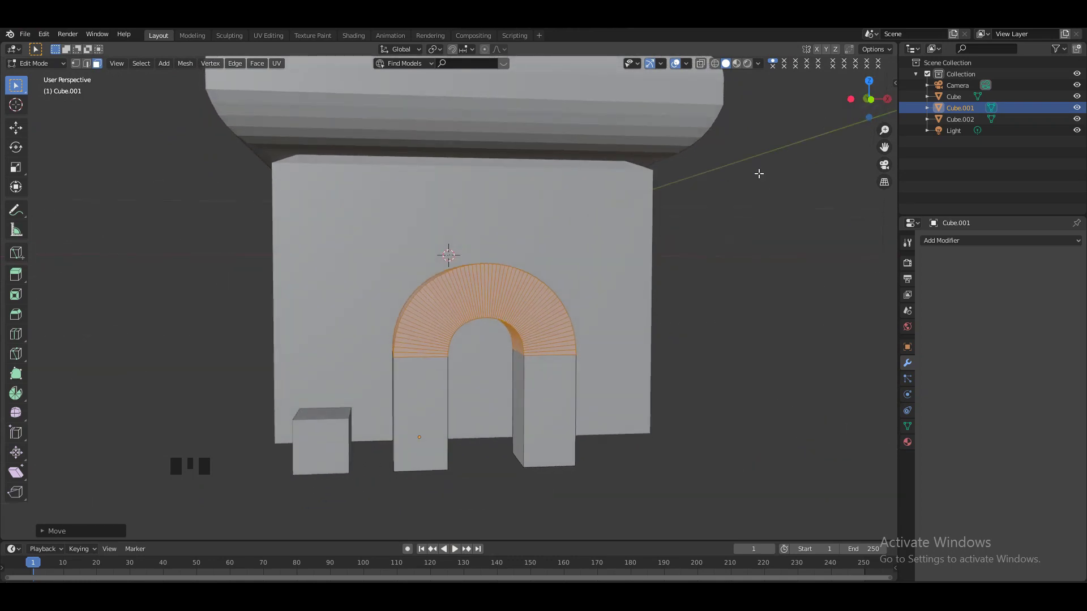
key("KP_1")
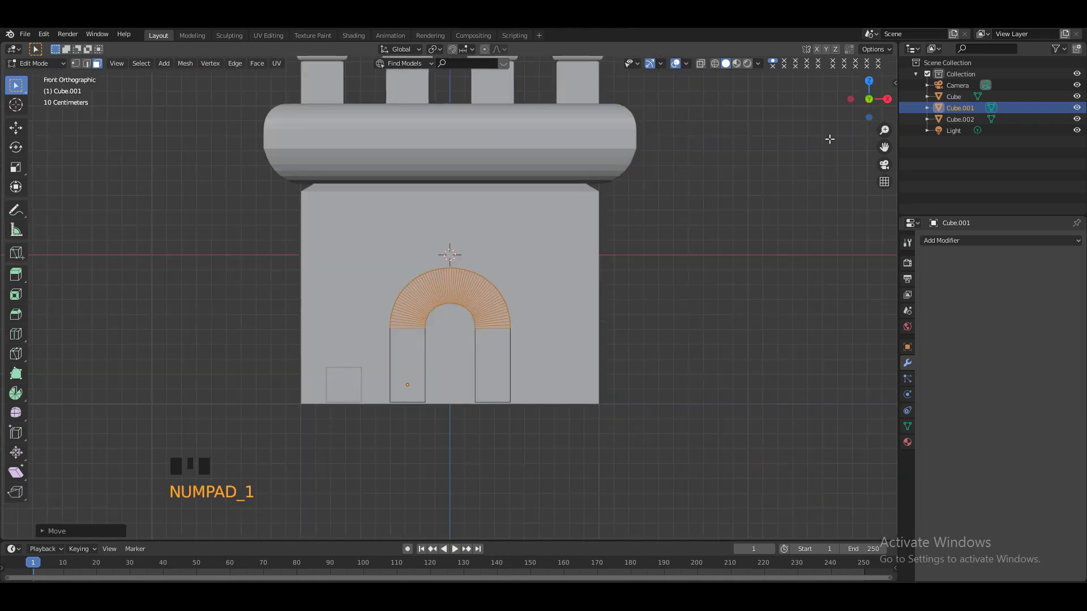
key("Tab")
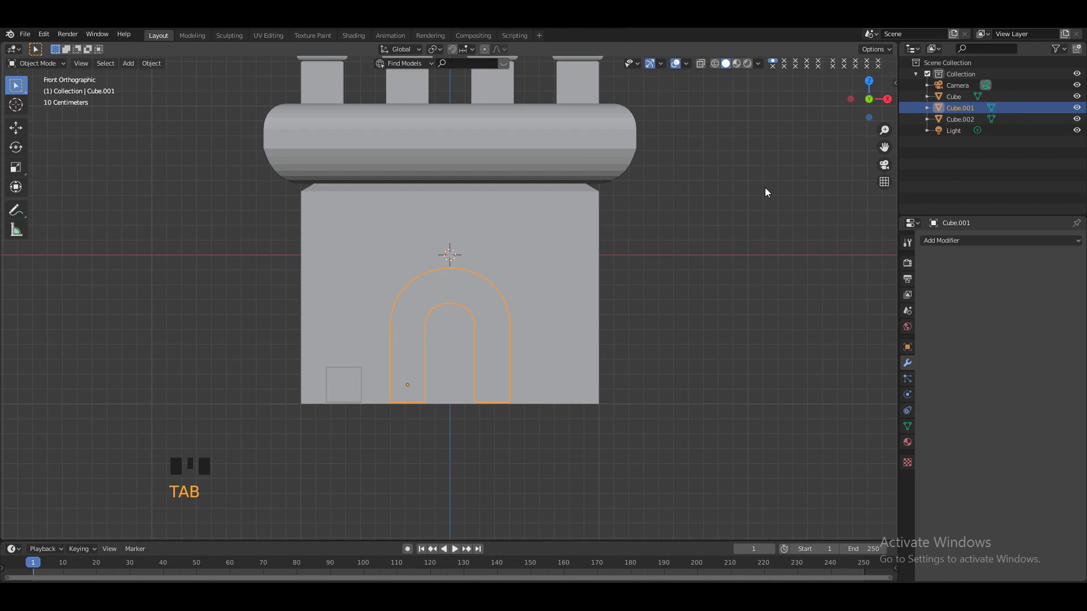
Step: Lower the arch object vertically against the tower front
key("KP_Add")
key("g")
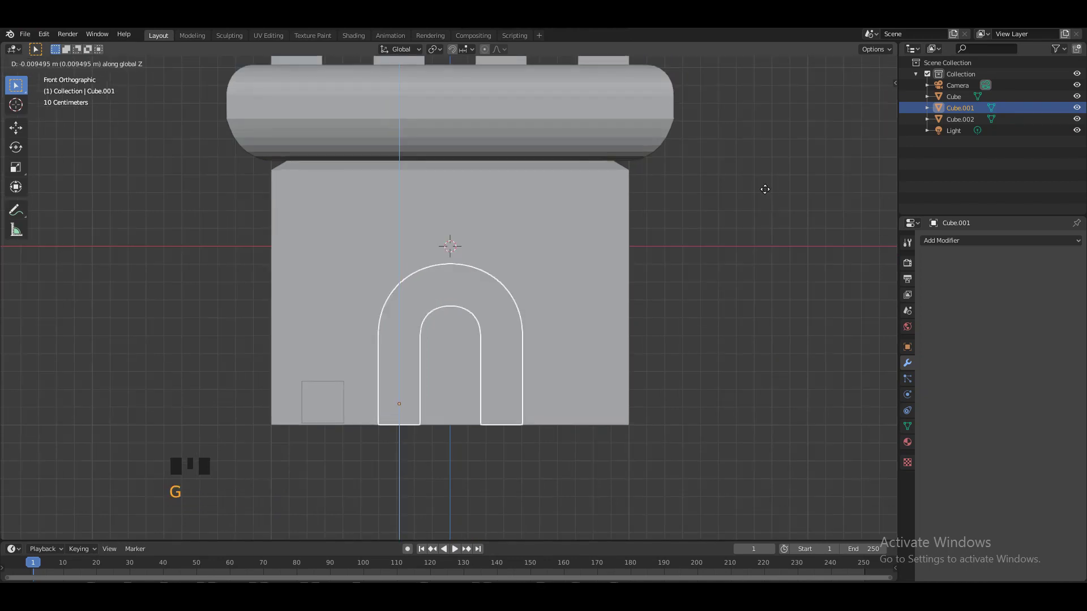
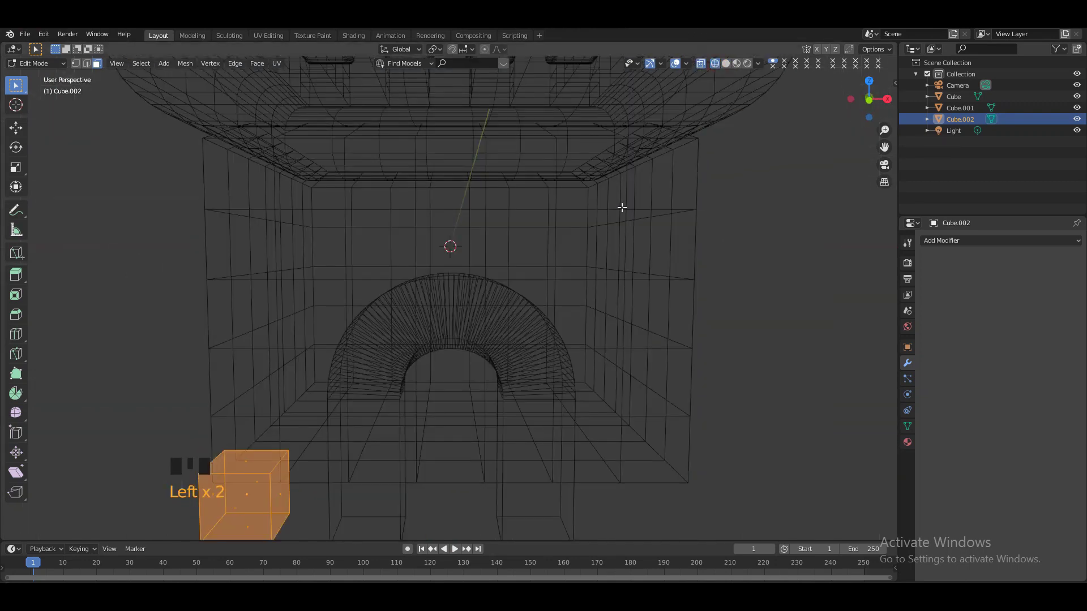
Step: Reshape the arch cutter into a wider stepped arch and align it vertically with the tower front
key("KP_1")
key("shift+d")
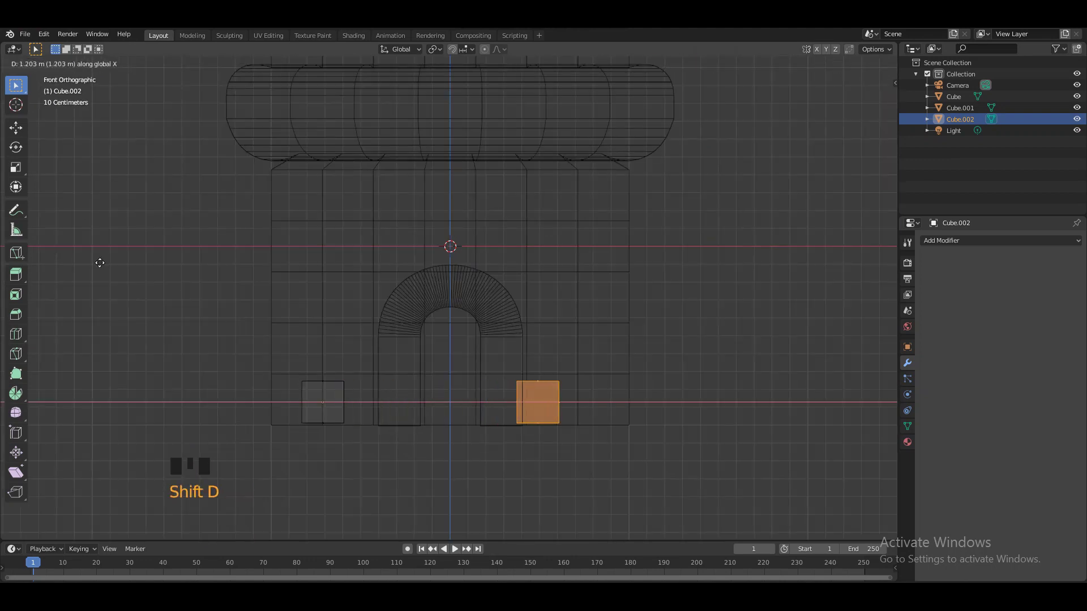
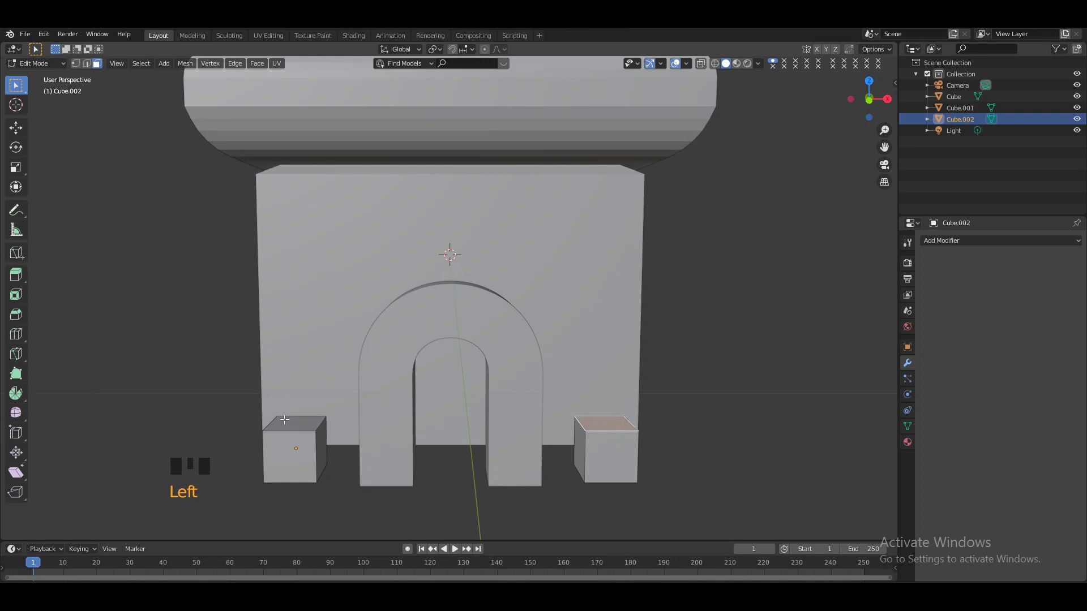
left_click(293, 422)
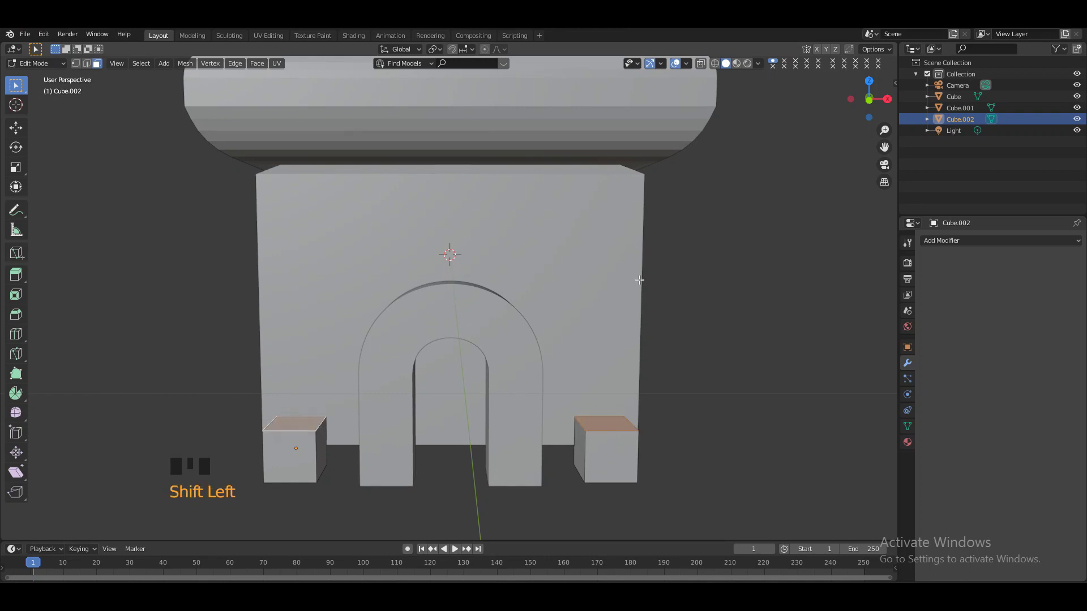
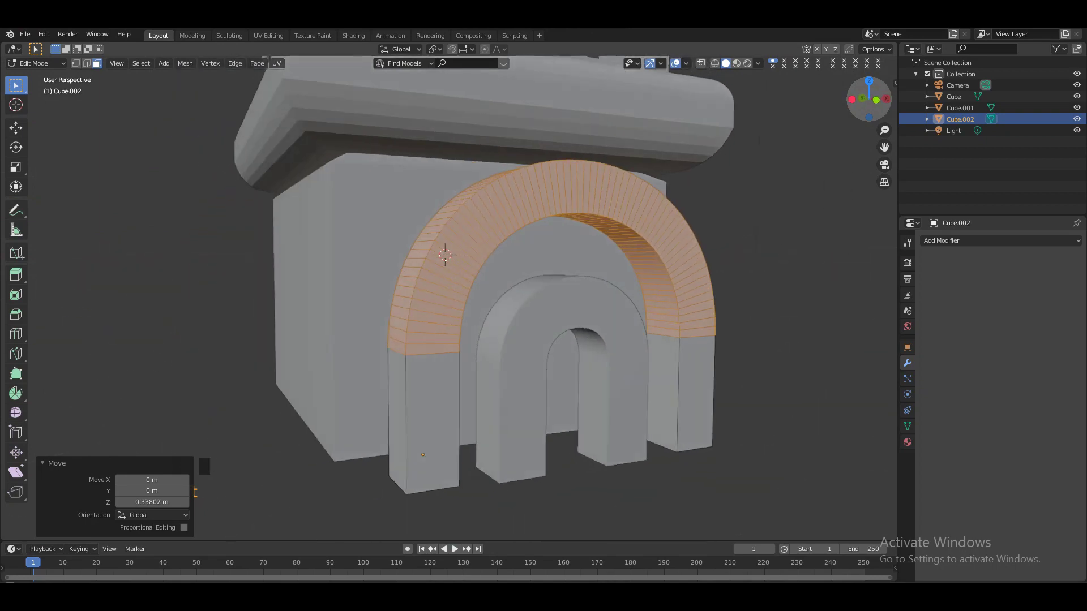
key("KP_1")
key("Tab")
key("g")
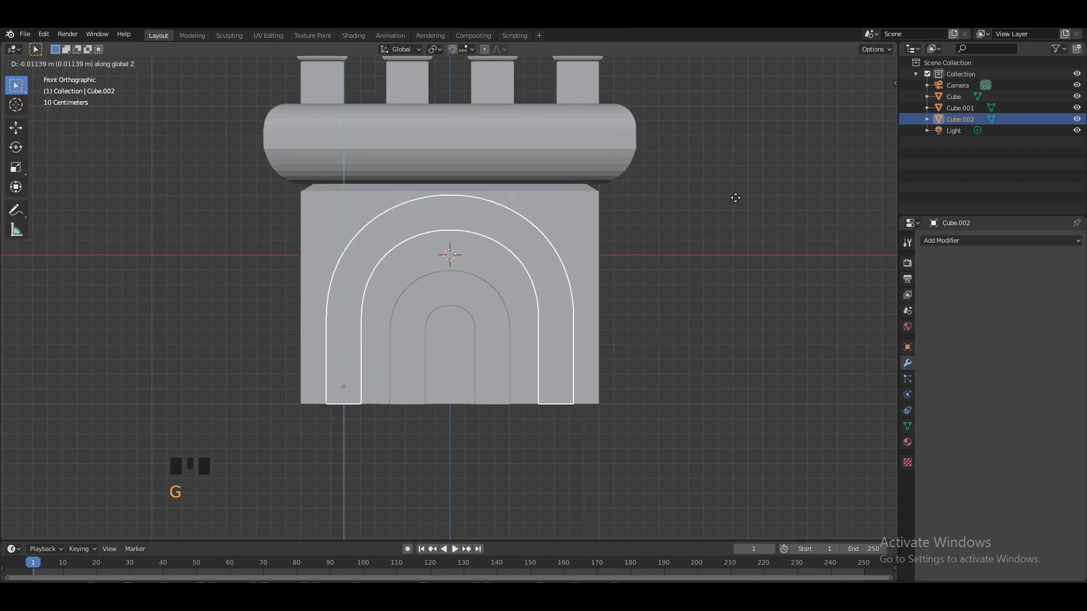
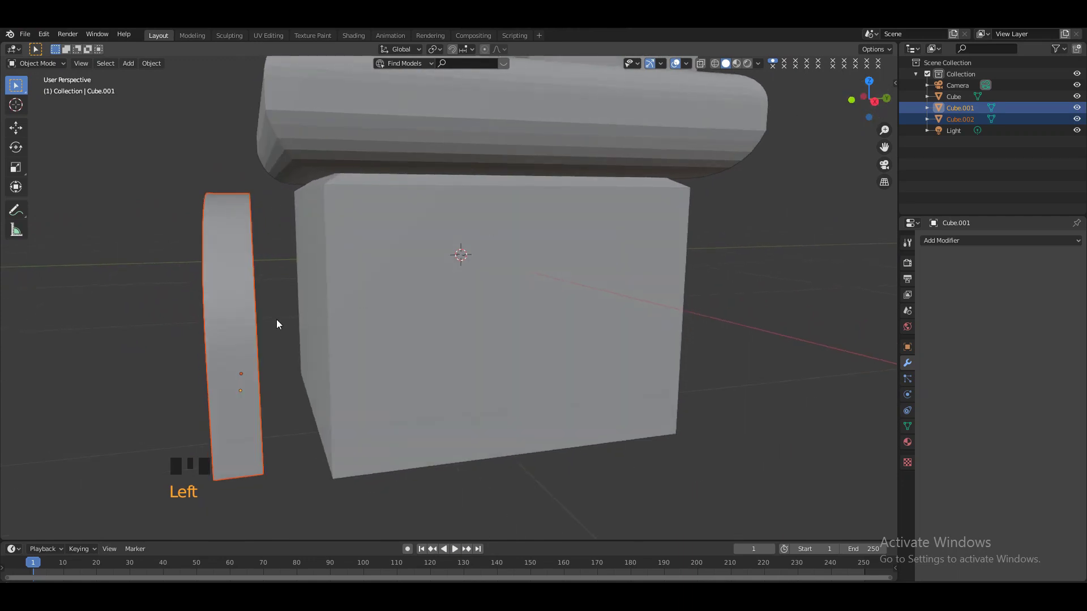
Step: Slide the second arch piece along Y into the tower's front wall, nesting both arches
key("g")
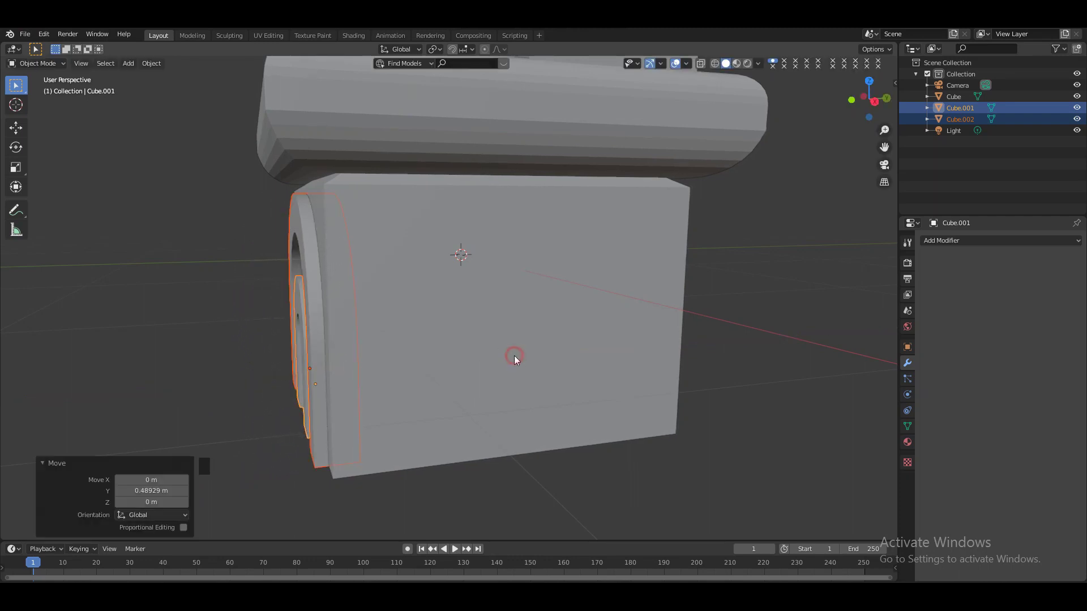
left_click(807, 246)
left_click(861, 89)
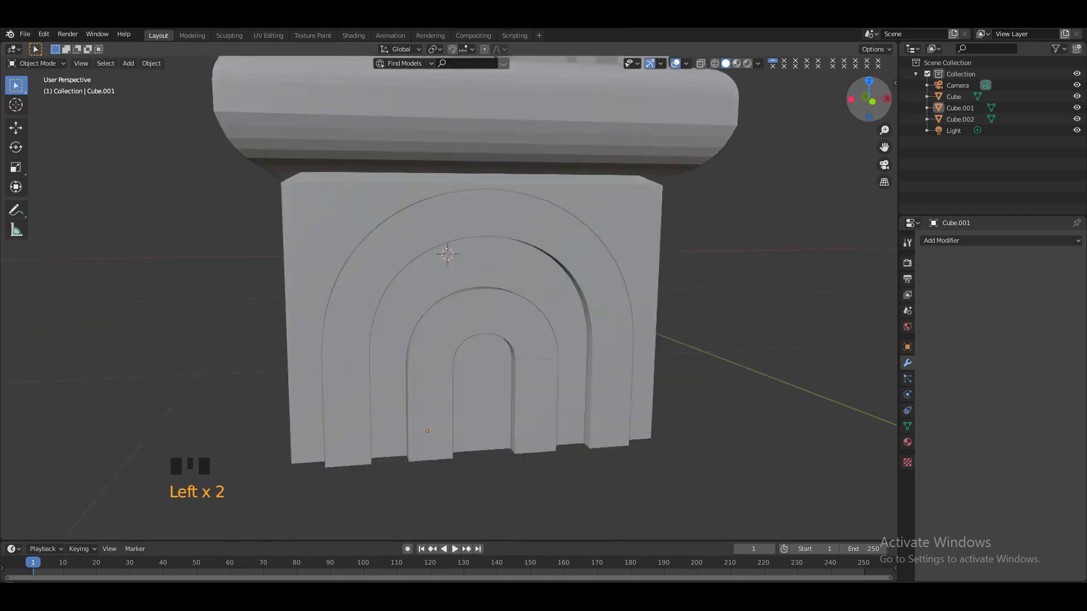
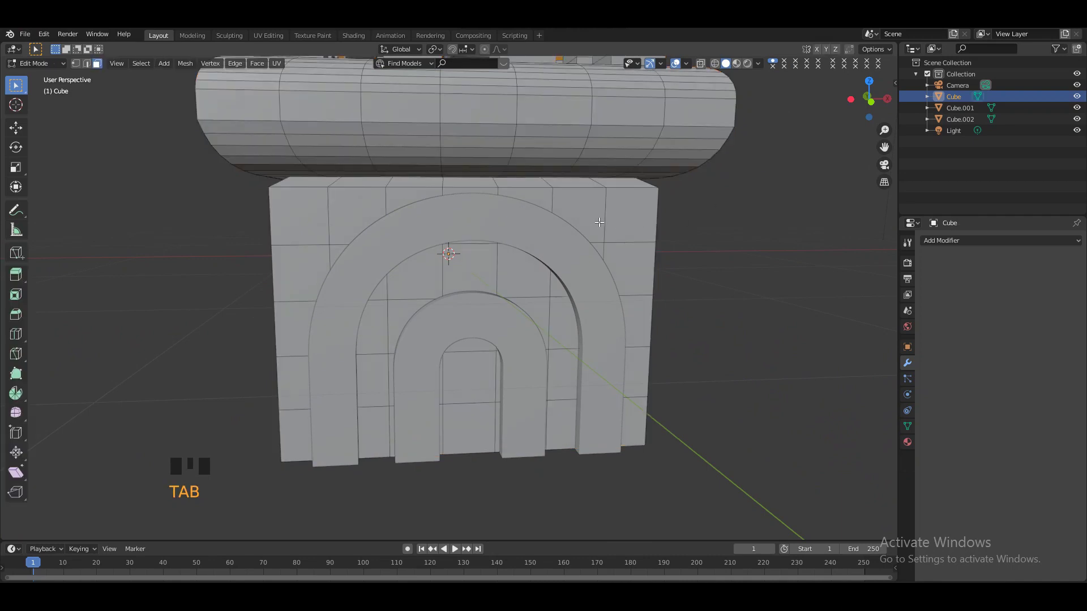
Step: Add several horizontal loop cuts across the tower's front and slide them into place
key("ctrl+r")
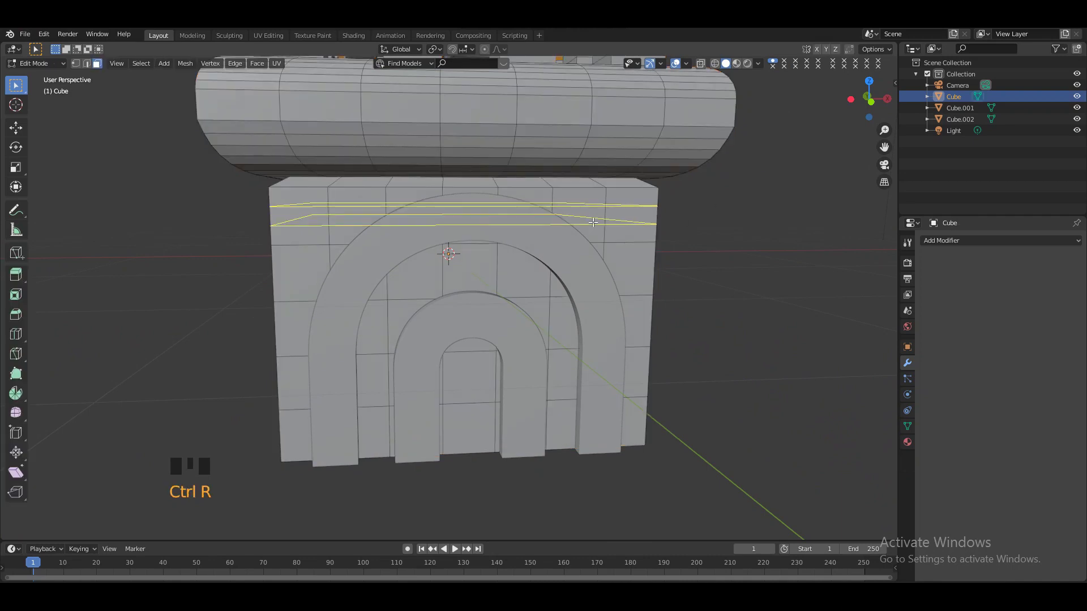
key("ctrl+r")
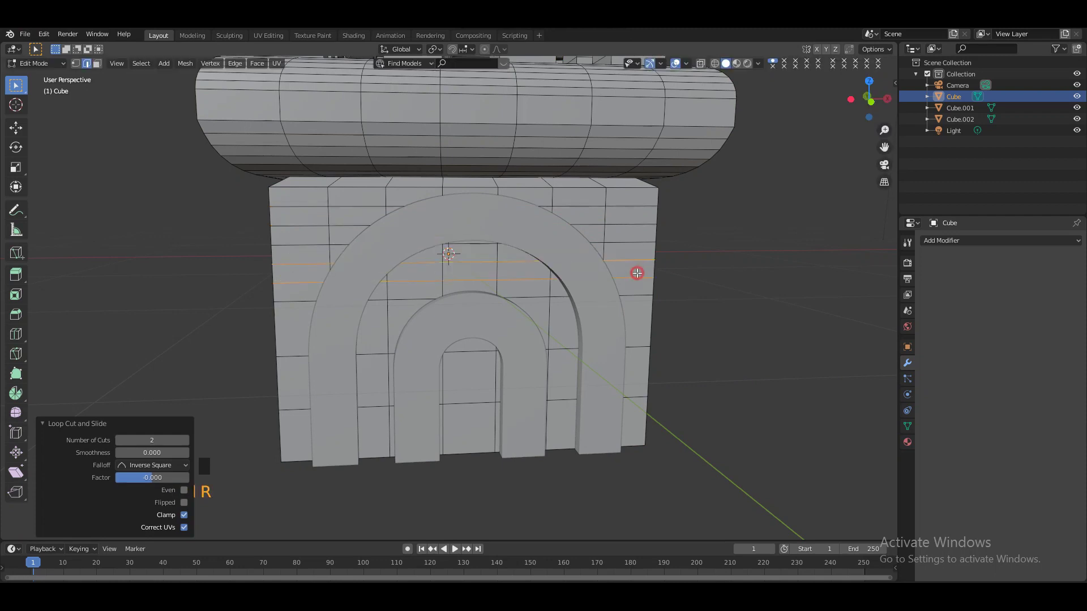
key("r")
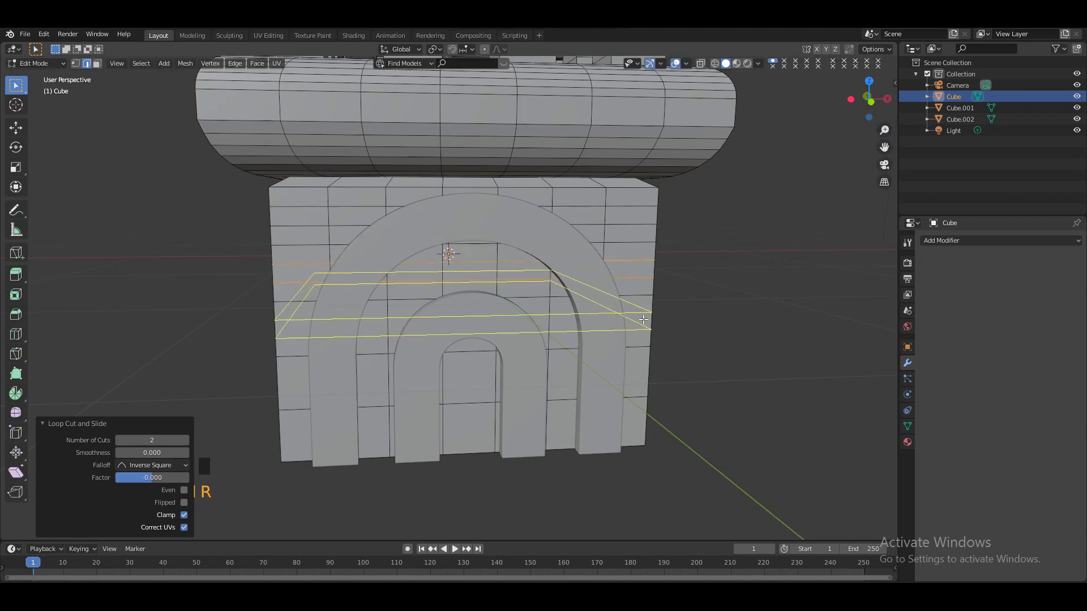
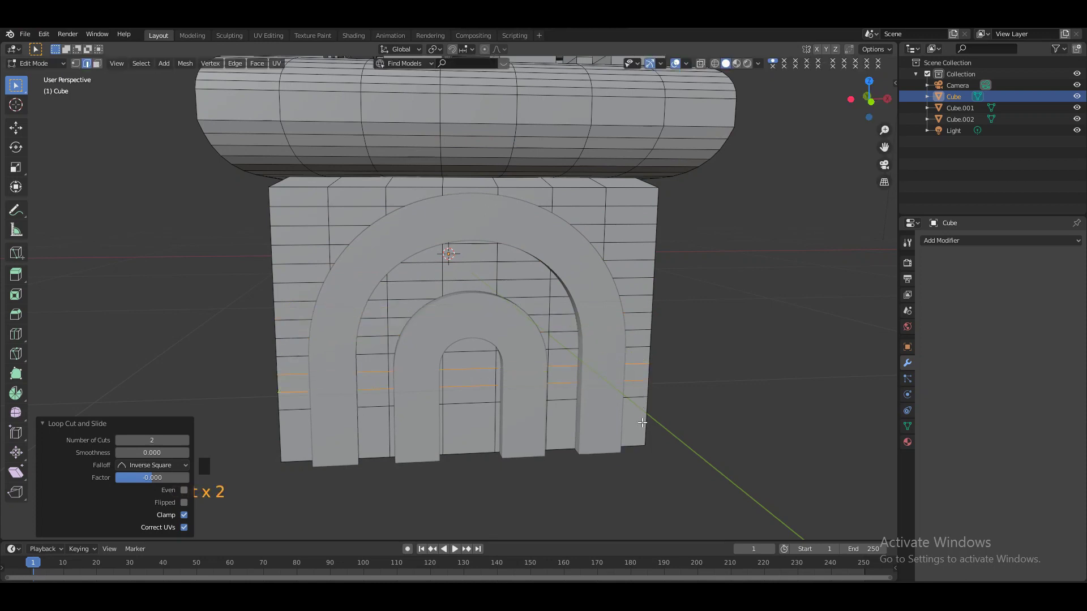
key("r")
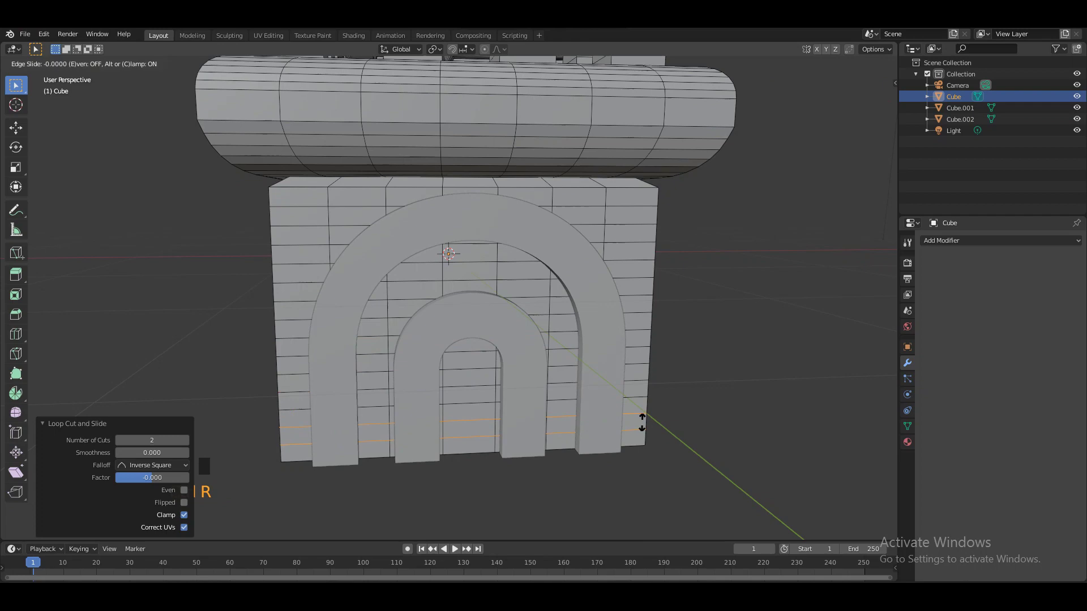
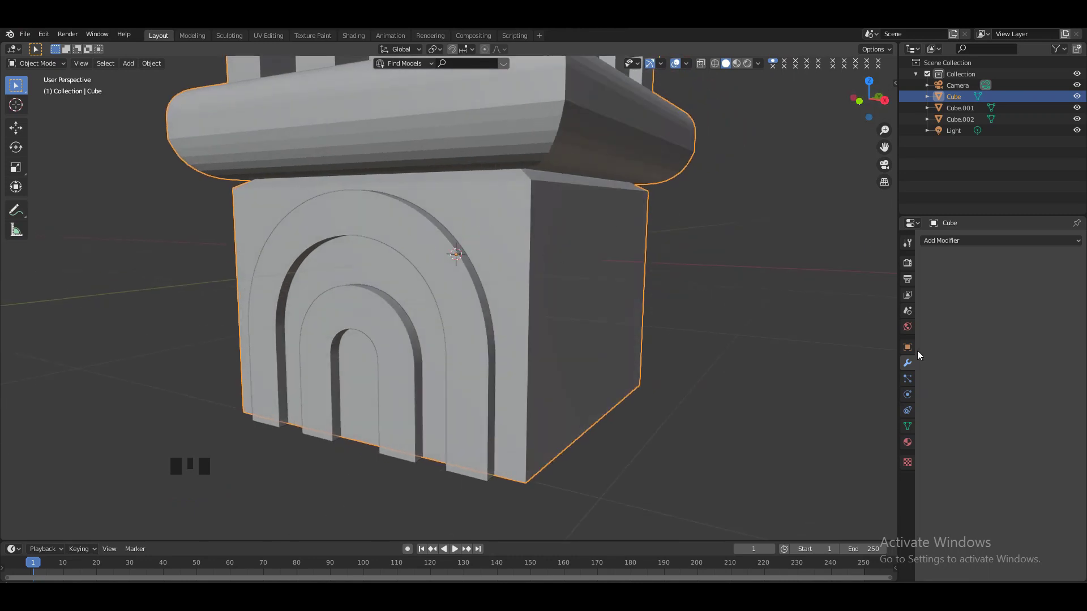
Step: Add two Boolean Difference modifiers cutting Cube.002 and Cube.001 into the tower, then hide the cutters
left_click_drag(942, 242, 842, 293)
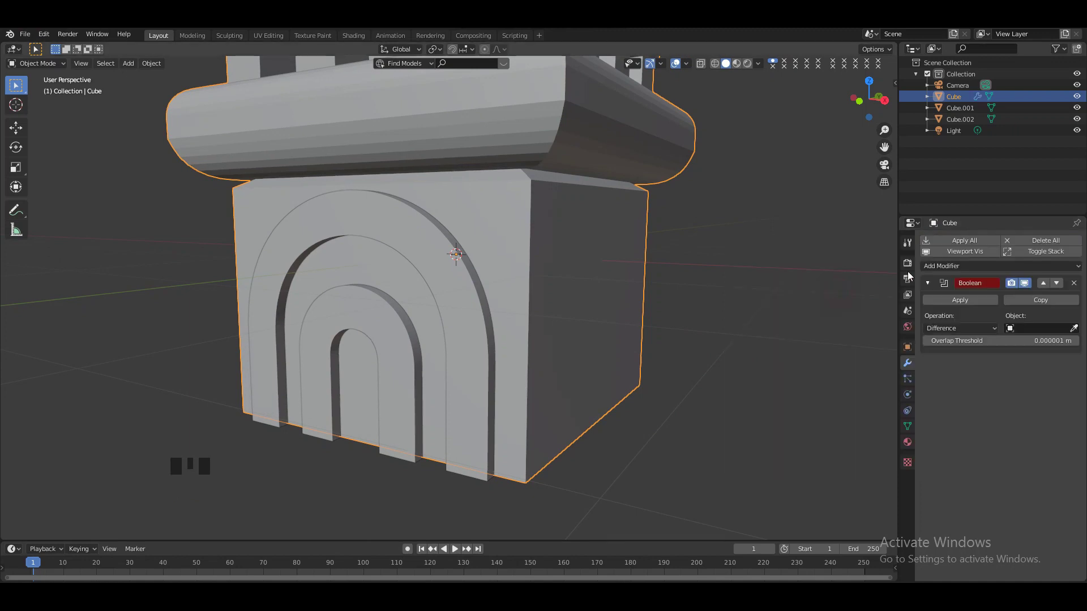
left_click_drag(948, 267, 1017, 316)
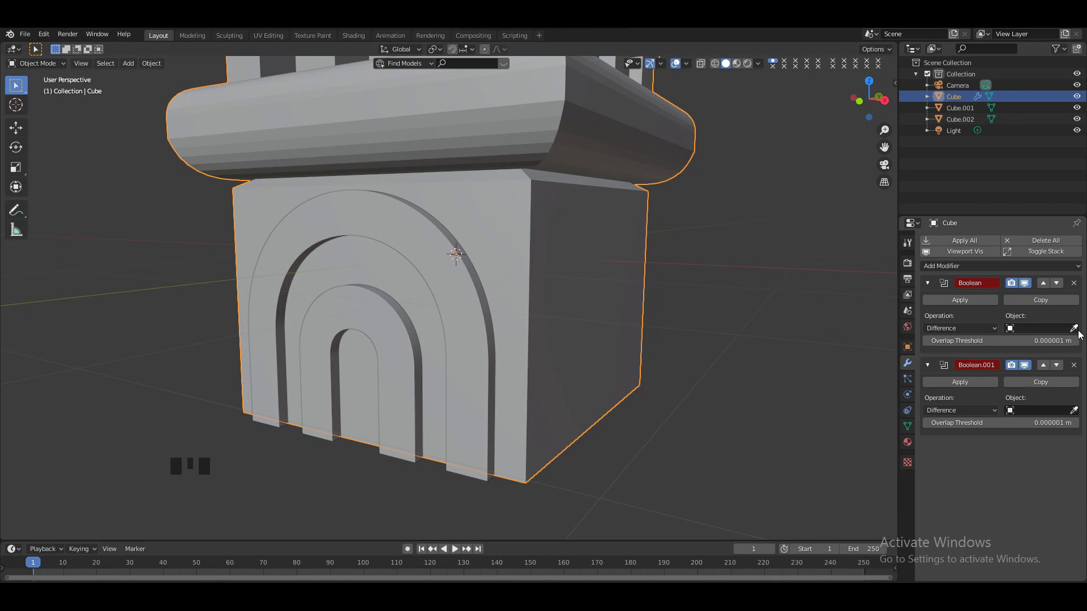
left_click(1080, 333)
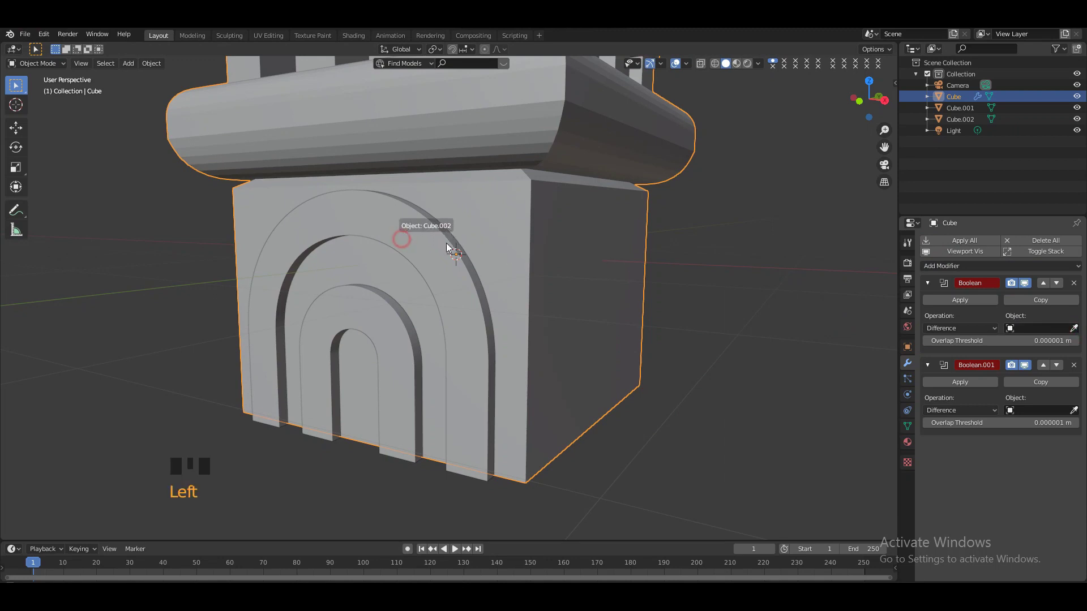
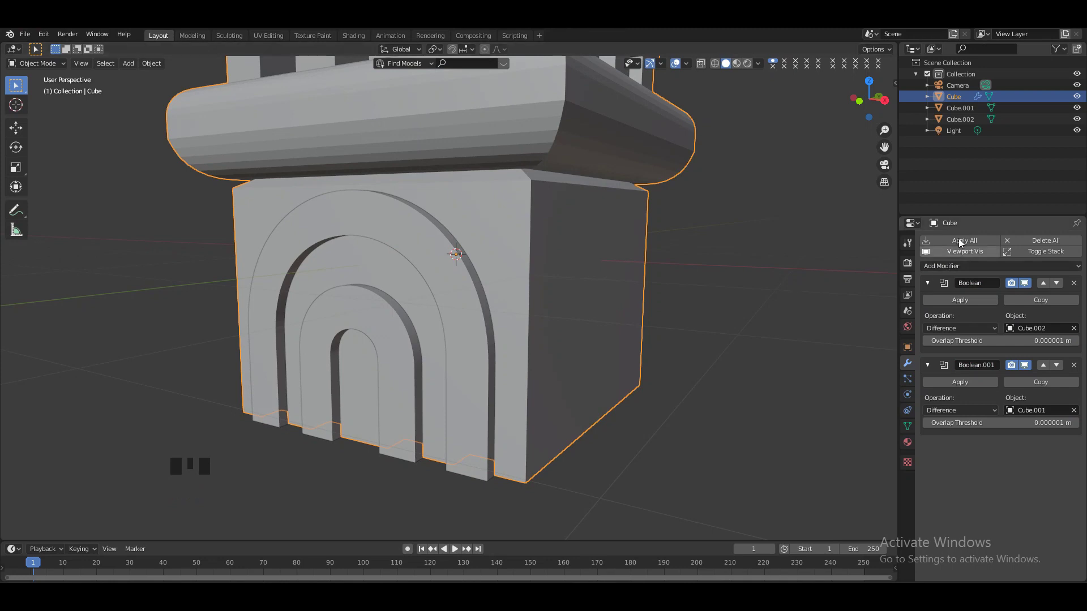
left_click_drag(951, 242, 408, 239)
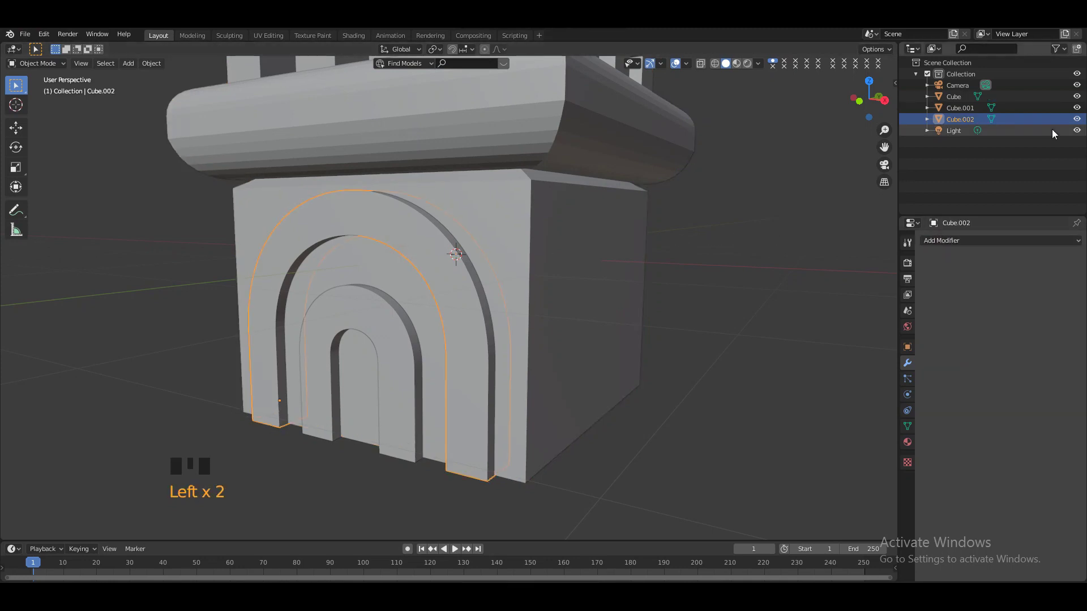
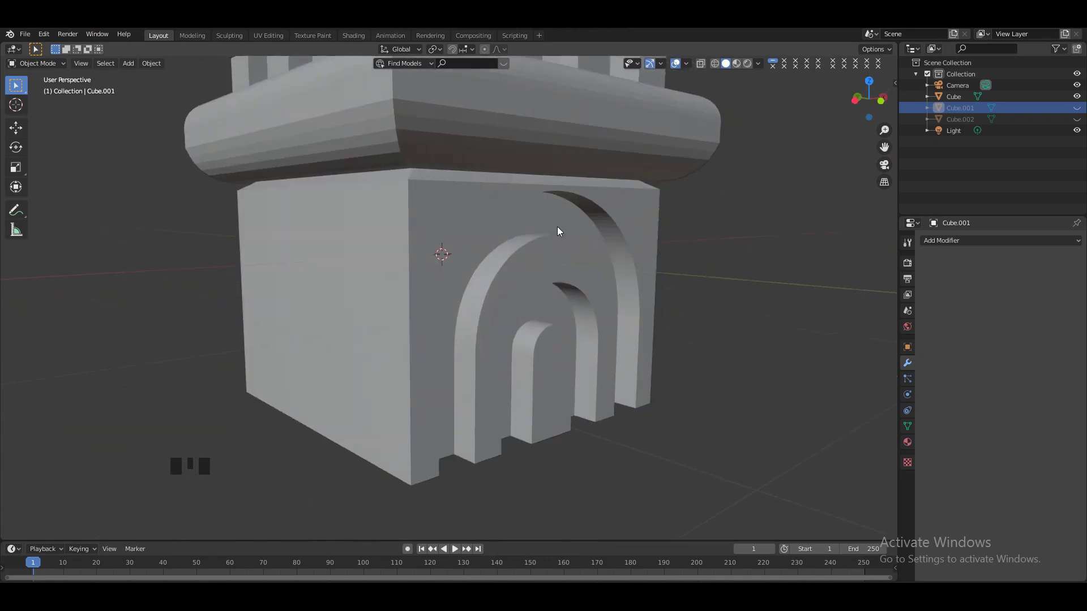
Step: Select the tower block and enter Edit Mode on its mesh
left_click(866, 106)
left_click(566, 157)
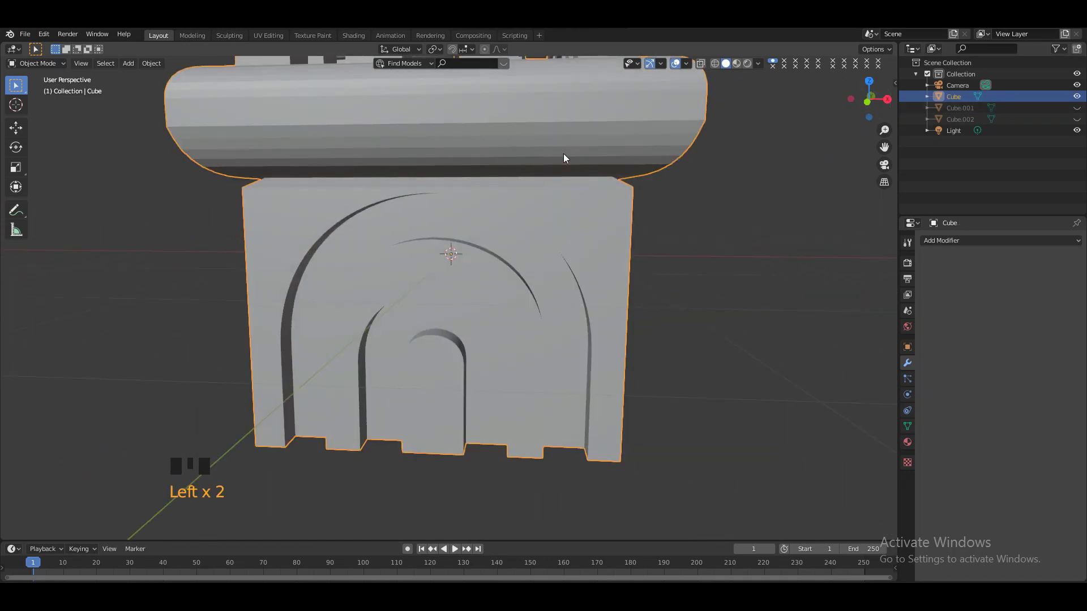
key("Tab")
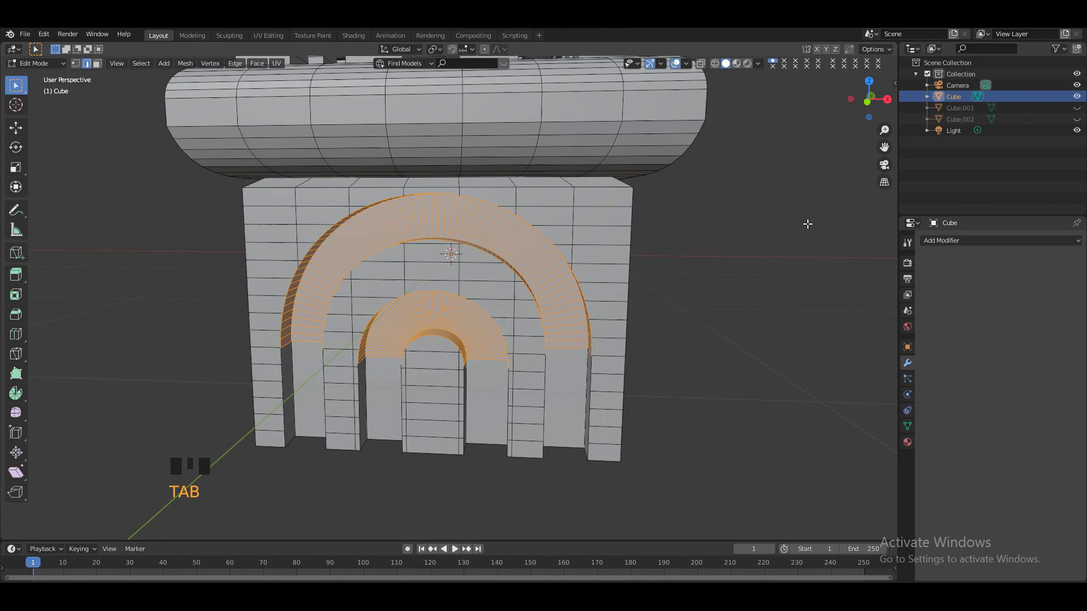
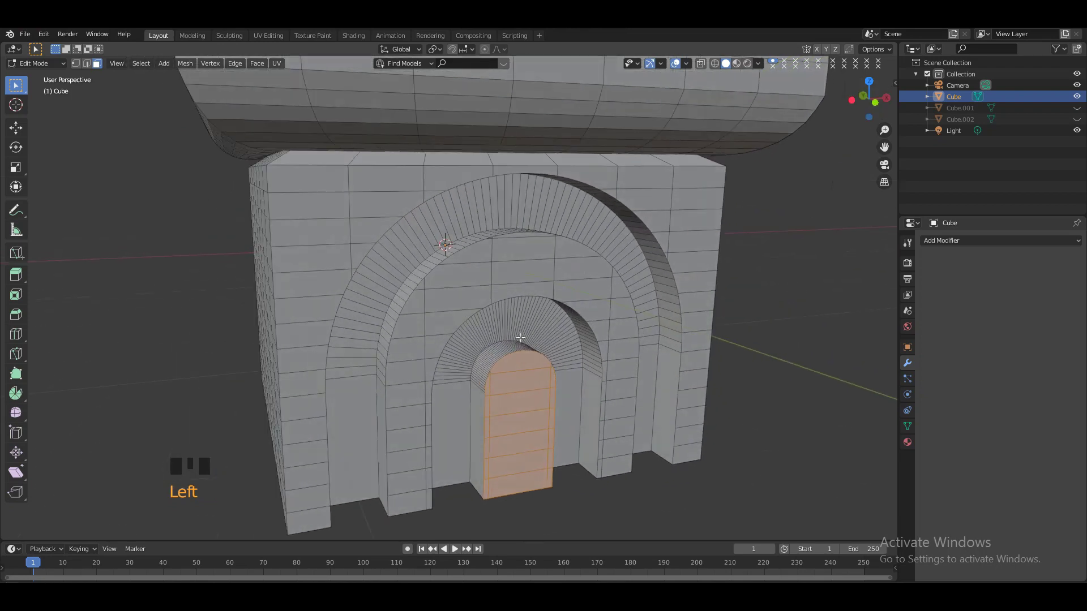
Step: Select the doorway faces inside the arch, then pick the gateway block in Object Mode
left_click(504, 350)
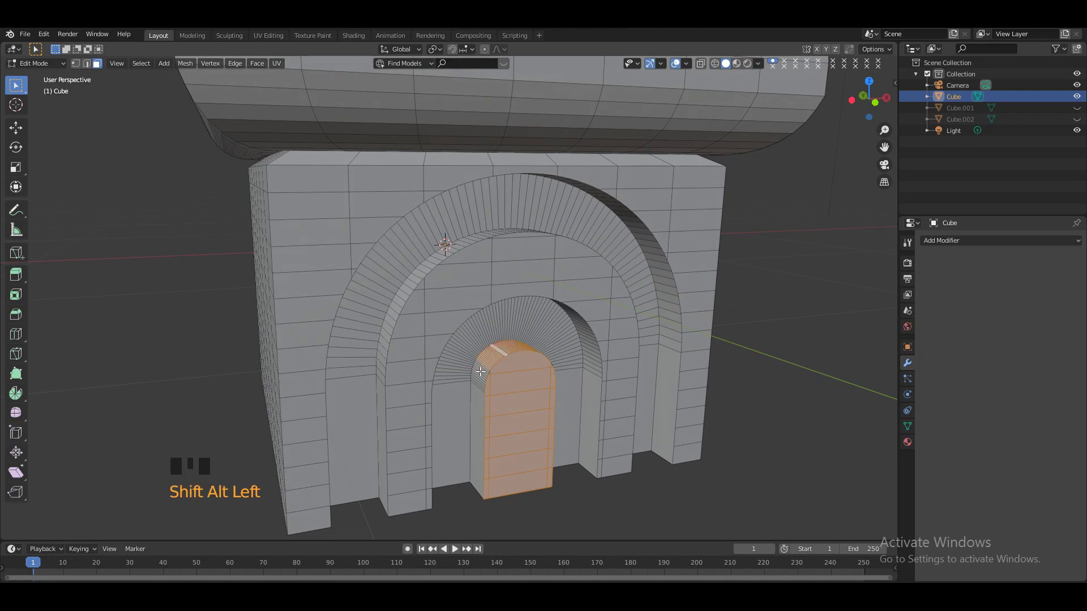
left_click(483, 370)
left_click(483, 361)
left_click(483, 404)
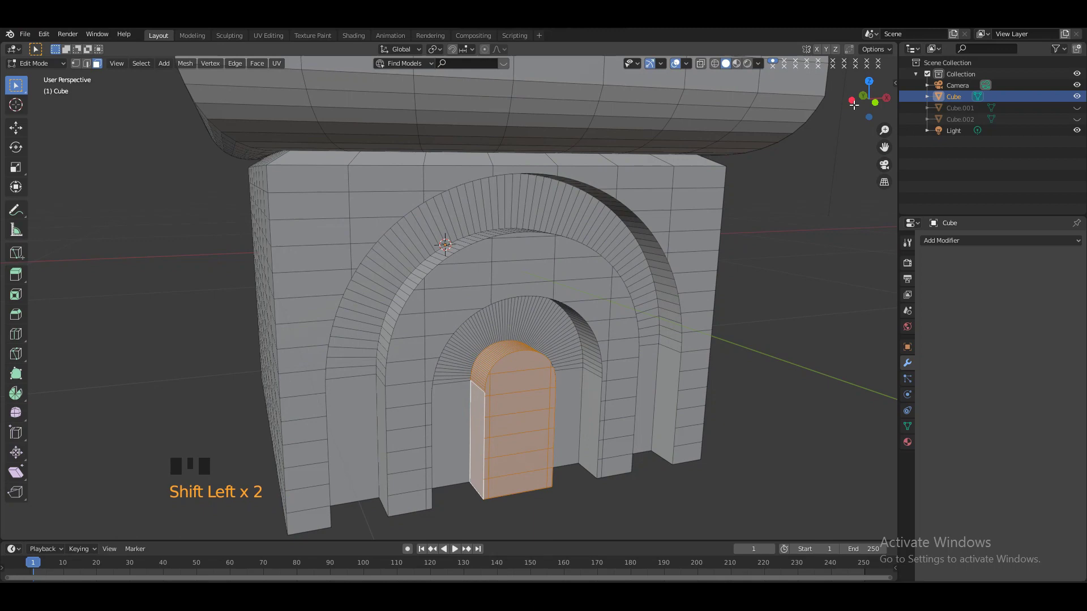
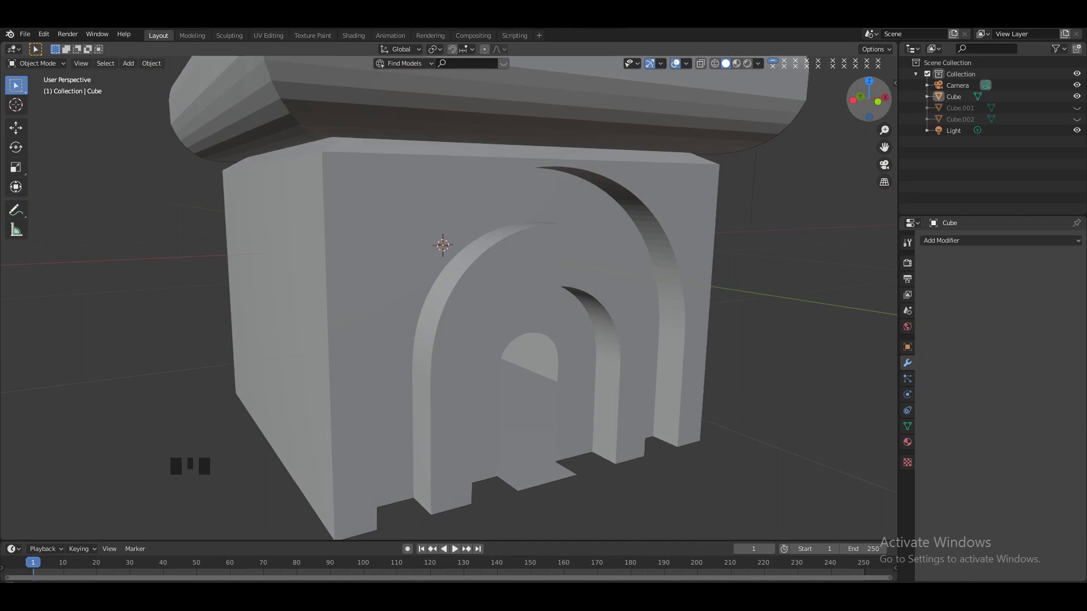
left_click(625, 172)
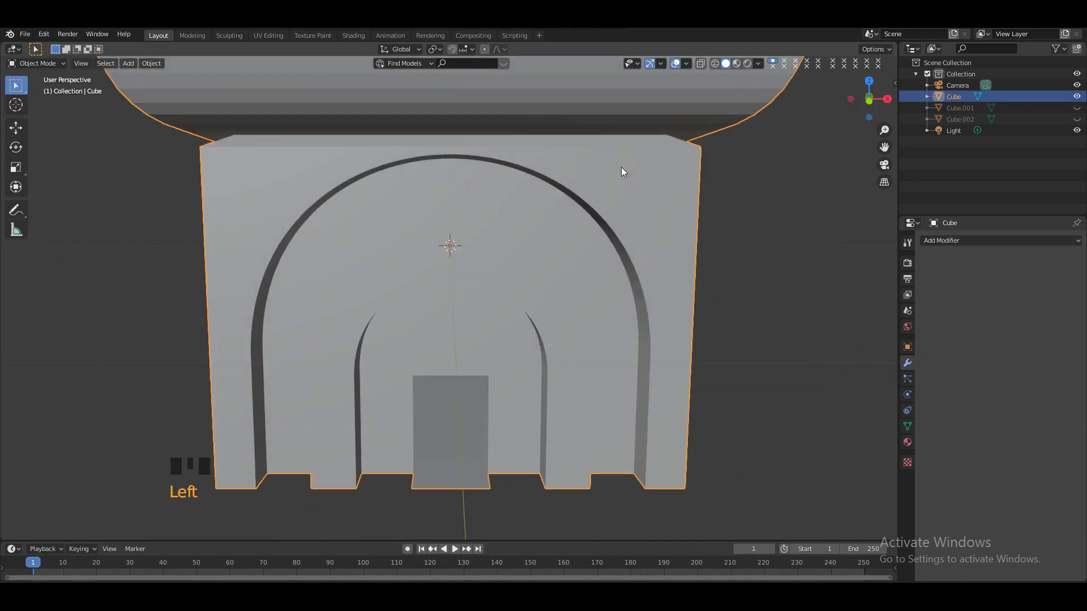
Step: In face select, extrude the outer and inner arch rings out from the wall face as raised trims
key("Tab")
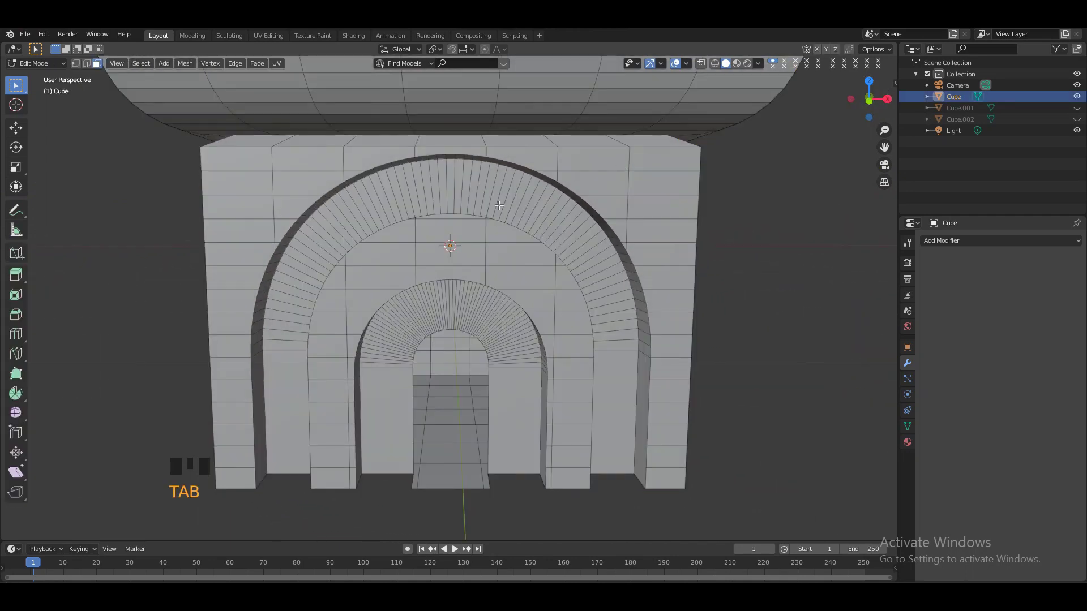
key("KP_Subtract")
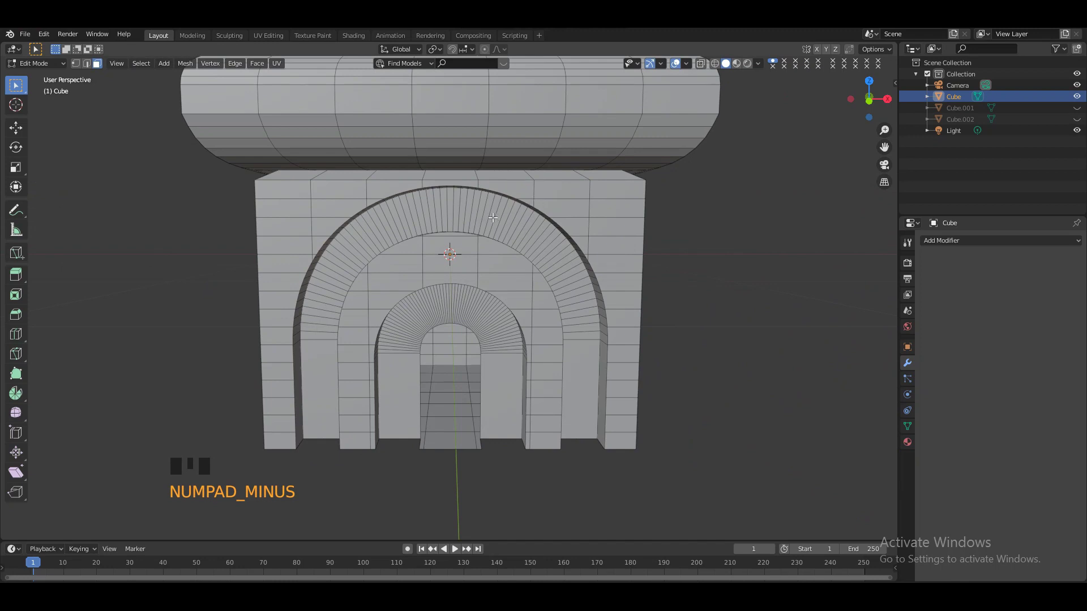
left_click(486, 216)
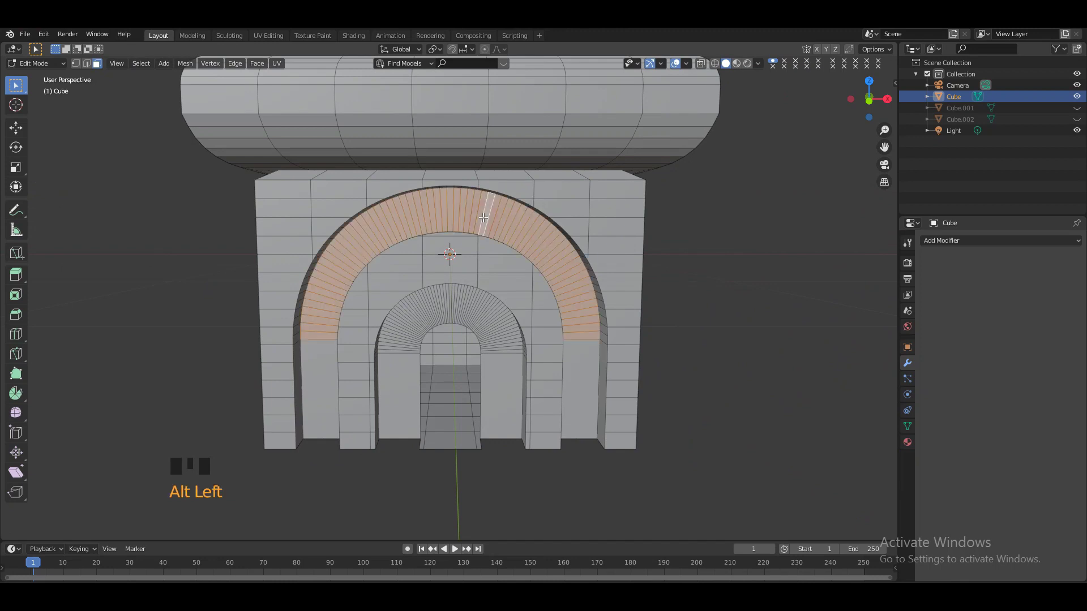
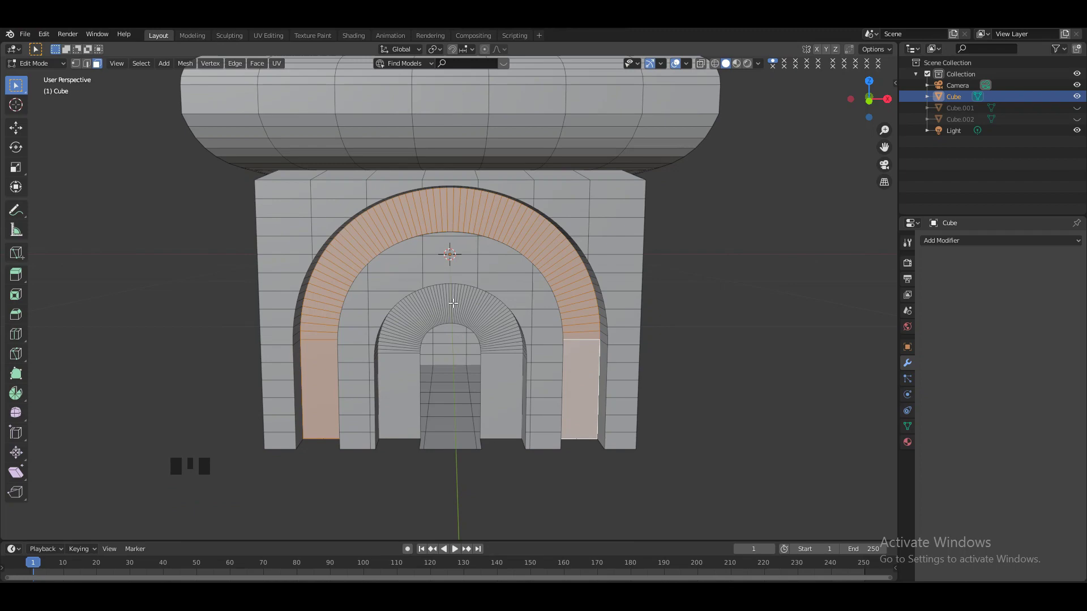
left_click(456, 302)
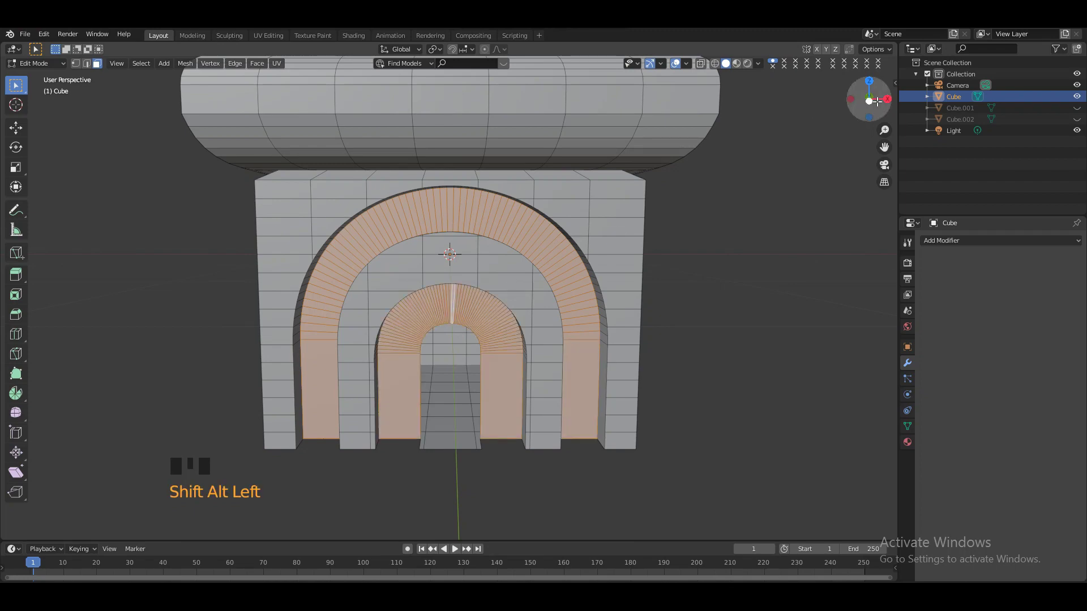
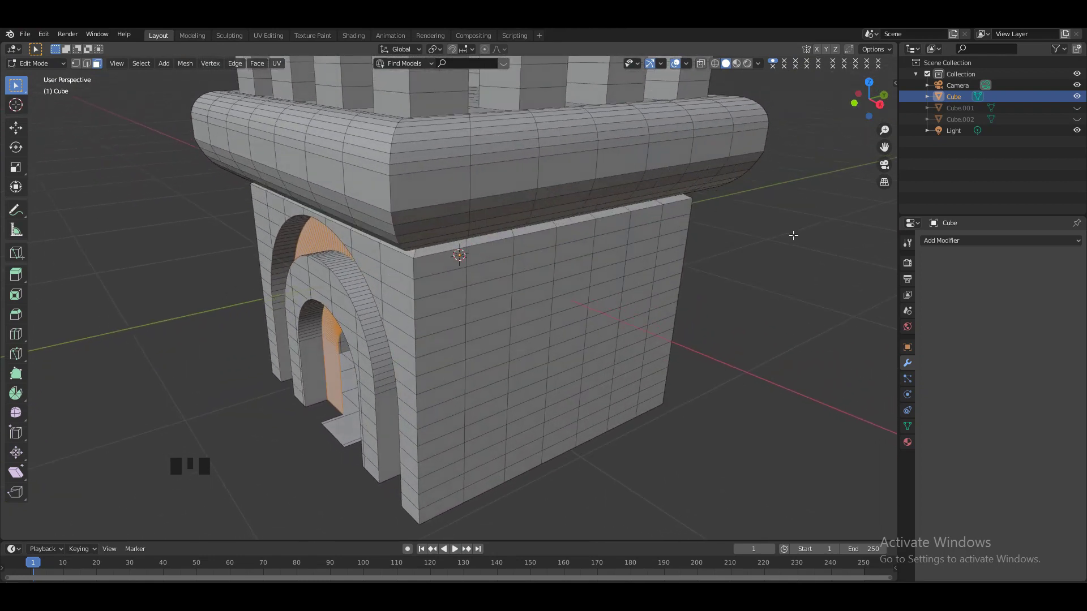
key("e")
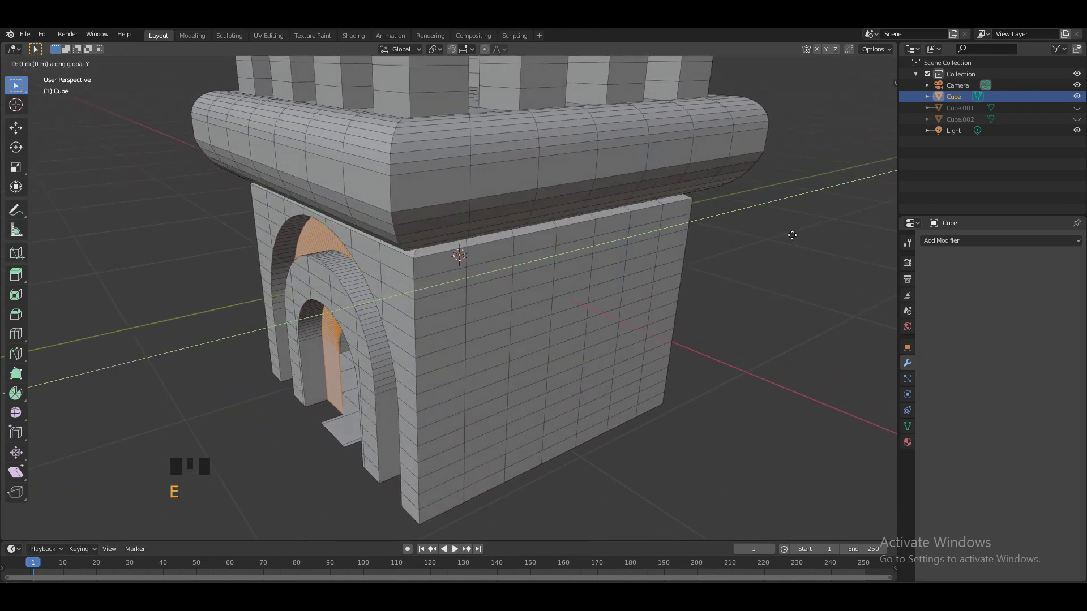
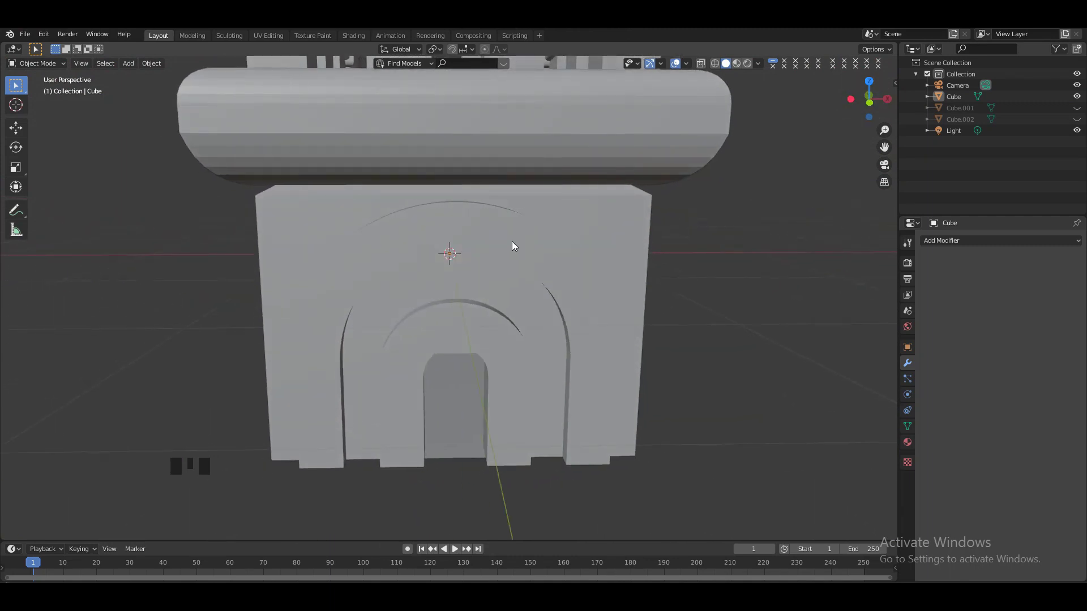
Step: Add a new cube for the stepped ledge at the inner arch base
left_click(865, 100)
key("shift+a")
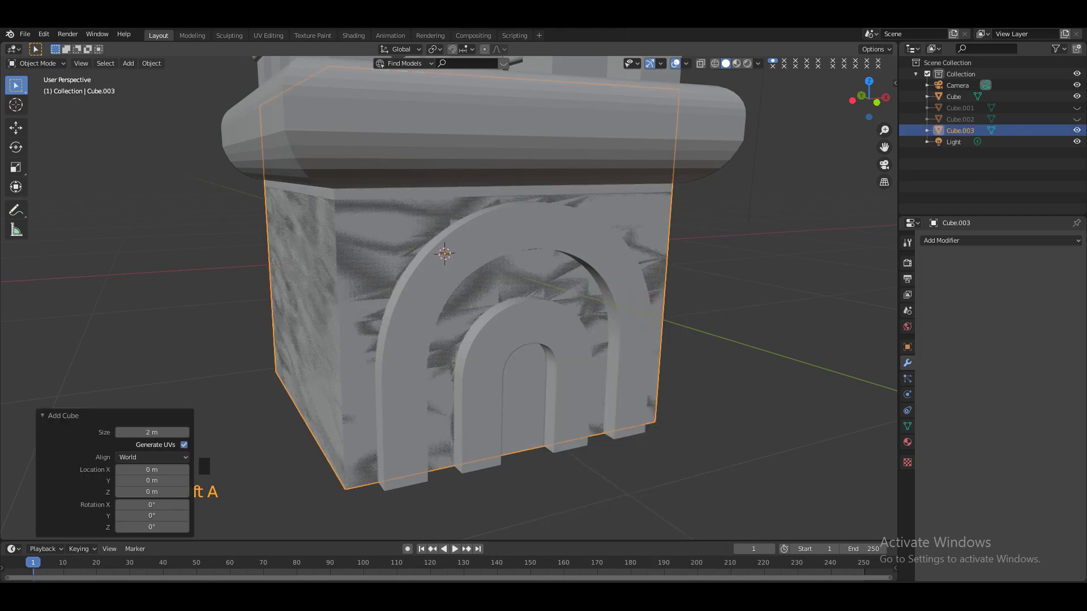
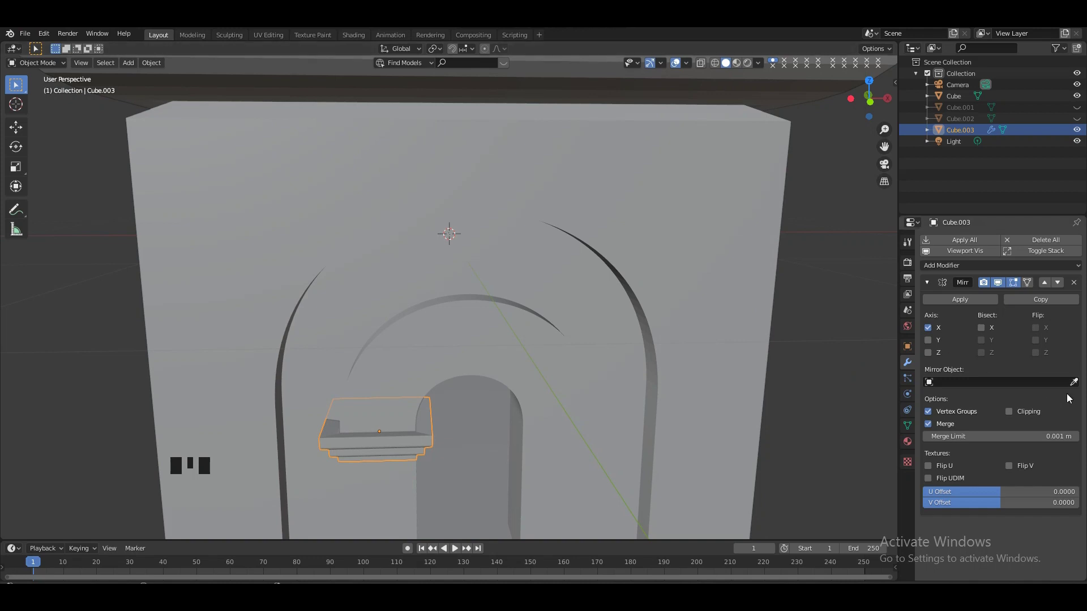
Step: Set Cube as the ledge's Mirror Object, then check it front-on in wireframe shading
left_click(1074, 383)
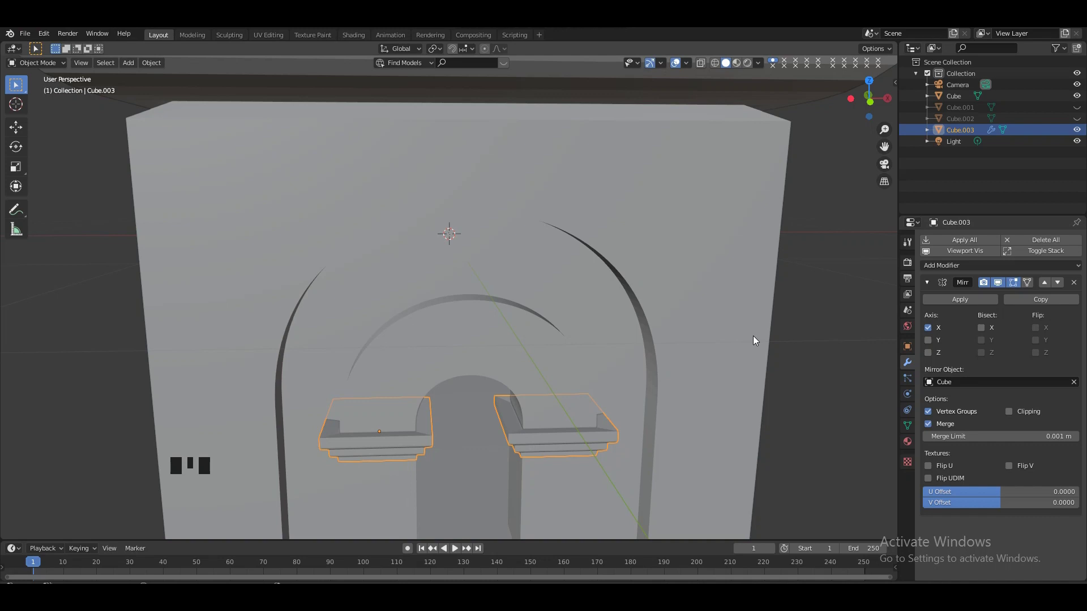
key("KP_Subtract")
left_click(807, 263)
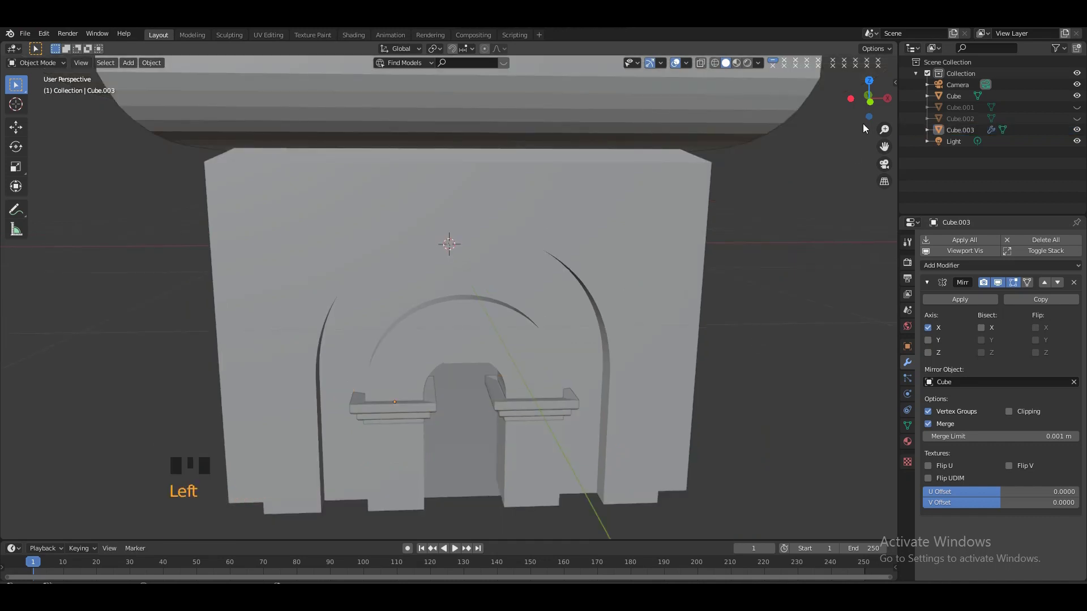
left_click(872, 110)
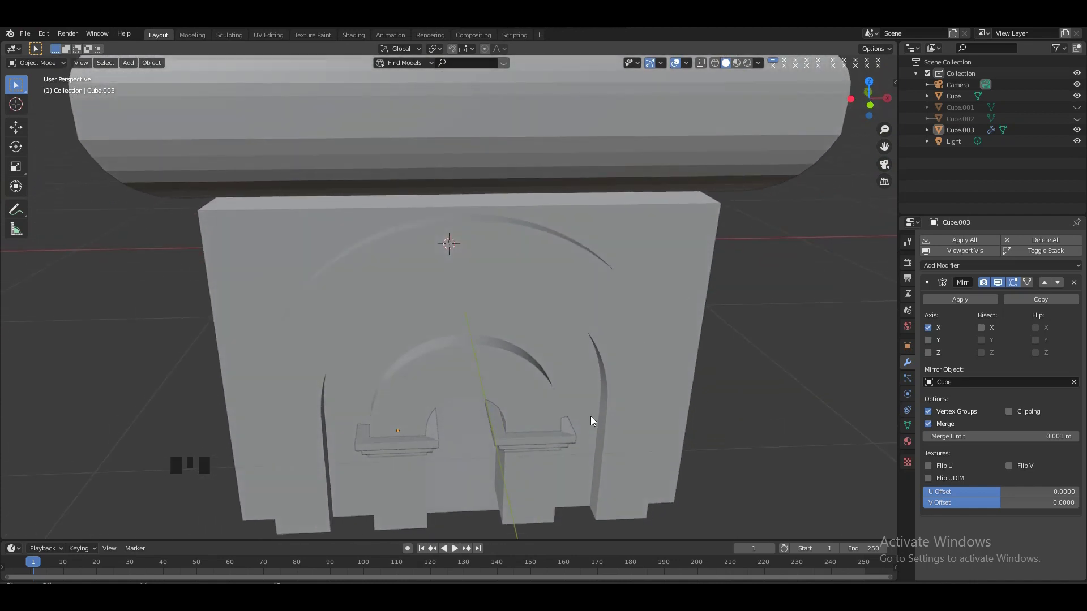
left_click(514, 446)
key("KP_1")
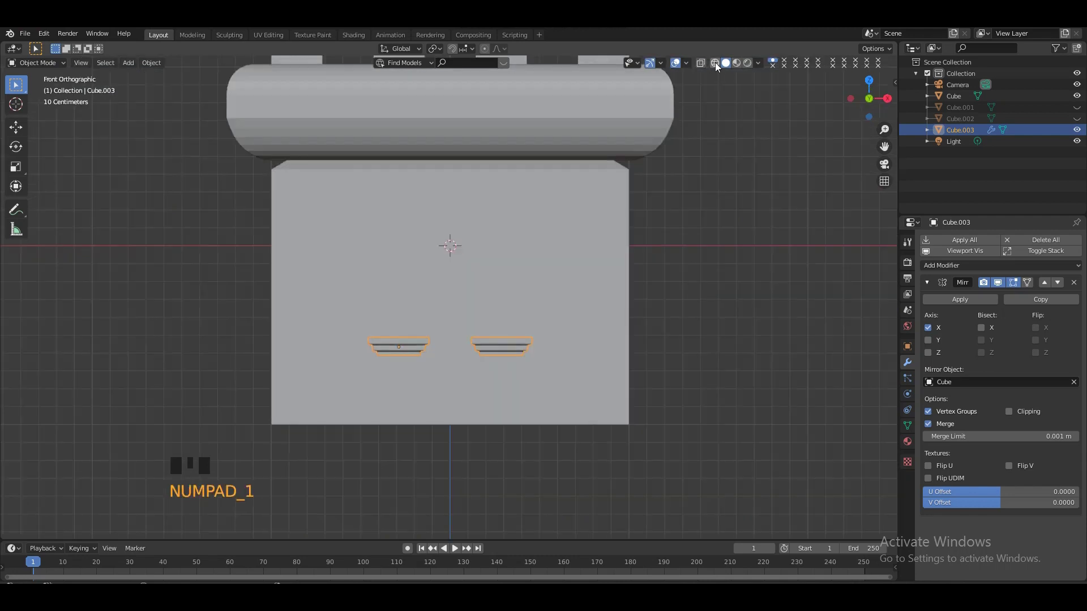
left_click(717, 65)
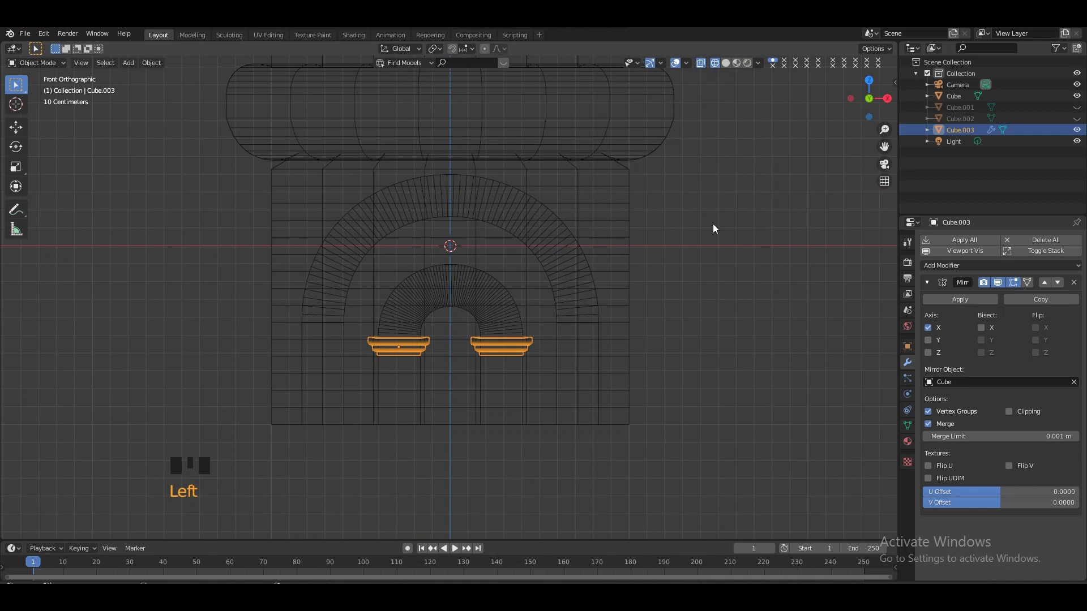
Step: Duplicate the ledge pair and place the copy at the outer arch base, wider apart
key("shift+d")
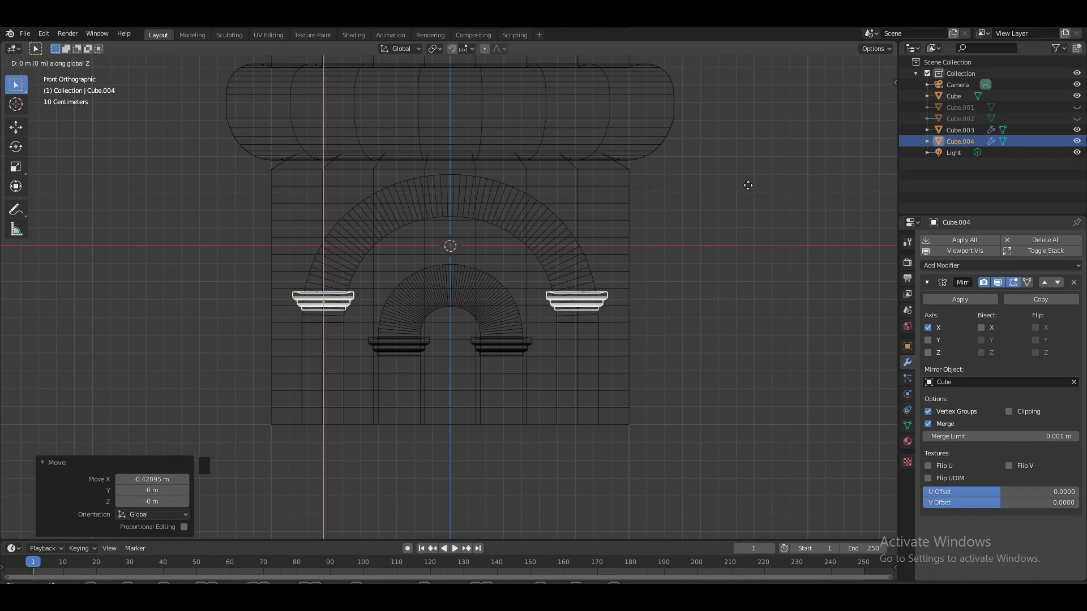
key("KP_Add")
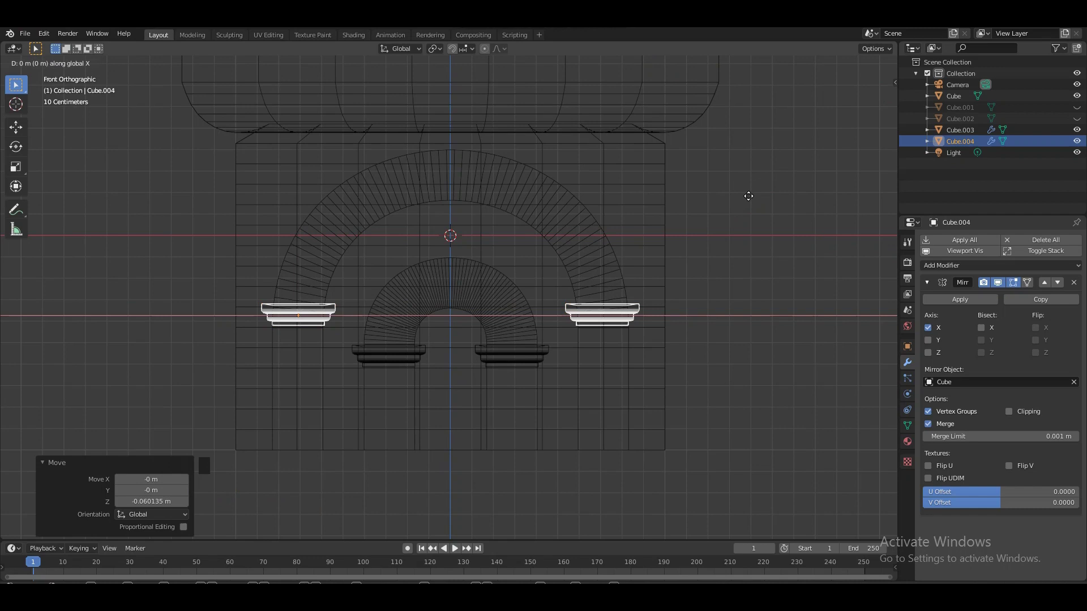
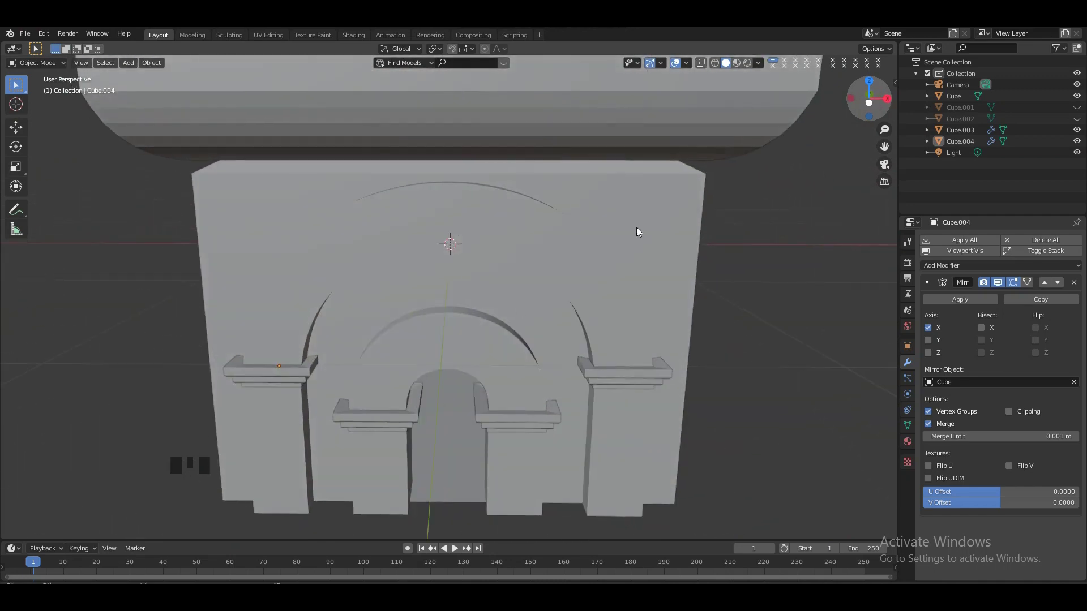
Step: Zoom out to the whole tower from a corner and add a new plain cube
key("KP_Subtract")
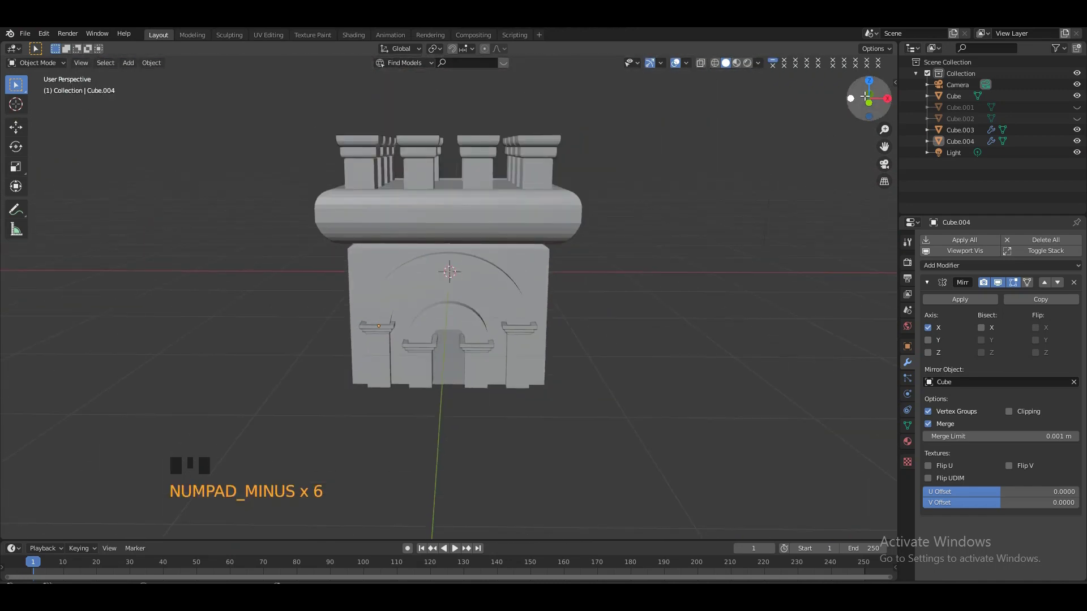
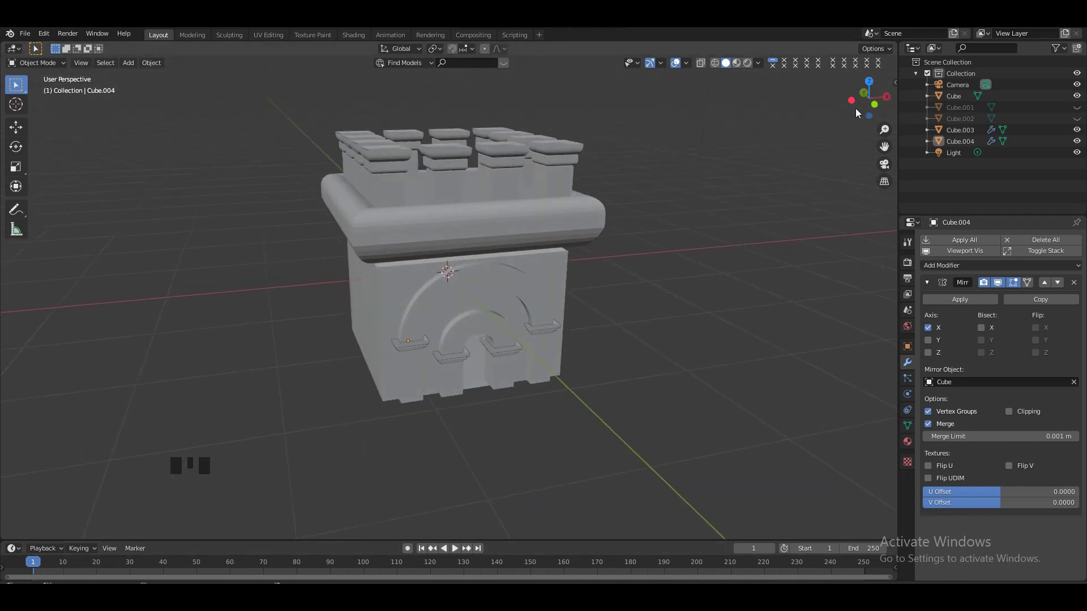
left_click(873, 85)
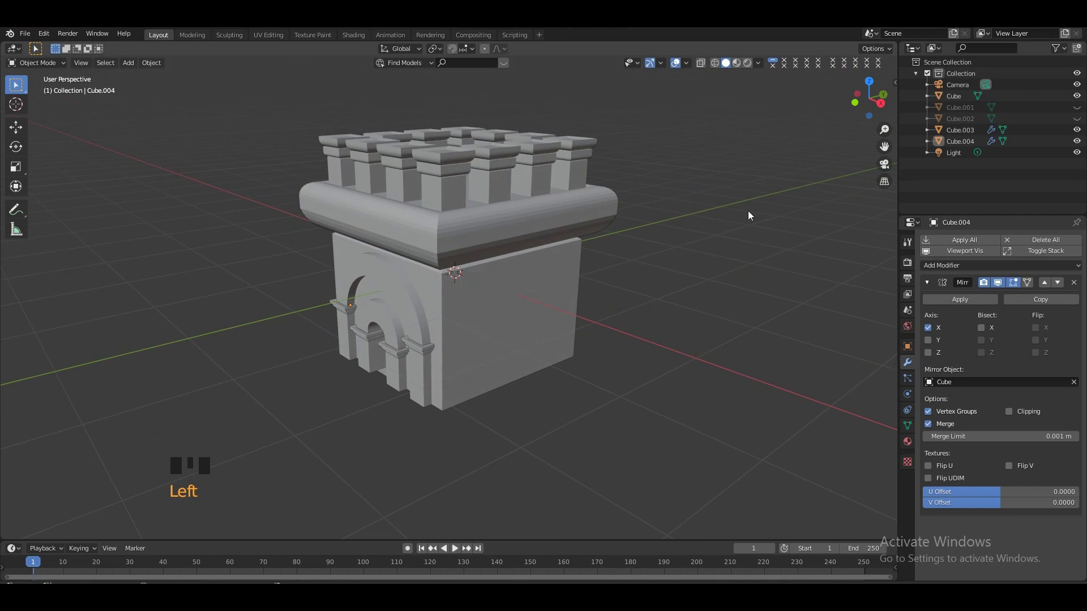
key("KP_Subtract")
Step: Add a cube and move it in front of and left of the tower base
key("shift+a")
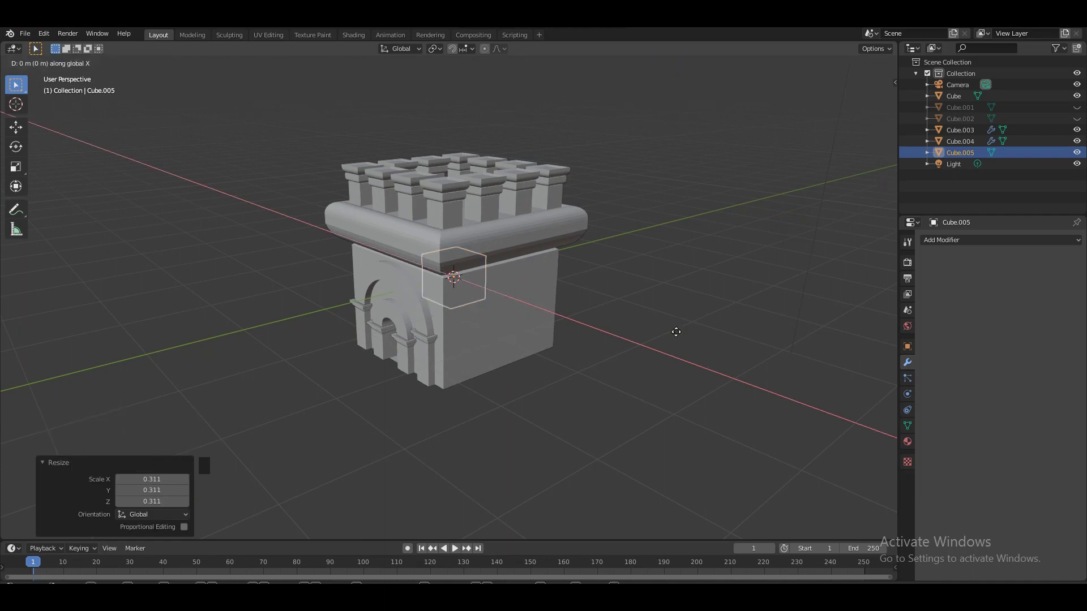
key("KP_1")
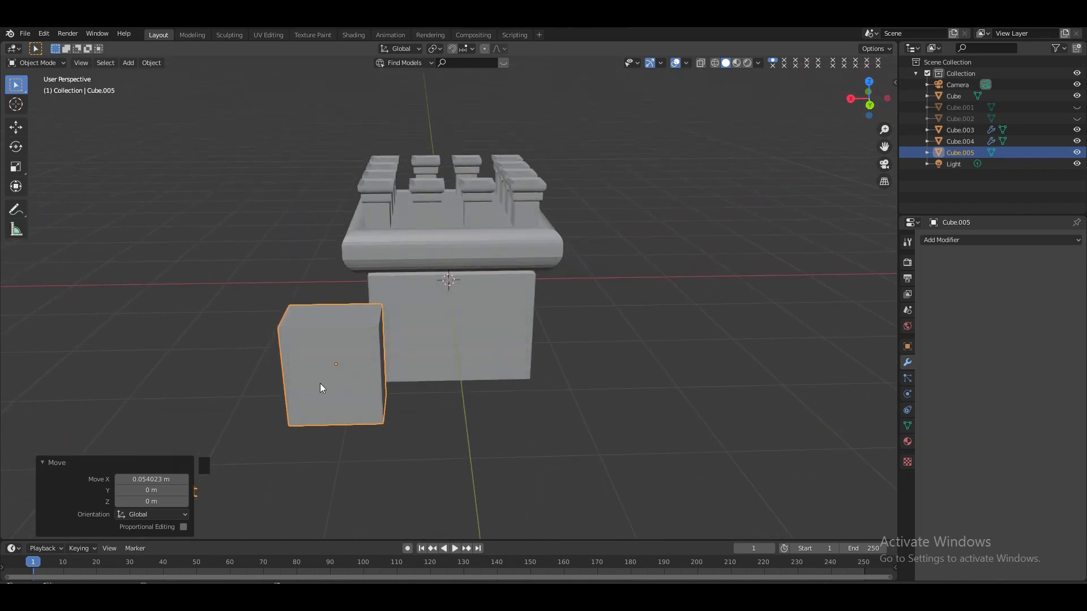
Step: In Edit Mode, loop-cut the cube into three front columns and switch to face select
key("Tab")
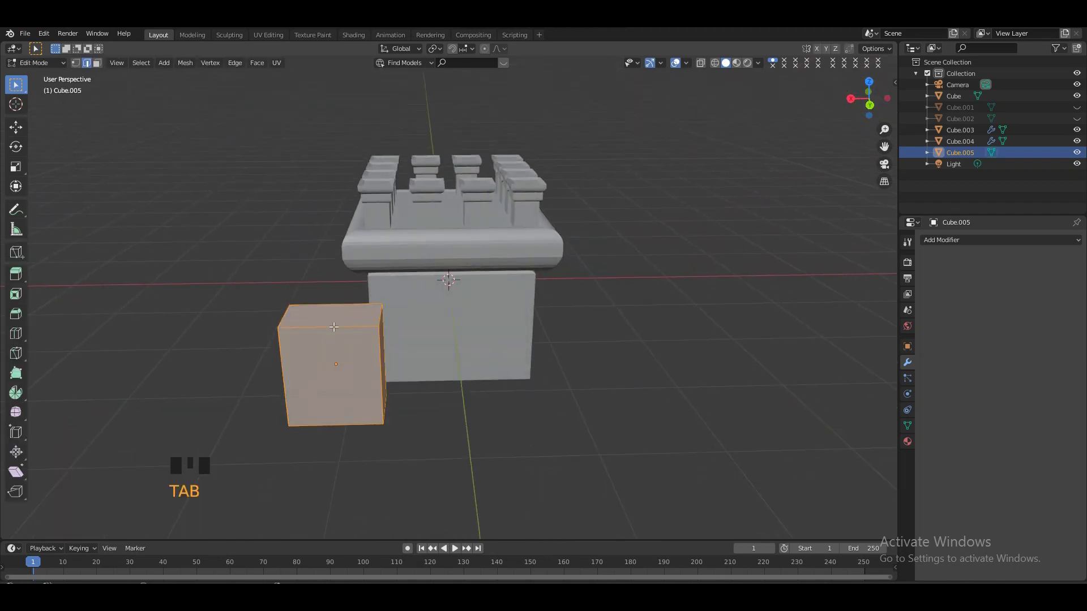
key("ctrl+r")
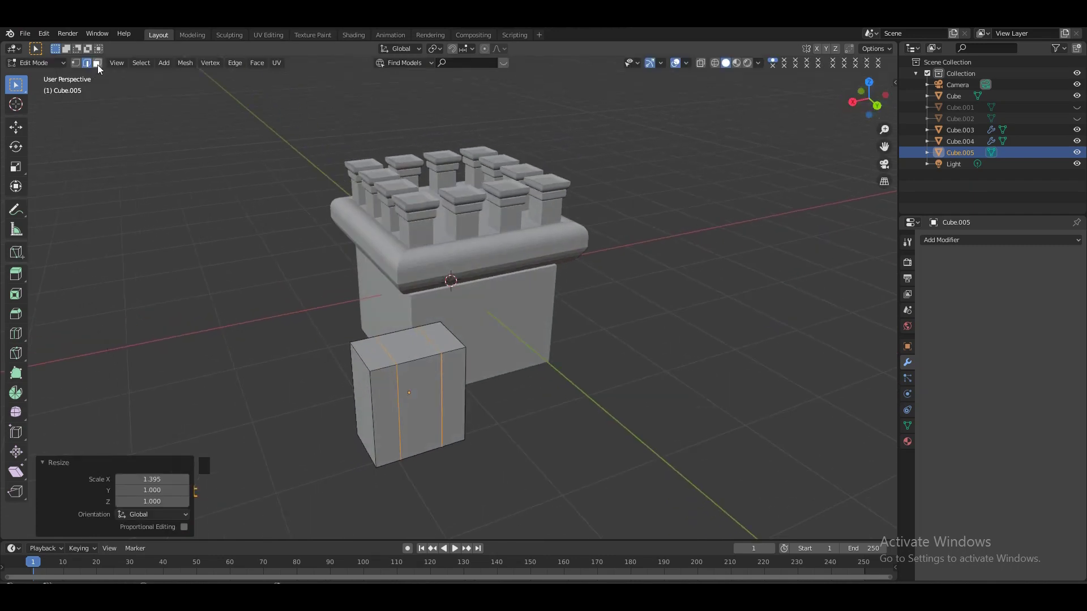
left_click(100, 67)
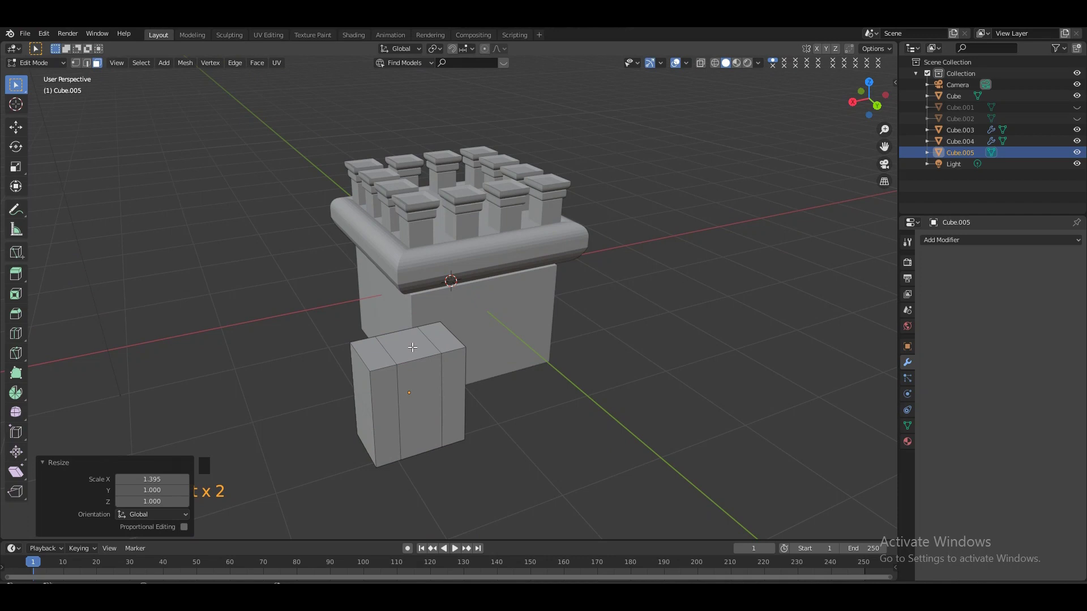
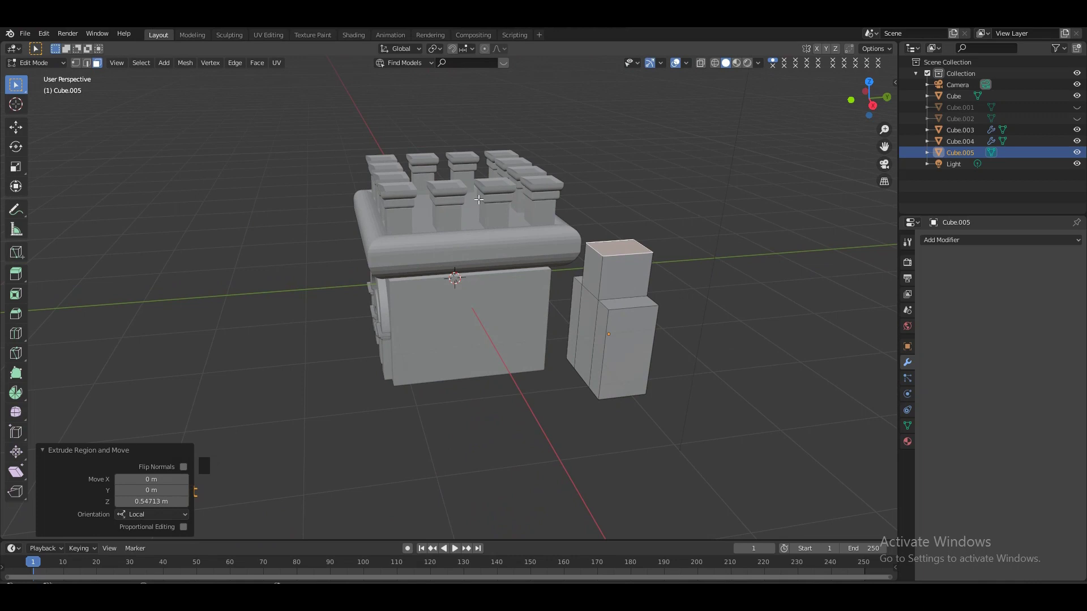
Step: Add several horizontal loop cuts near the merlon block's top and select its top face
key("r")
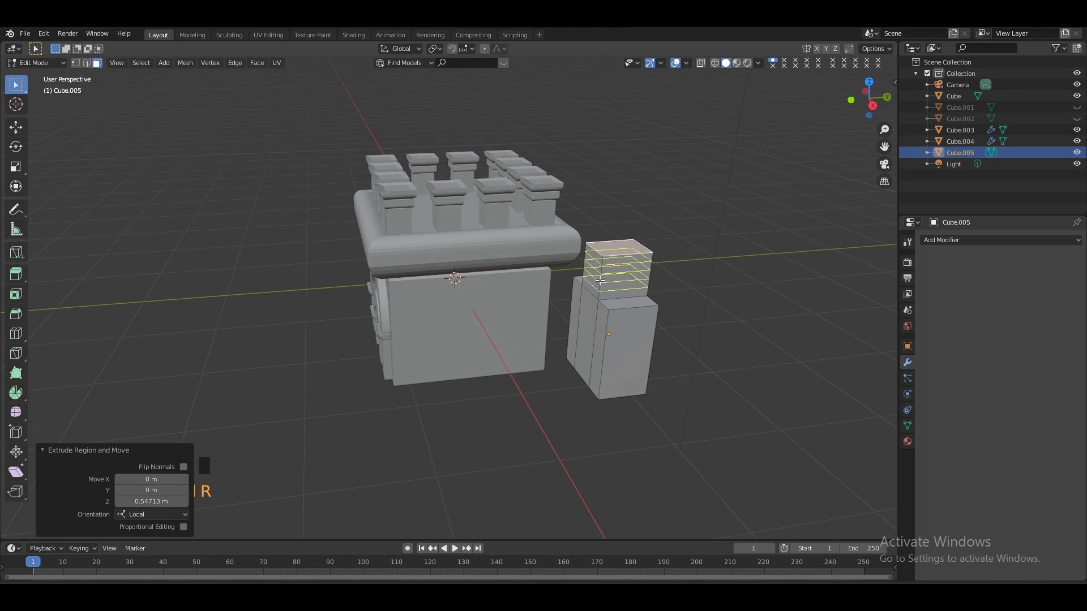
key("KP_Add")
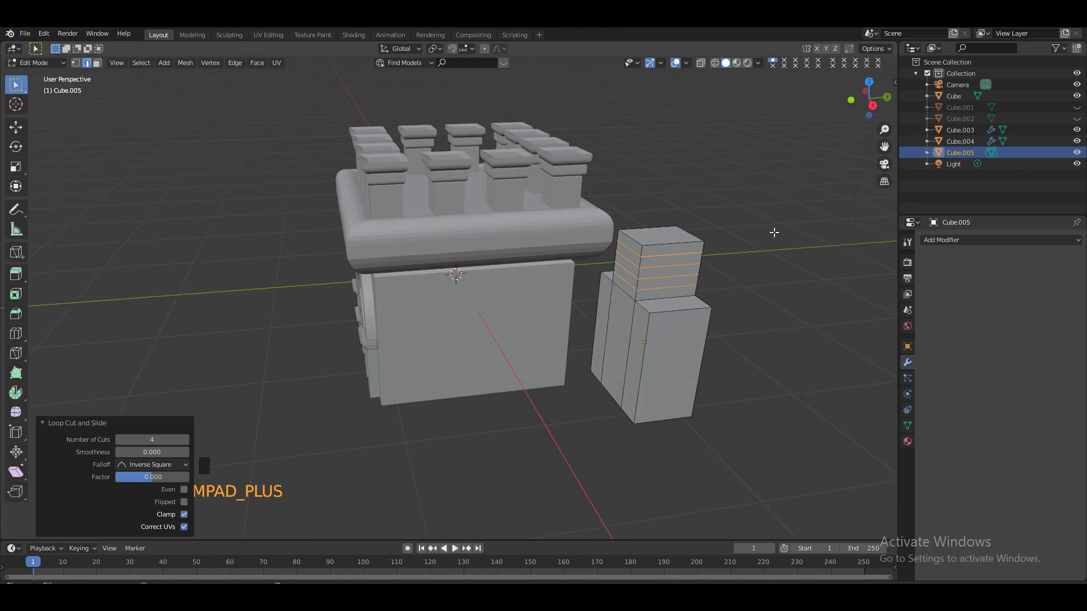
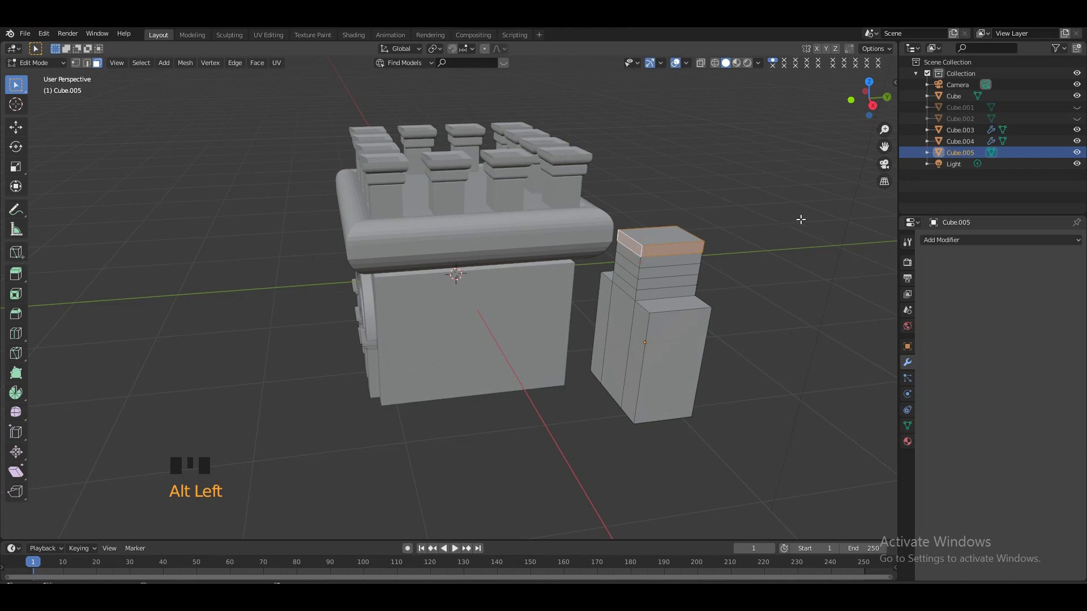
key("s")
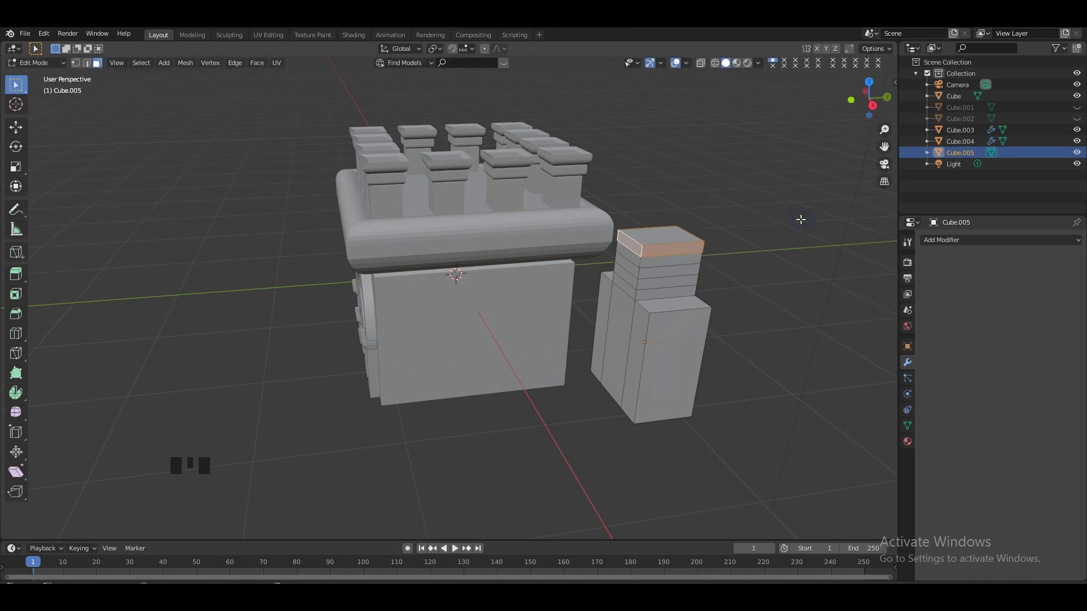
Step: Extrude the block's top face upward to start the widened cap
key("e")
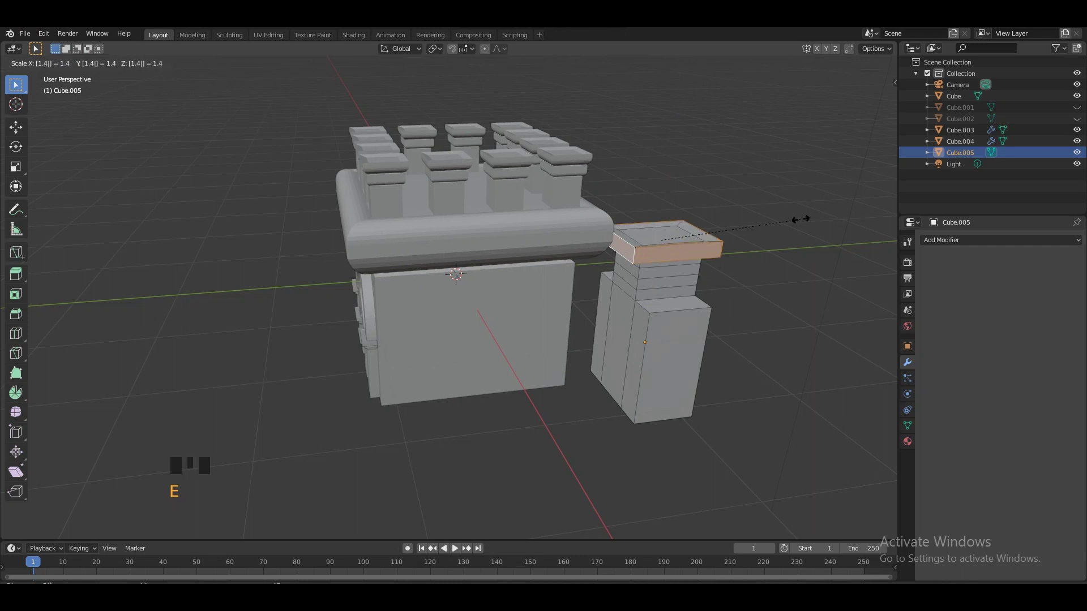
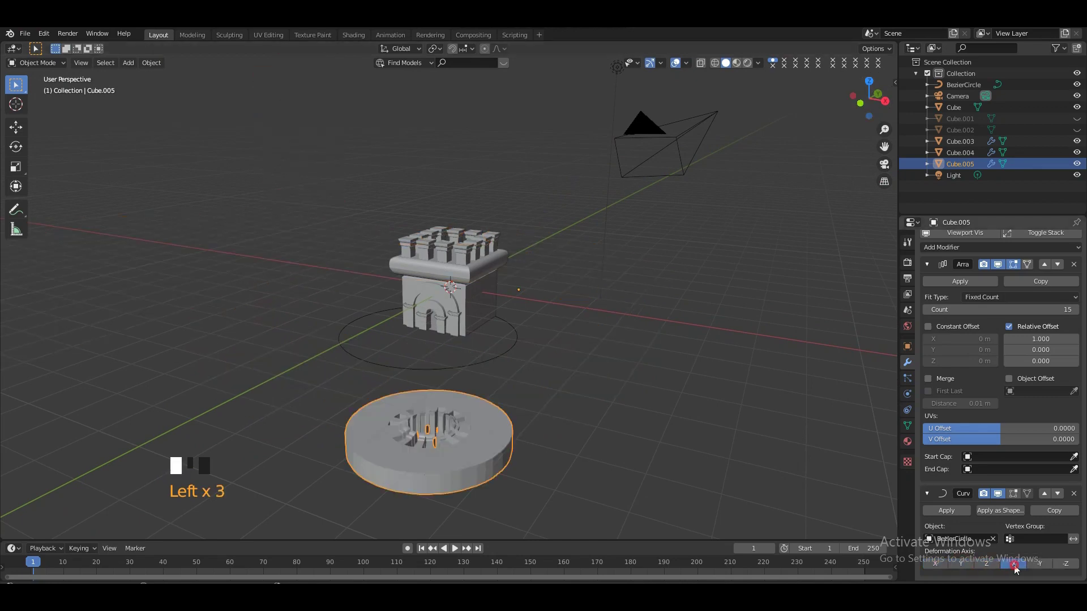
Step: Bend the merlon array along X around the circle and reduce the count to 14 segments
left_click(1047, 568)
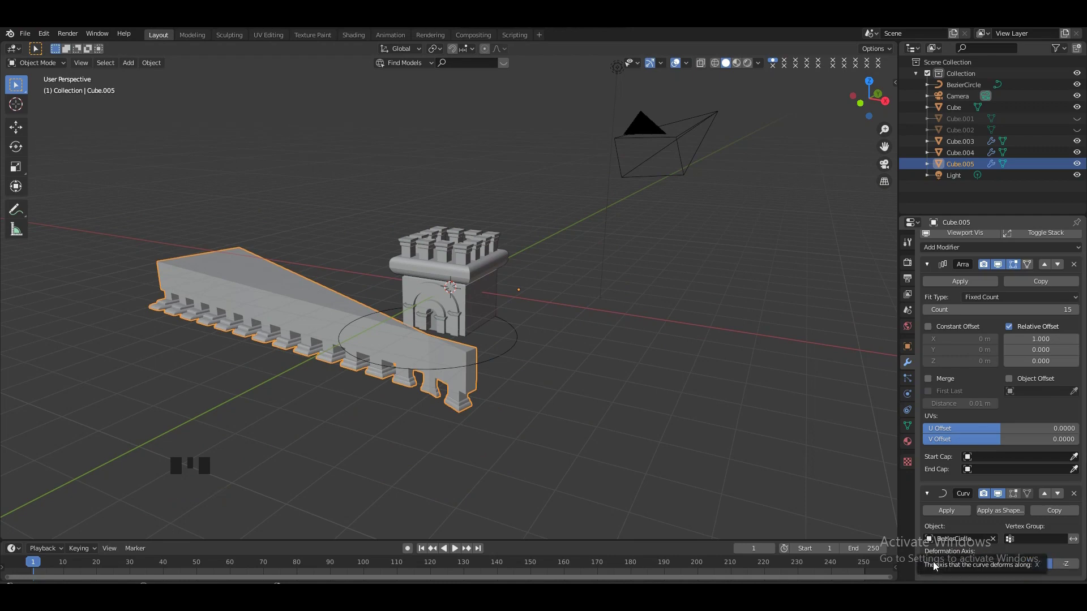
left_click(936, 565)
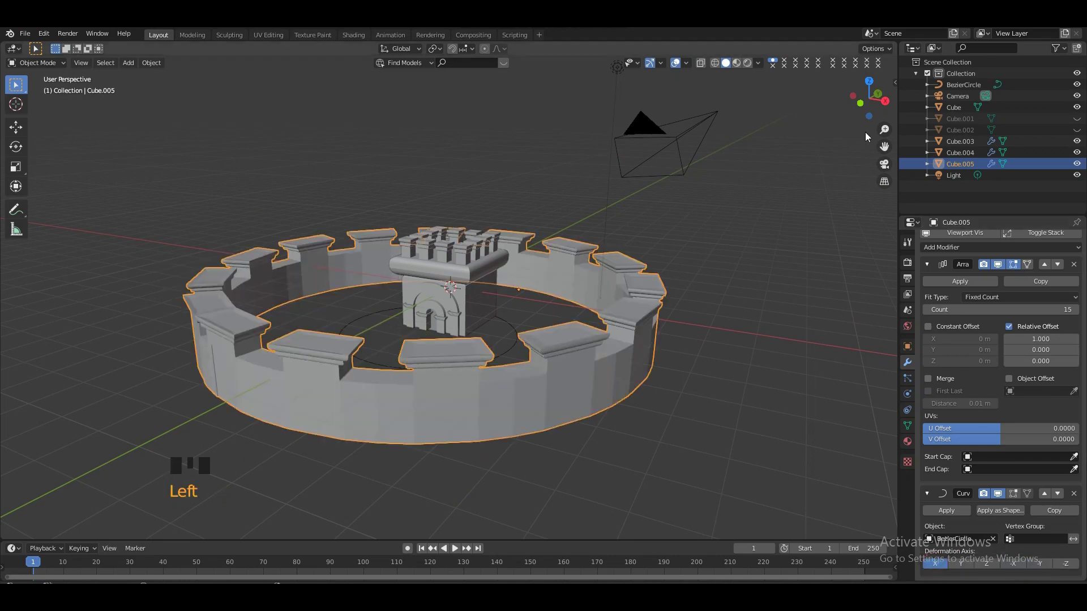
left_click(867, 92)
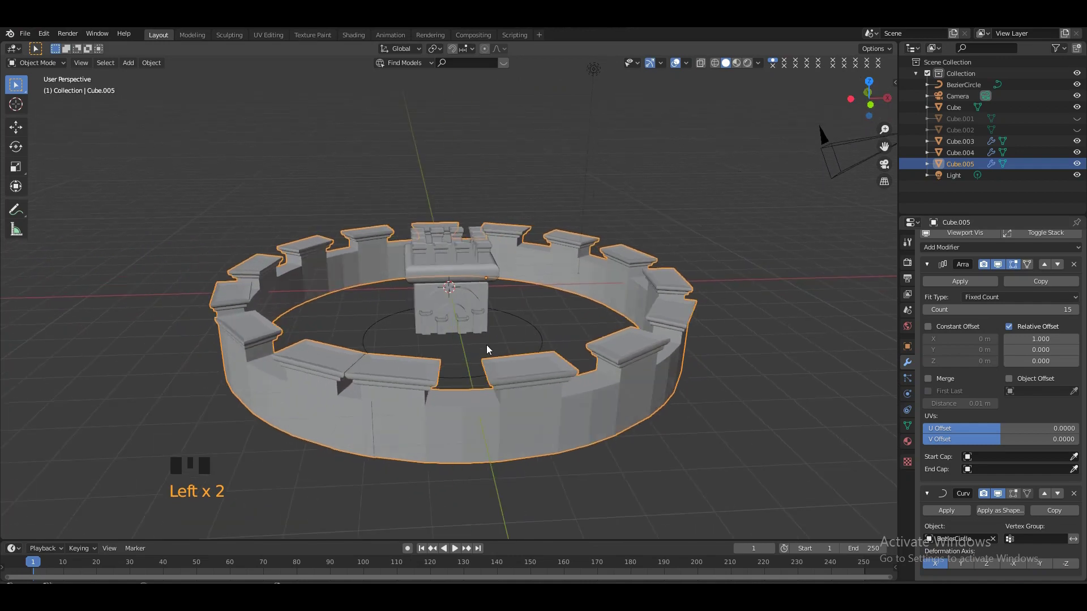
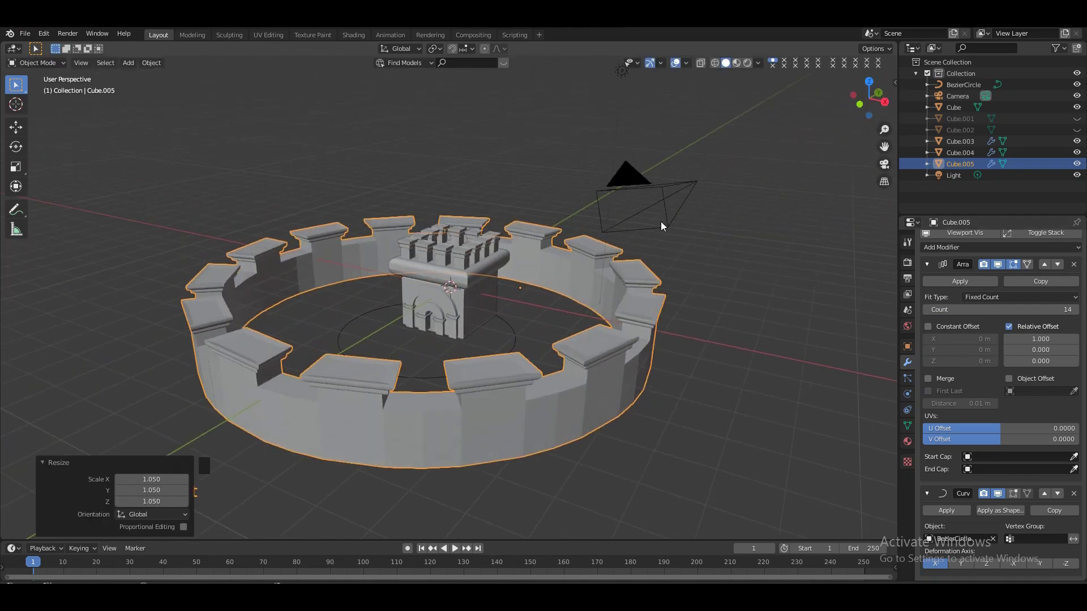
Step: Inspect the 14-segment ring wall around the tower in front view, solid and wireframe
key("KP_1")
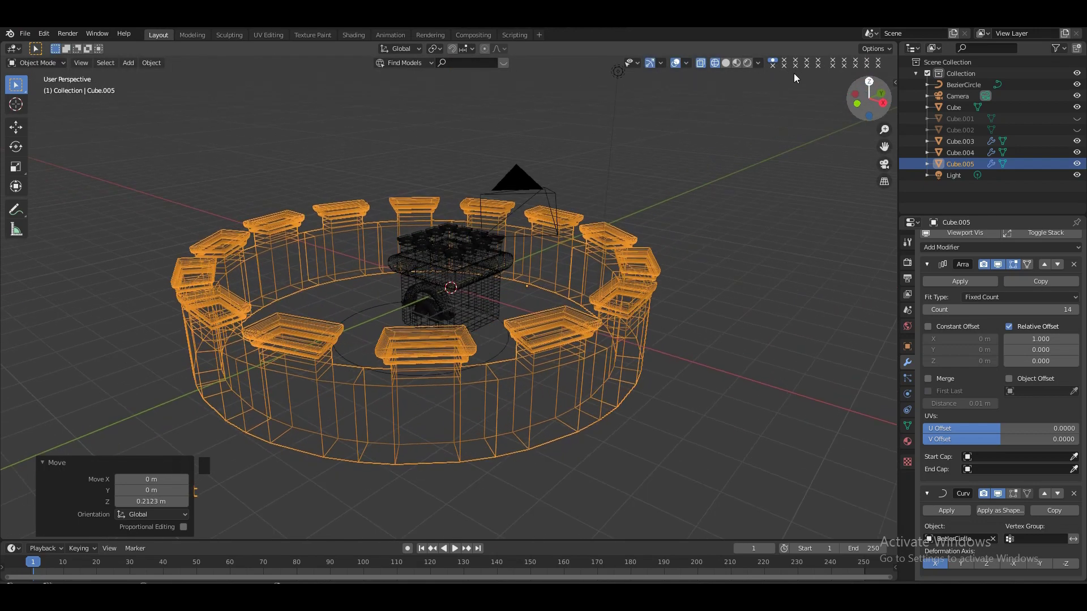
left_click(727, 64)
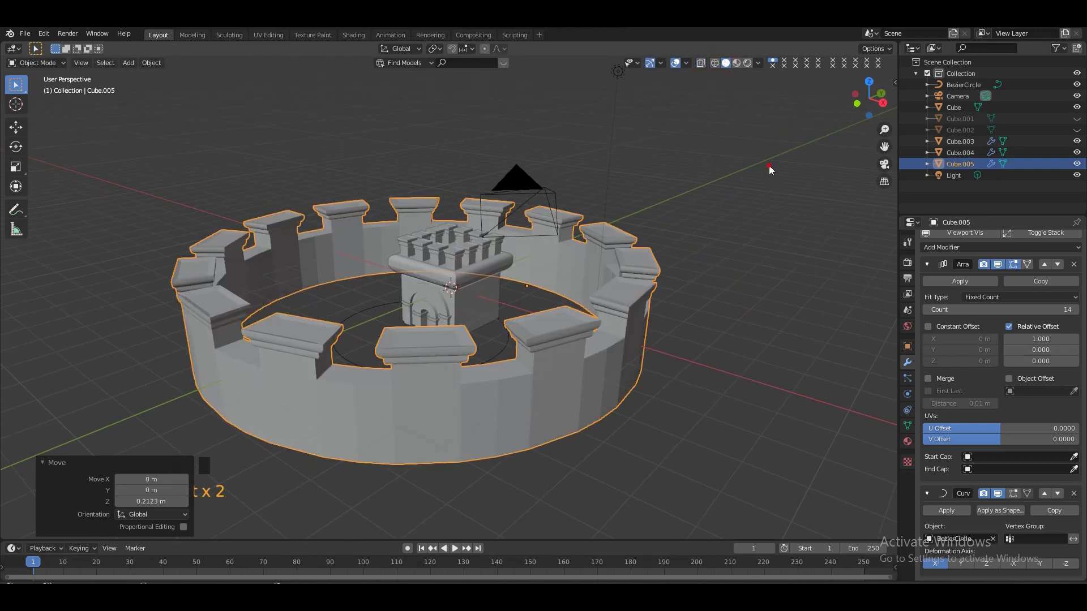
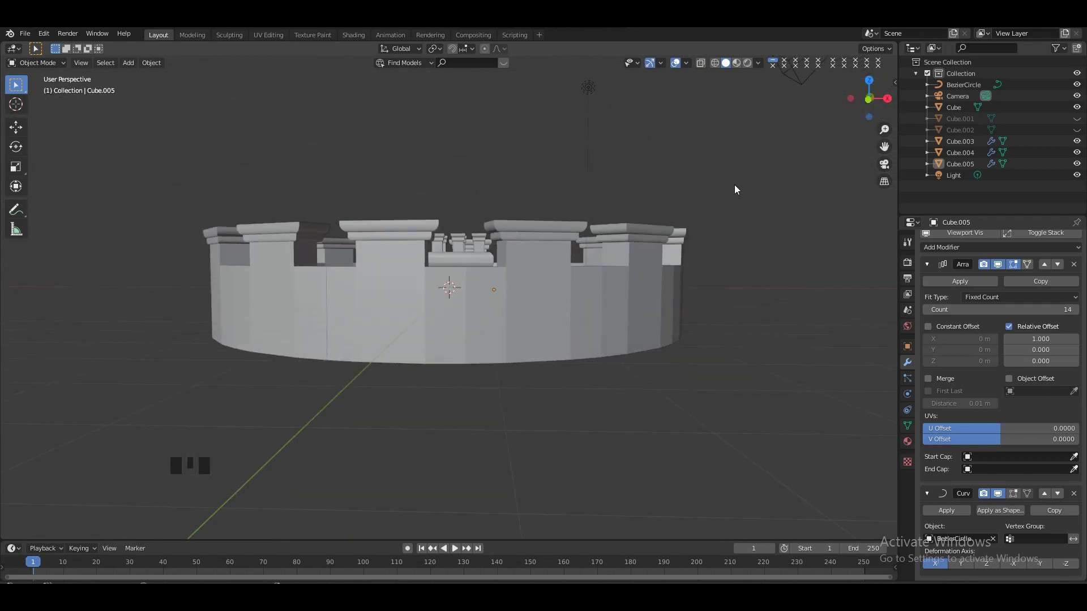
key("KP_1")
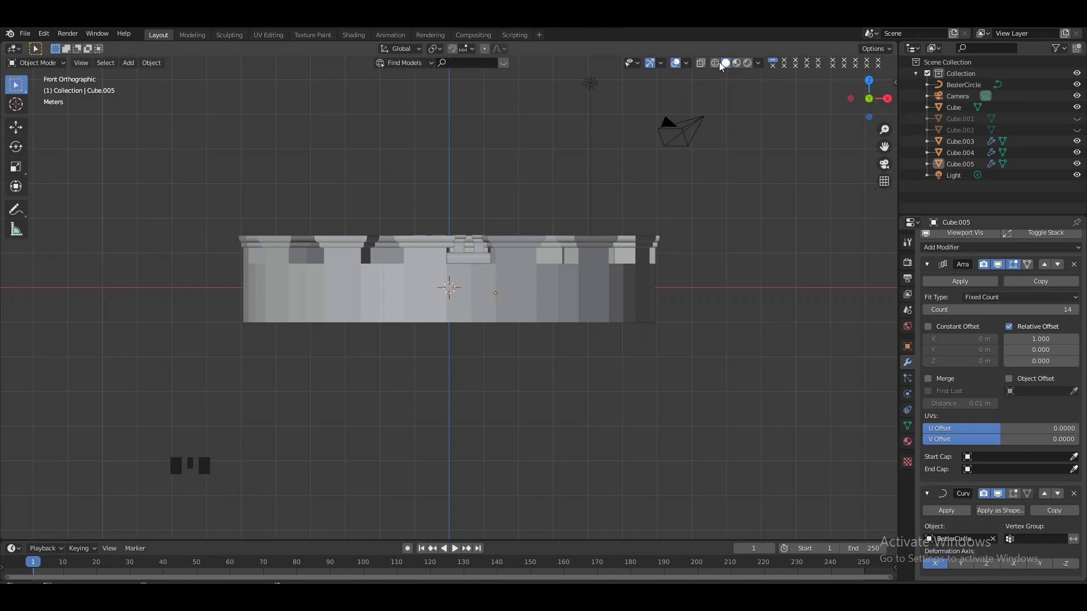
left_click(717, 64)
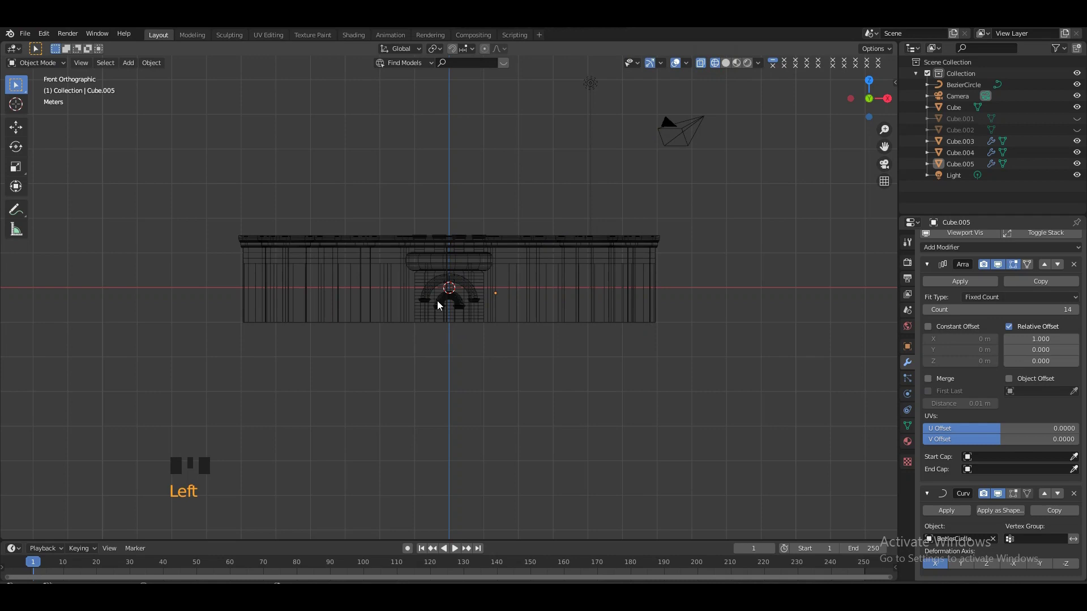
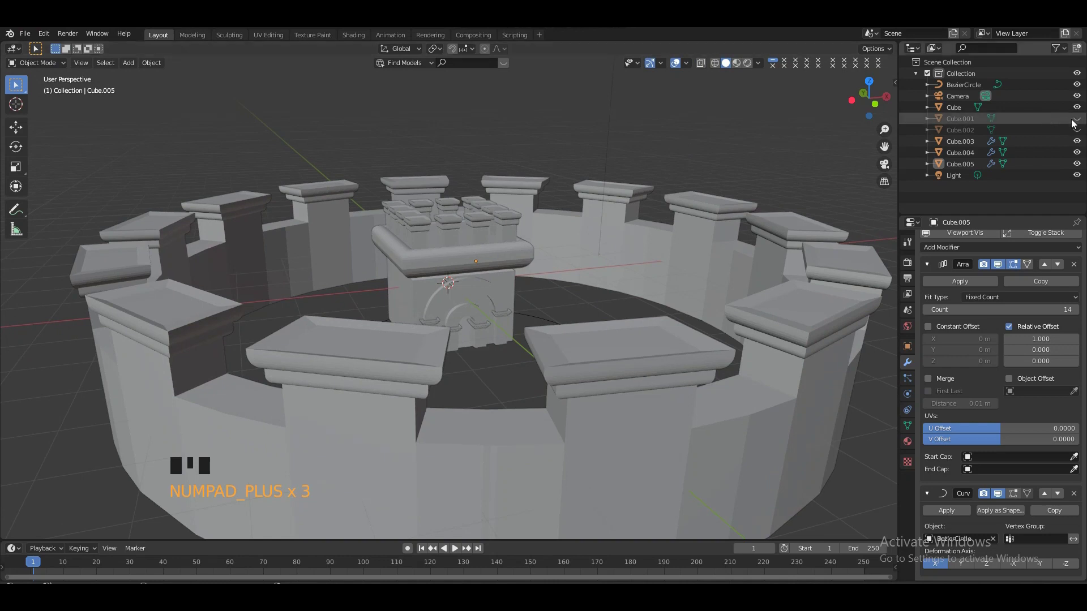
Step: Unhide the arch piece Cube.001 and move it along Y out to the front of the wall
left_click(1076, 123)
left_click(1041, 123)
key("g")
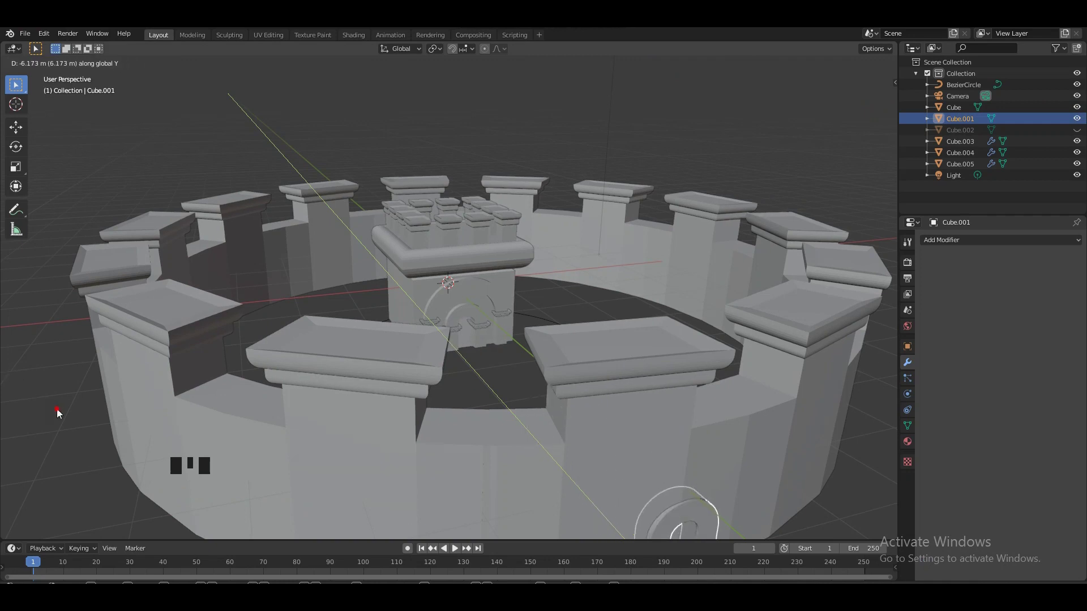
key("KP_Subtract")
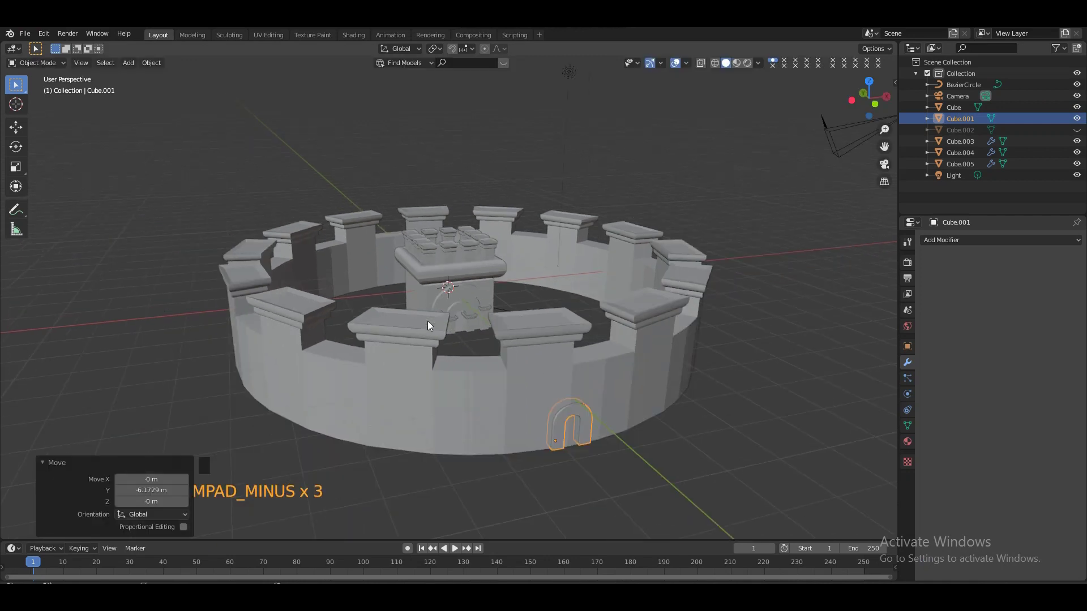
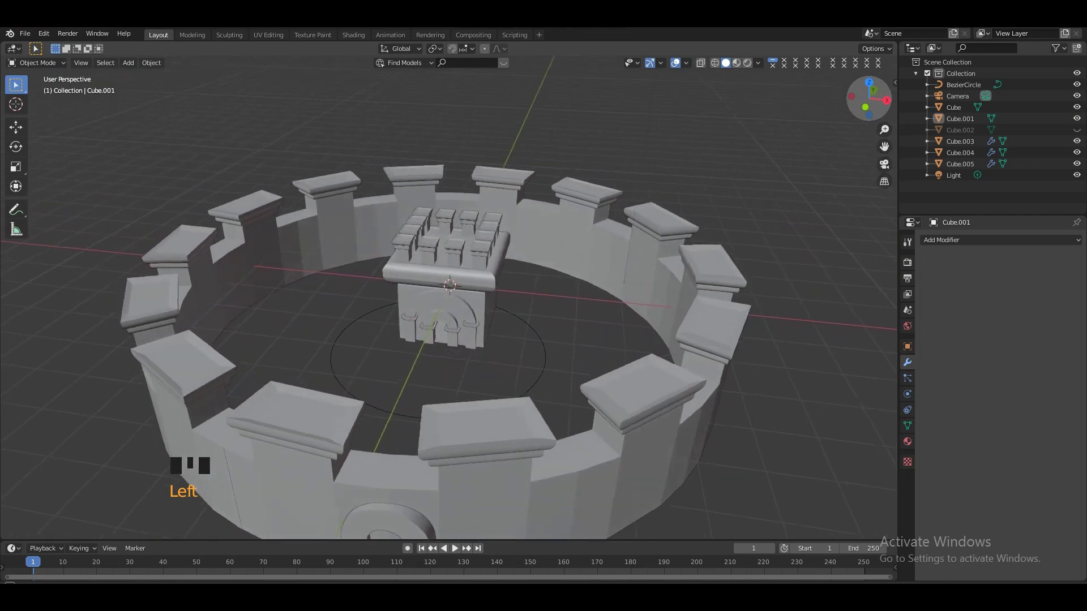
Step: From top view in wireframe, rotate the arch about Z to align with the front wall segment
key("KP_7")
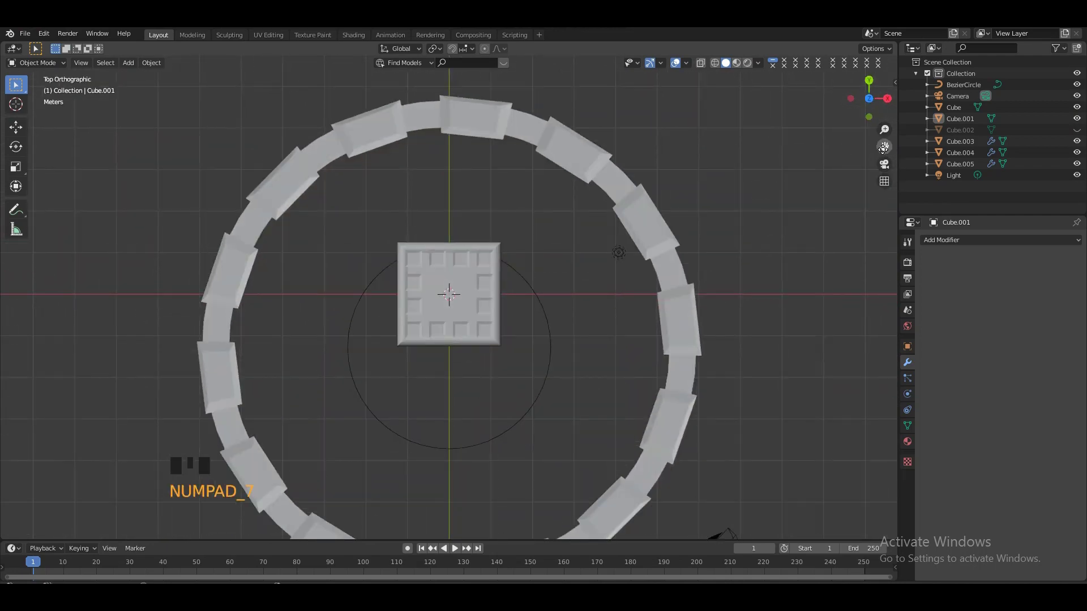
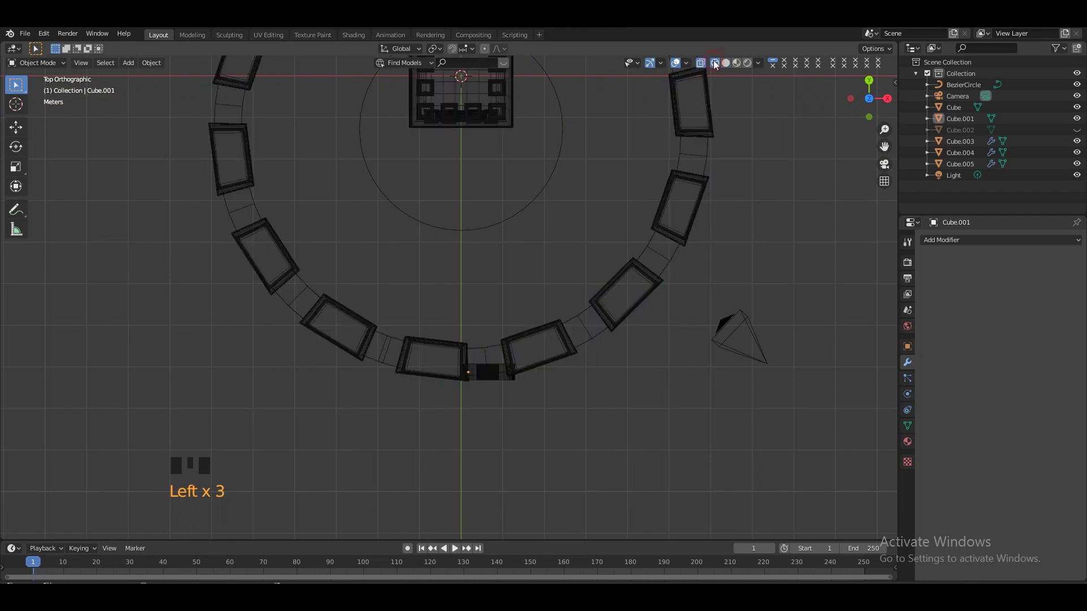
left_click(509, 381)
left_click(509, 381)
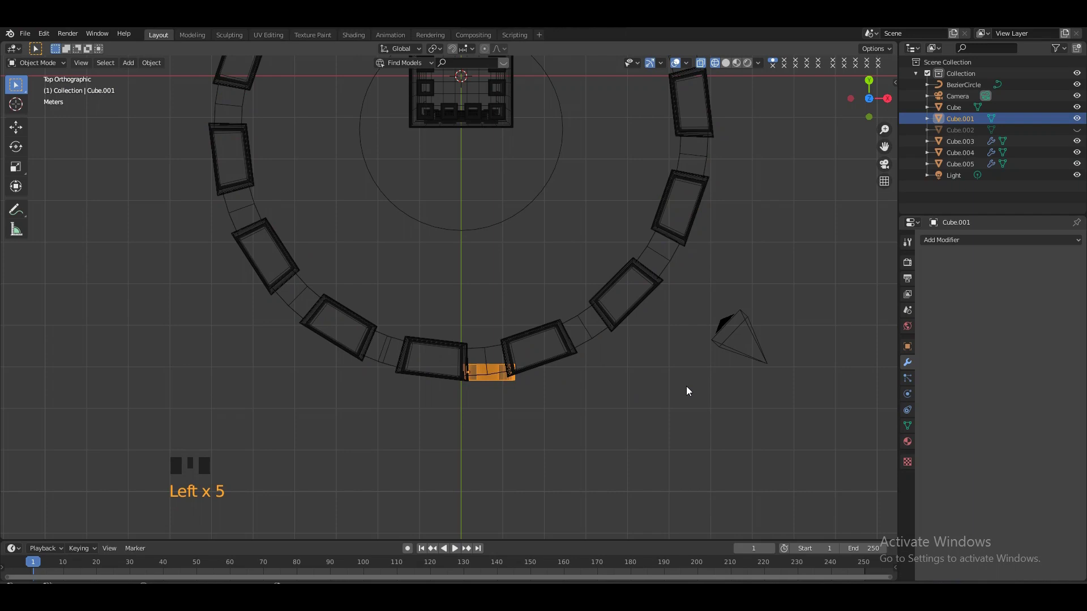
key("r")
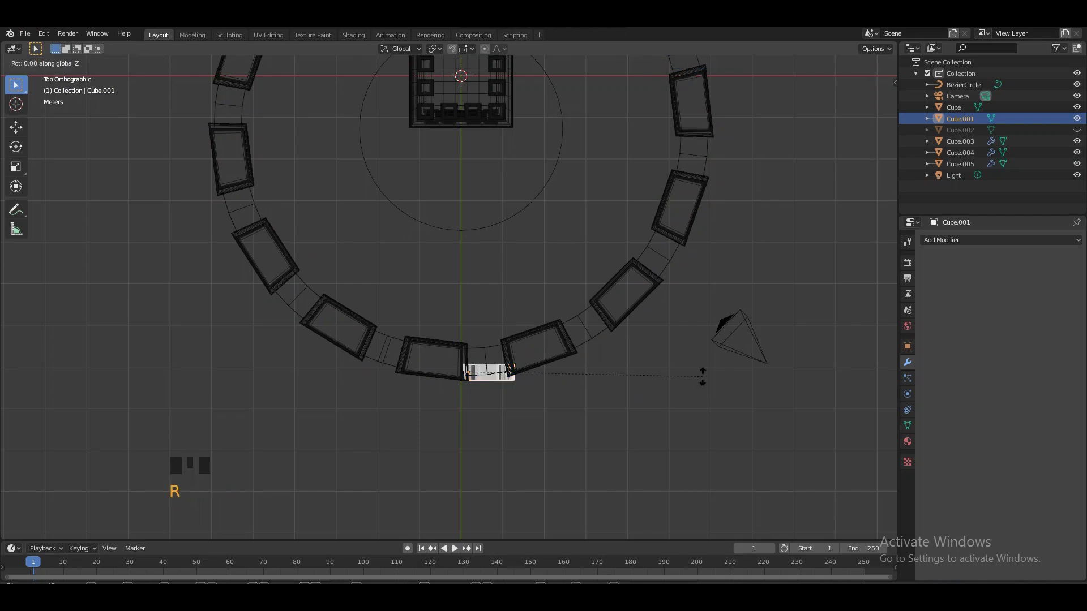
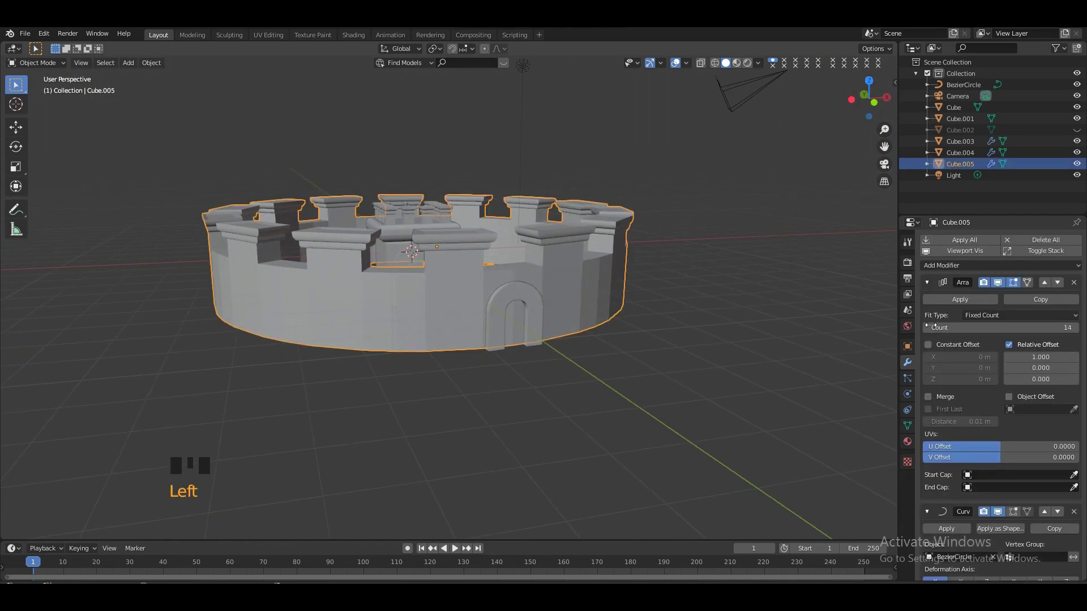
Step: Stretch the arch piece along Y so it passes deeper through the wall's thickness
left_click(930, 286)
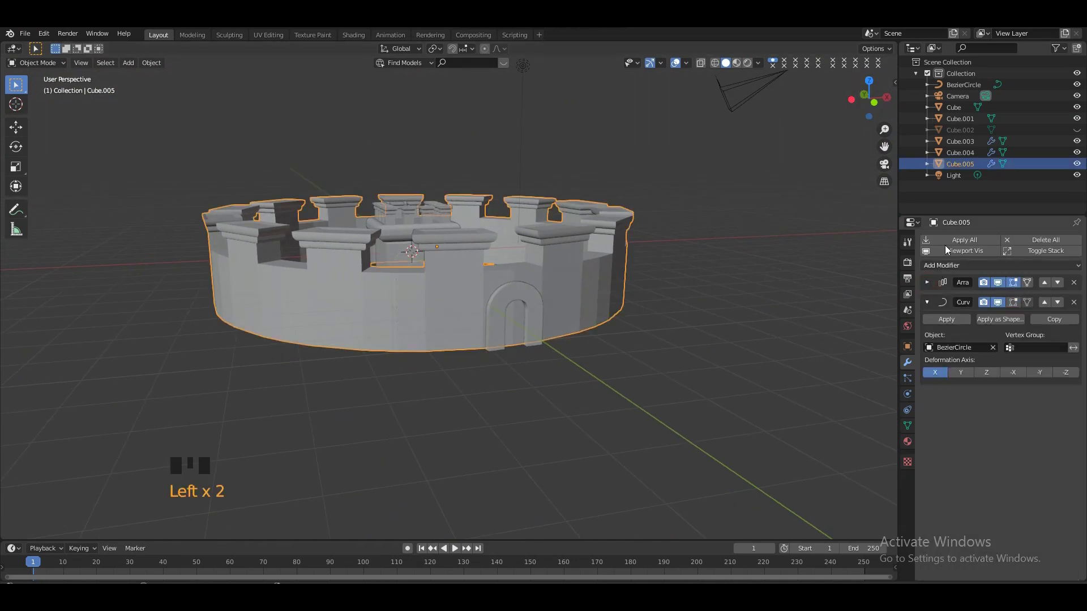
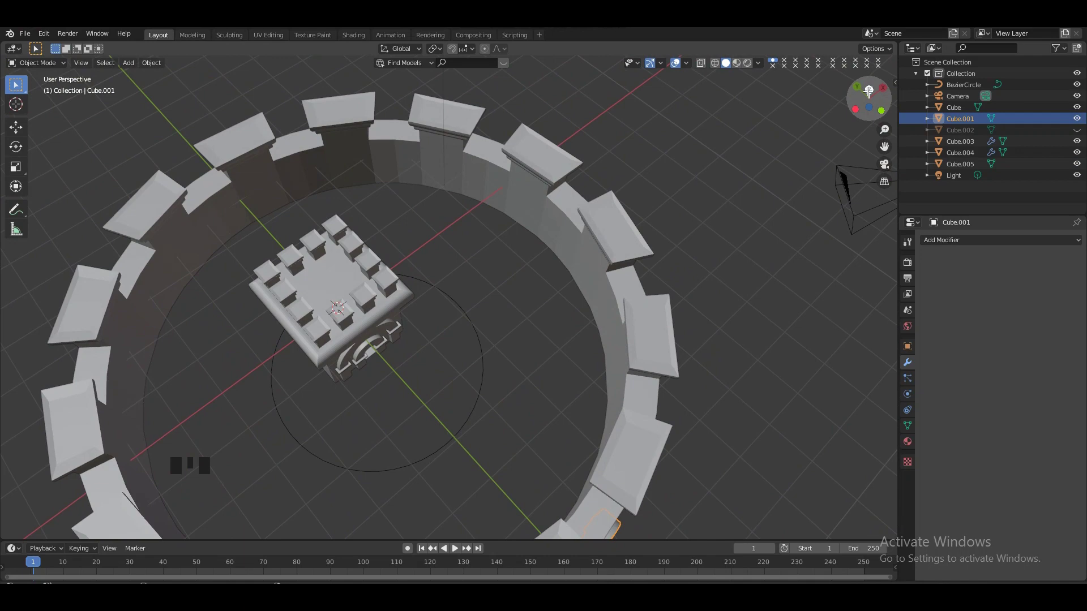
key("KP_Subtract")
key("KP_Subtract")
key("s")
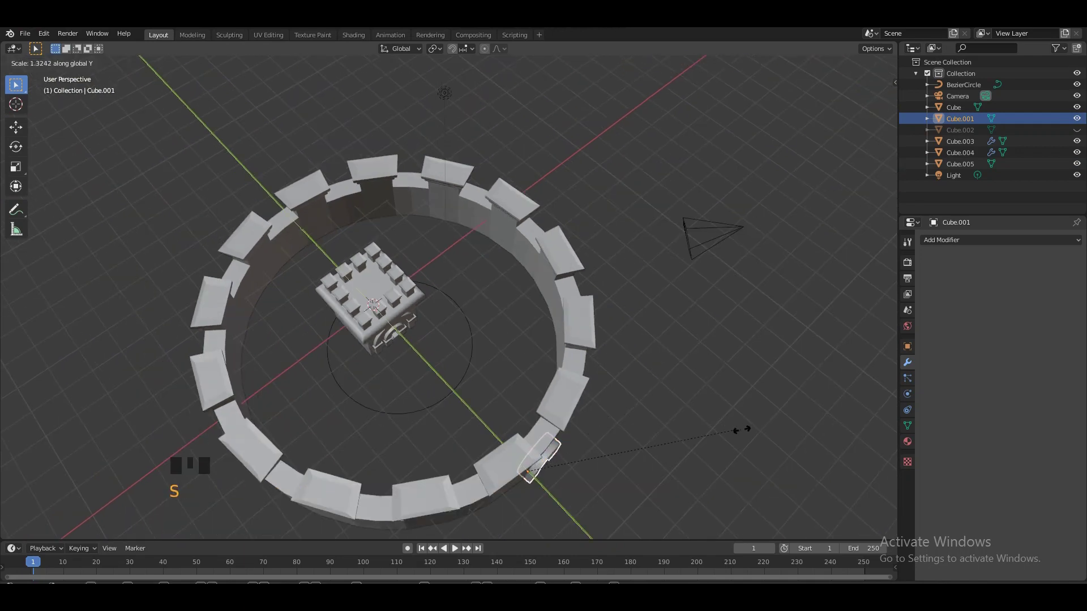
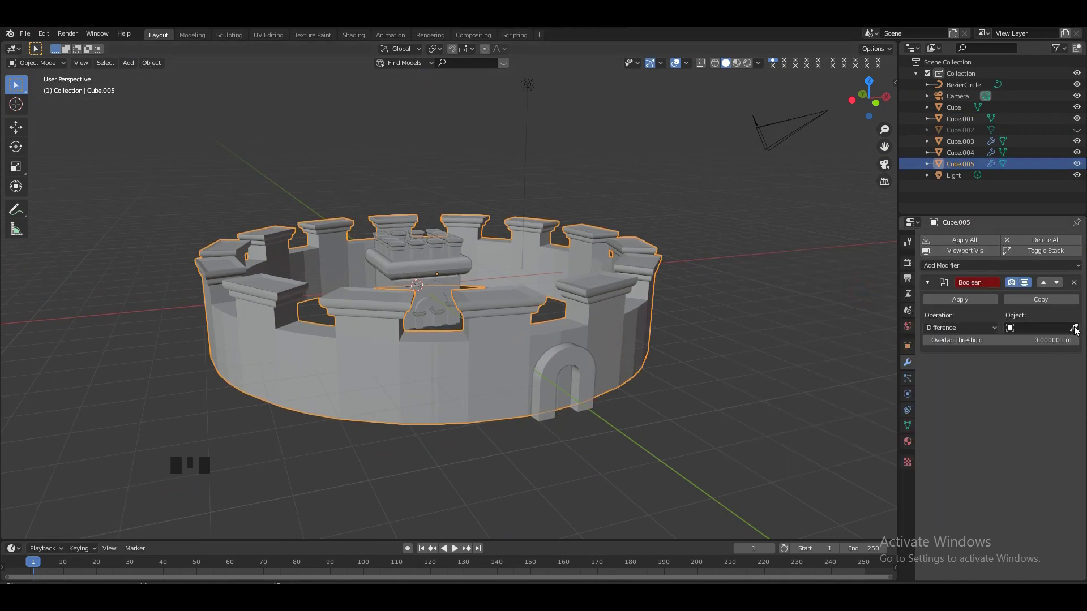
Step: Apply the Difference boolean on the wall Cube.005 and hide the arch cutter Cube.001
left_click(1076, 329)
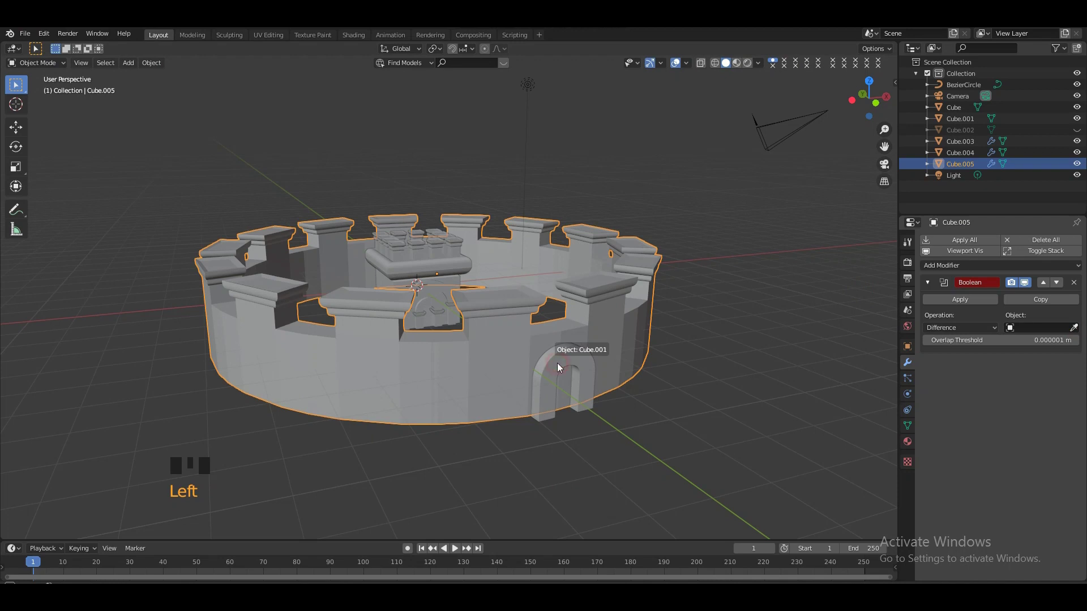
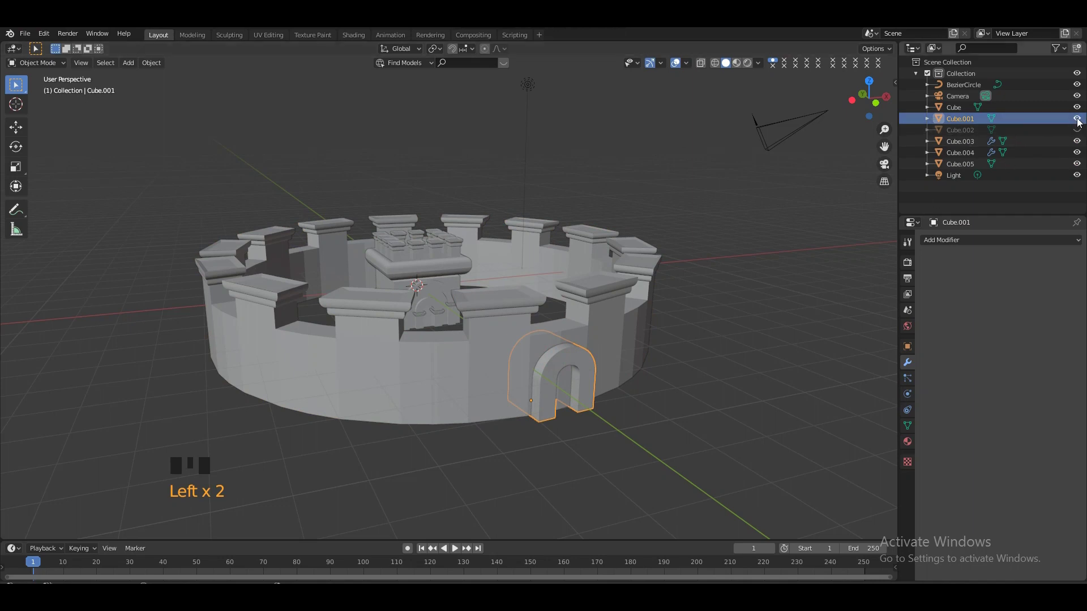
left_click(1079, 121)
key("KP_Add")
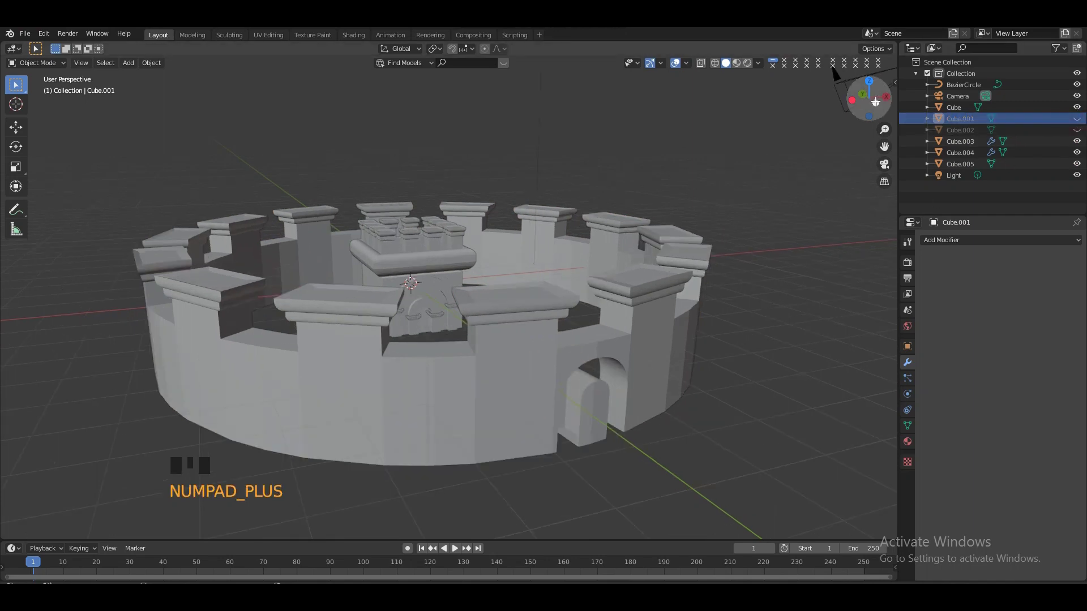
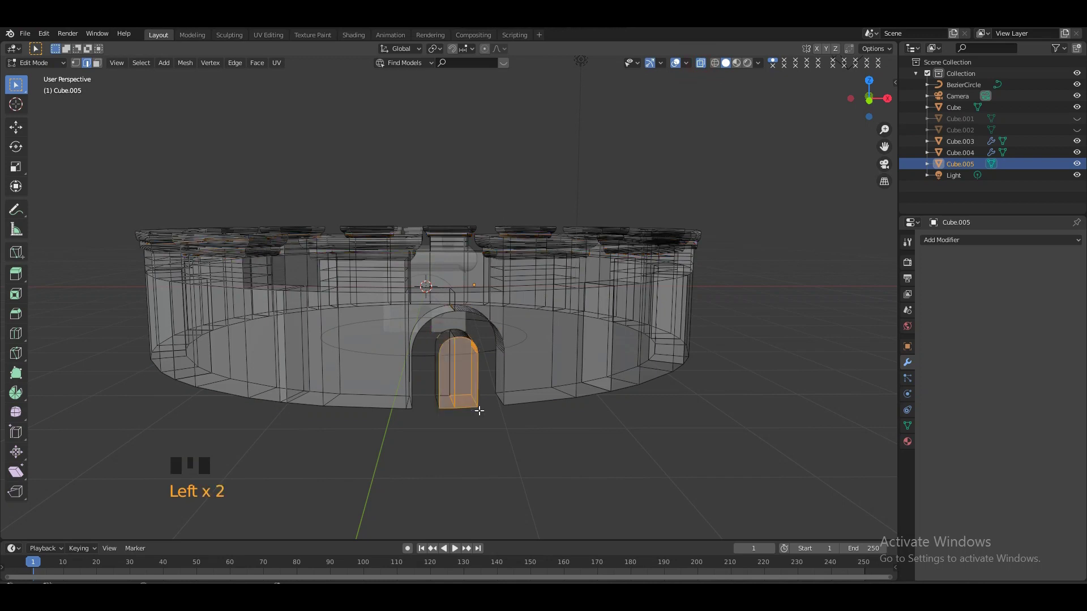
Step: Delete the leftover faces inside the archway so the gateway opens cleanly, then leave X-ray
key("x")
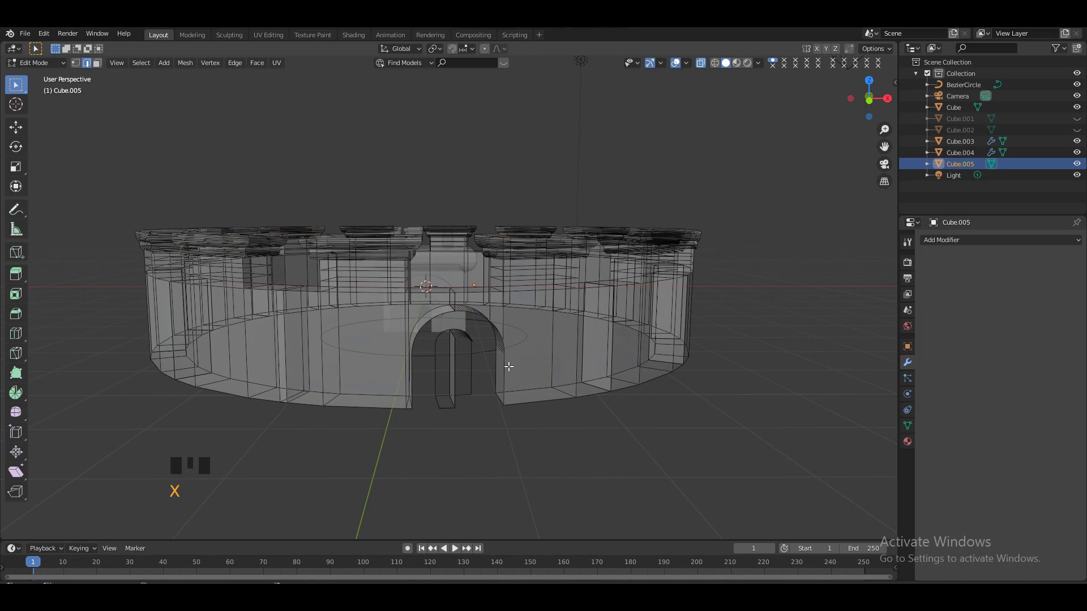
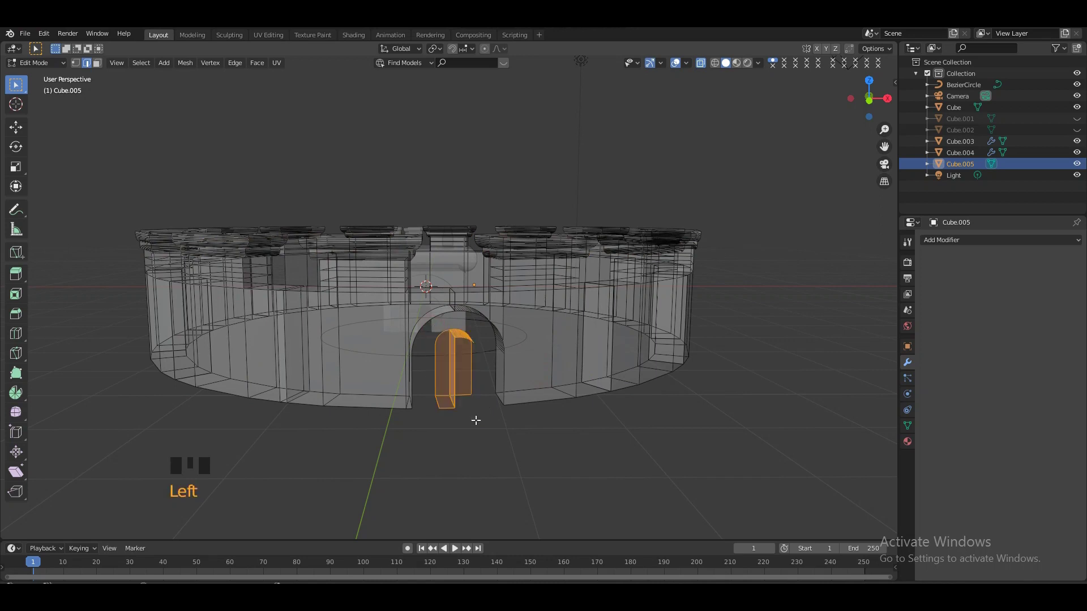
key("x")
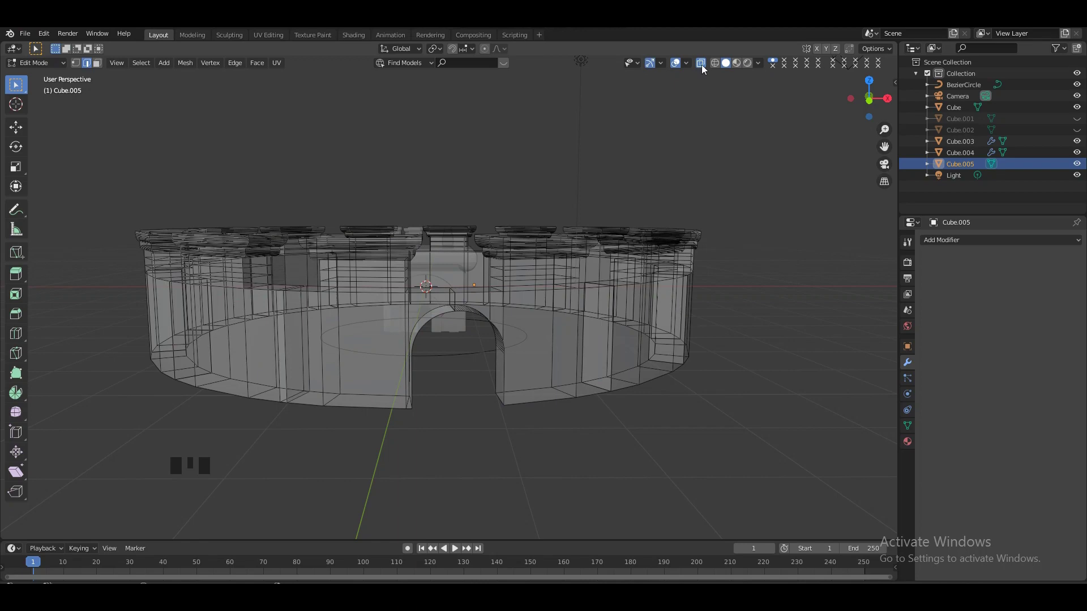
left_click(704, 68)
key("KP_Add")
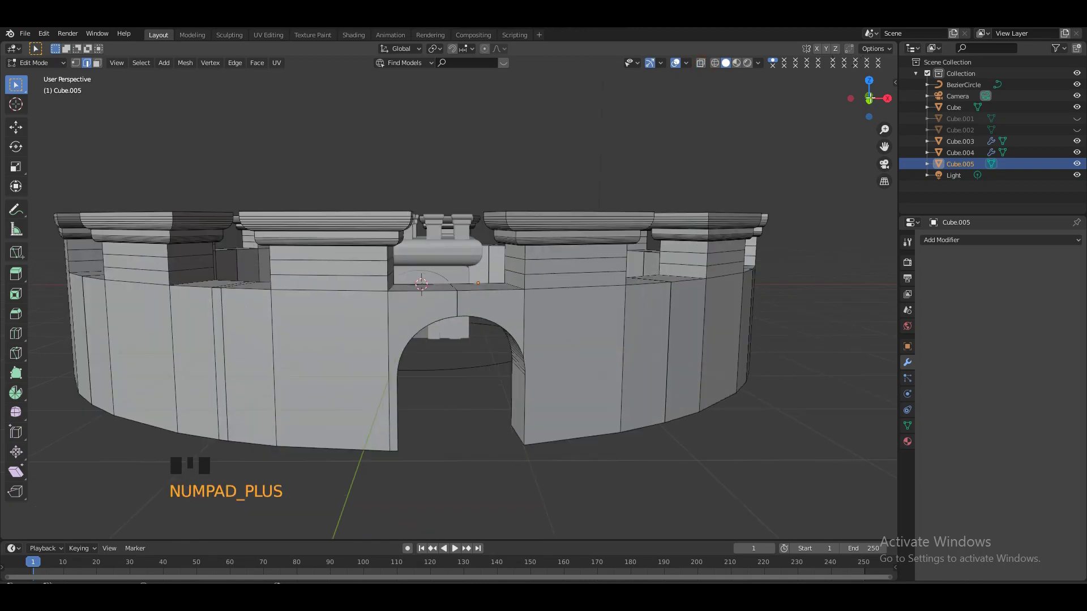
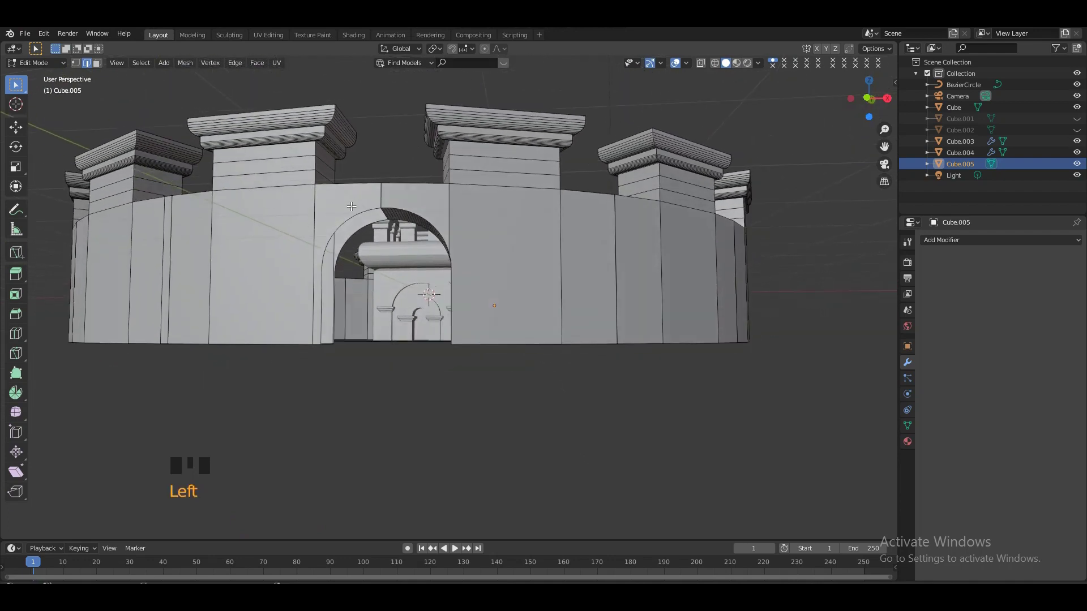
Step: Add horizontal loop cuts around the gateway and inspect the arch edges in vertex select
key("ctrl+r")
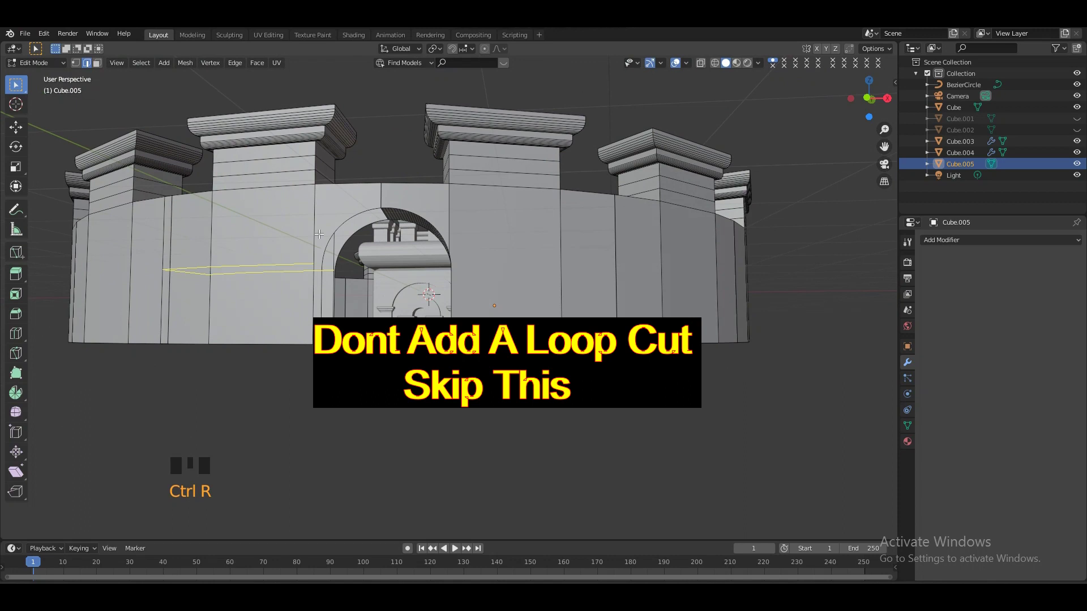
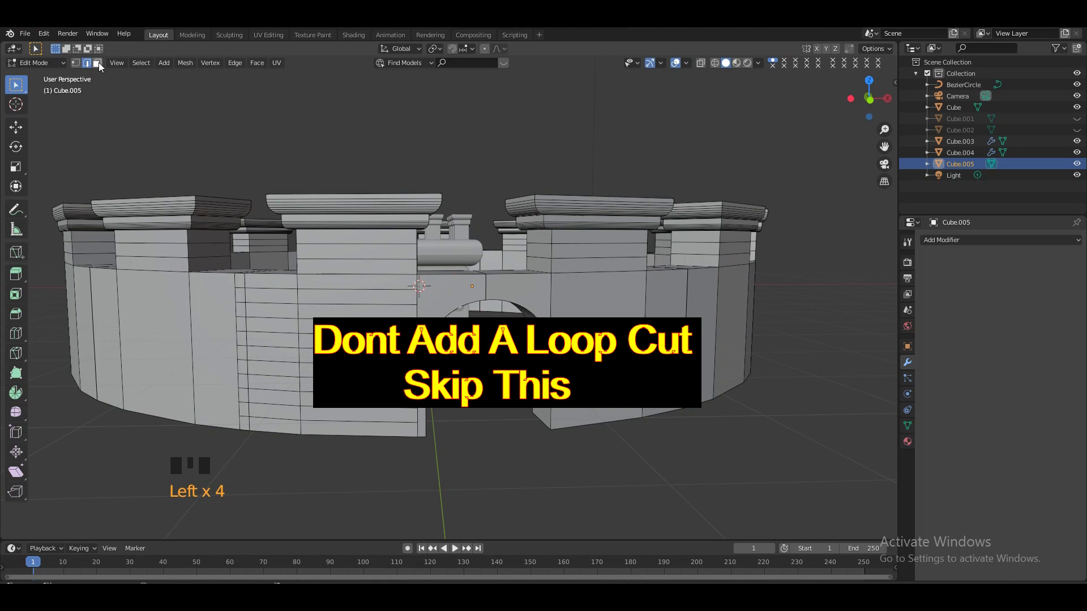
left_click(78, 65)
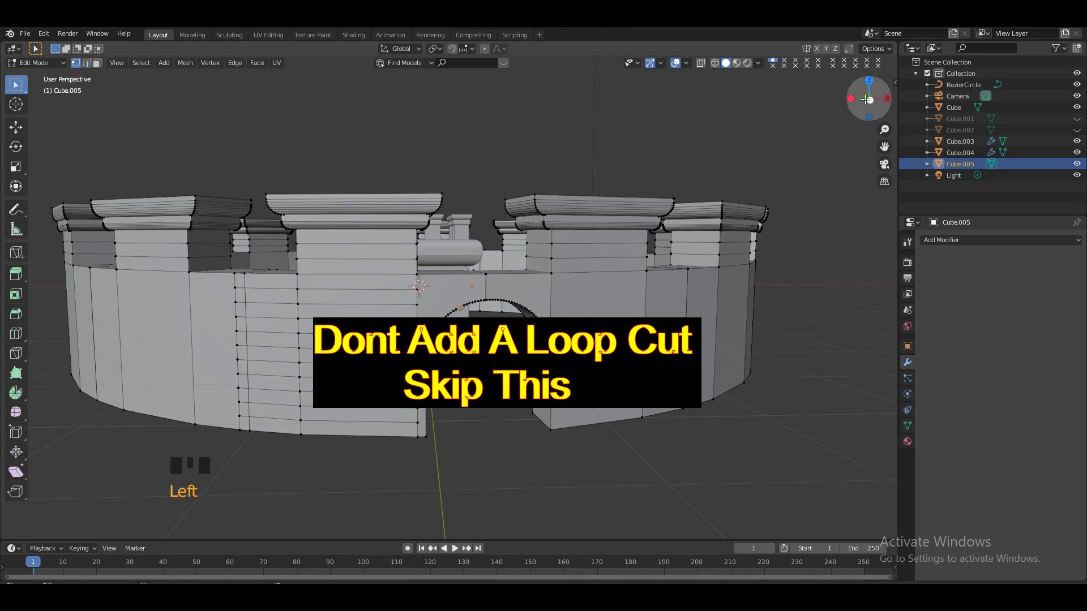
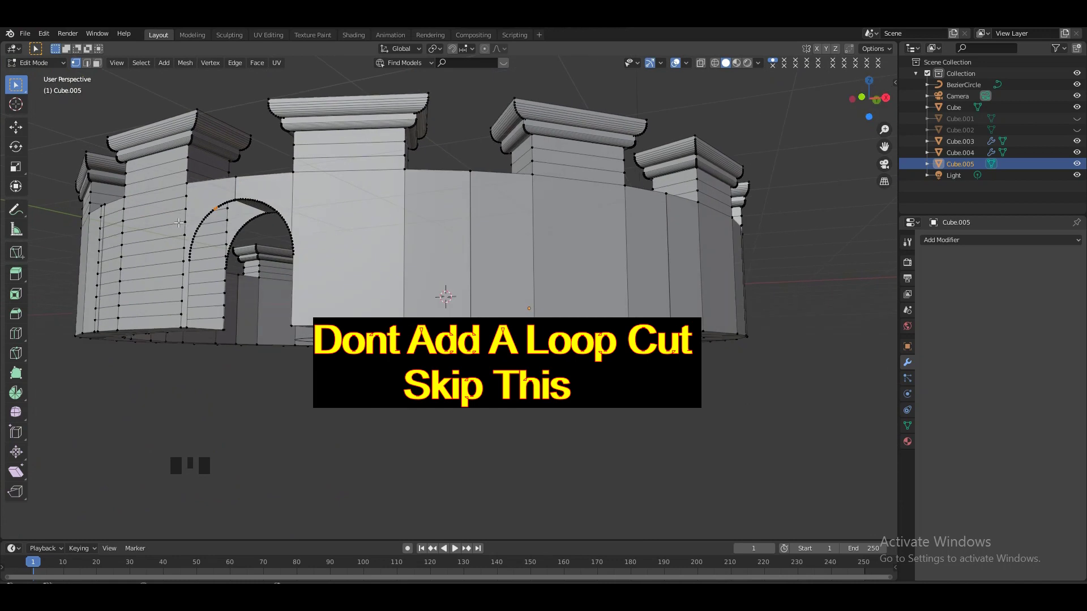
key("KP_Add")
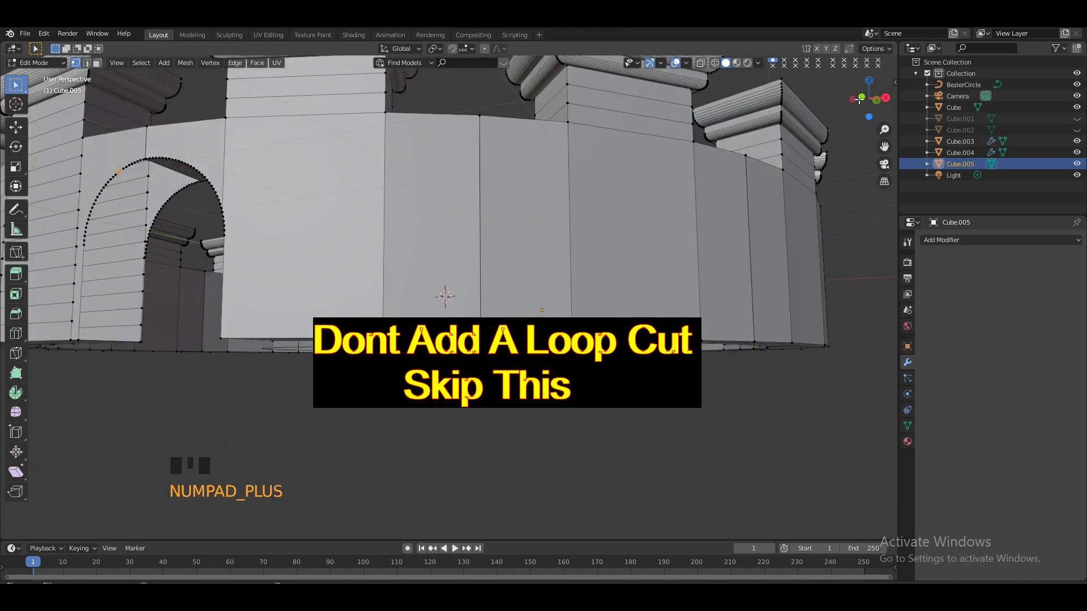
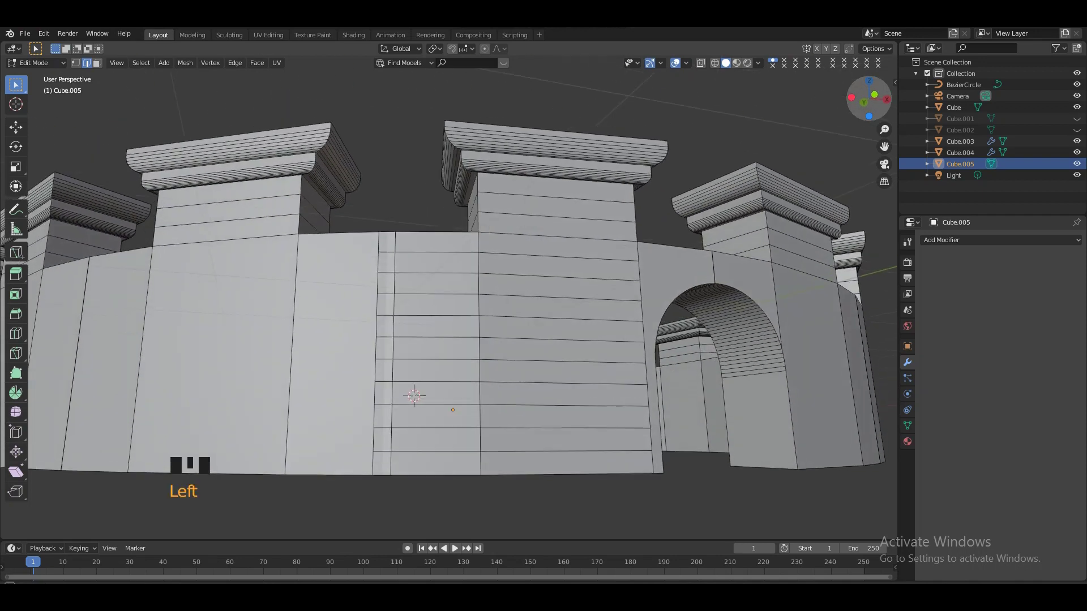
key("KP_Subtract")
Step: Finish editing the wall mesh and return to Object Mode
key("Tab")
left_click(798, 209)
left_click(873, 102)
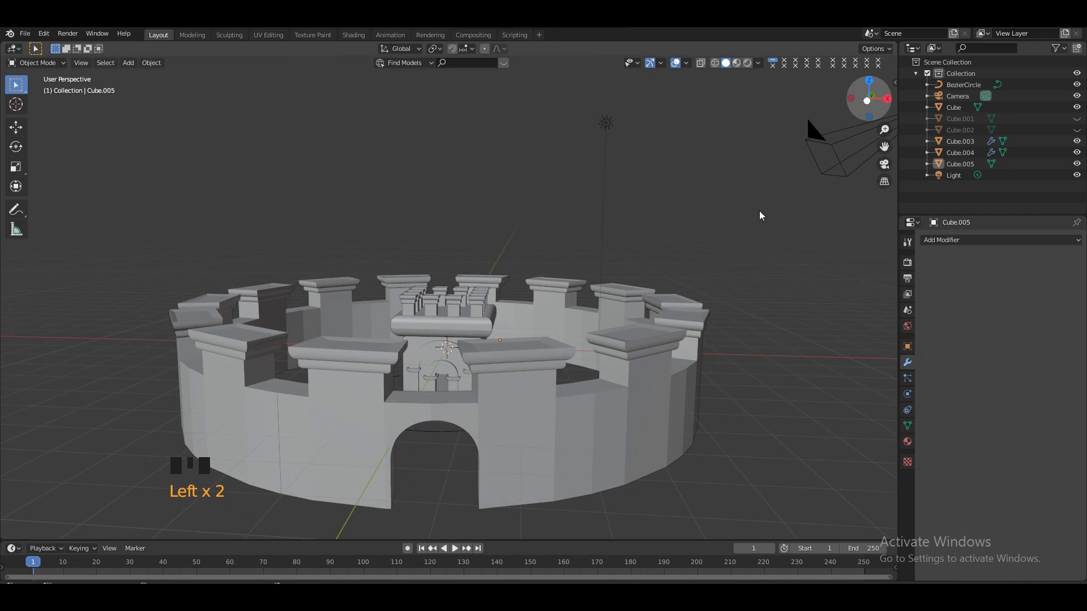
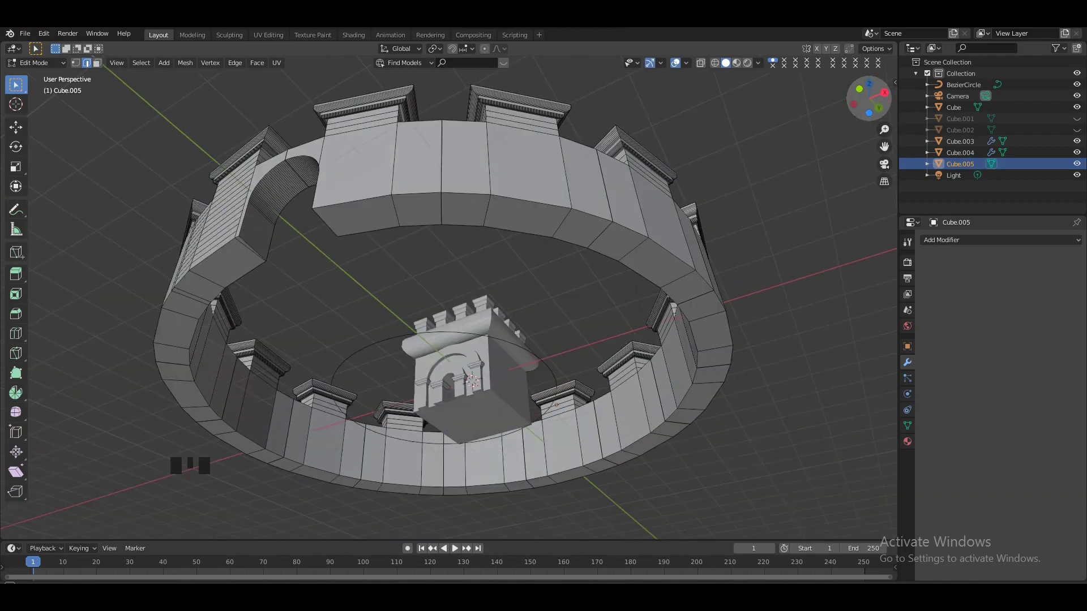
key("Tab")
left_click(812, 272)
Step: Select the central tower Cube and scale it up by about 1.35
left_click(877, 97)
left_click(678, 66)
left_click(869, 104)
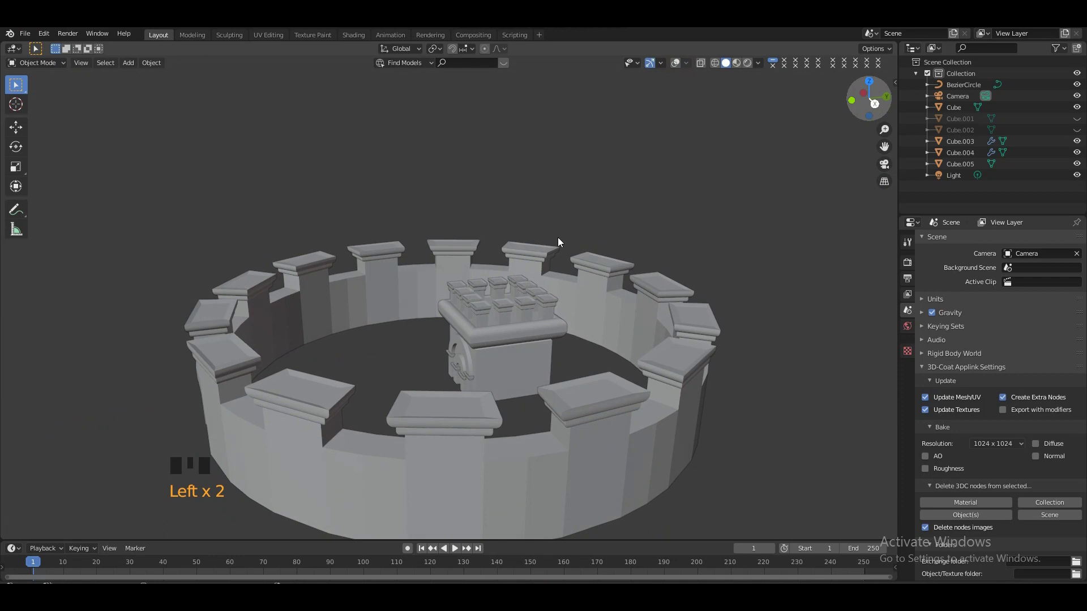
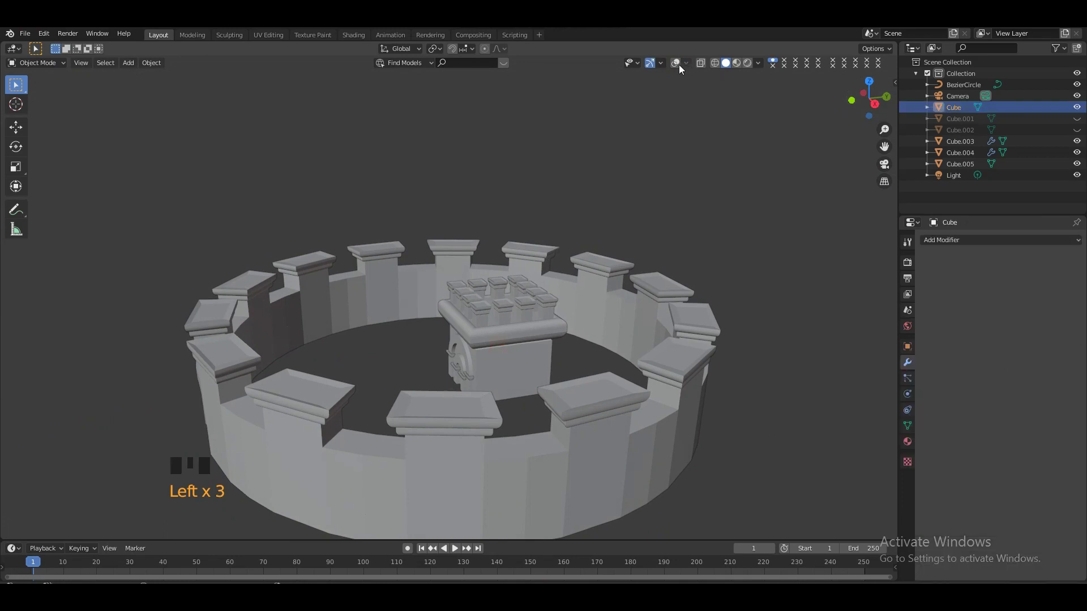
left_click(679, 66)
key("s")
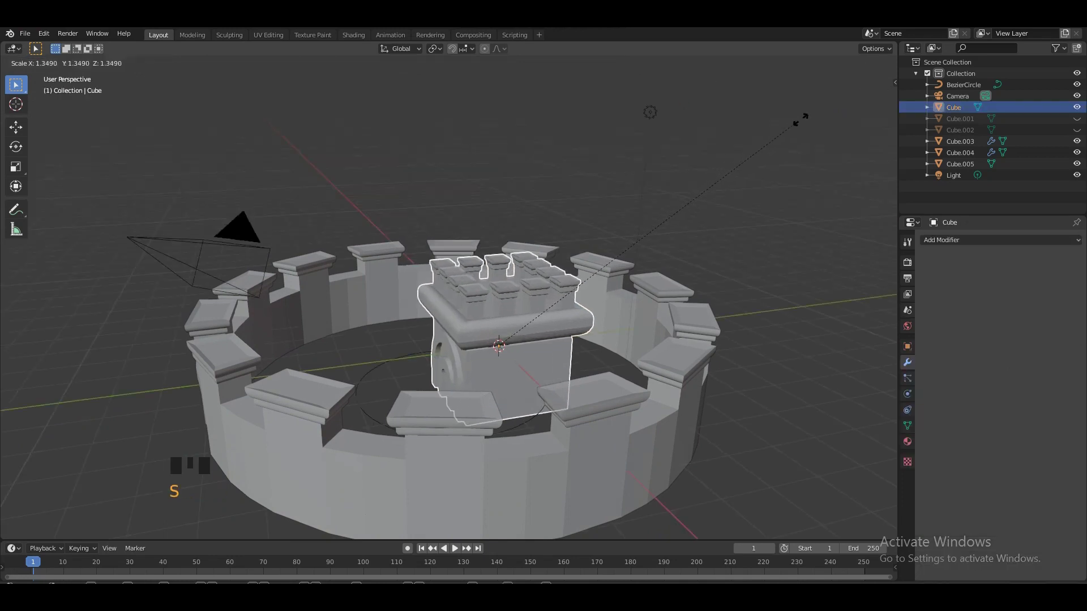
key("KP_Add")
key("KP_Add")
key("KP_Add")
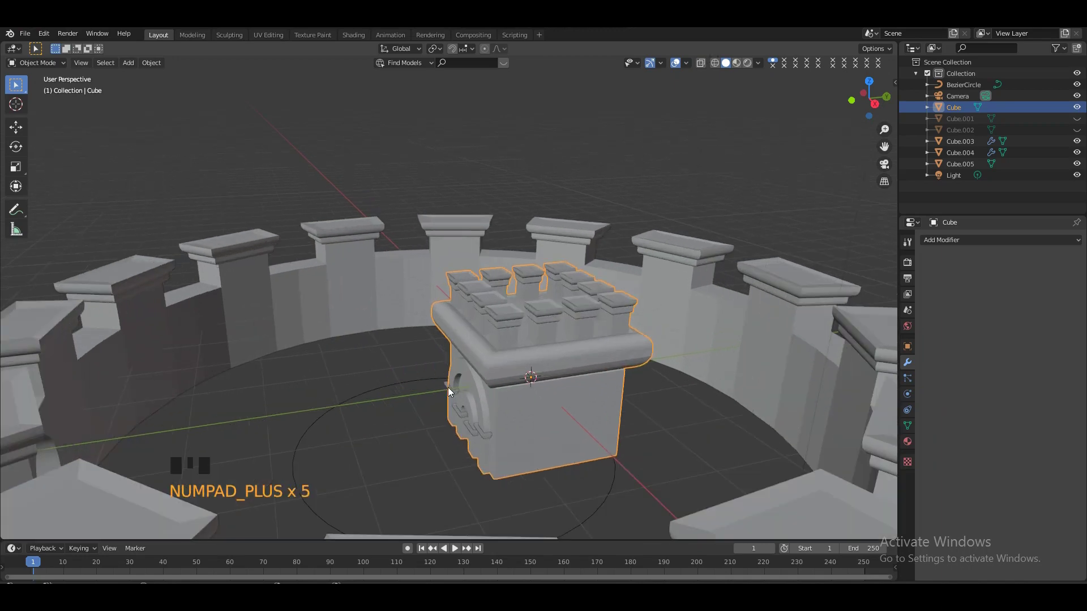
Step: Add the mirrored battlement pieces Cube.003 and Cube.004 to the selection
left_click(451, 393)
left_click(461, 417)
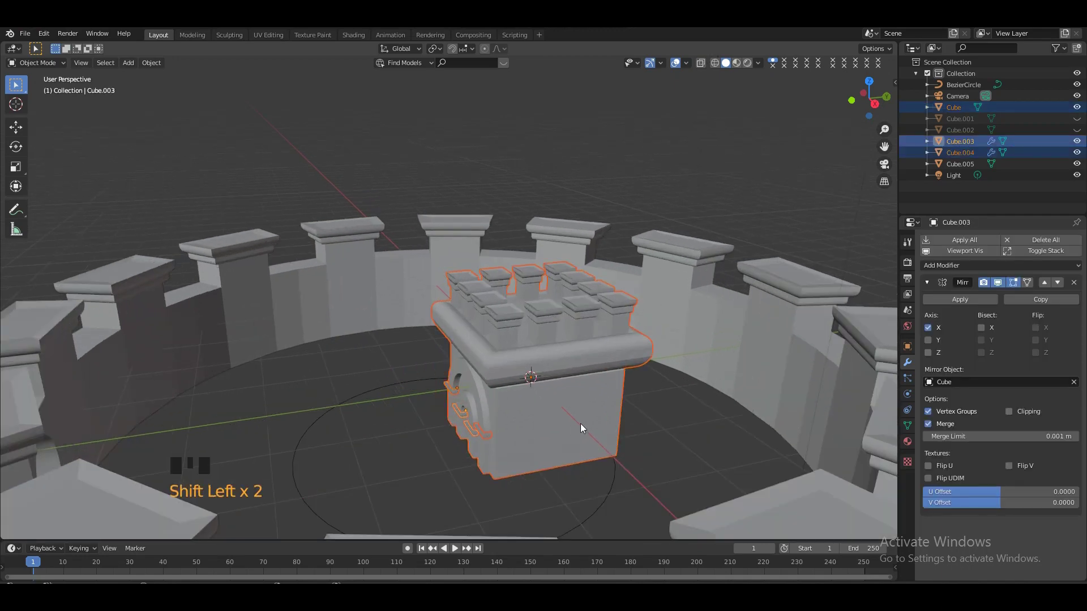
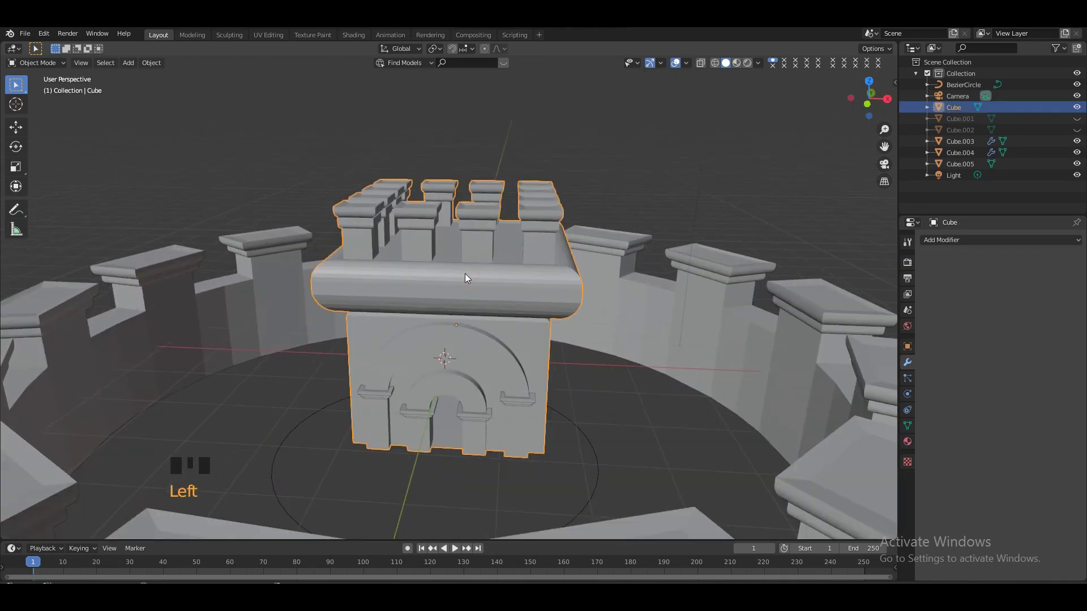
Step: Extrude the tower's ring of top faces upward to start forming the ledge
key("Tab")
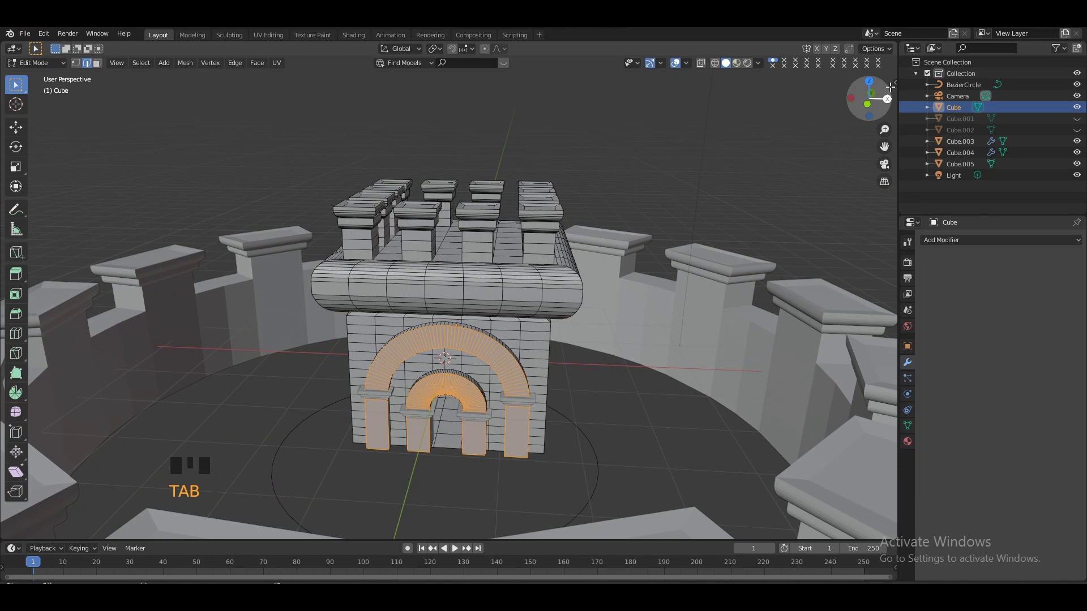
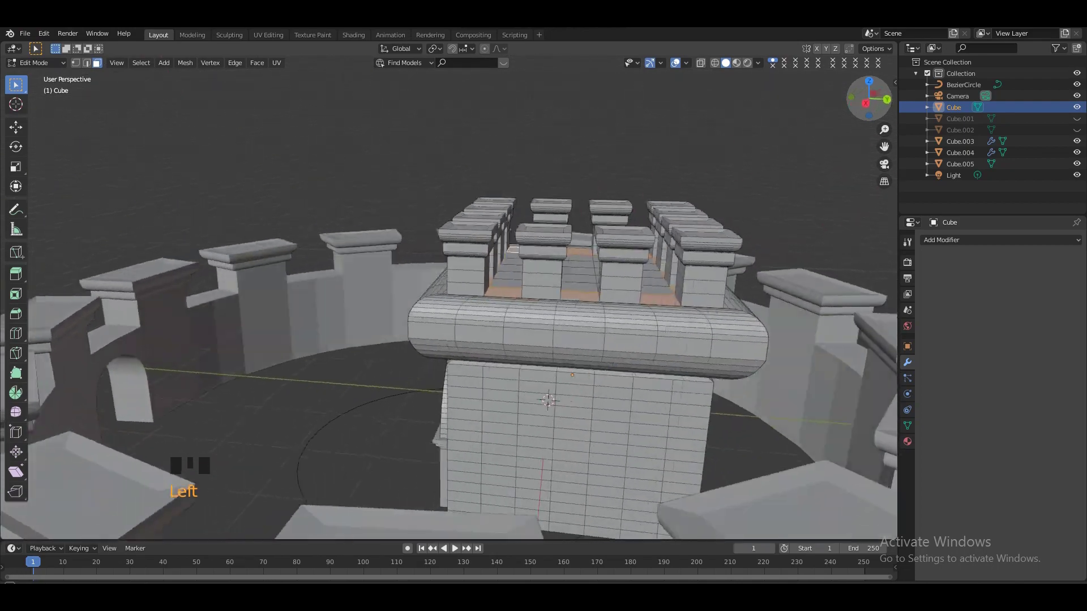
key("KP_Subtract")
key("KP_Subtract")
key("KP_Subtract")
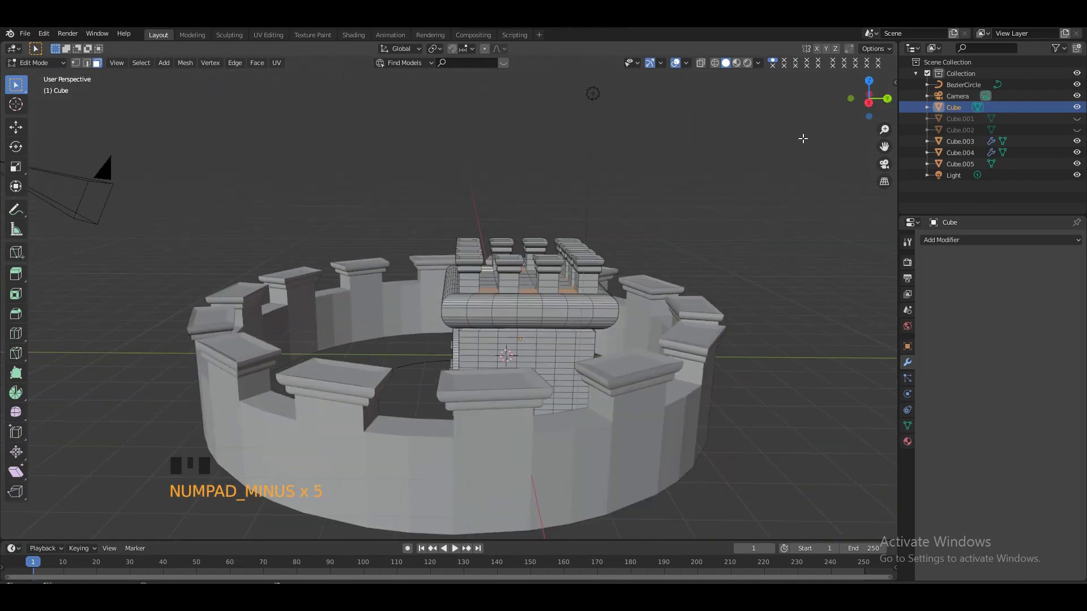
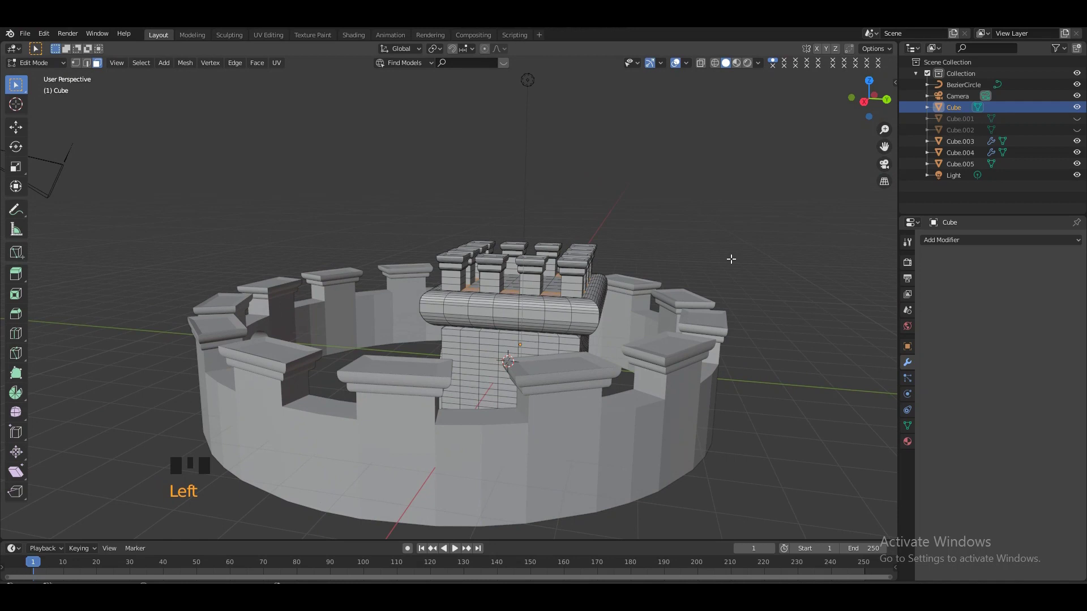
key("e")
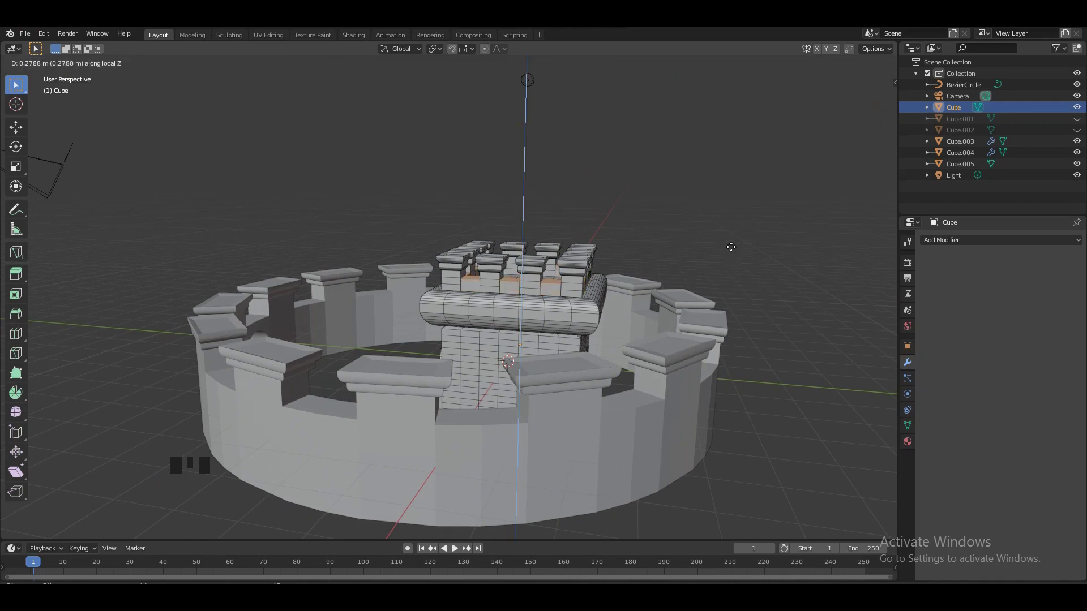
key("KP_Add")
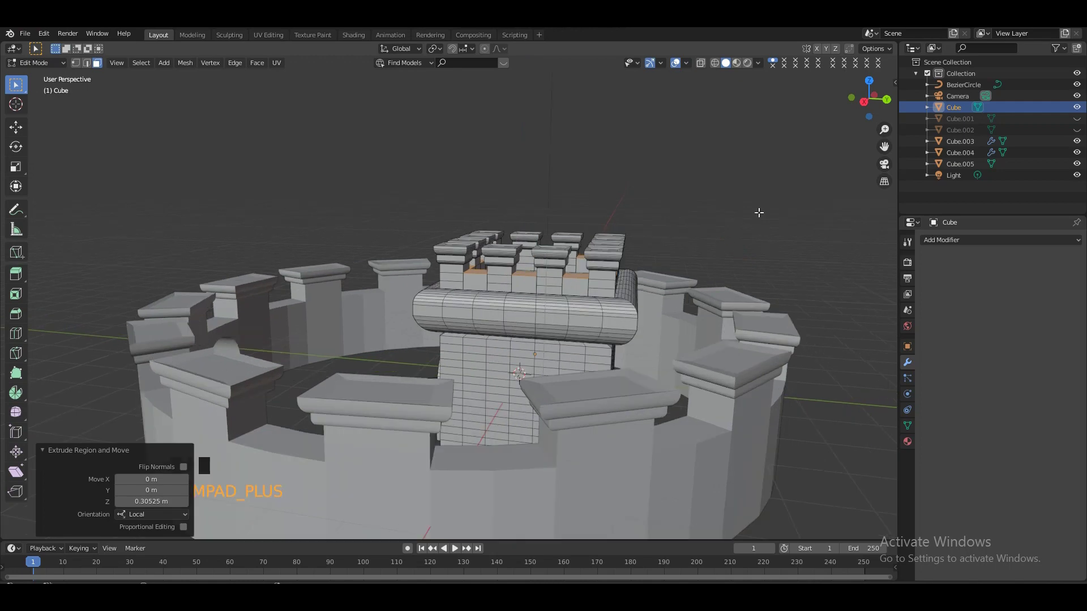
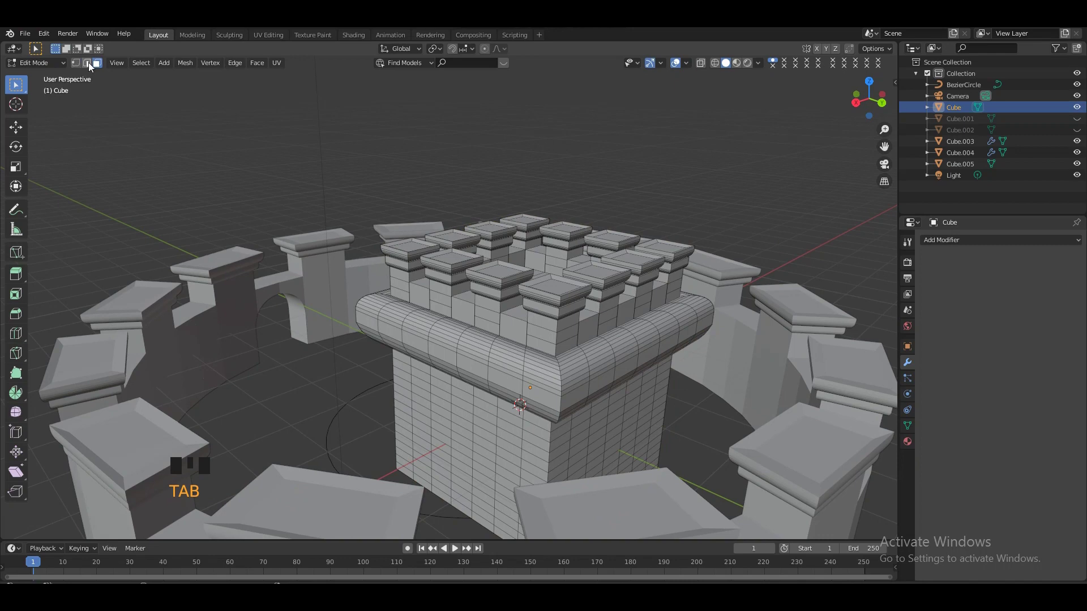
Step: Bevel the tower's corner edge loops with a 0.2 m offset into rounded corners and exit Edit Mode
left_click(91, 65)
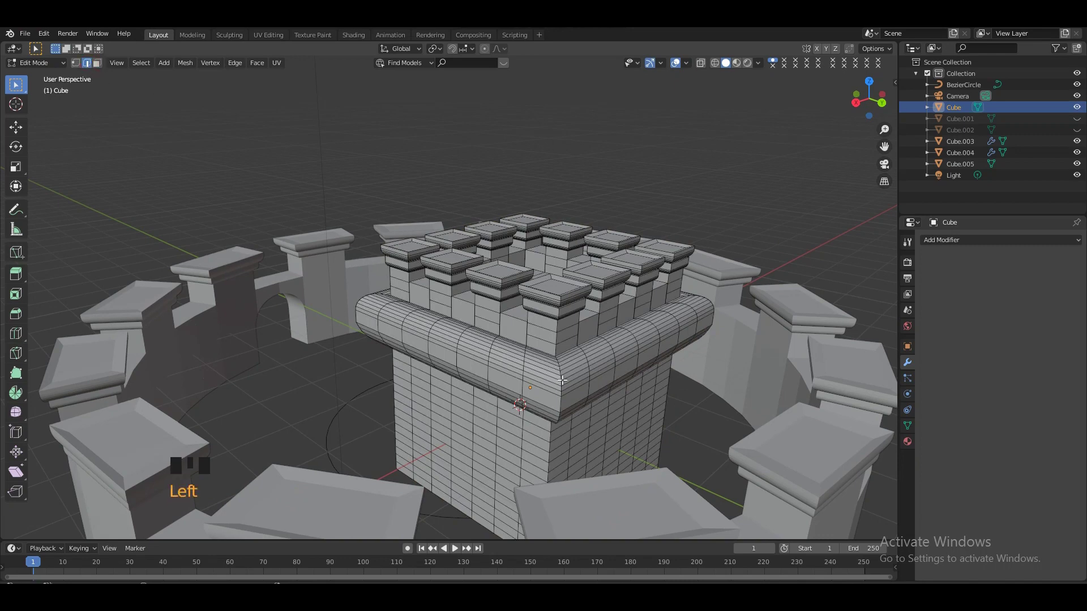
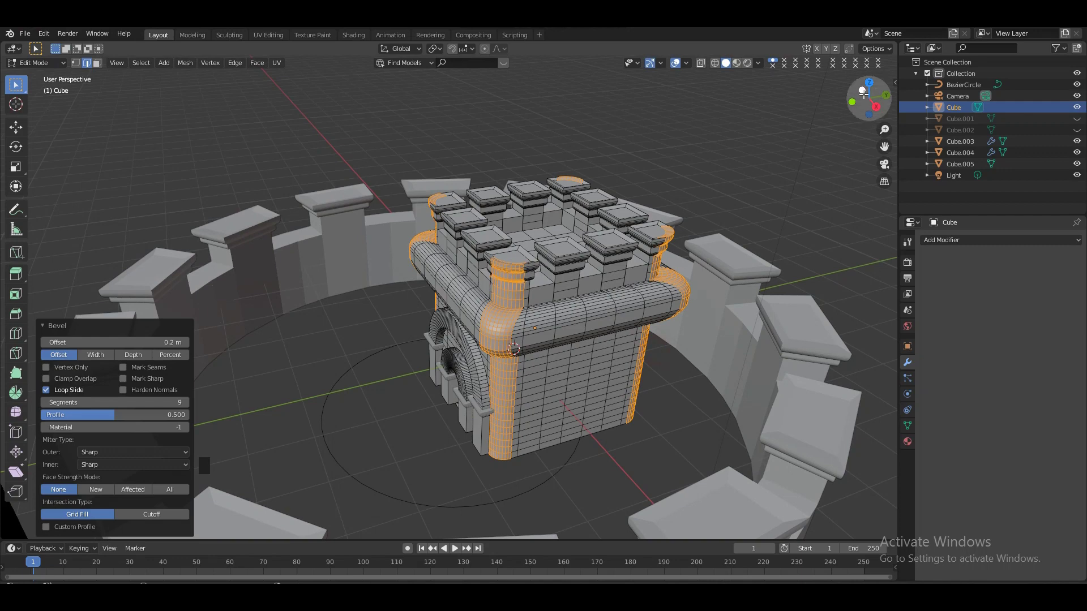
key("Tab")
left_click(767, 178)
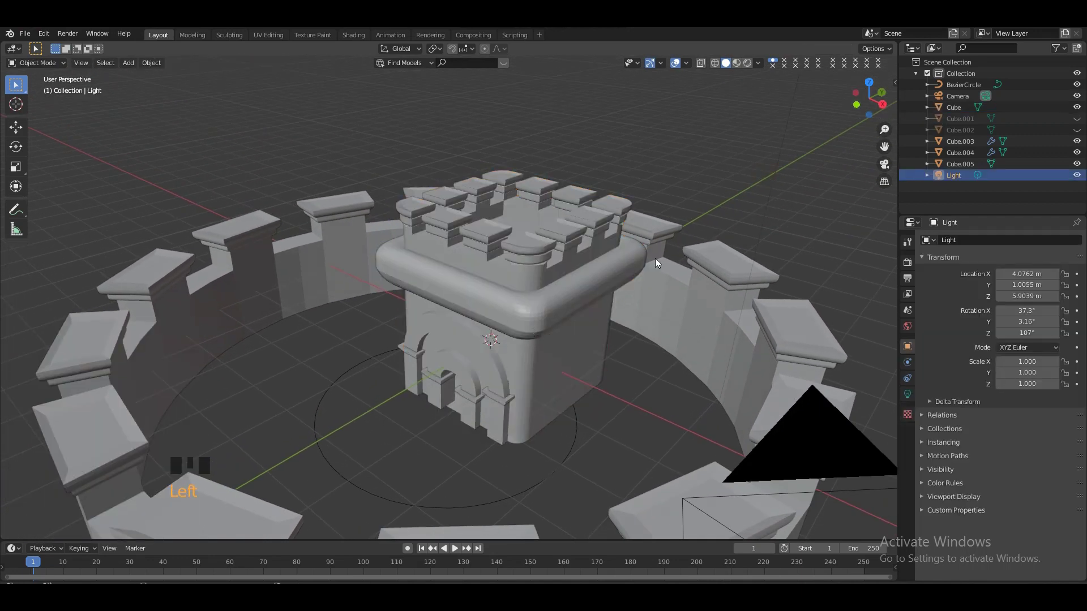
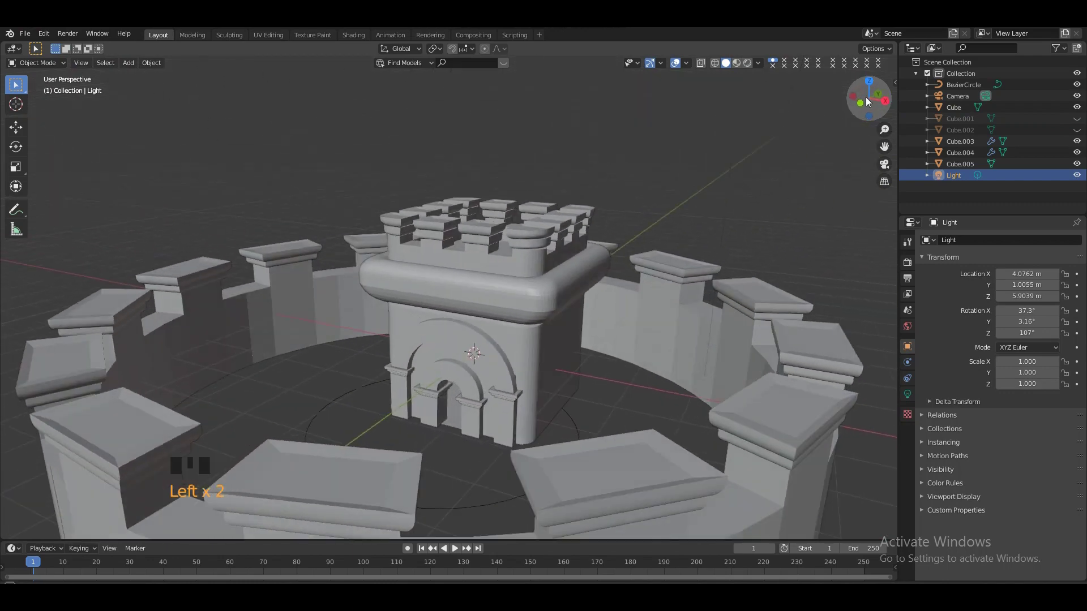
Step: Select the central tower and enter Edit Mode on its mesh
left_click(535, 317)
key("Tab")
key("Tab")
key("Tab")
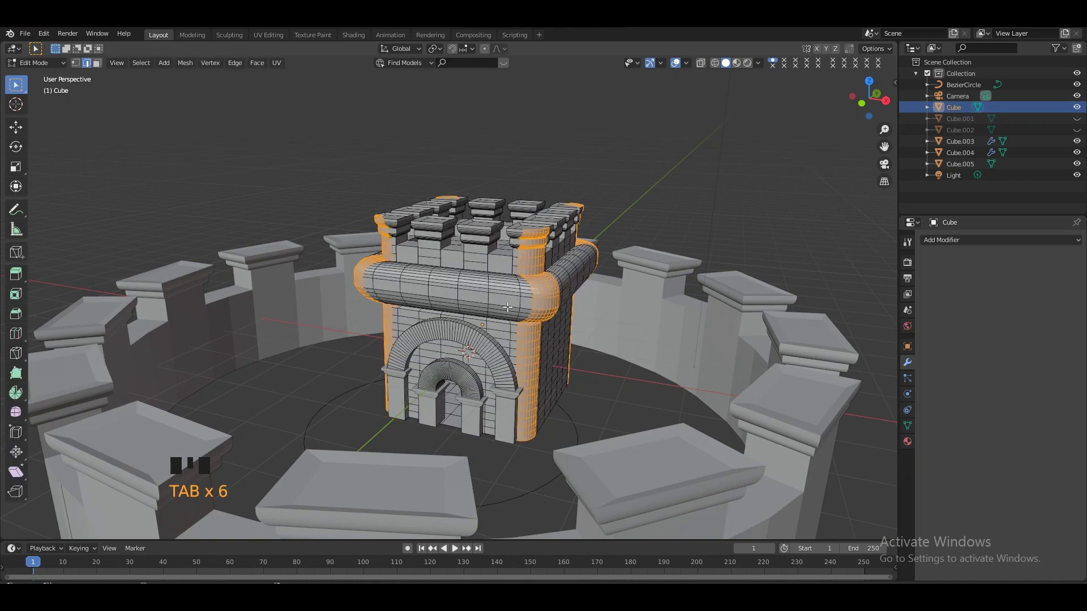
Step: Bevel two middle edge loops of the tower ledge (about 0.05 m) and exit Edit Mode
left_click(510, 306)
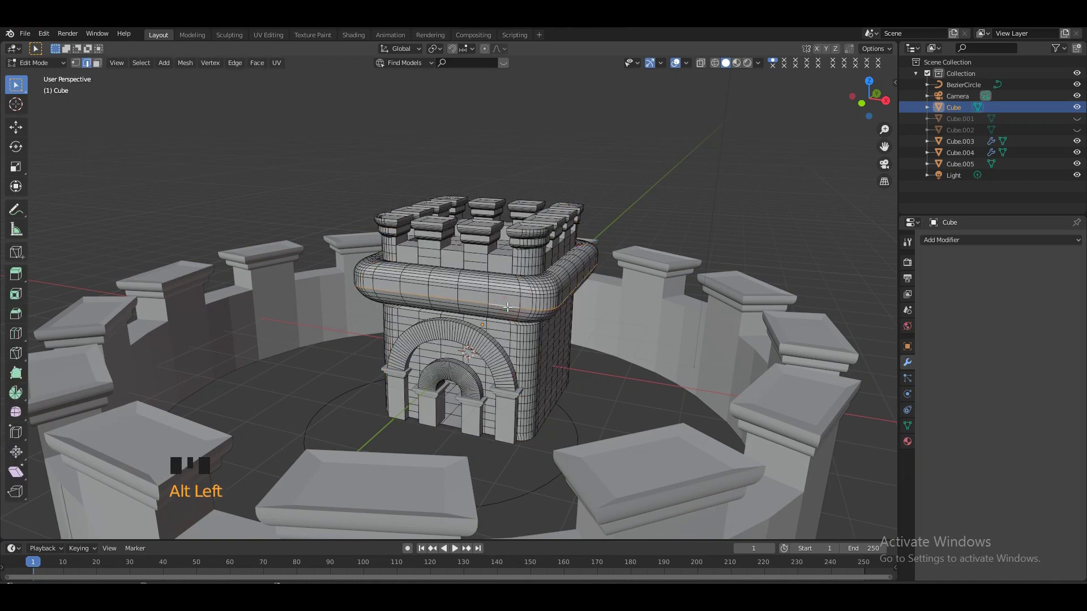
key("ctrl+b")
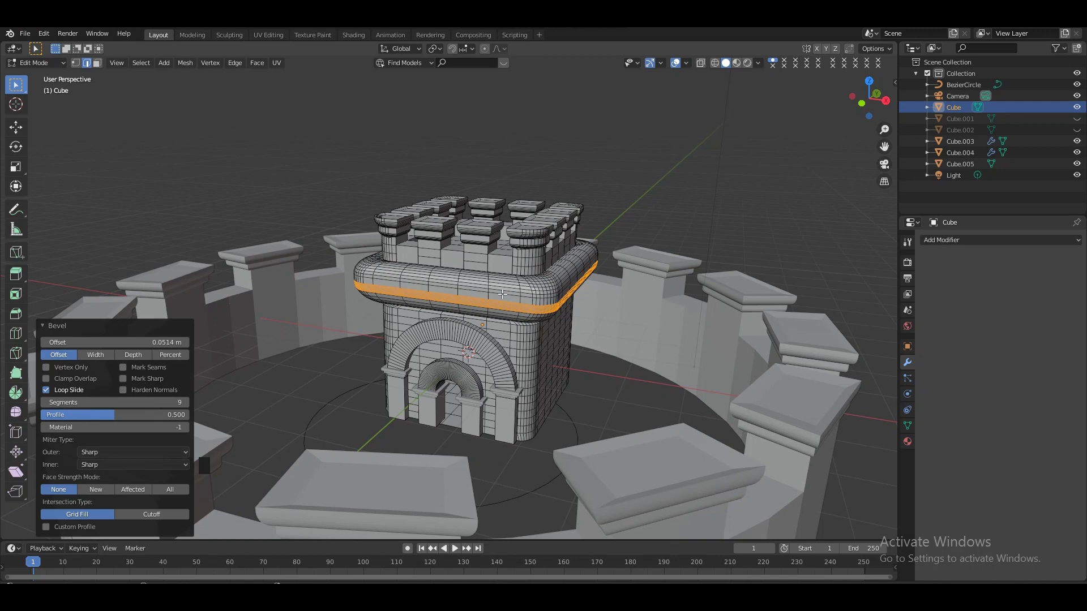
key("alt+Left")
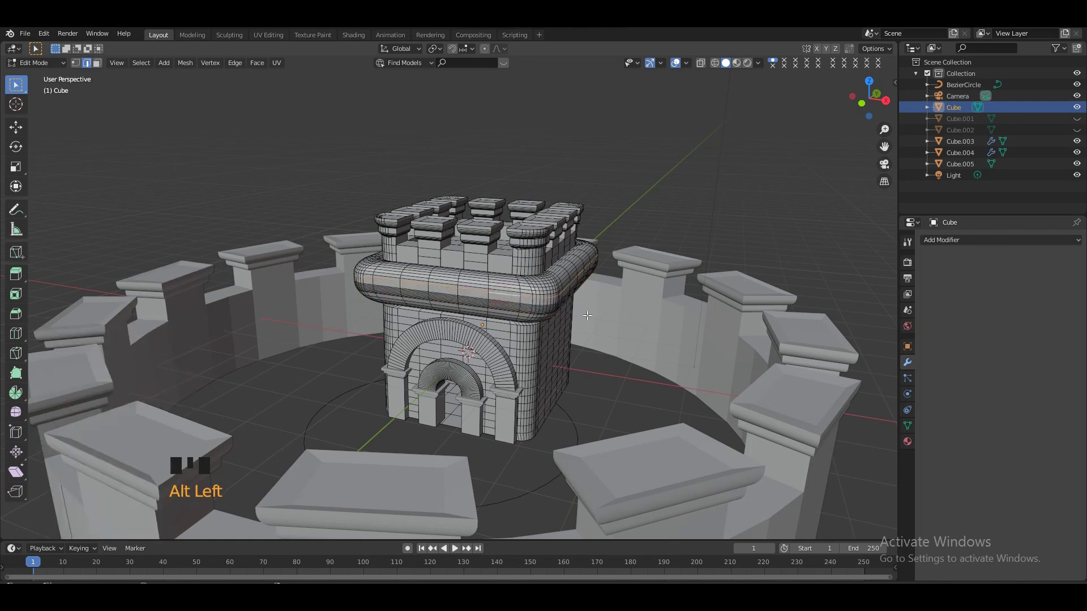
key("ctrl+b")
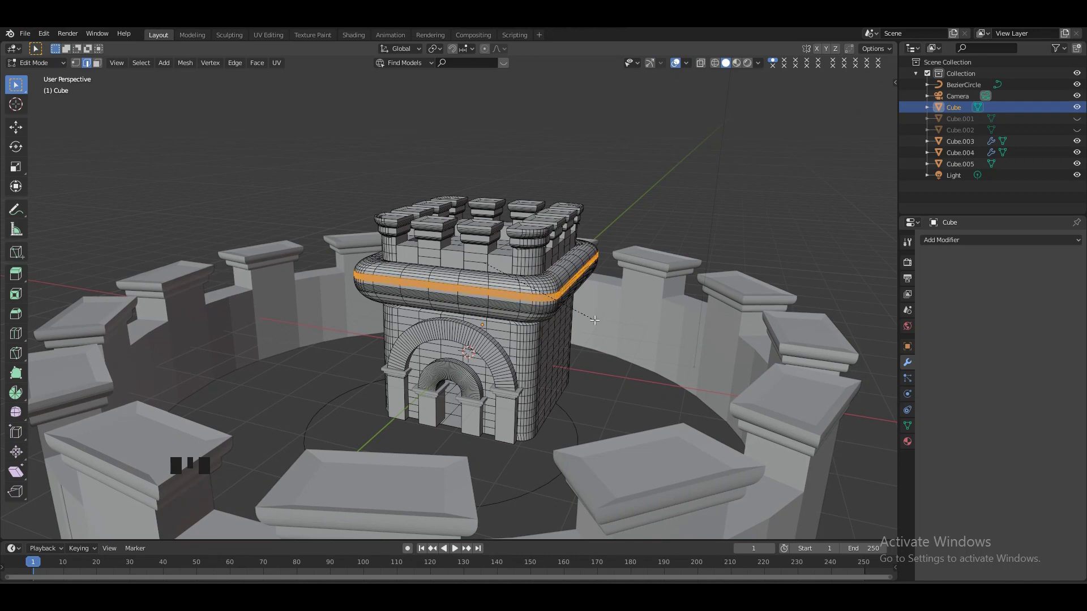
key("Tab")
left_click(725, 231)
left_click(876, 95)
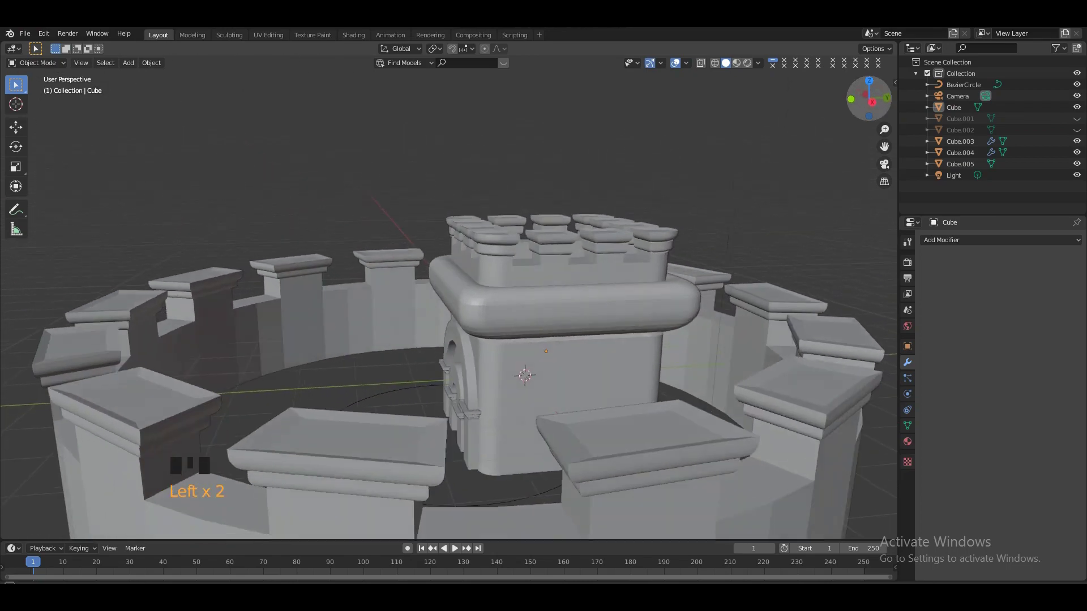
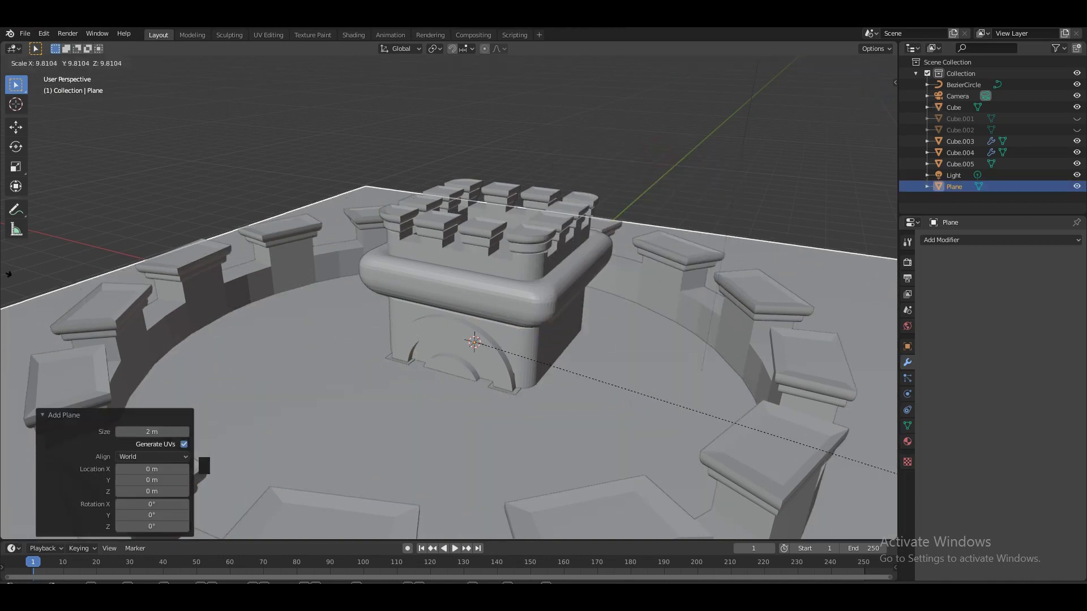
Step: From front view, lower the scaled ground plane to the wall's base and return to perspective
key("KP_1")
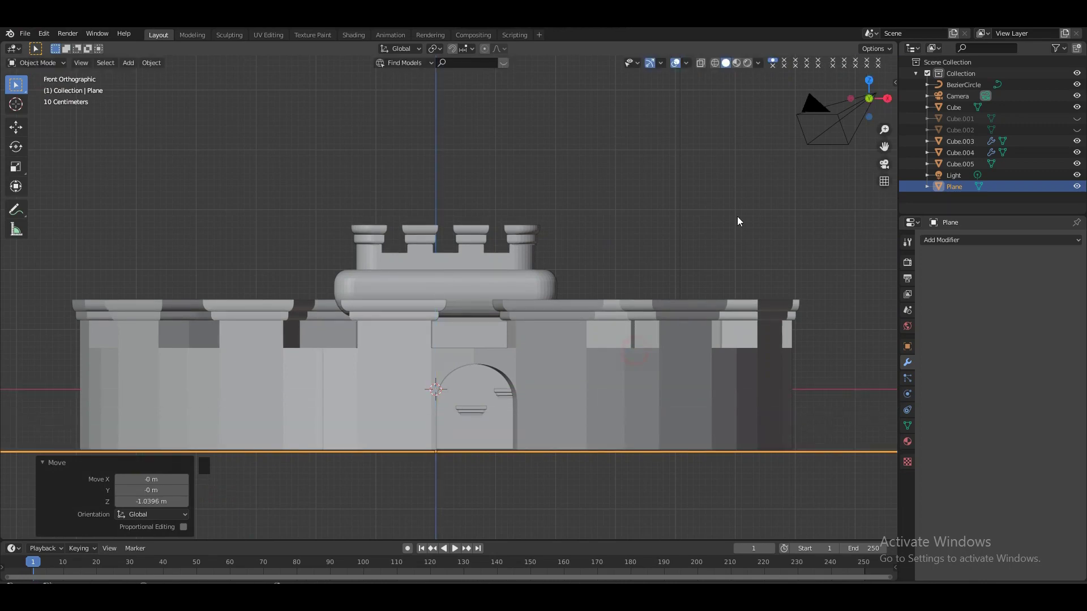
left_click(759, 199)
left_click(874, 103)
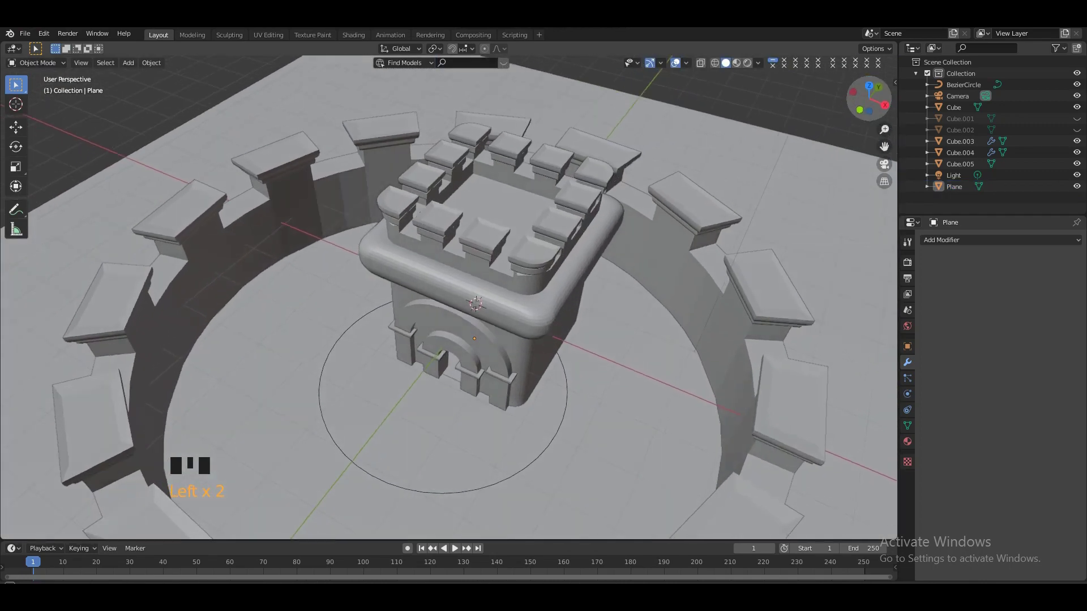
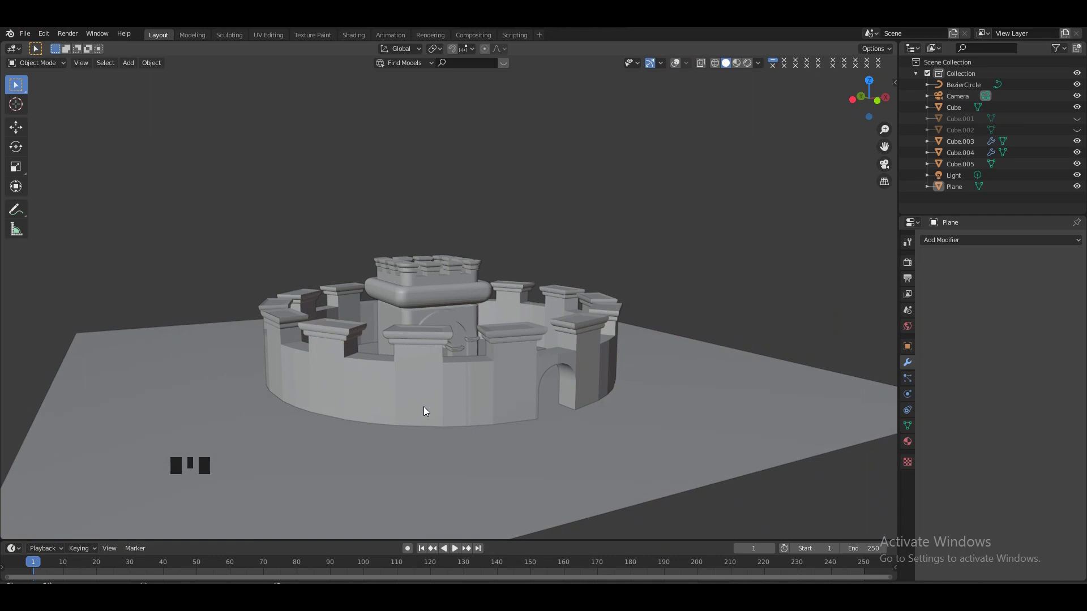
Step: Select the circular wall Cube.005 and tidy its faces in Edit Mode
left_click(427, 412)
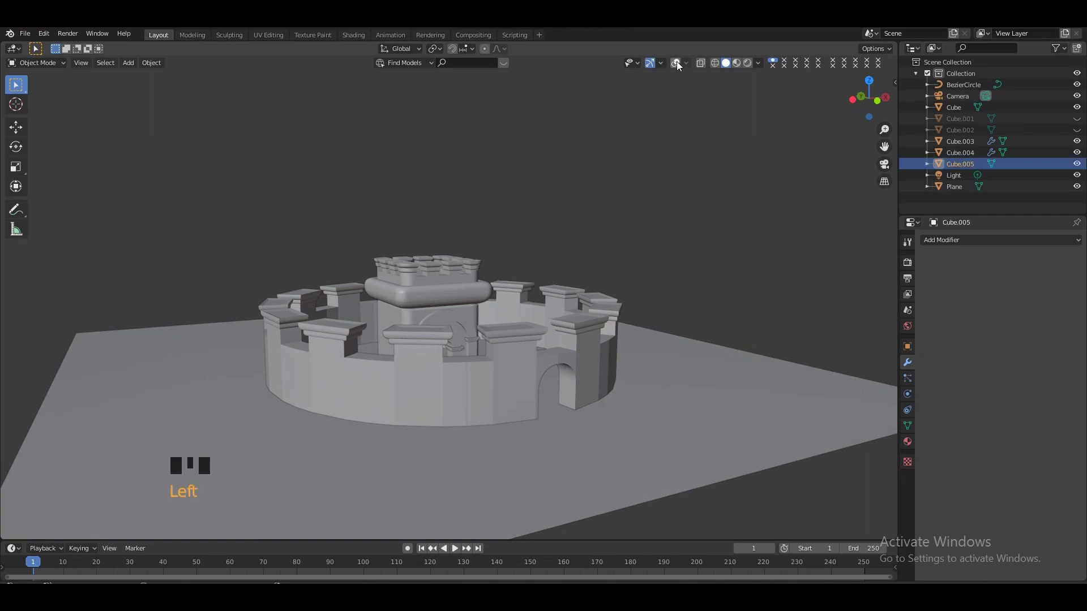
left_click(682, 63)
key("Tab")
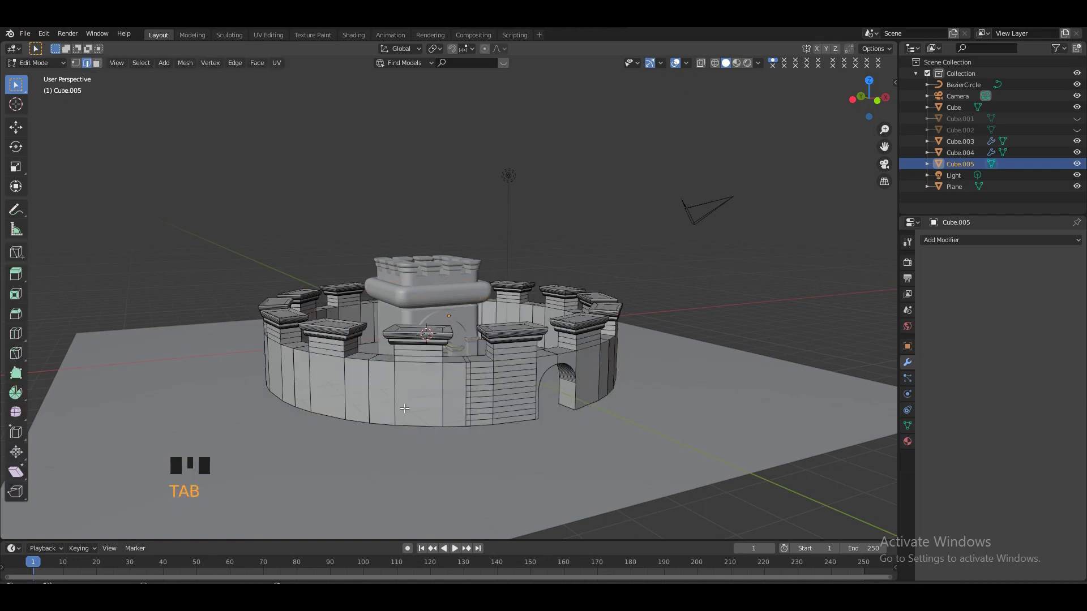
key("ctrl+r")
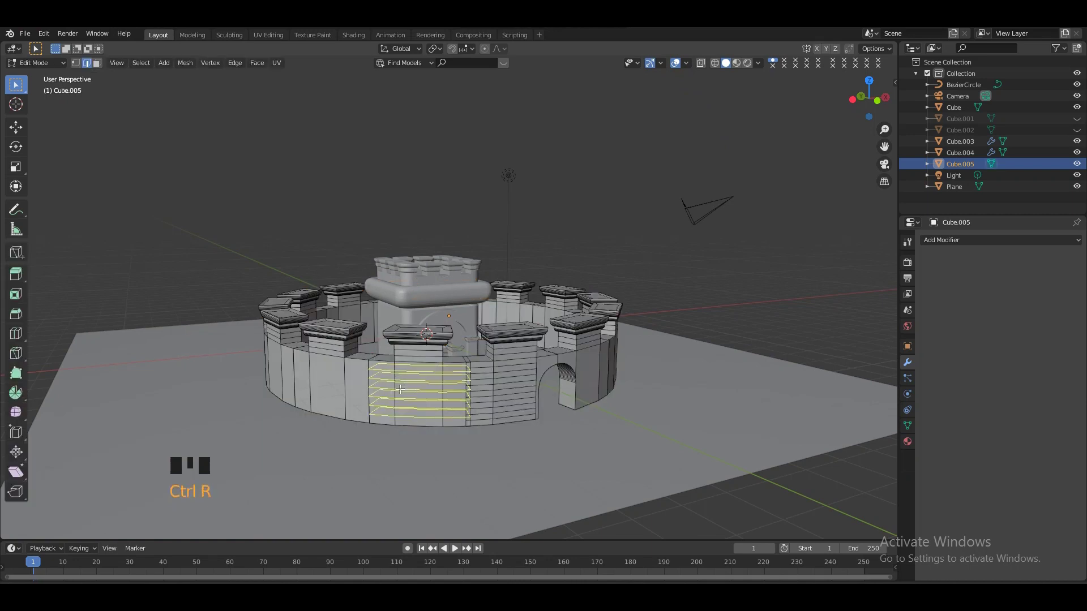
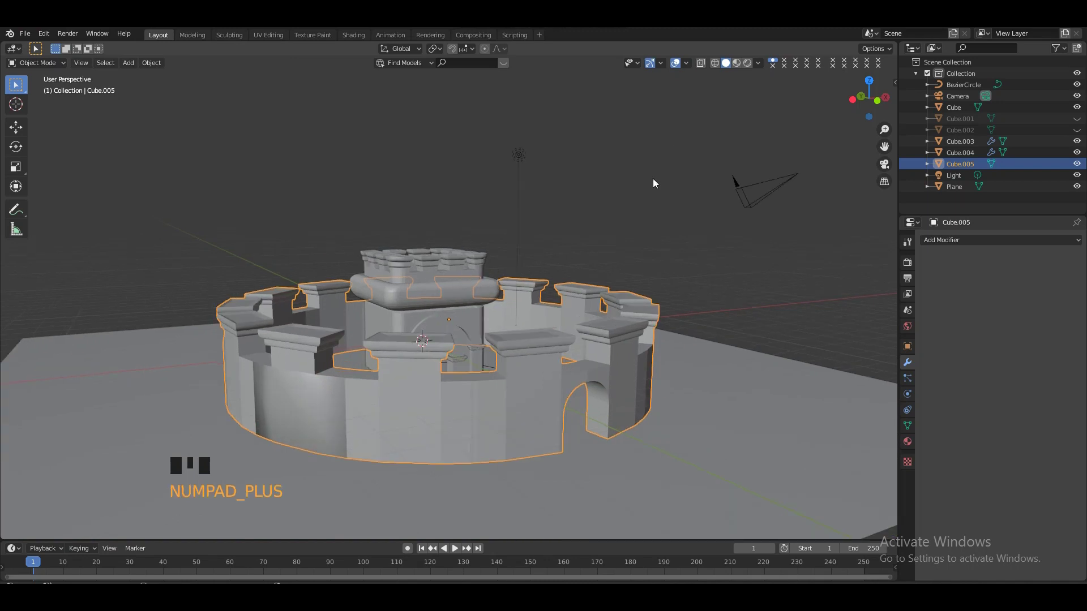
left_click(663, 180)
Step: Undo the stray edits, finish editing the wall and review the castle from the opposite side
left_click(861, 98)
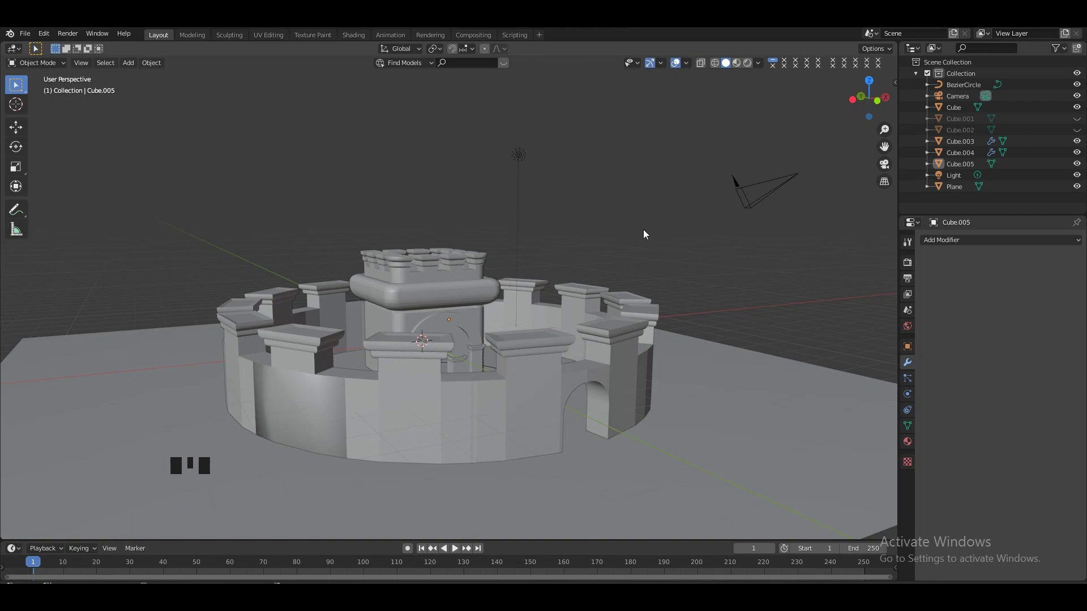
key("ctrl+z")
key("ctrl+z")
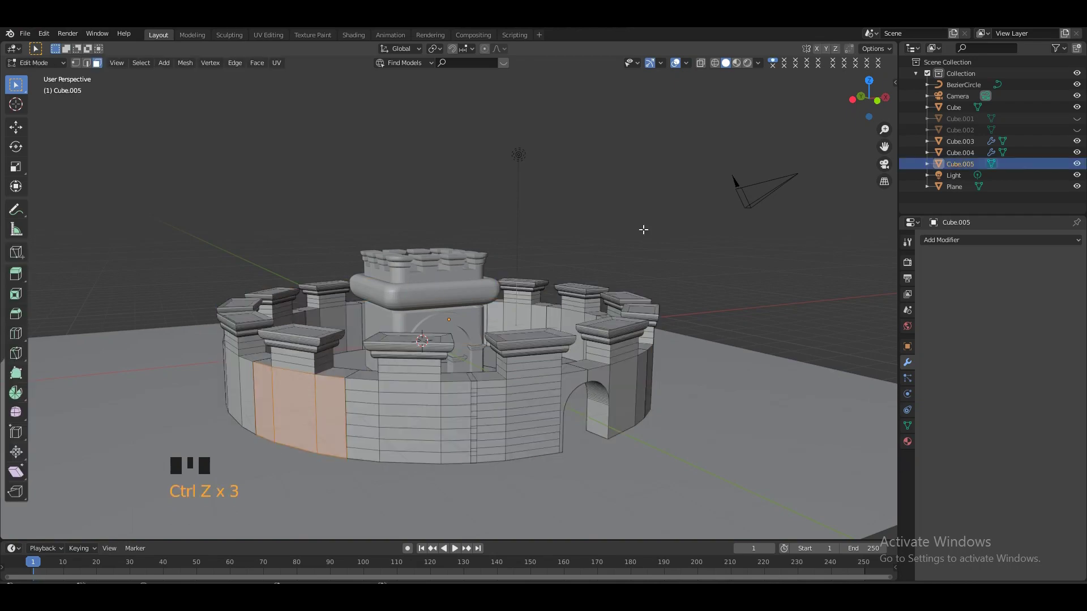
key("Tab")
left_click(666, 225)
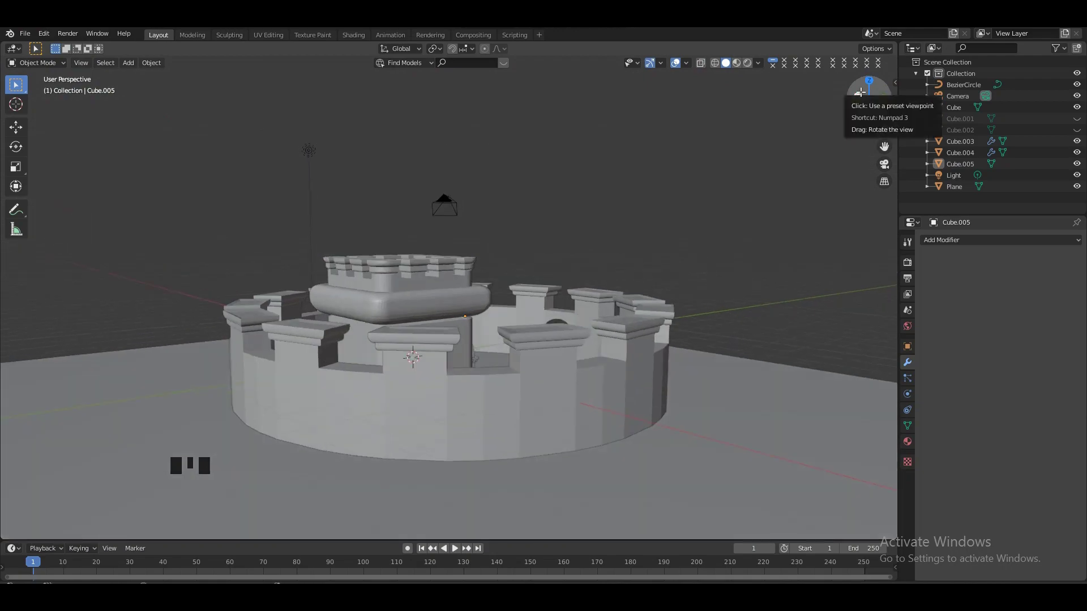